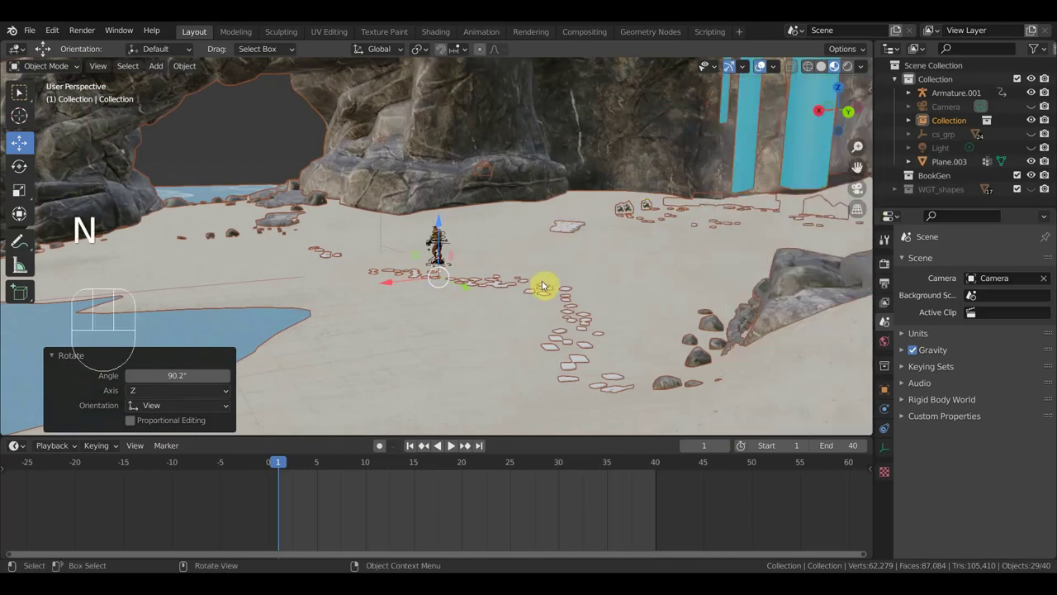
- Orbit the viewport around the beach, along the footprint trail and toward the water
{"action": "left_click_drag", "start_coordinate": [533, 288], "coordinate": [607, 287]}
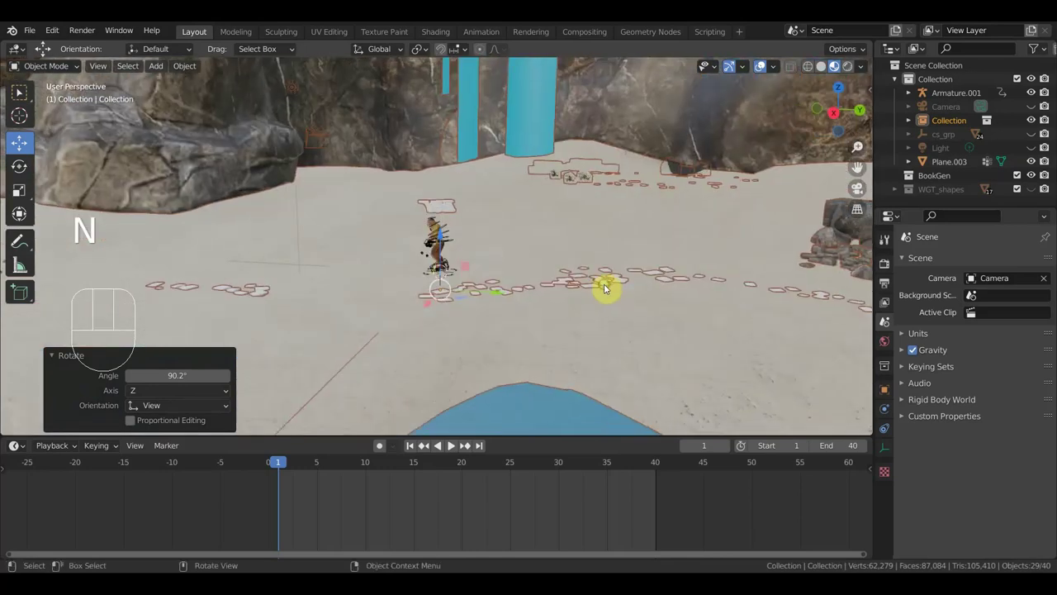
{"action": "left_click_drag", "start_coordinate": [615, 287], "coordinate": [464, 280]}
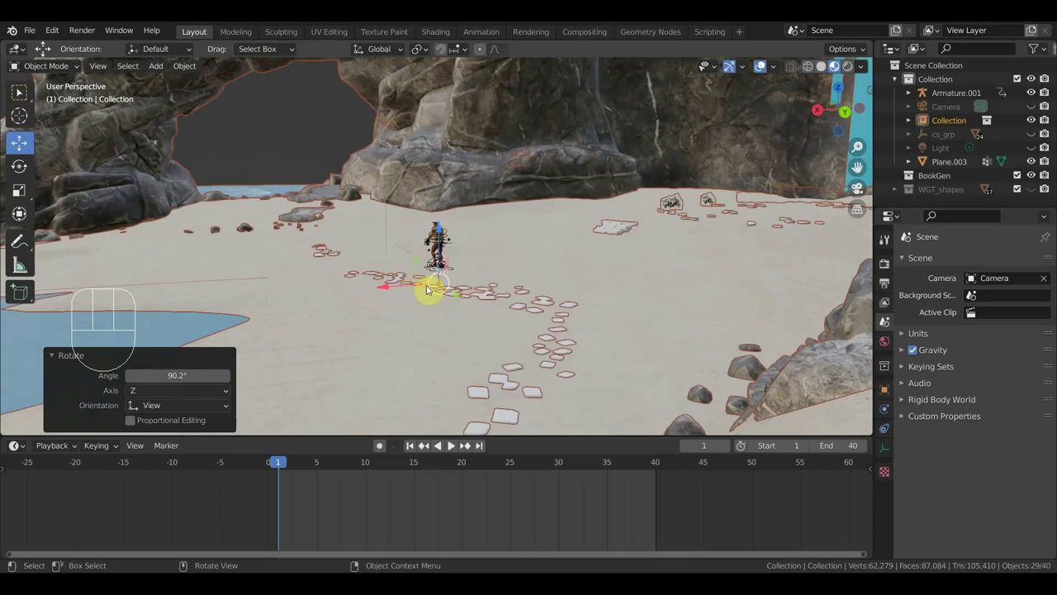
{"action": "left_click_drag", "start_coordinate": [437, 251], "coordinate": [564, 229]}
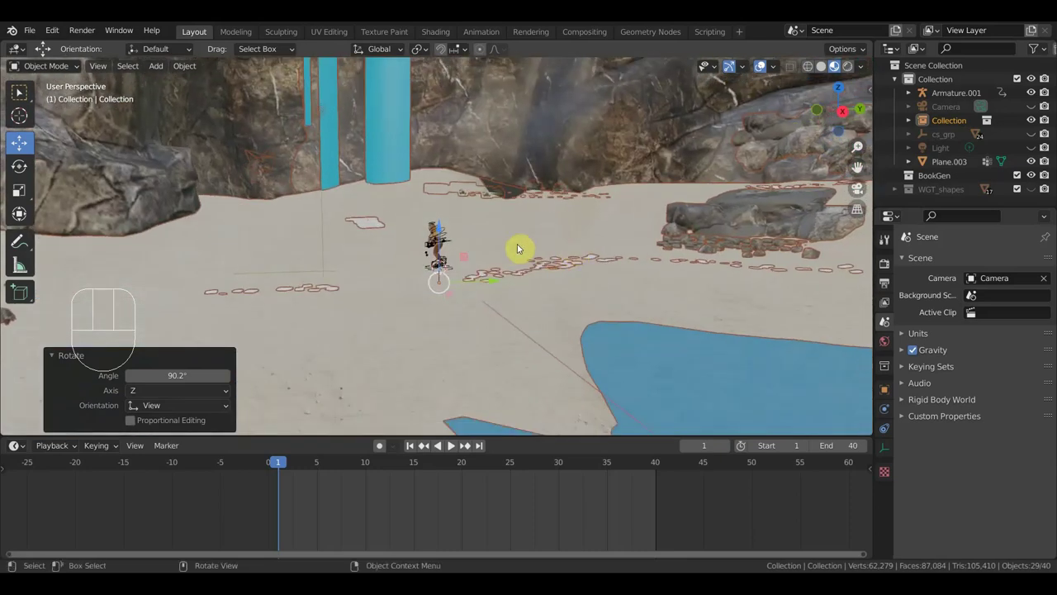
- Select the walking character's Armature.001, enter Pose Mode and go to frame 40
{"action": "left_click", "coordinate": [824, 67]}
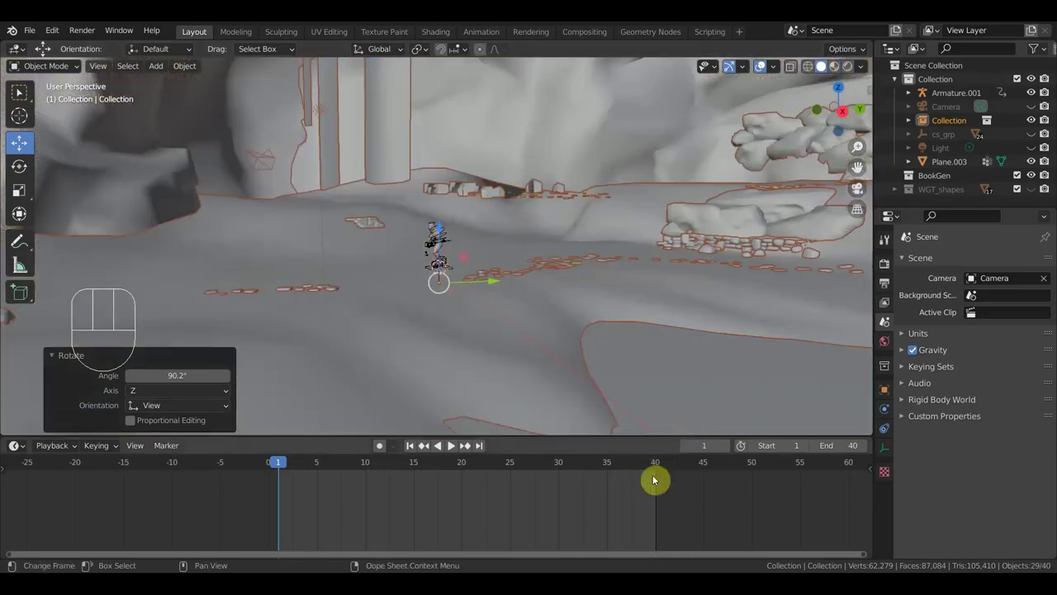
{"action": "key", "text": "a"}
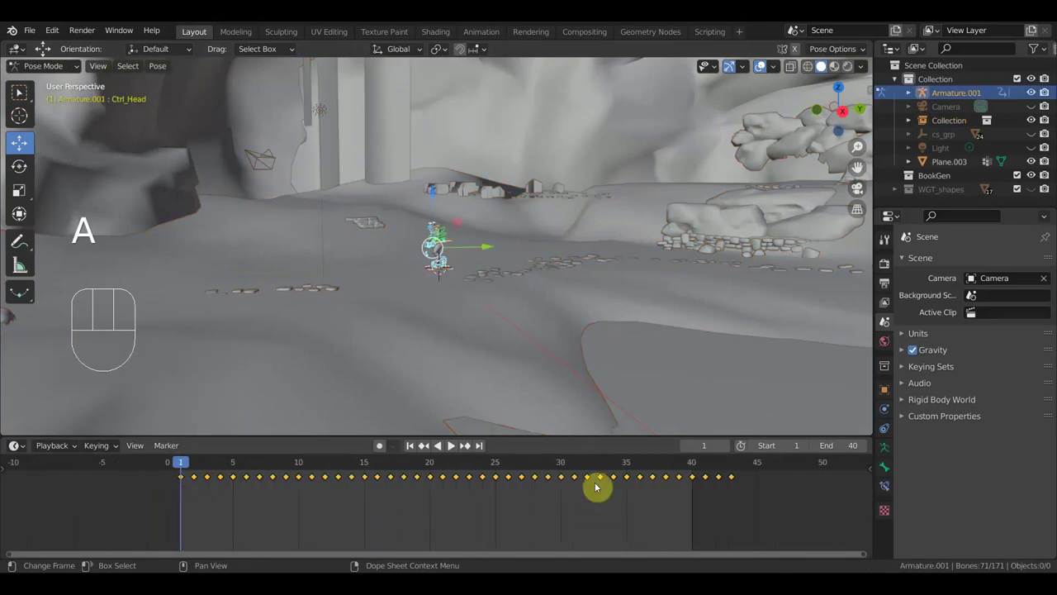
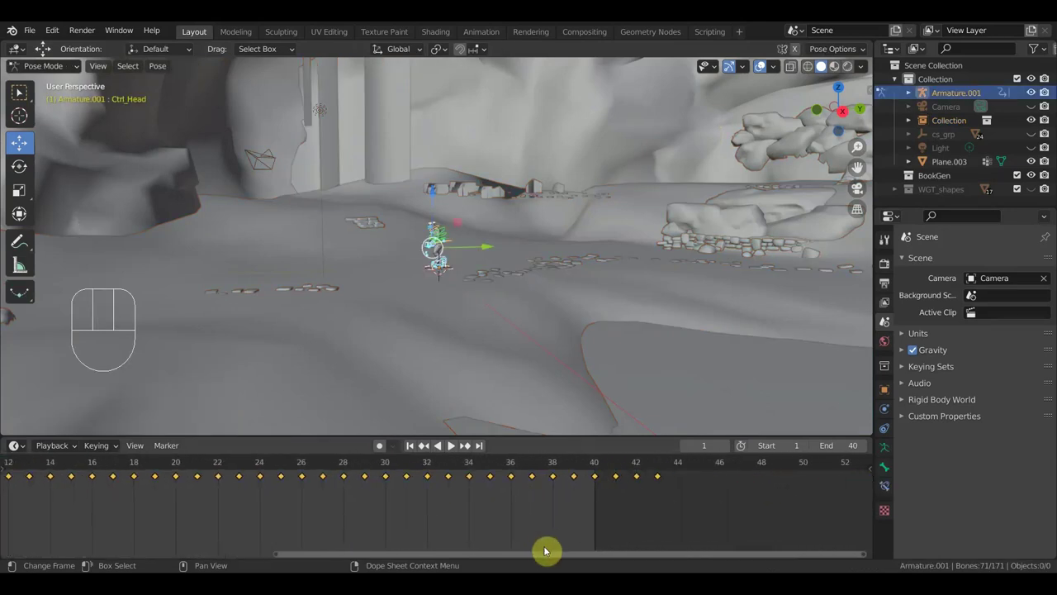
{"action": "left_click", "coordinate": [643, 463]}
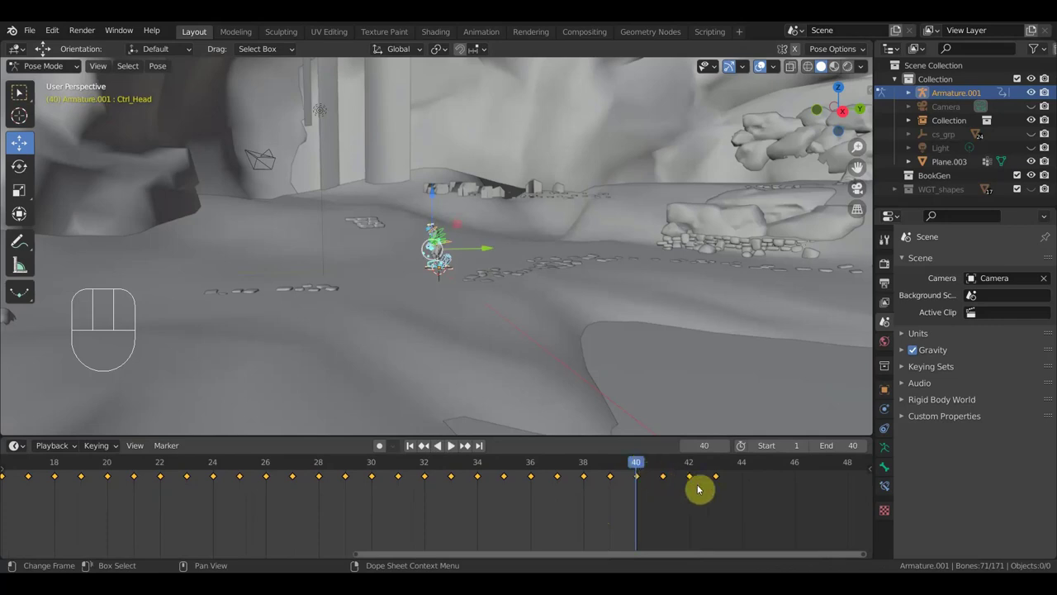
{"action": "left_click_drag", "start_coordinate": [648, 461], "coordinate": [687, 476]}
- Box-select the walk keyframes lying past frame 40 in the Timeline and frame them in view
{"action": "left_click_drag", "start_coordinate": [737, 501], "coordinate": [666, 475]}
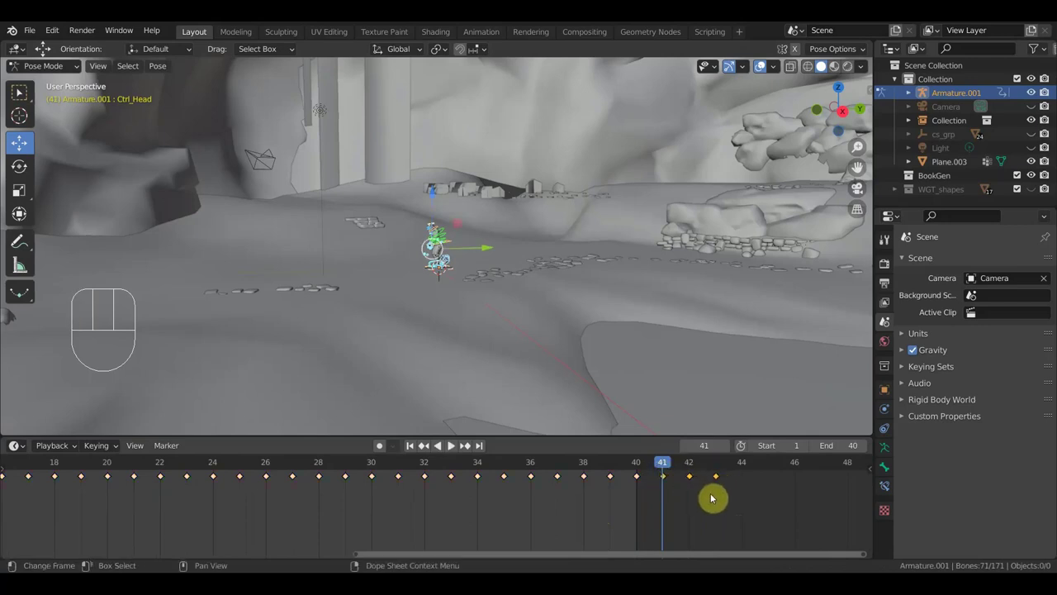
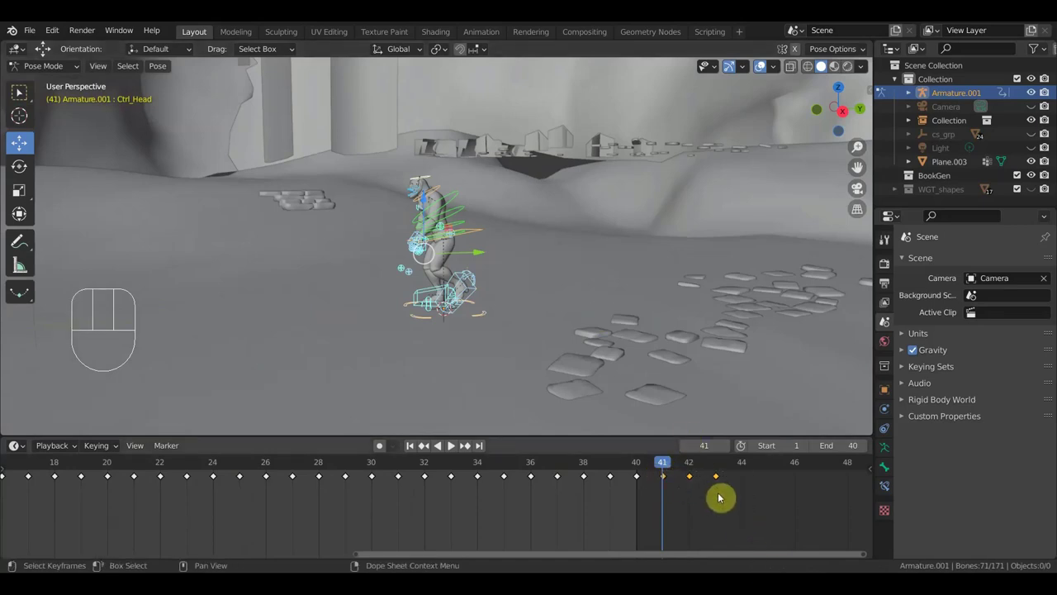
{"action": "left_click_drag", "start_coordinate": [679, 469], "coordinate": [724, 490]}
{"action": "left_click_drag", "start_coordinate": [719, 470], "coordinate": [634, 472]}
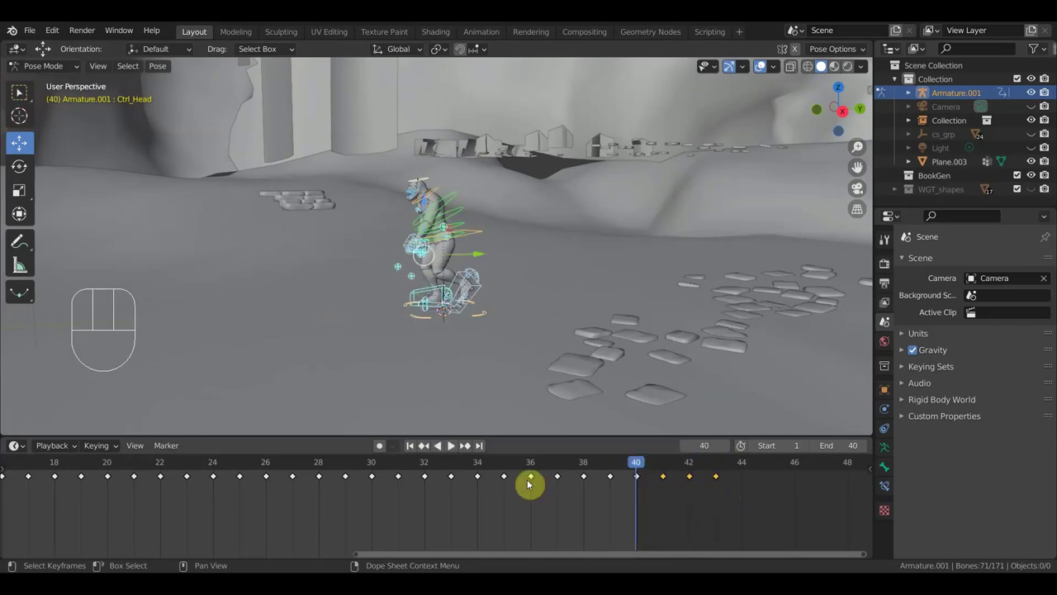
{"action": "middle_click", "coordinate": [451, 444]}
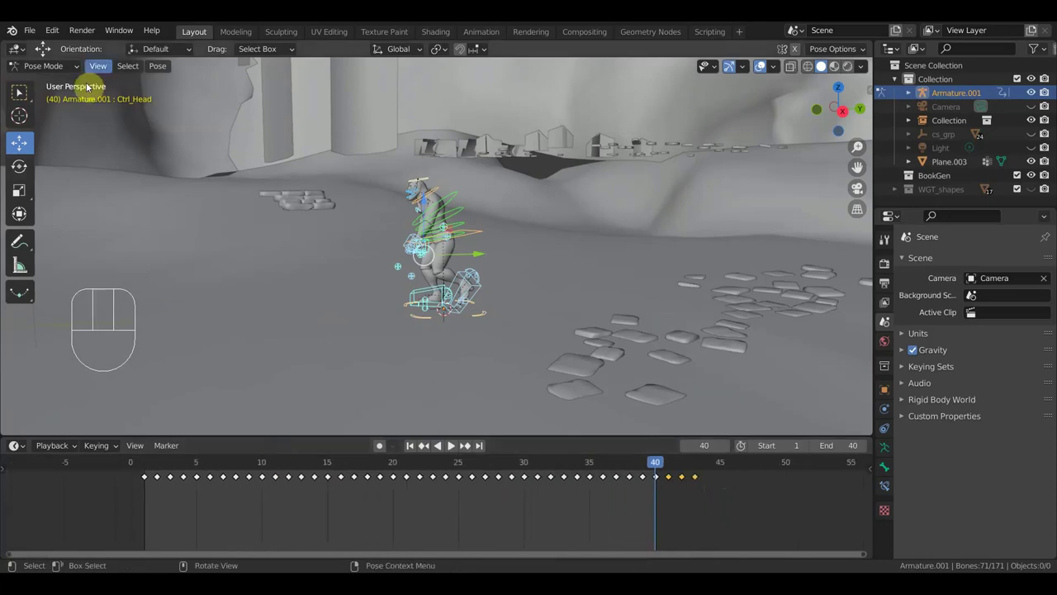
- Return the armature to Object Mode and add a NURBS path curve to the scene
{"action": "left_click", "coordinate": [451, 443]}
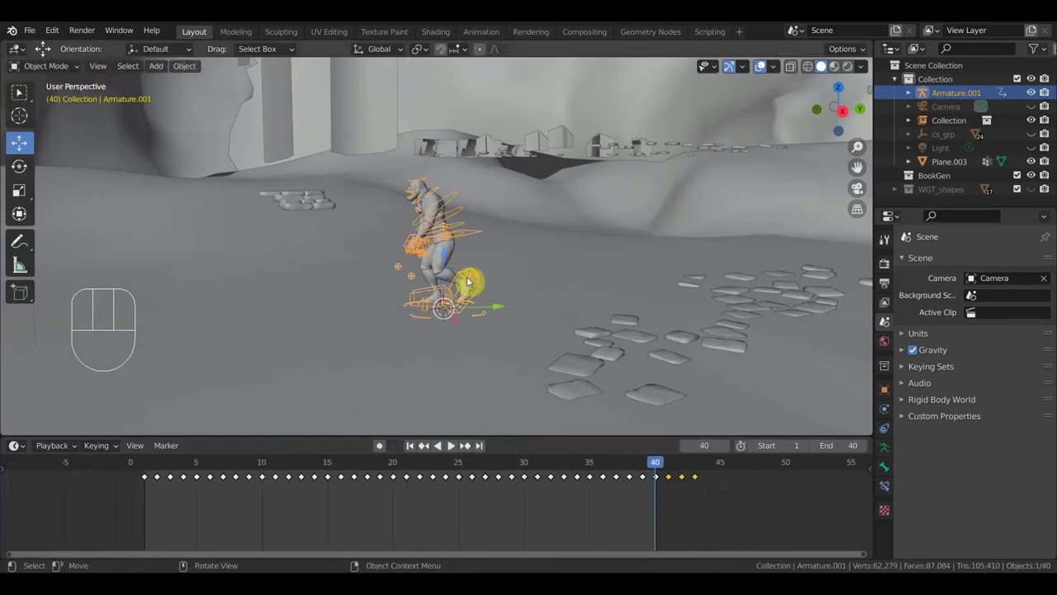
{"action": "left_click", "coordinate": [451, 443]}
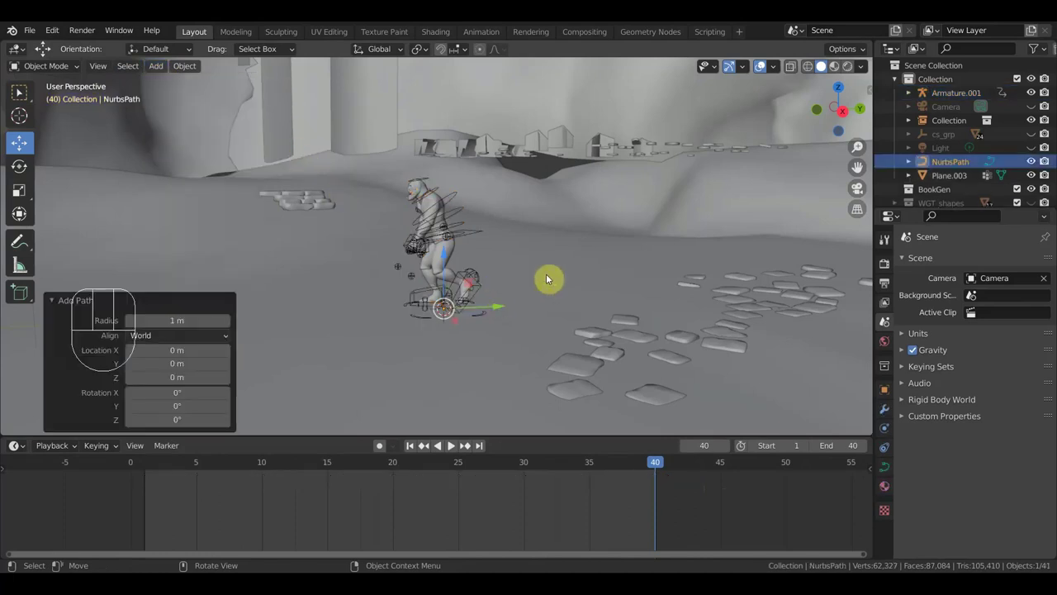
{"action": "scroll", "scroll_direction": "up", "scroll_amount": 3}
{"action": "middle_click", "coordinate": [451, 444]}
{"action": "middle_click", "coordinate": [451, 443]}
{"action": "left_click", "coordinate": [451, 443]}
{"action": "middle_click", "coordinate": [451, 444]}
- Edit the NurbsPath and, from top view, move its points down onto the sand along the footprints
{"action": "left_click", "coordinate": [451, 444]}
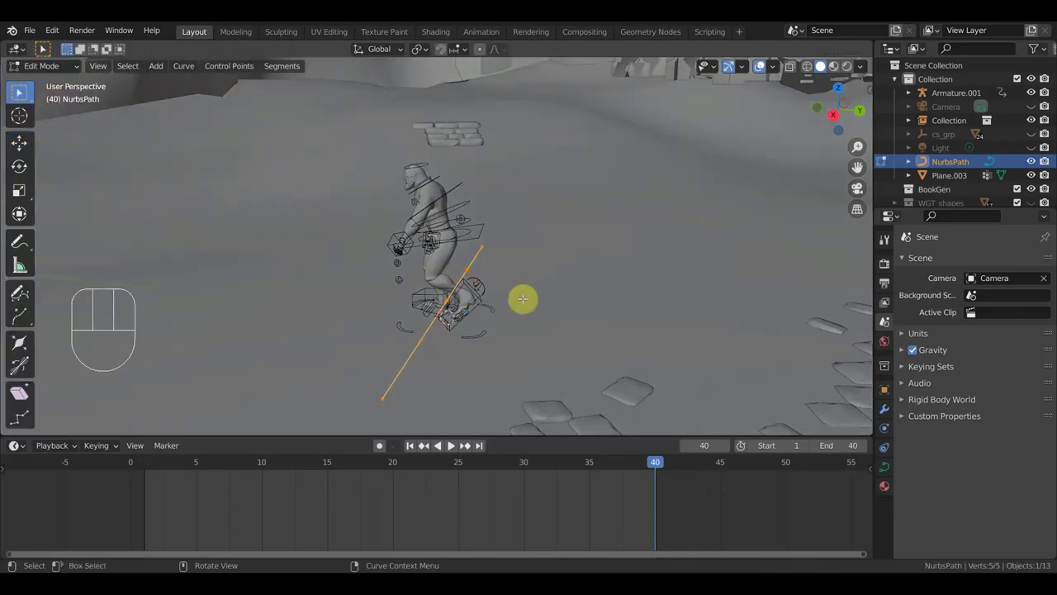
{"action": "left_click", "coordinate": [451, 443]}
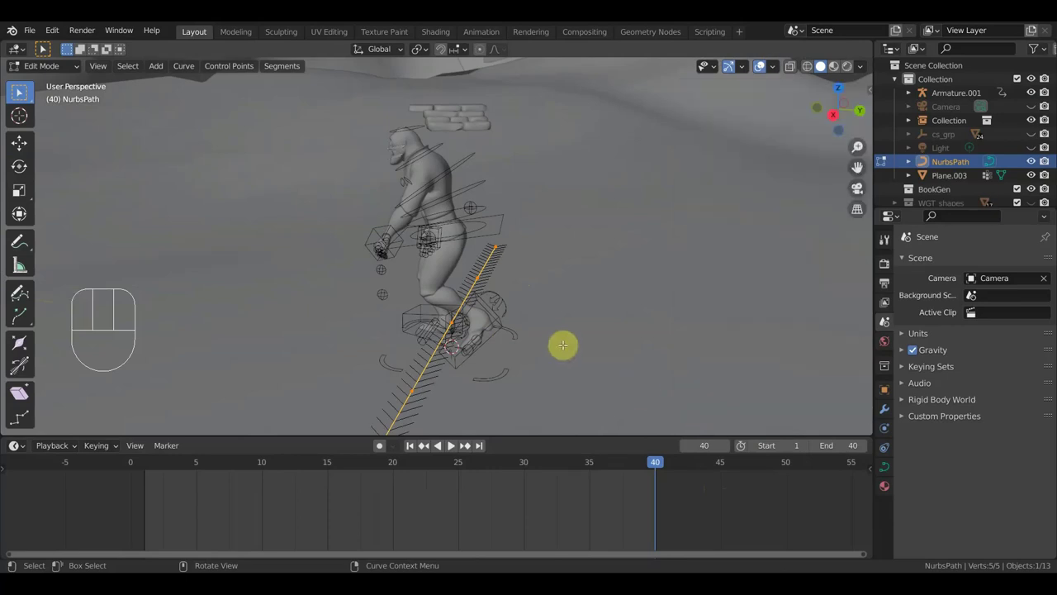
{"action": "middle_click", "coordinate": [451, 443]}
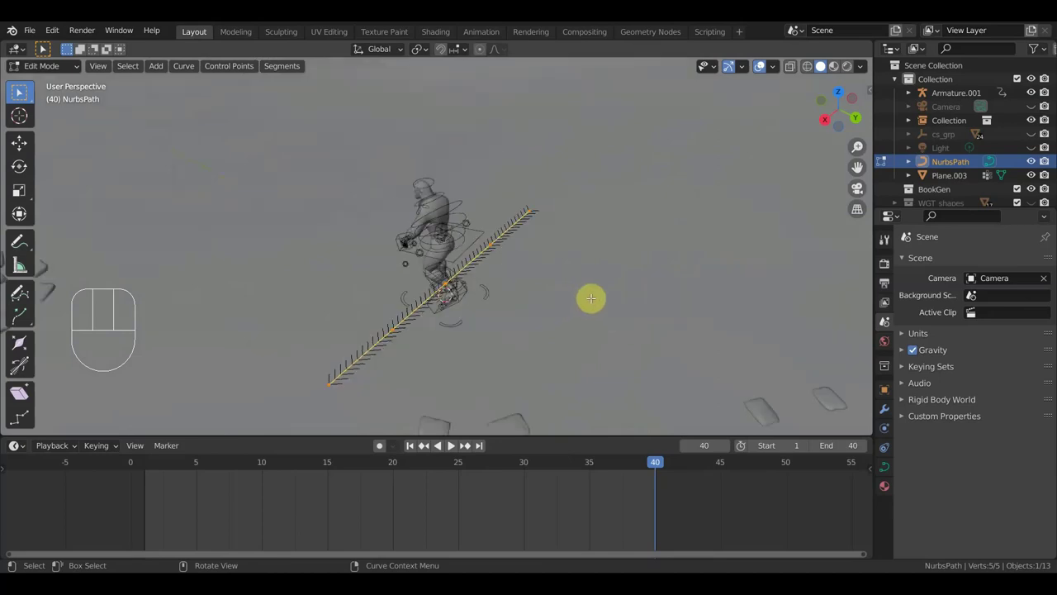
{"action": "key", "text": "KP_7"}
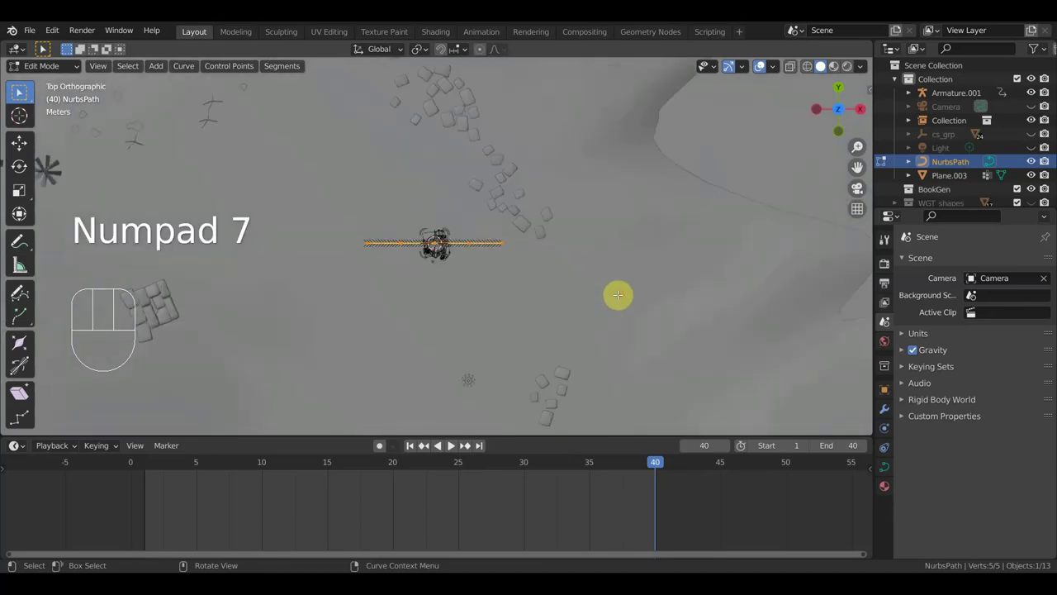
{"action": "key", "text": "r"}
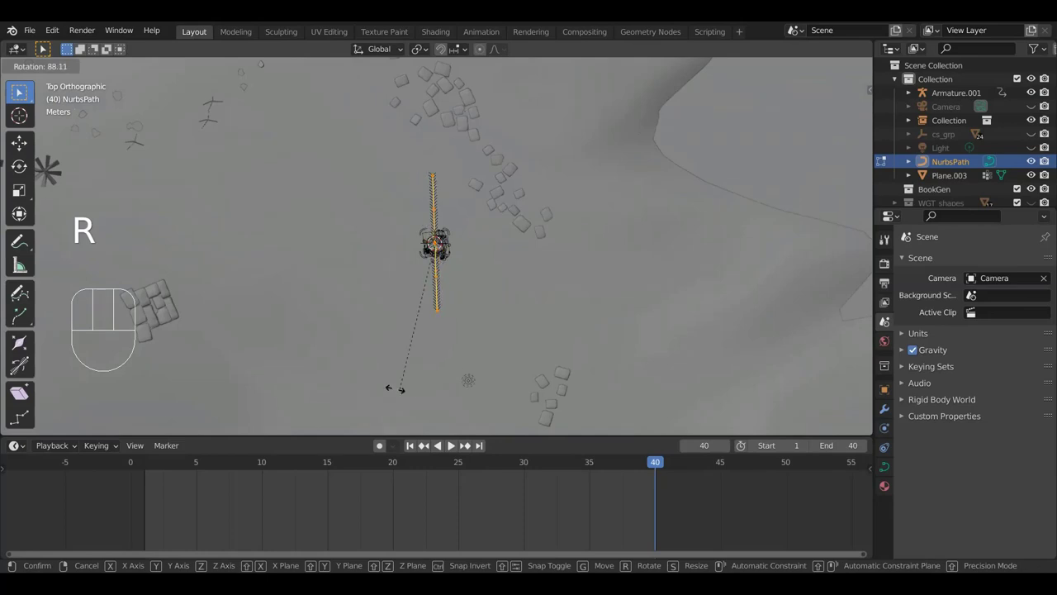
{"action": "left_click", "coordinate": [451, 444]}
{"action": "middle_click", "coordinate": [451, 443]}
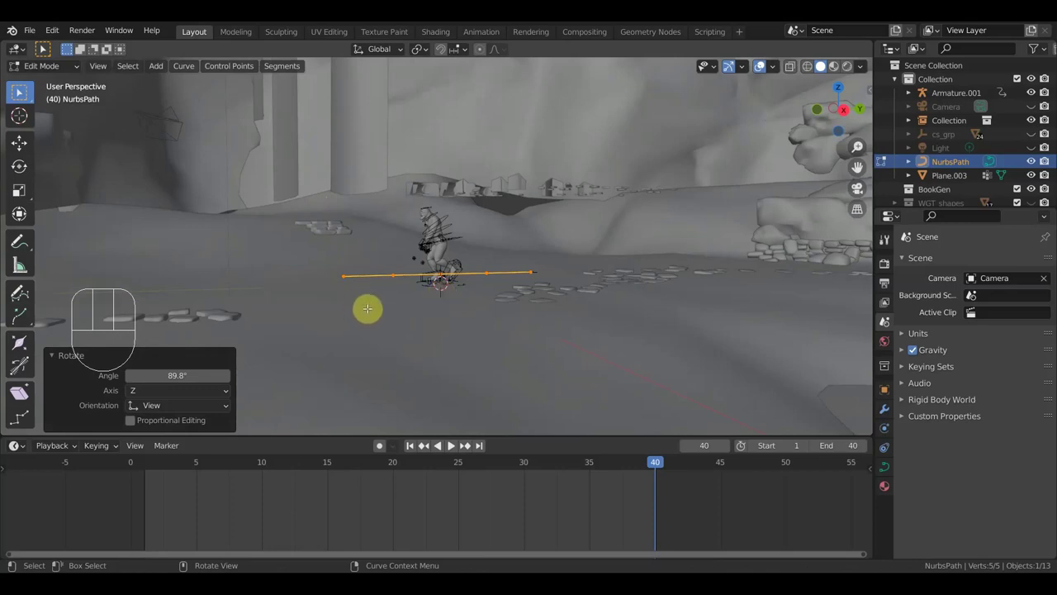
- Move a selection of path points along one axis so the curve starts across the sand
{"action": "left_click", "coordinate": [451, 444]}
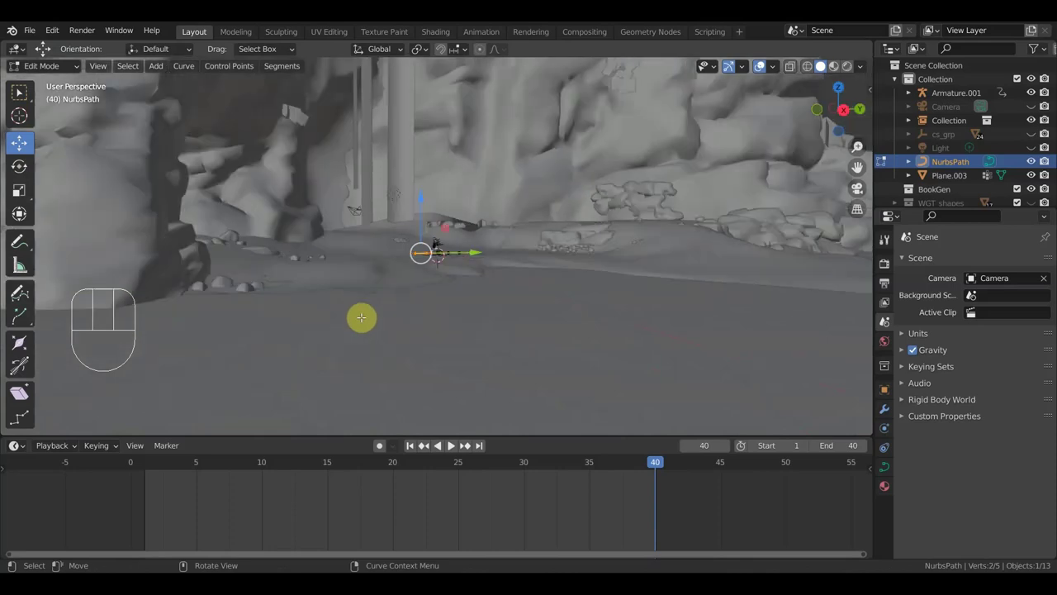
{"action": "left_click", "coordinate": [451, 443]}
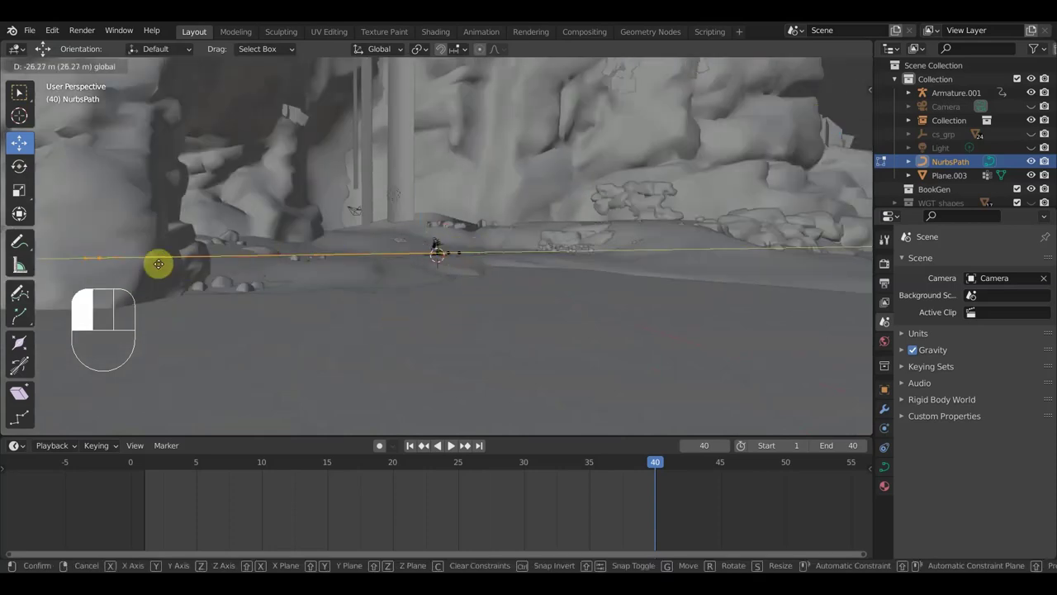
{"action": "middle_click", "coordinate": [452, 444]}
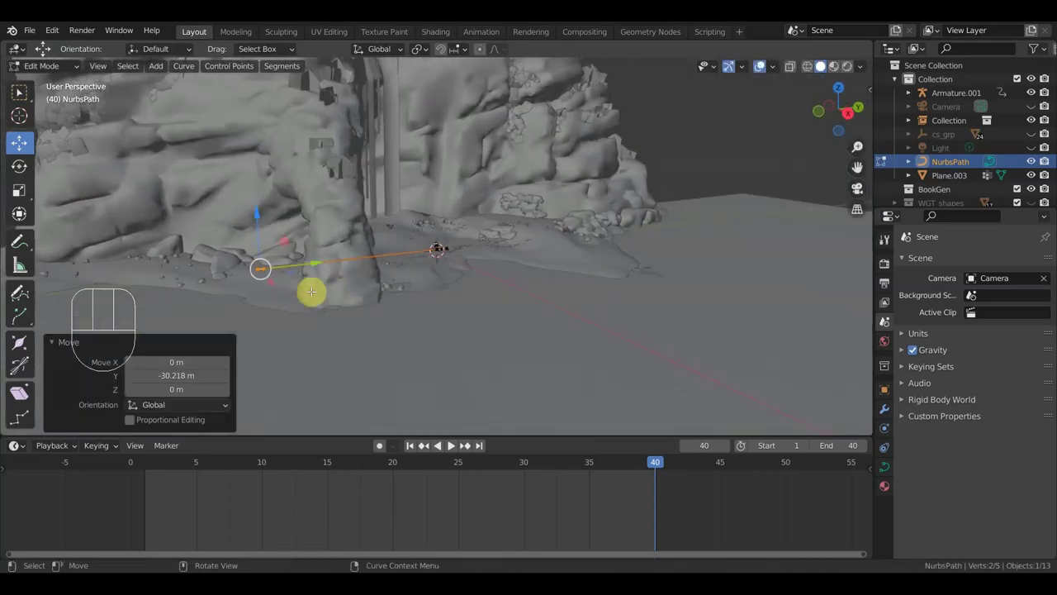
{"action": "left_click", "coordinate": [451, 444]}
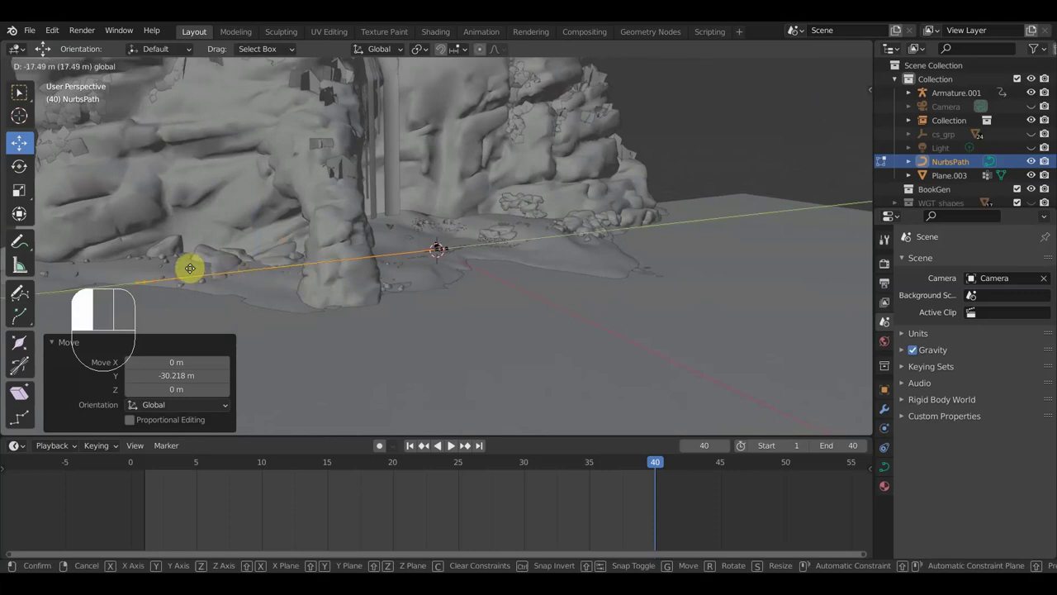
{"action": "middle_click", "coordinate": [451, 444]}
{"action": "middle_click", "coordinate": [451, 443]}
{"action": "middle_click", "coordinate": [451, 443]}
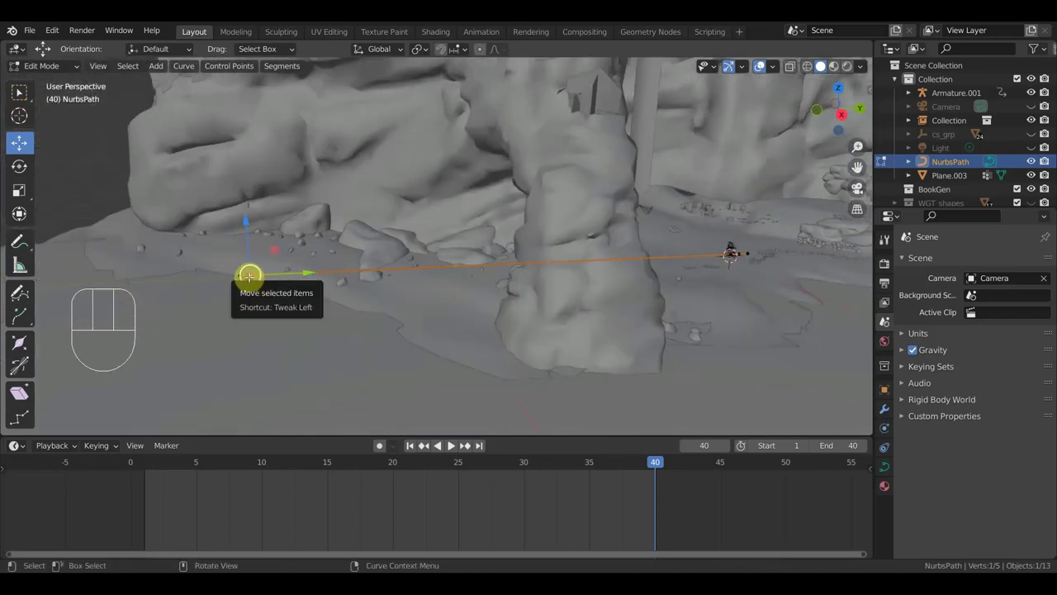
- From top view, shift a path point further along the beach
{"action": "key", "text": "KP_7"}
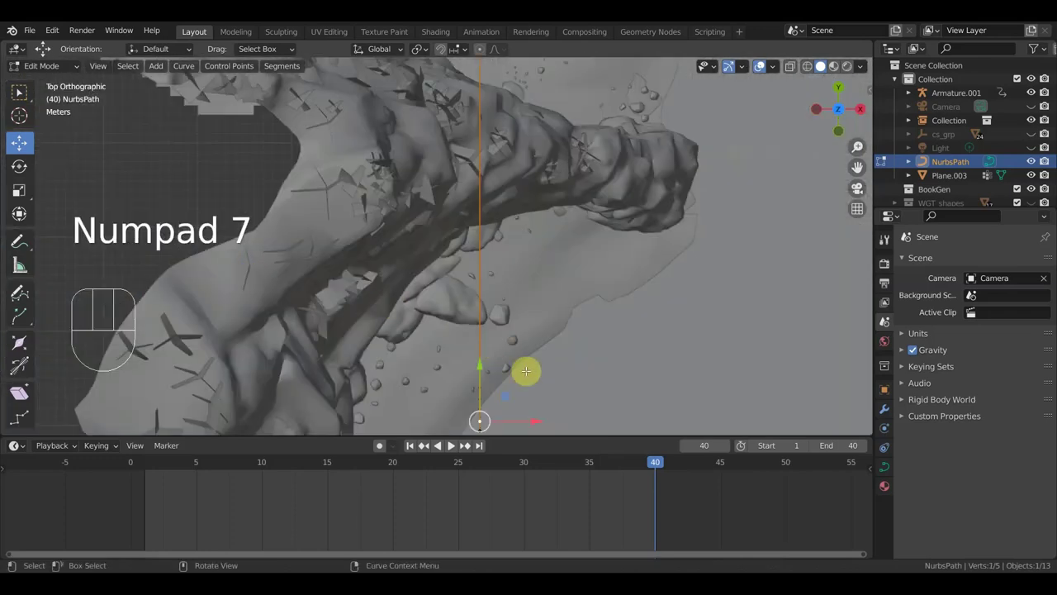
{"action": "key", "text": "g"}
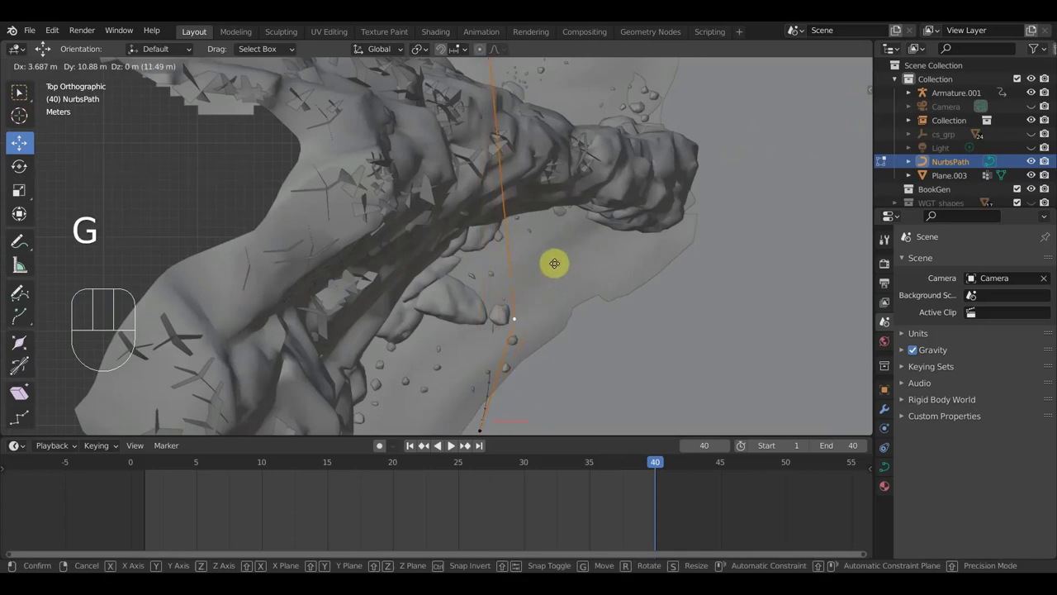
{"action": "left_click", "coordinate": [451, 444]}
{"action": "left_click", "coordinate": [451, 444]}
{"action": "key", "text": "g"}
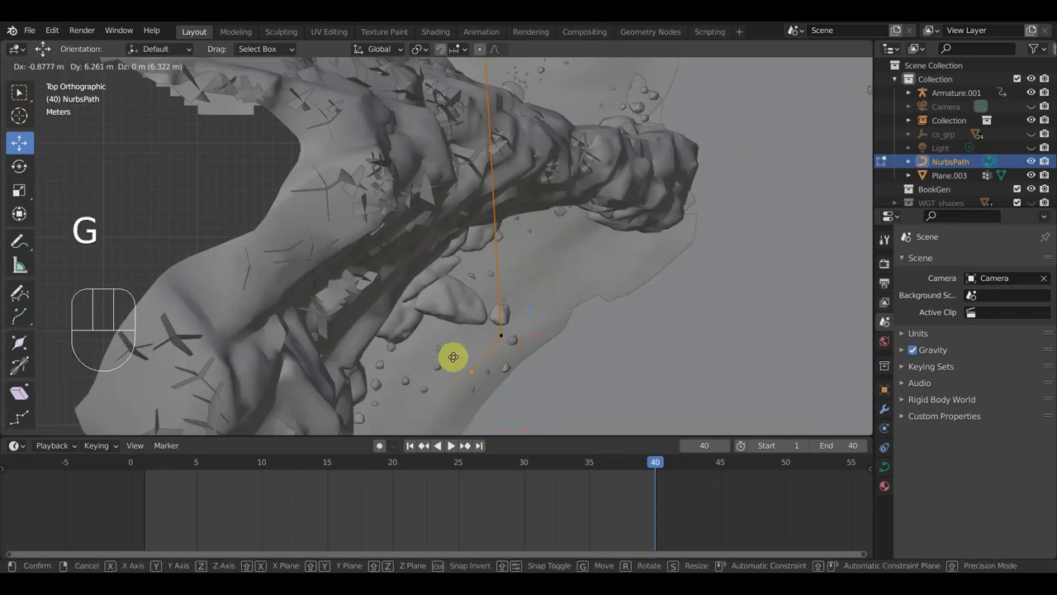
{"action": "left_click", "coordinate": [451, 444]}
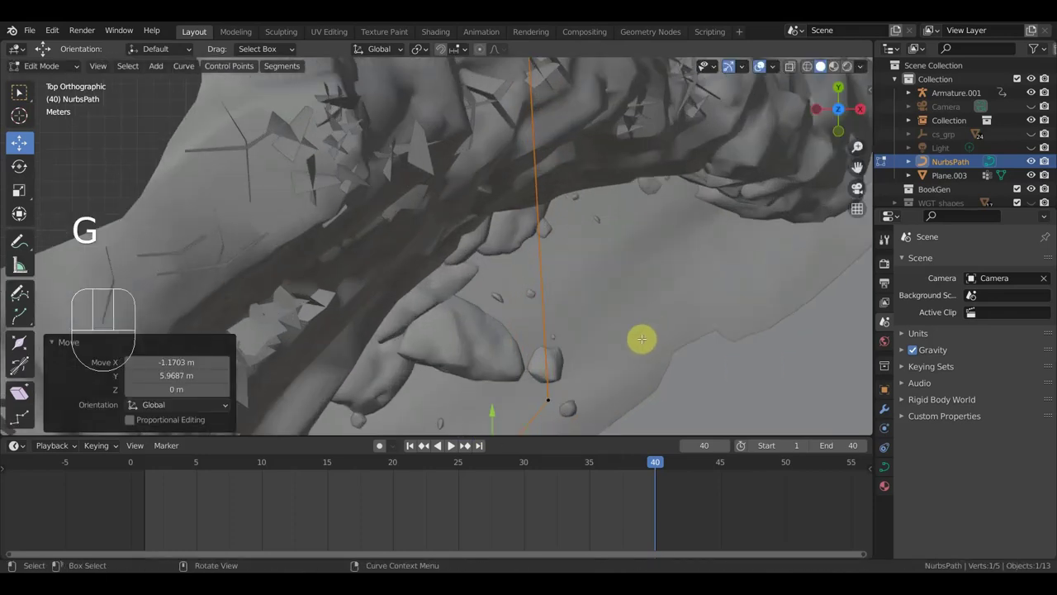
{"action": "middle_click", "coordinate": [451, 444]}
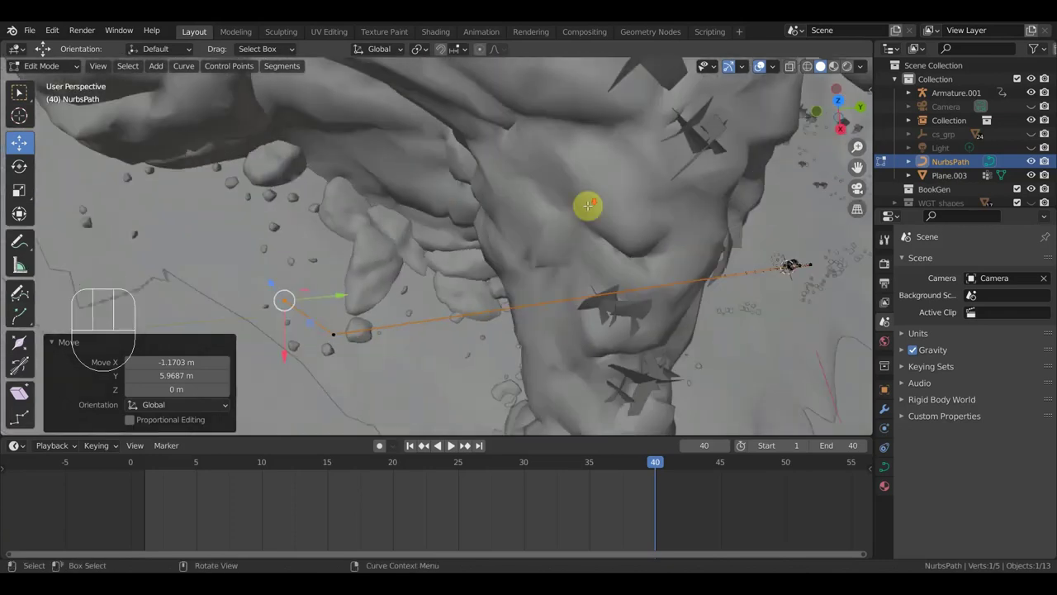
{"action": "middle_click", "coordinate": [451, 444]}
{"action": "middle_click", "coordinate": [451, 443]}
- Reposition individual path points one by one so the route lies flat on the sand
{"action": "left_click", "coordinate": [451, 444]}
{"action": "key", "text": "g"}
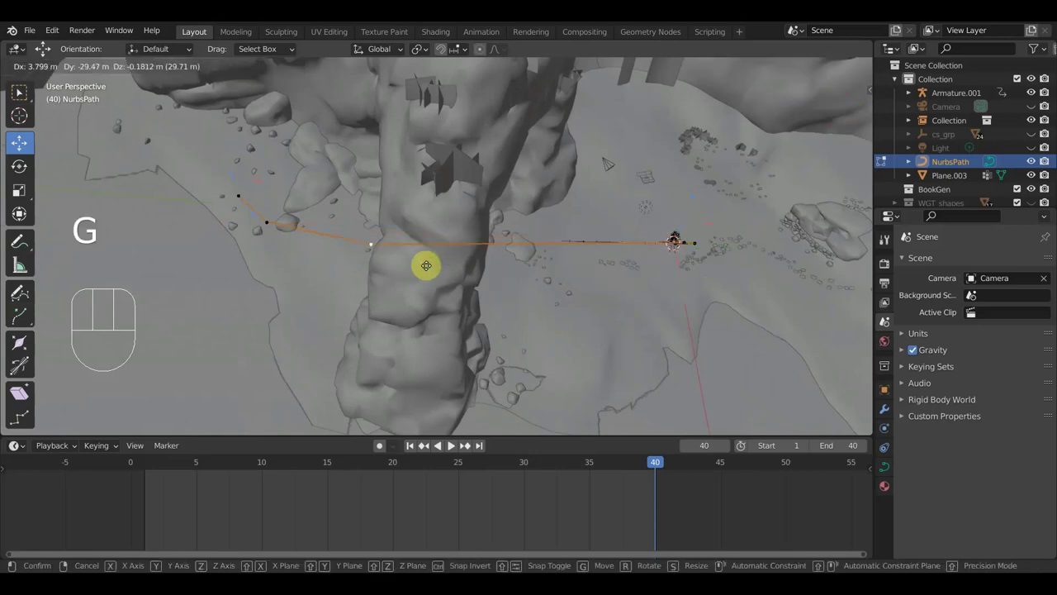
{"action": "left_click", "coordinate": [451, 444]}
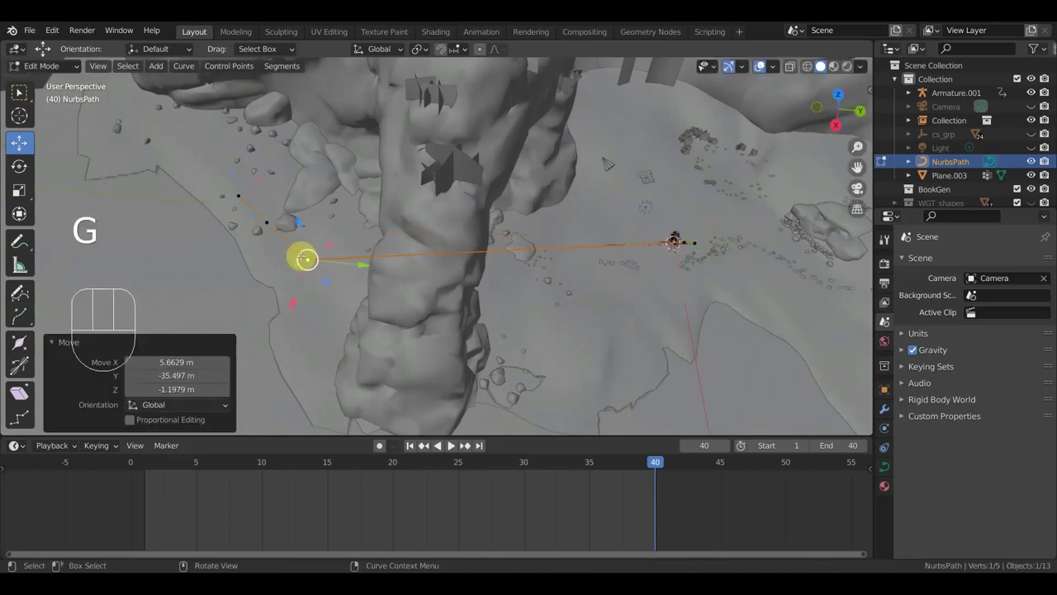
{"action": "left_click", "coordinate": [451, 443]}
{"action": "key", "text": "g"}
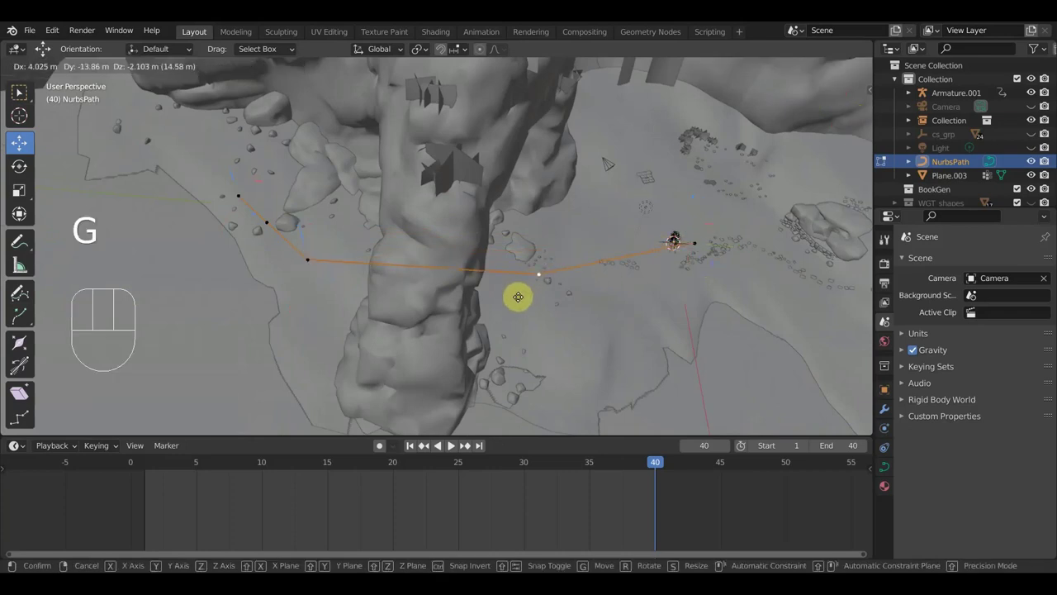
{"action": "left_click", "coordinate": [451, 443]}
{"action": "left_click_drag", "start_coordinate": [451, 444], "coordinate": [451, 444]}
{"action": "middle_click", "coordinate": [451, 444]}
{"action": "key", "text": "g"}
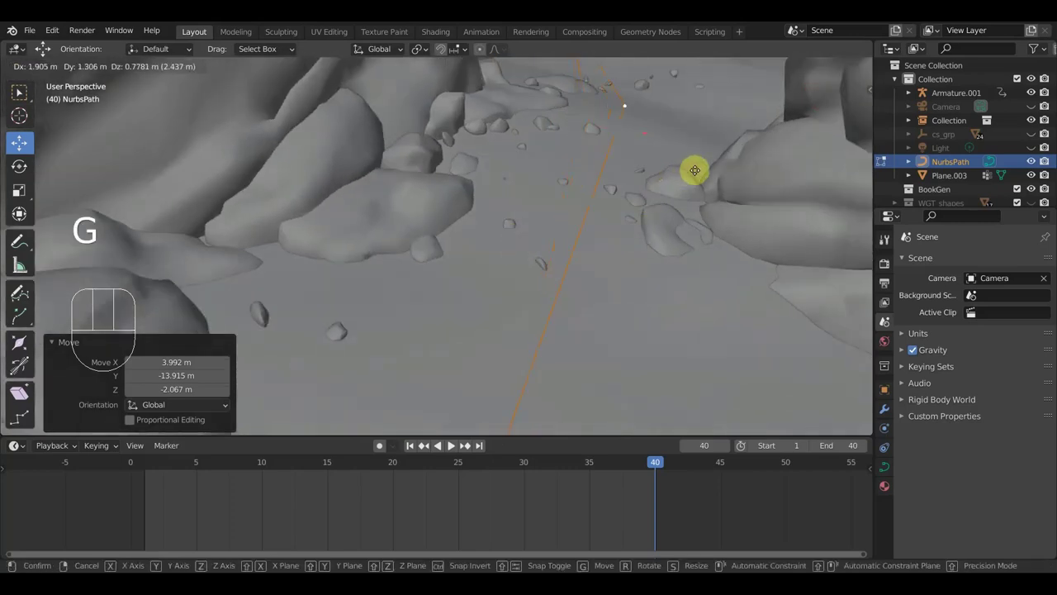
{"action": "left_click", "coordinate": [451, 444]}
- Nudge the last path point toward the walking character and review the whole curve
{"action": "middle_click", "coordinate": [451, 443]}
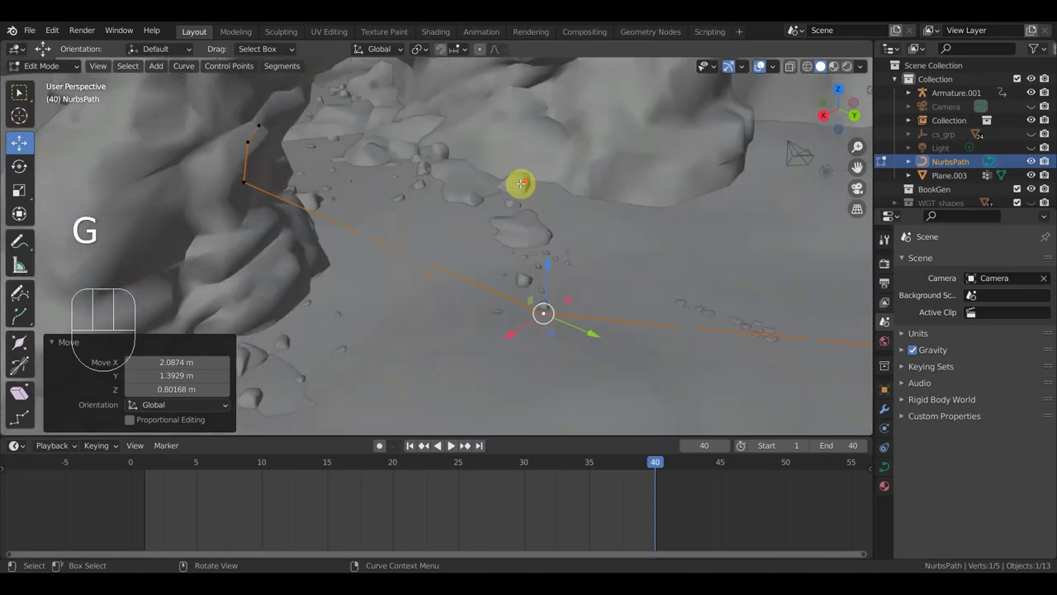
{"action": "middle_click", "coordinate": [451, 444]}
{"action": "key", "text": "g"}
{"action": "left_click", "coordinate": [451, 444]}
{"action": "left_click_drag", "start_coordinate": [451, 444], "coordinate": [451, 444]}
{"action": "key", "text": "a"}
{"action": "left_click_drag", "start_coordinate": [451, 444], "coordinate": [451, 443]}
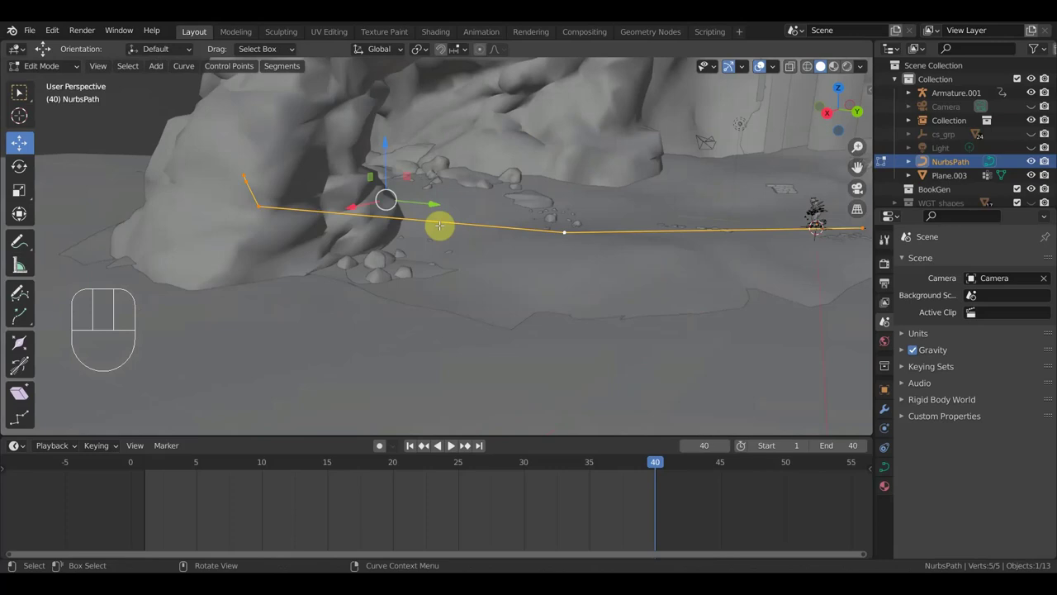
- Leave Edit Mode on the path and inspect the five-point curve from several angles around the rocks
{"action": "left_click", "coordinate": [451, 444]}
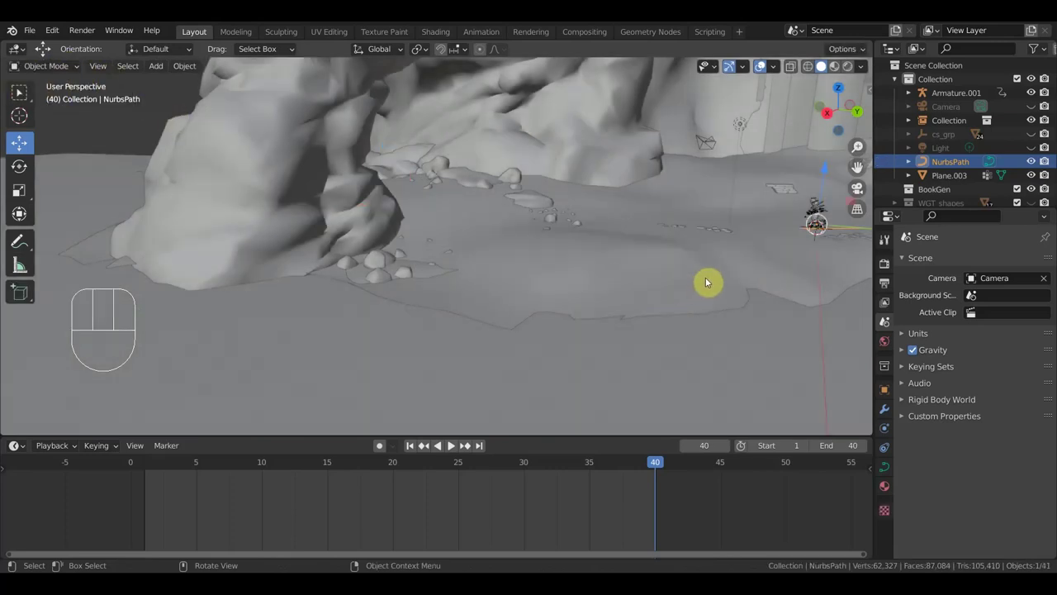
{"action": "middle_click", "coordinate": [451, 444]}
{"action": "left_click_drag", "start_coordinate": [451, 444], "coordinate": [451, 444]}
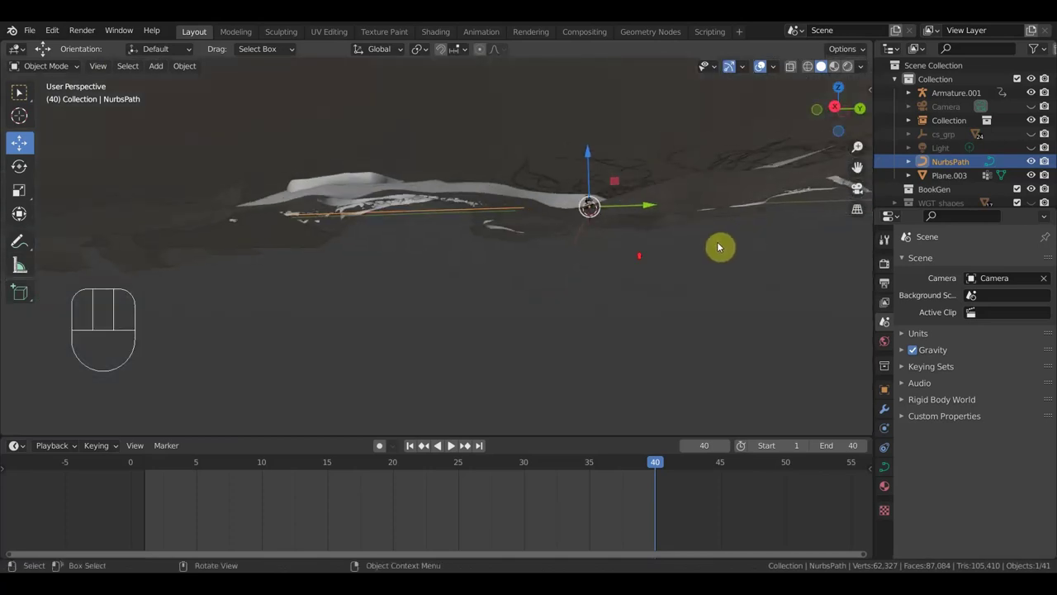
{"action": "left_click_drag", "start_coordinate": [451, 443], "coordinate": [451, 444]}
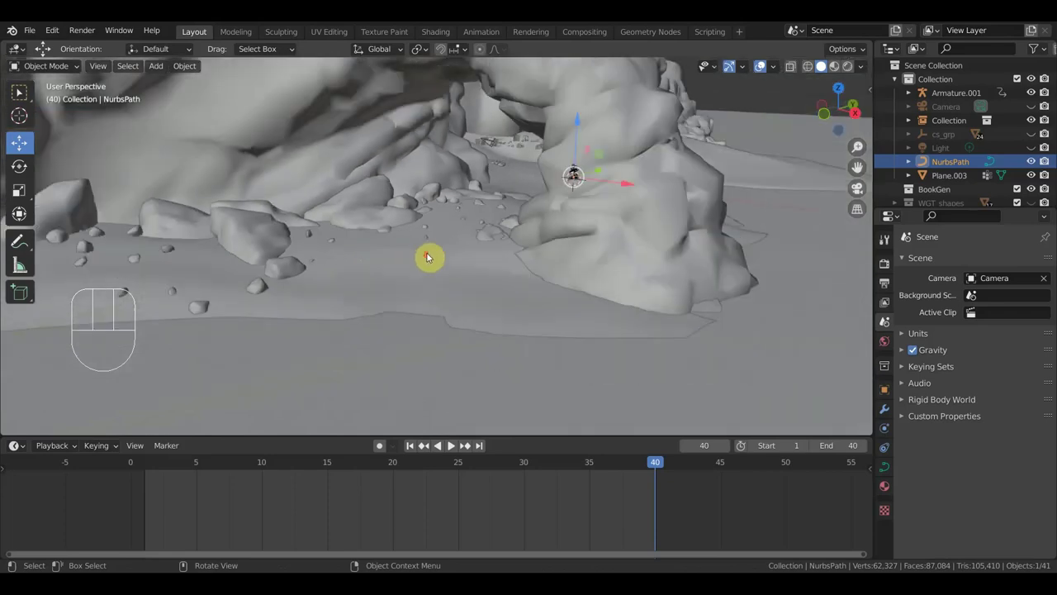
{"action": "middle_click", "coordinate": [451, 444]}
{"action": "middle_click", "coordinate": [451, 444]}
- Re-enter point editing on the path and move a point so the route clears the boulder
{"action": "middle_click", "coordinate": [451, 444]}
{"action": "left_click", "coordinate": [451, 444]}
{"action": "middle_click", "coordinate": [451, 444]}
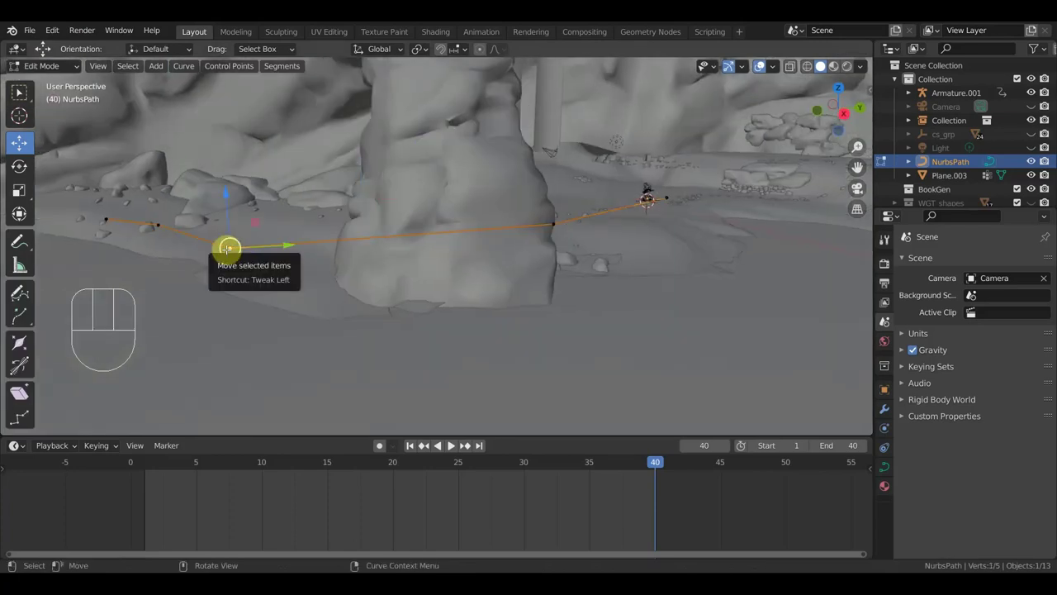
{"action": "key", "text": "g"}
{"action": "left_click", "coordinate": [451, 443]}
{"action": "left_click_drag", "start_coordinate": [451, 444], "coordinate": [451, 444]}
{"action": "key", "text": "g"}
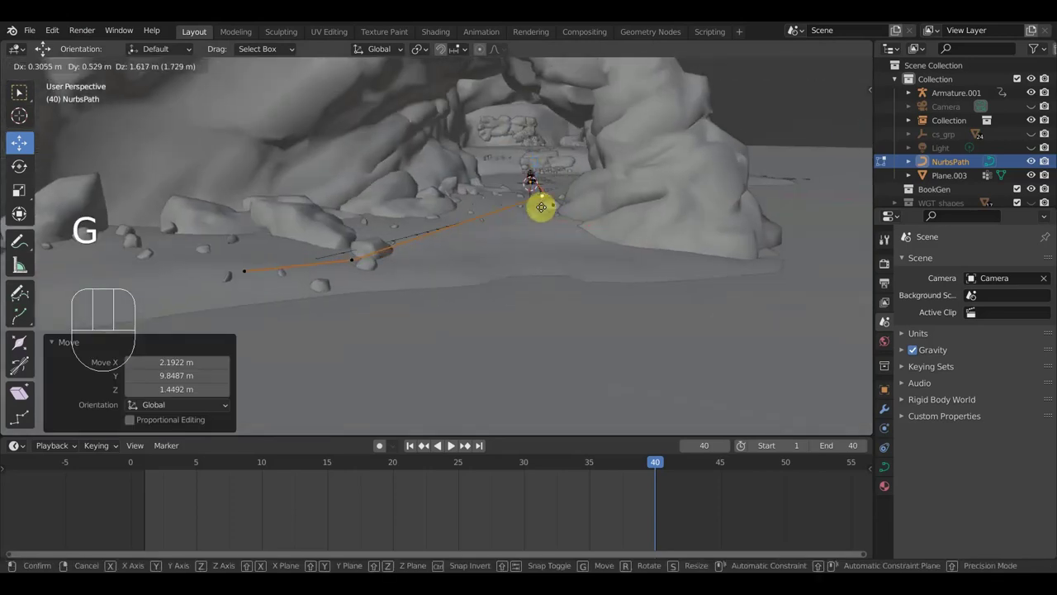
{"action": "left_click", "coordinate": [451, 444]}
{"action": "middle_click", "coordinate": [451, 443]}
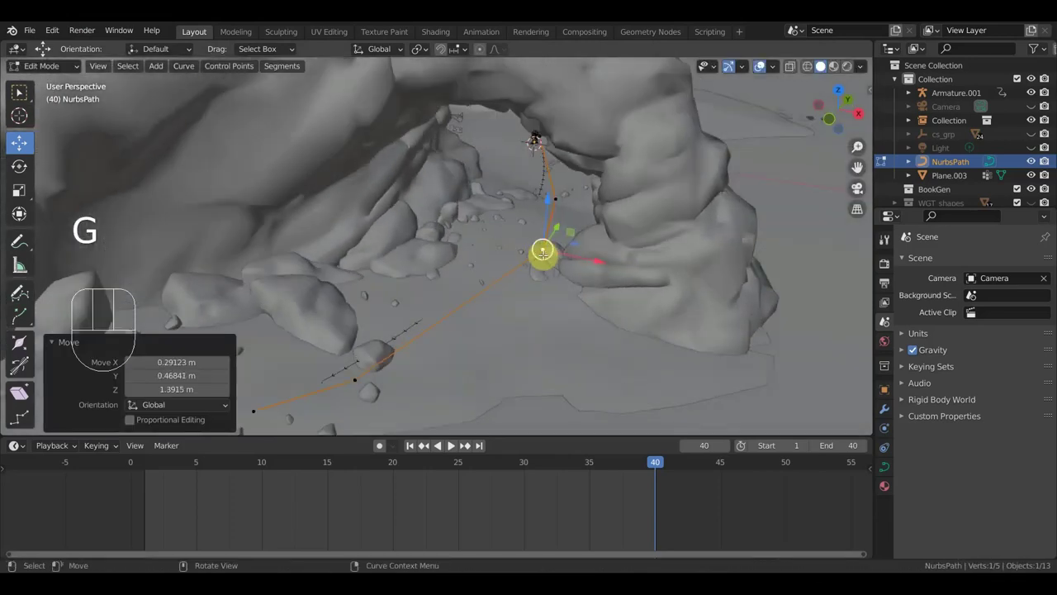
- Steer further path points around the rocks on the sand
{"action": "key", "text": "g"}
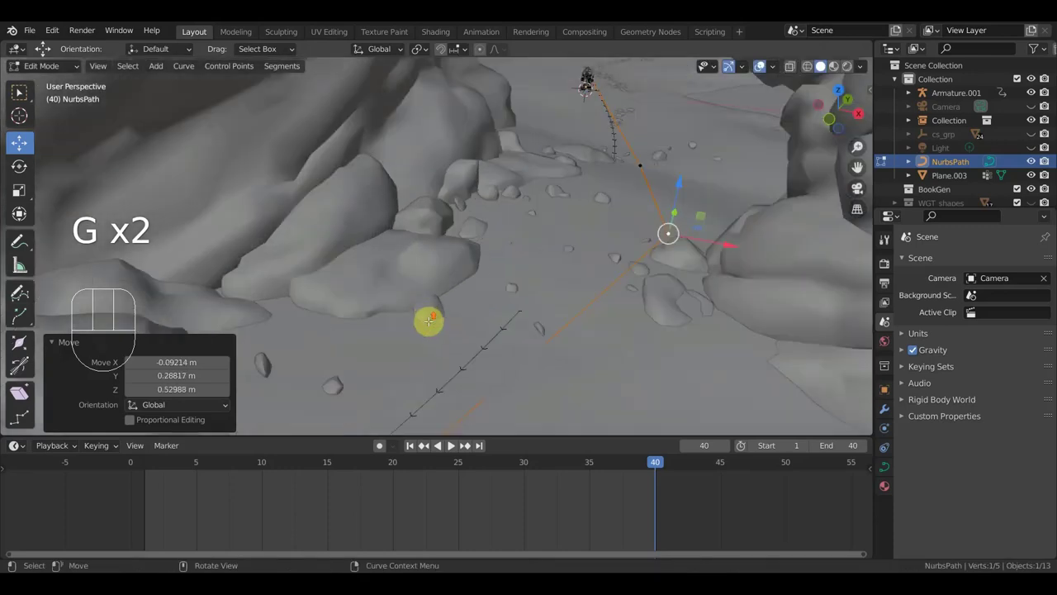
{"action": "middle_click", "coordinate": [451, 444]}
{"action": "key", "text": "g"}
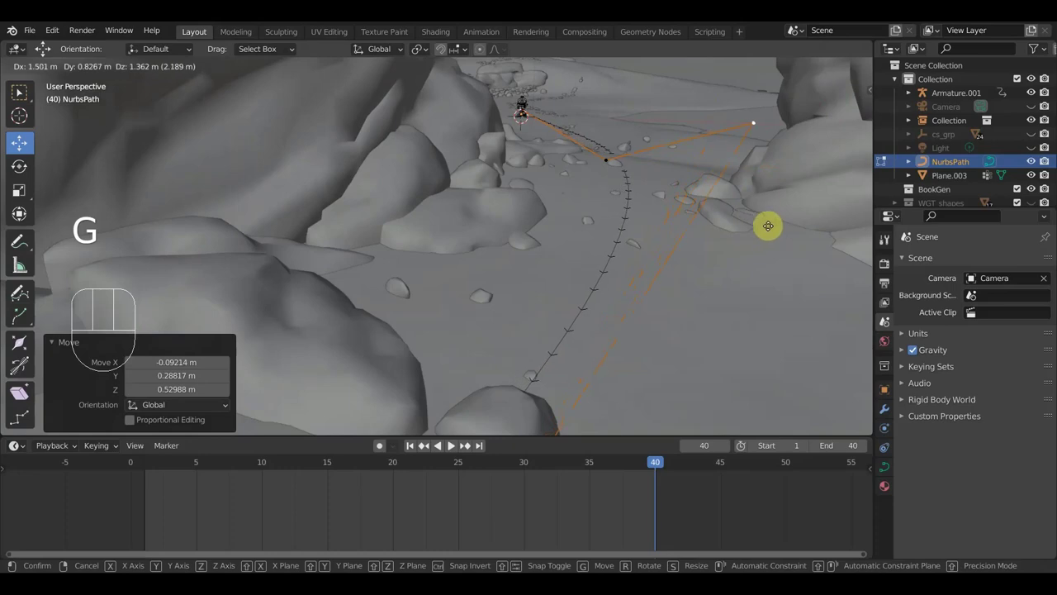
{"action": "left_click", "coordinate": [451, 443]}
{"action": "left_click_drag", "start_coordinate": [451, 444], "coordinate": [451, 443]}
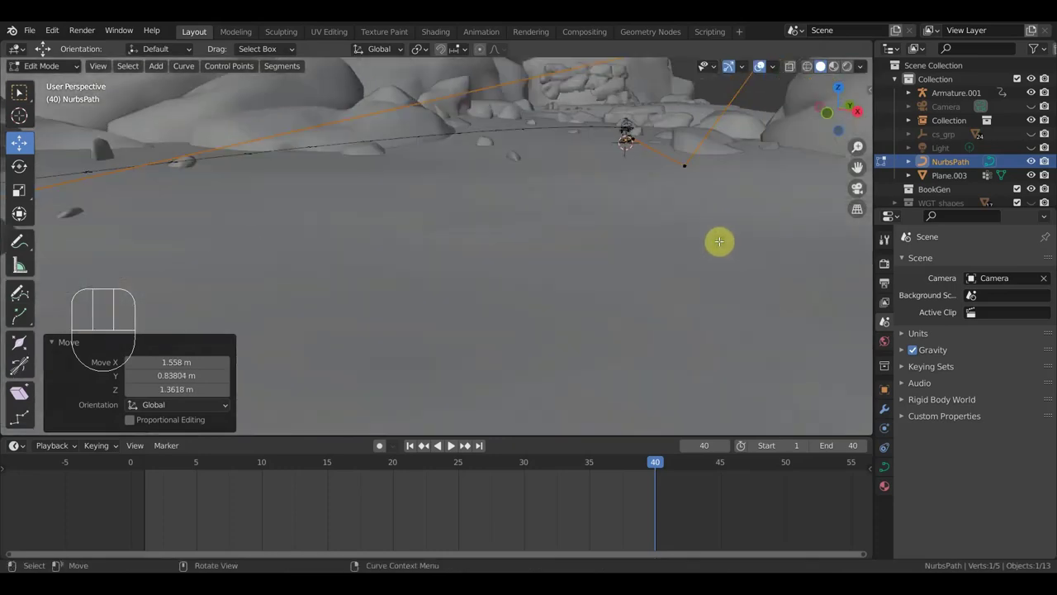
{"action": "key", "text": "g"}
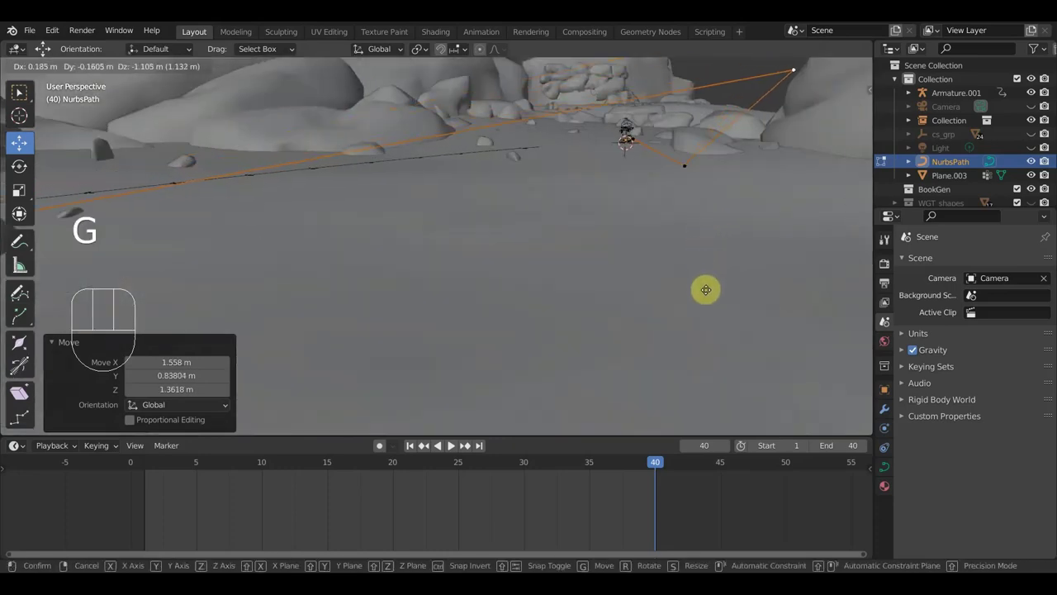
{"action": "left_click", "coordinate": [451, 444]}
{"action": "middle_click", "coordinate": [451, 444]}
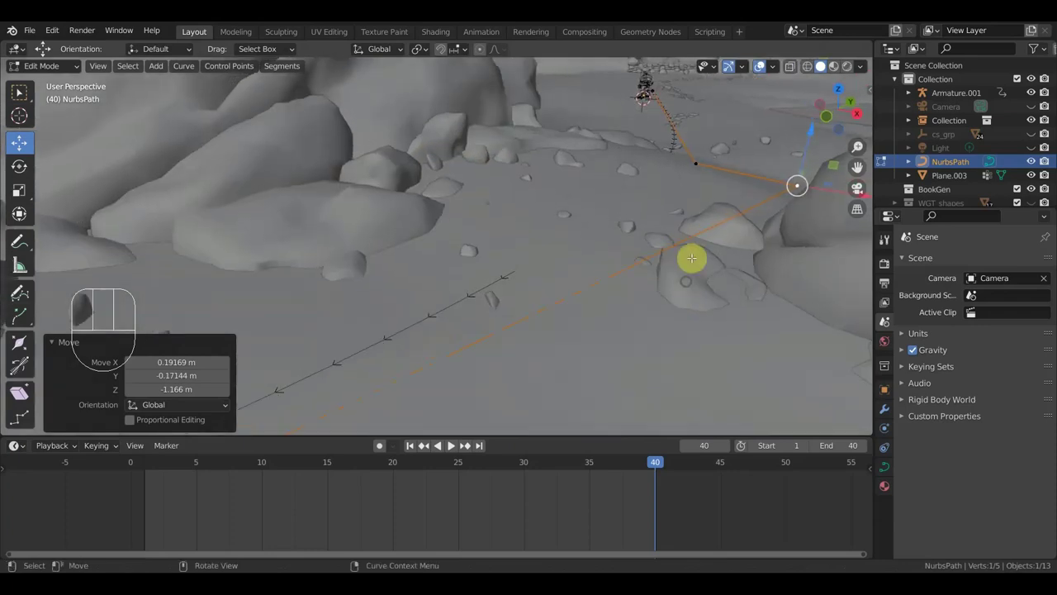
- Place the path's far end point on the sand just beyond the walking character
{"action": "left_click", "coordinate": [451, 443]}
{"action": "key", "text": "g"}
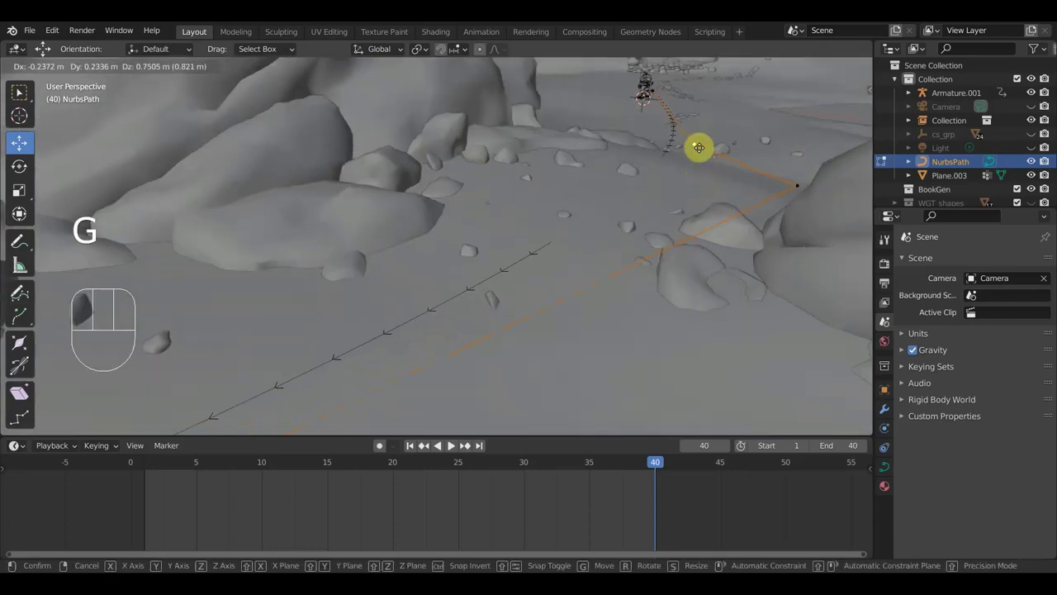
{"action": "middle_click", "coordinate": [451, 444]}
{"action": "middle_click", "coordinate": [451, 444]}
{"action": "key", "text": "g"}
{"action": "left_click", "coordinate": [451, 443]}
{"action": "middle_click", "coordinate": [451, 444]}
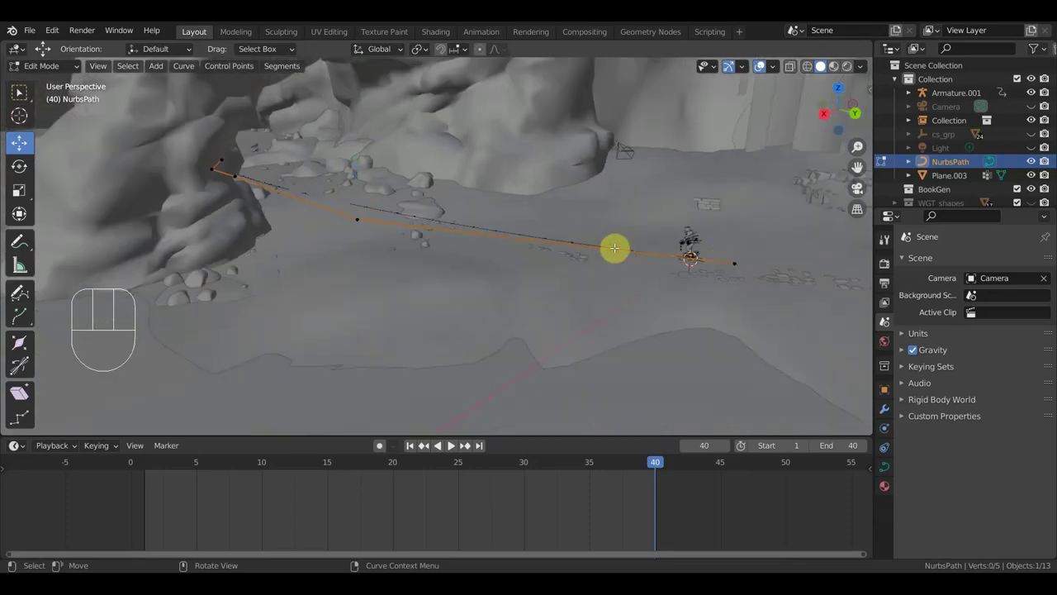
- Use the Curve context menu on the path and select a vertex beside the footprints
{"action": "right_click", "coordinate": [451, 444]}
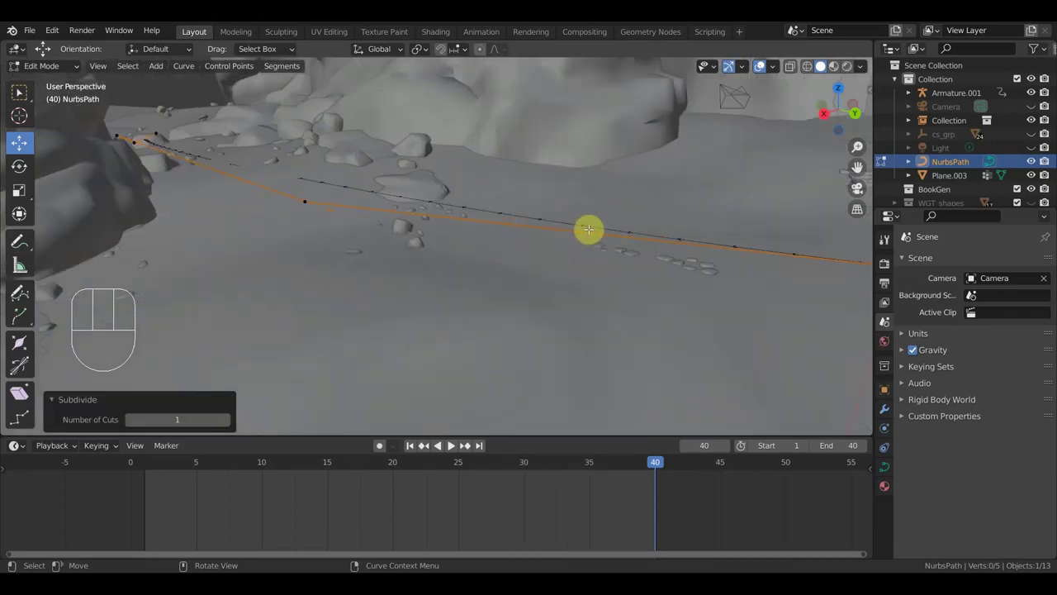
{"action": "left_click", "coordinate": [451, 444]}
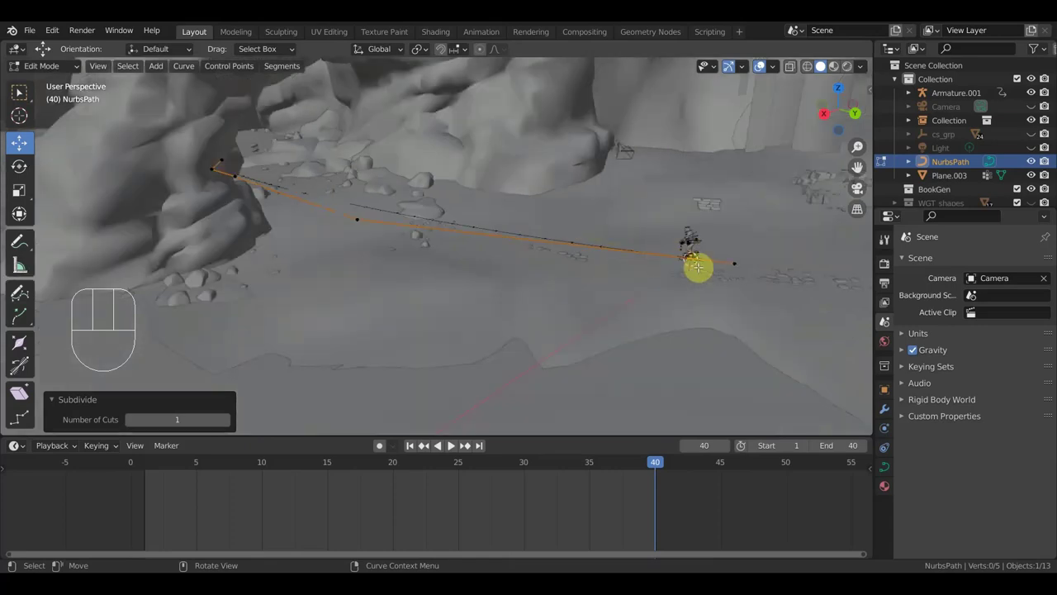
{"action": "left_click", "coordinate": [451, 444]}
{"action": "left_click", "coordinate": [451, 444]}
{"action": "right_click", "coordinate": [451, 444]}
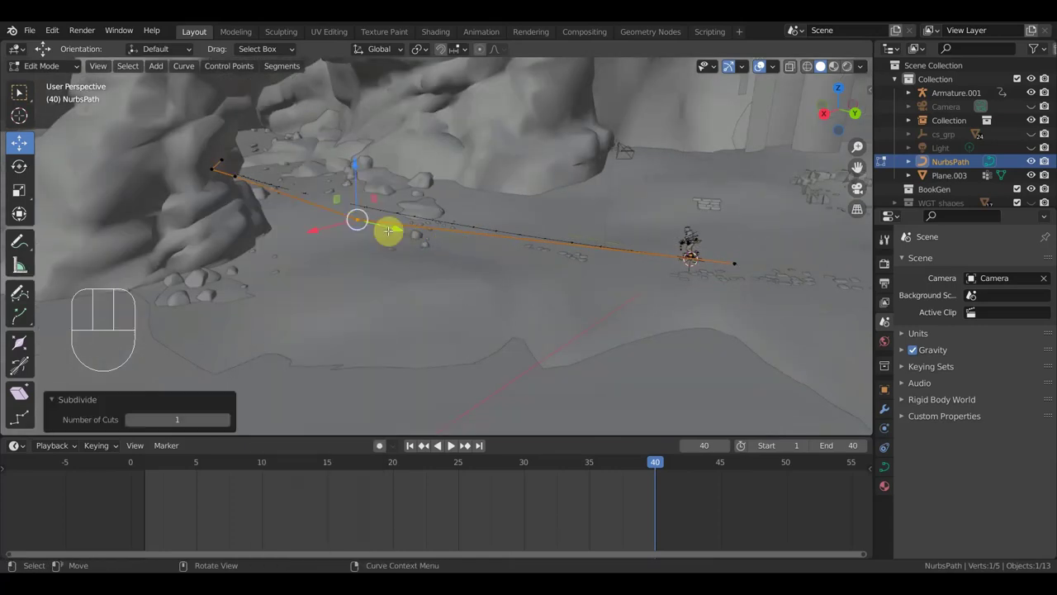
{"action": "middle_click", "coordinate": [451, 443]}
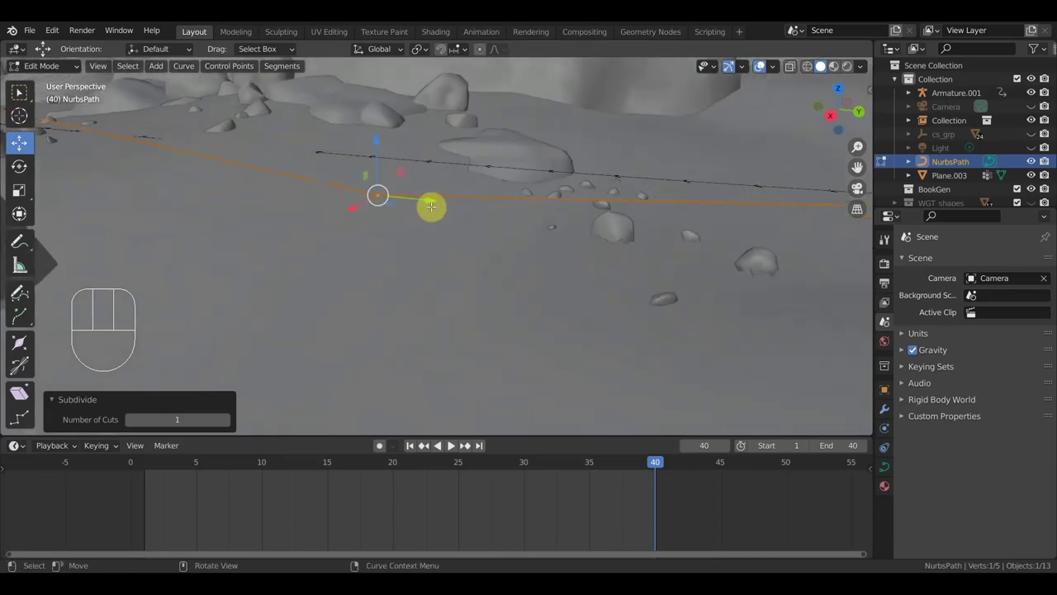
- Move the path's end point beside the walking character and check it along the curve
{"action": "left_click", "coordinate": [451, 444]}
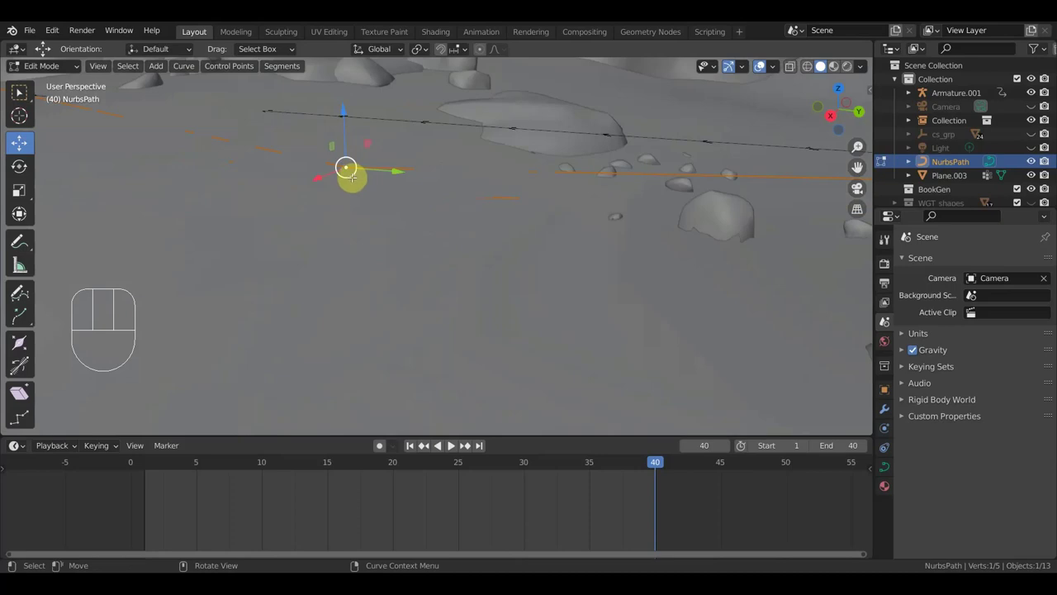
{"action": "key", "text": "g"}
{"action": "left_click", "coordinate": [451, 443]}
{"action": "middle_click", "coordinate": [451, 443]}
{"action": "middle_click", "coordinate": [451, 443]}
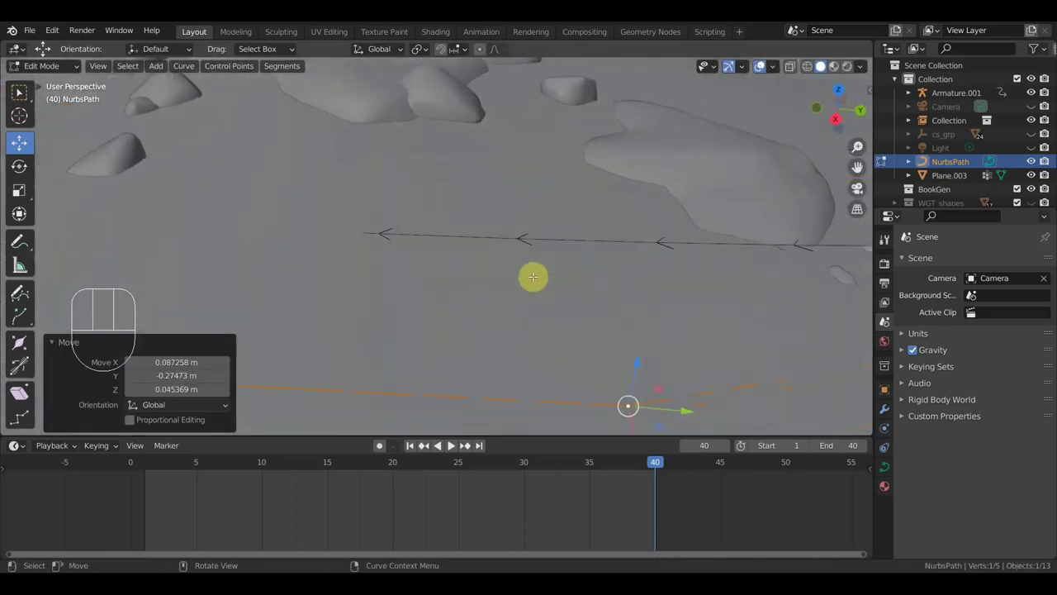
{"action": "middle_click", "coordinate": [451, 444]}
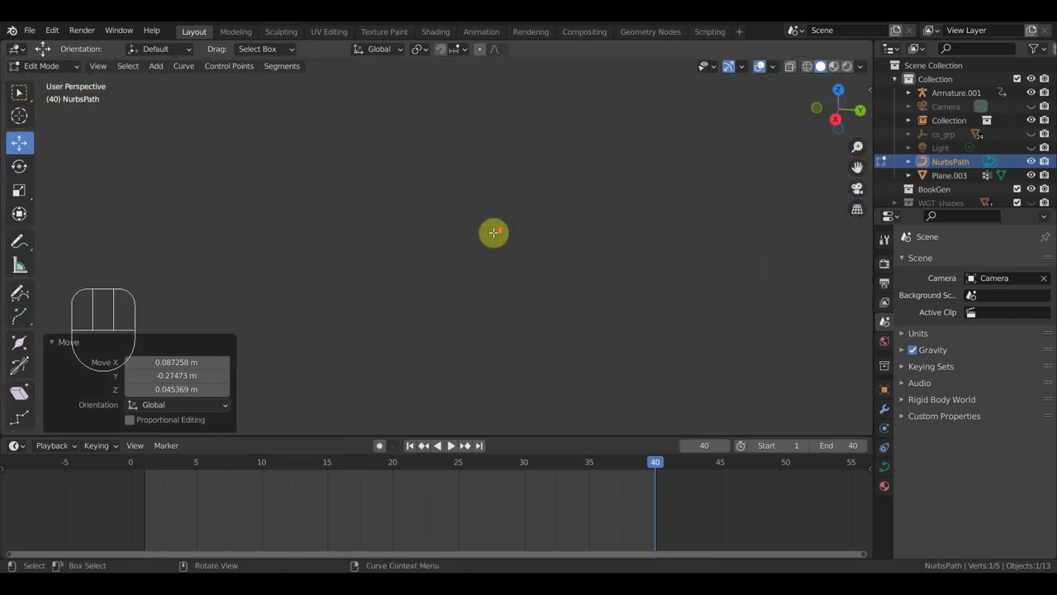
- Undo the last few point moves to restore the path's earlier shape
{"action": "left_click_drag", "start_coordinate": [451, 444], "coordinate": [451, 443]}
{"action": "key", "text": "ctrl+z"}
{"action": "key", "text": "ctrl+z"}
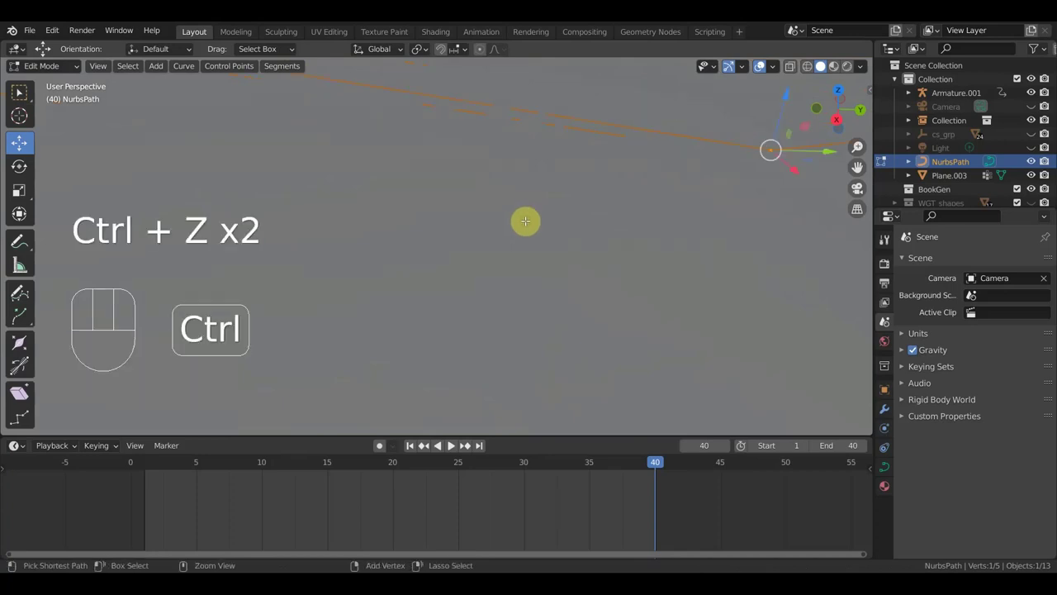
{"action": "key", "text": "ctrl+z"}
{"action": "key", "text": "ctrl+z"}
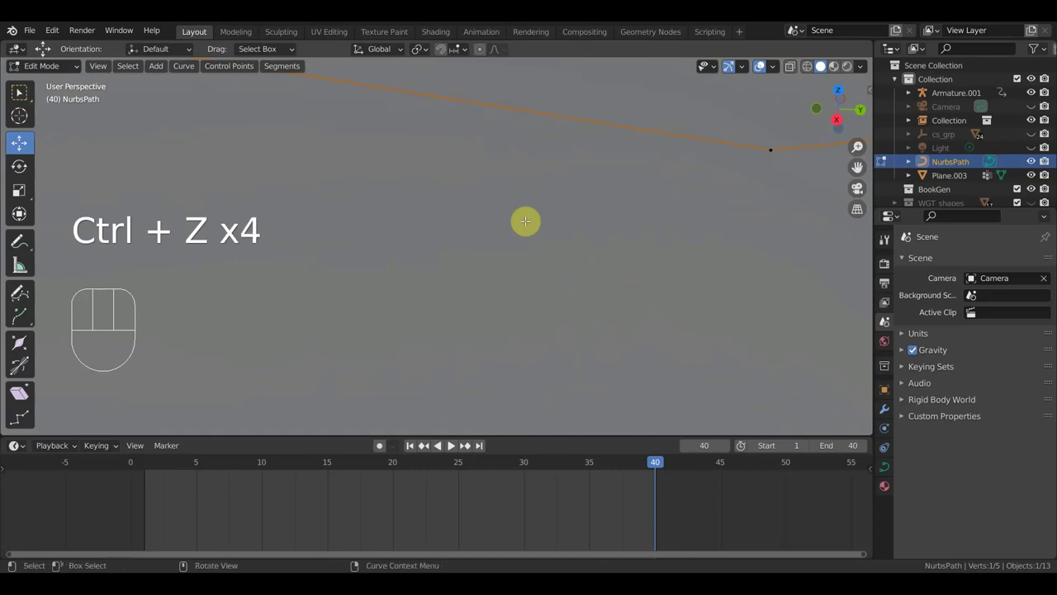
{"action": "left_click", "coordinate": [451, 444]}
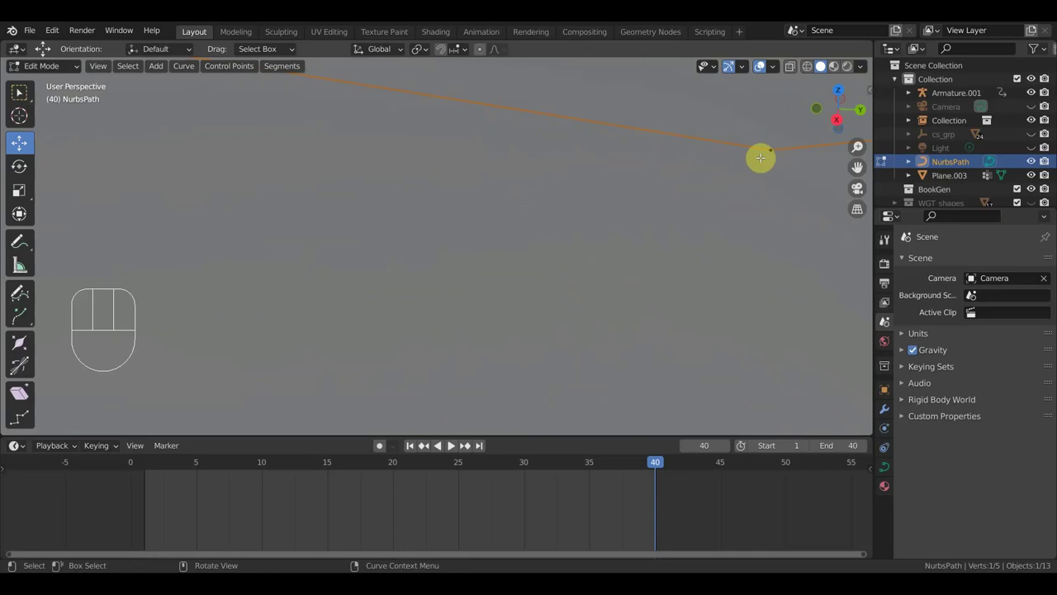
- Select and reposition path control points so the route stretches across the beach
{"action": "key", "text": "g"}
{"action": "left_click", "coordinate": [451, 444]}
{"action": "key", "text": "g"}
{"action": "left_click", "coordinate": [451, 444]}
{"action": "middle_click", "coordinate": [451, 444]}
{"action": "left_click", "coordinate": [451, 444]}
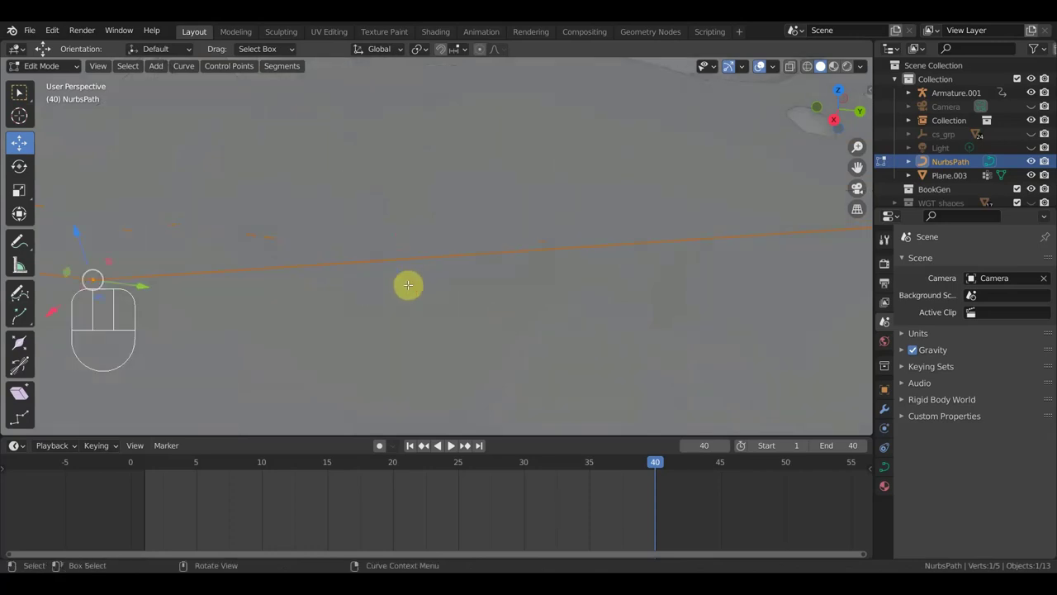
{"action": "key", "text": "s"}
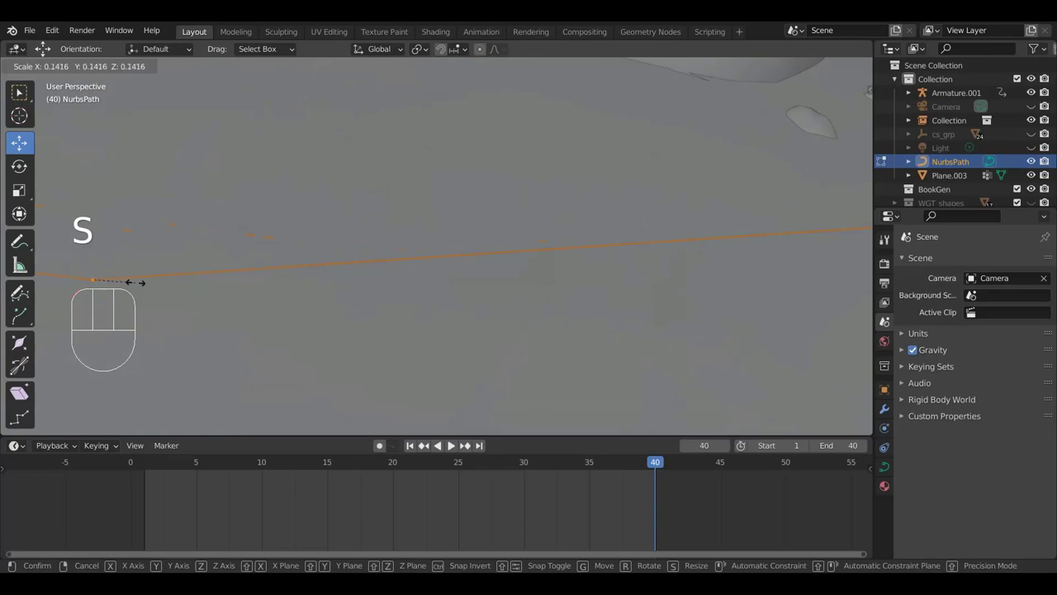
{"action": "left_click", "coordinate": [452, 443]}
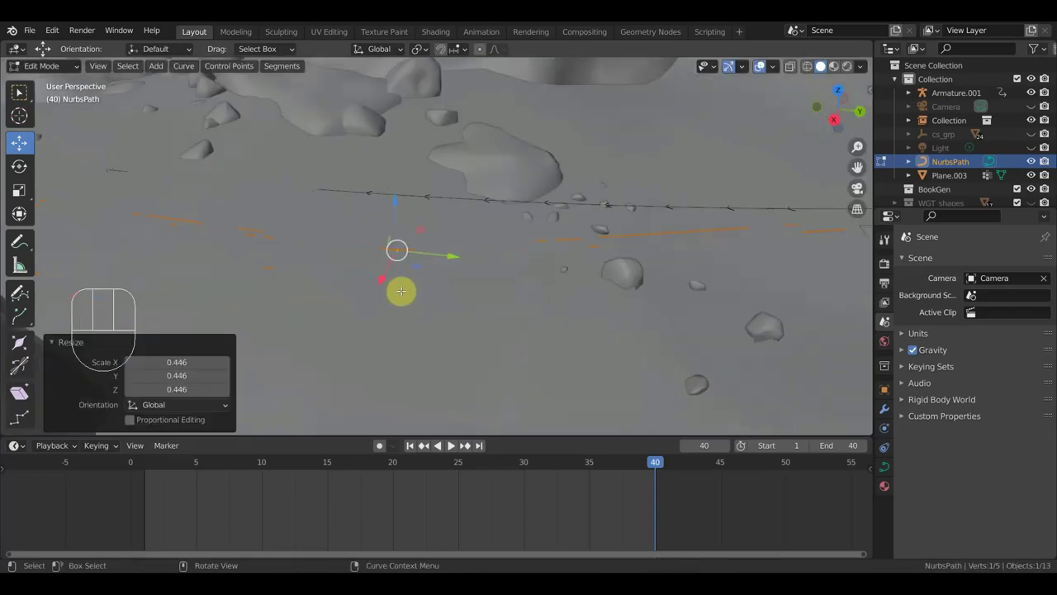
{"action": "key", "text": "g"}
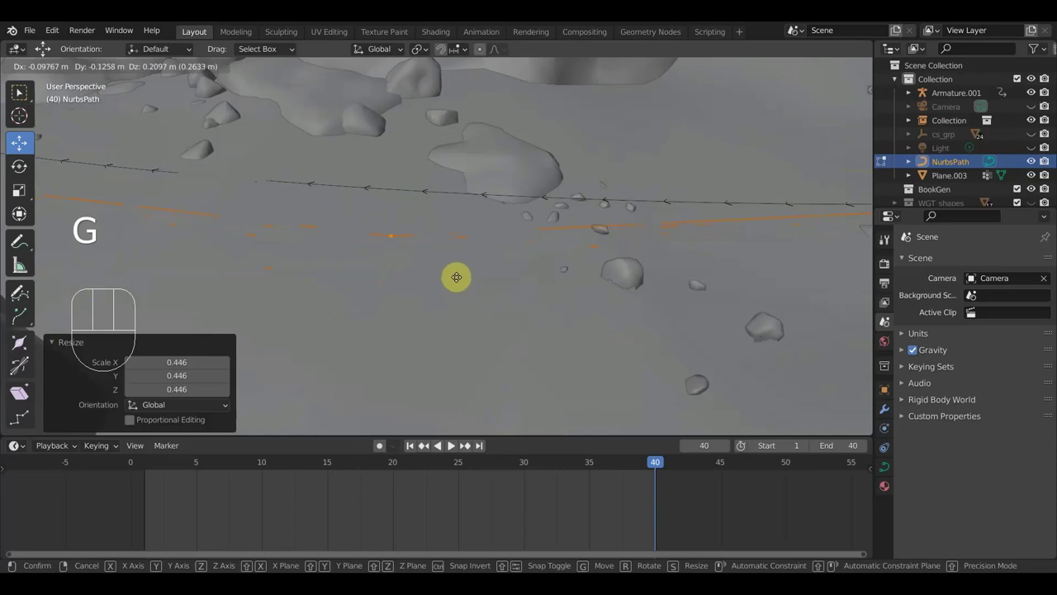
{"action": "left_click", "coordinate": [451, 443]}
- Nudge the path's end point repeatedly until it lies just past the character at ground level
{"action": "key", "text": "g"}
{"action": "left_click_drag", "start_coordinate": [451, 443], "coordinate": [451, 444]}
{"action": "key", "text": "g"}
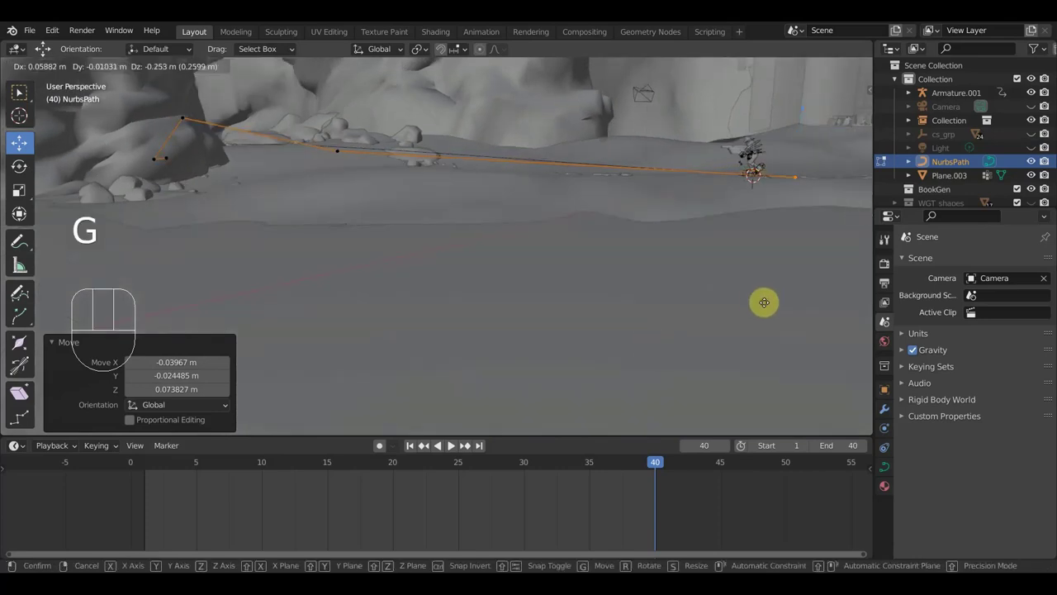
{"action": "left_click", "coordinate": [451, 443]}
{"action": "left_click", "coordinate": [451, 443]}
{"action": "key", "text": "g"}
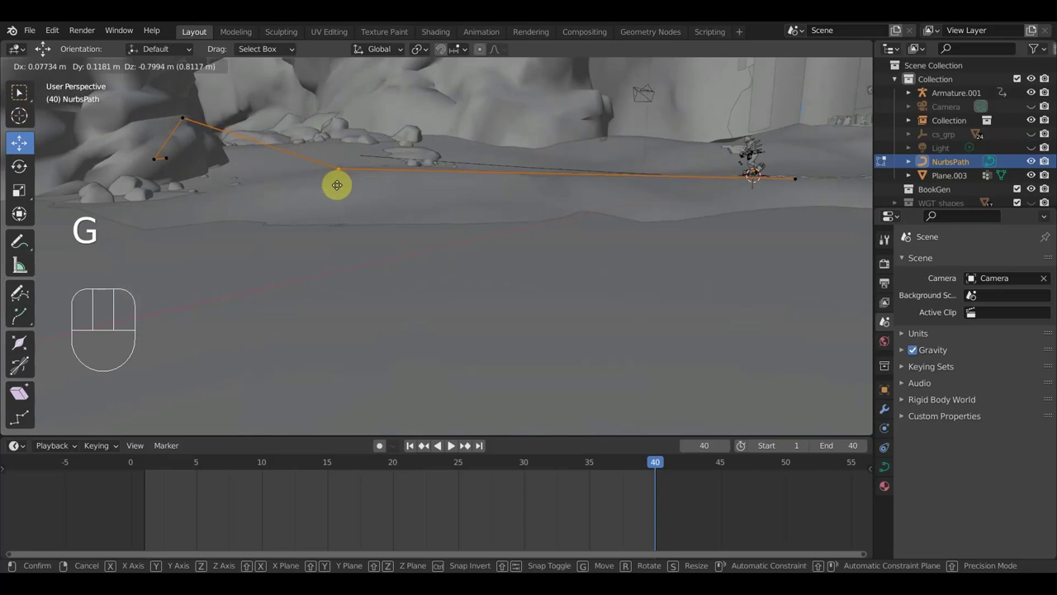
{"action": "left_click", "coordinate": [451, 444]}
{"action": "left_click", "coordinate": [451, 444]}
{"action": "key", "text": "g"}
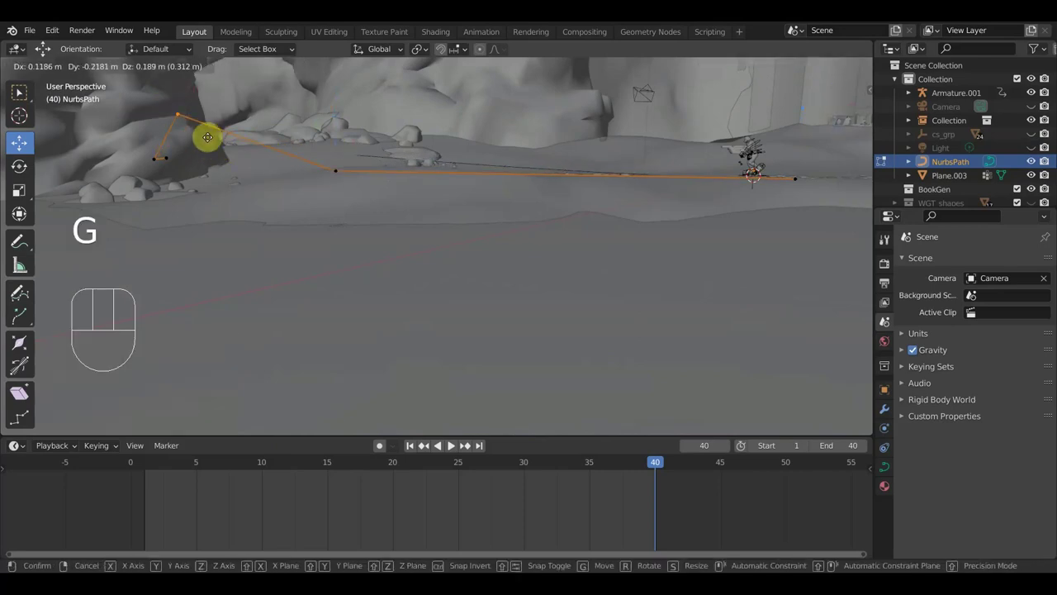
{"action": "left_click", "coordinate": [451, 443]}
{"action": "middle_click", "coordinate": [451, 443]}
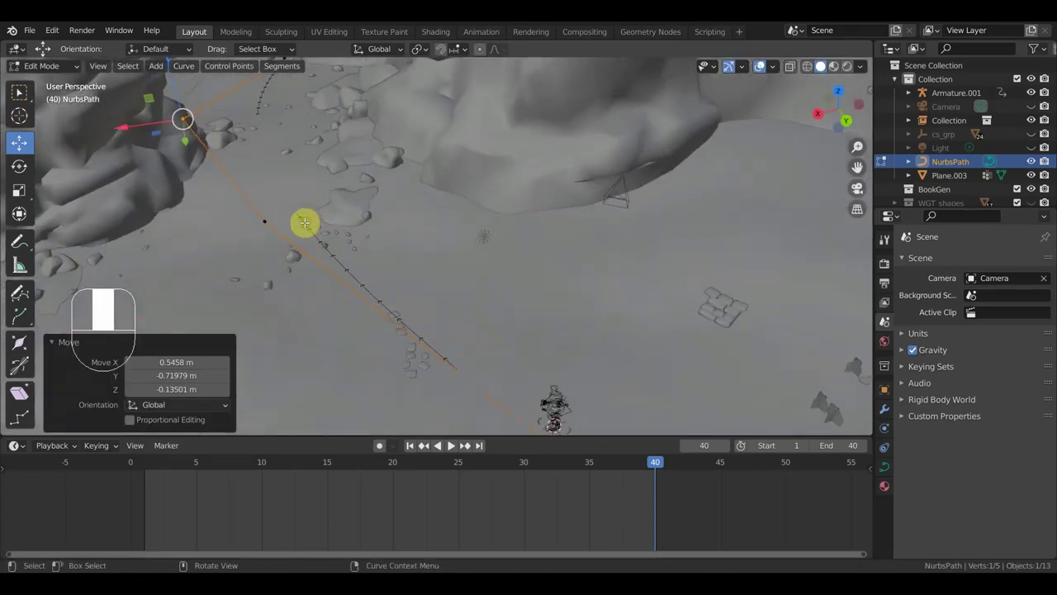
- Move the first path control points so the curve starts bending around the large rock
{"action": "middle_click", "coordinate": [451, 444]}
{"action": "key", "text": "g"}
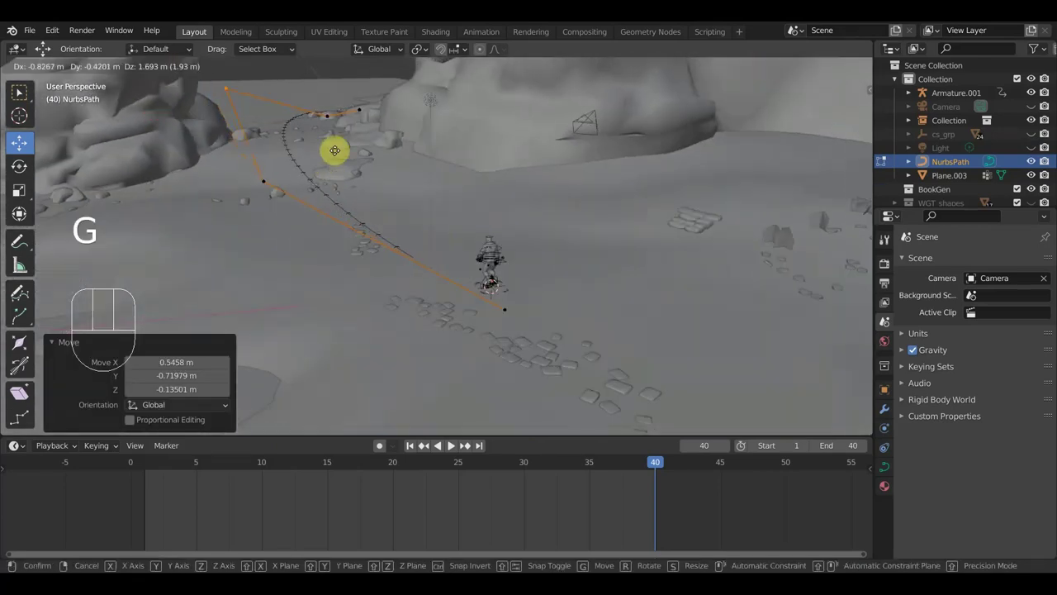
{"action": "left_click", "coordinate": [451, 444]}
{"action": "middle_click", "coordinate": [451, 443]}
{"action": "middle_click", "coordinate": [451, 444]}
{"action": "left_click_drag", "start_coordinate": [451, 444], "coordinate": [451, 444]}
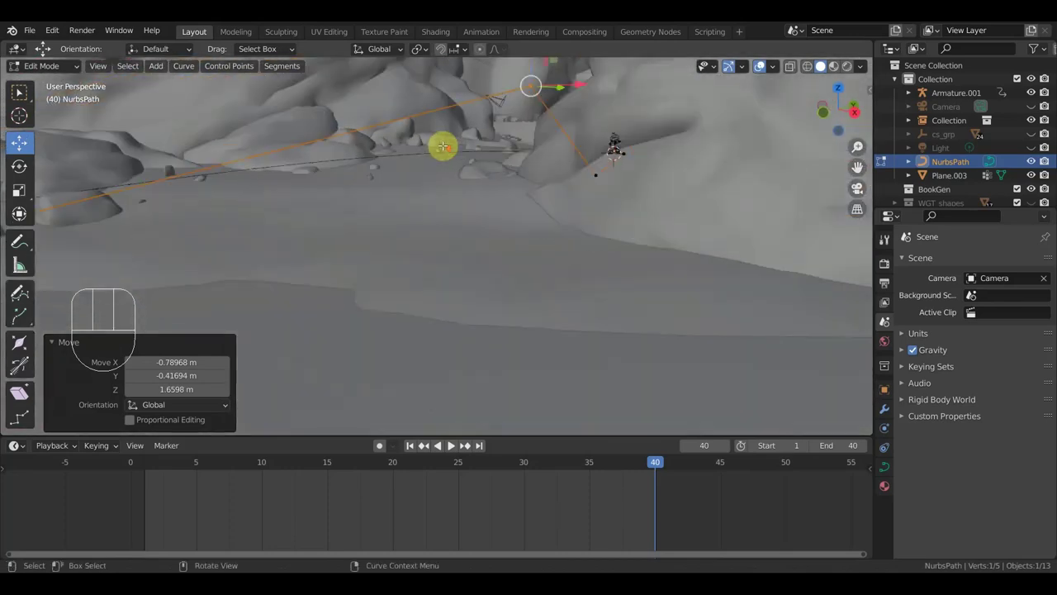
{"action": "middle_click", "coordinate": [451, 443]}
{"action": "left_click", "coordinate": [451, 444]}
{"action": "key", "text": "g"}
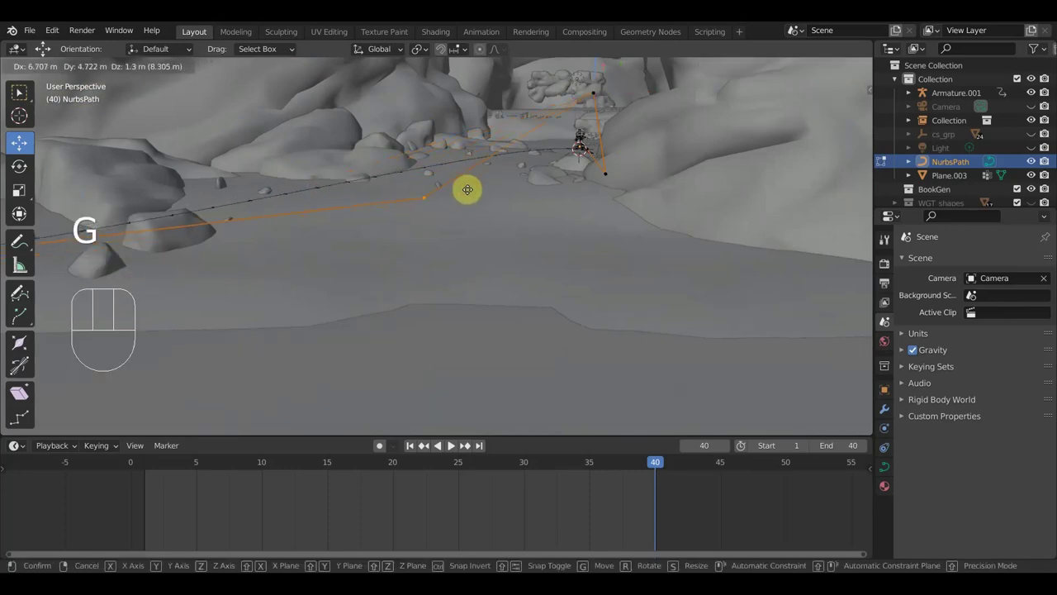
{"action": "left_click", "coordinate": [451, 443]}
{"action": "left_click_drag", "start_coordinate": [451, 444], "coordinate": [451, 443]}
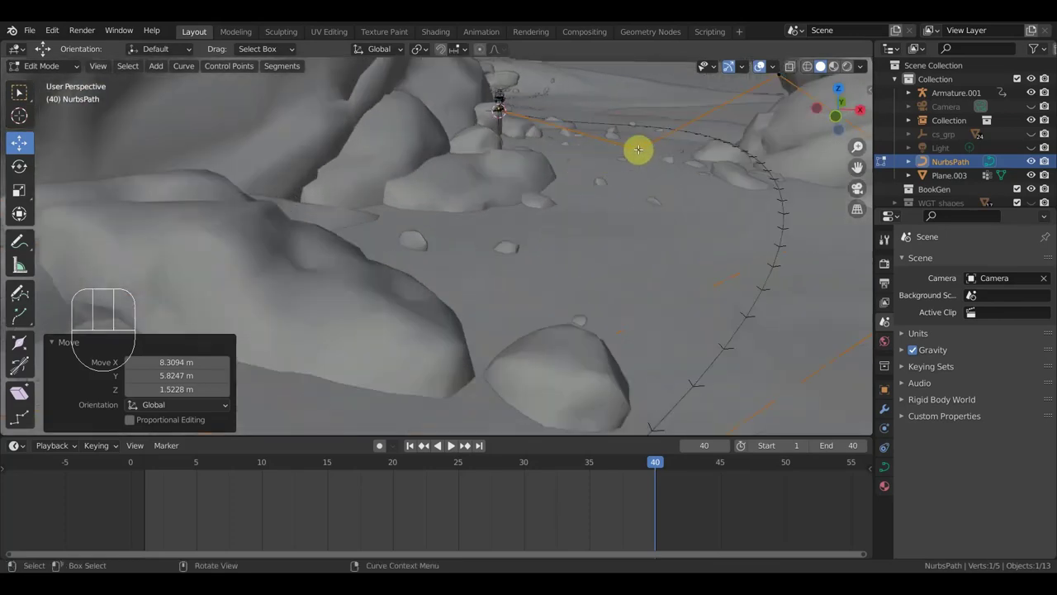
- Lower the path points beside the large rock so the route hugs its base
{"action": "middle_click", "coordinate": [451, 443]}
{"action": "middle_click", "coordinate": [451, 444]}
{"action": "left_click", "coordinate": [451, 443]}
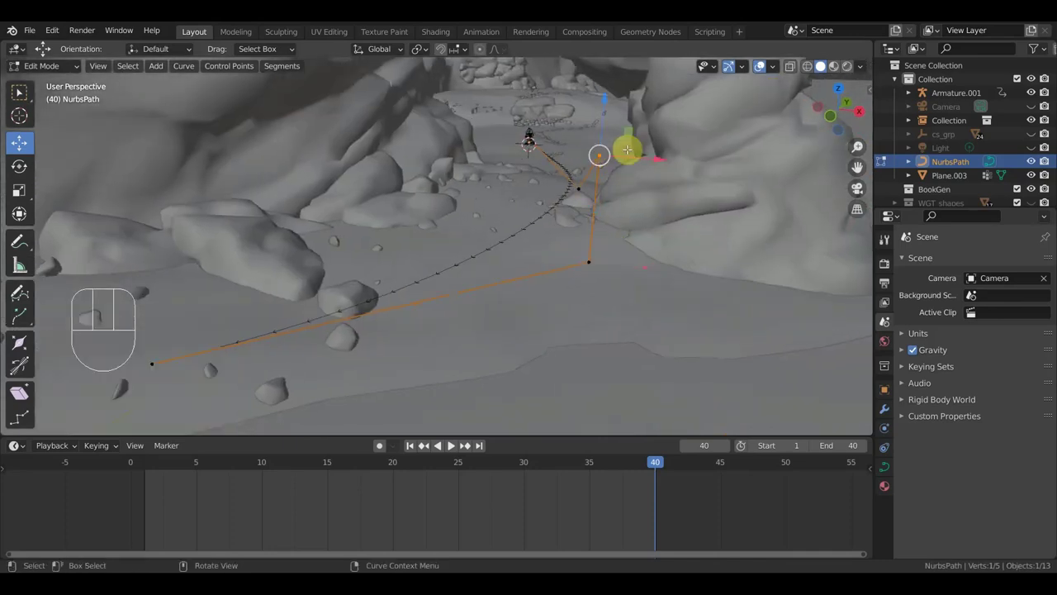
{"action": "key", "text": "g"}
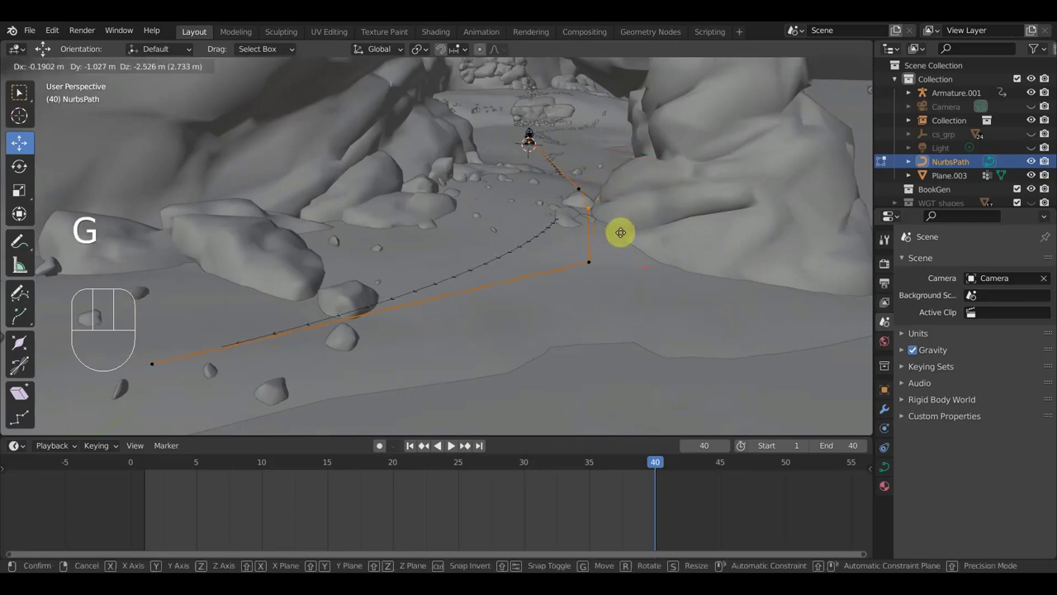
{"action": "left_click", "coordinate": [451, 444]}
{"action": "left_click", "coordinate": [451, 443]}
{"action": "key", "text": "g"}
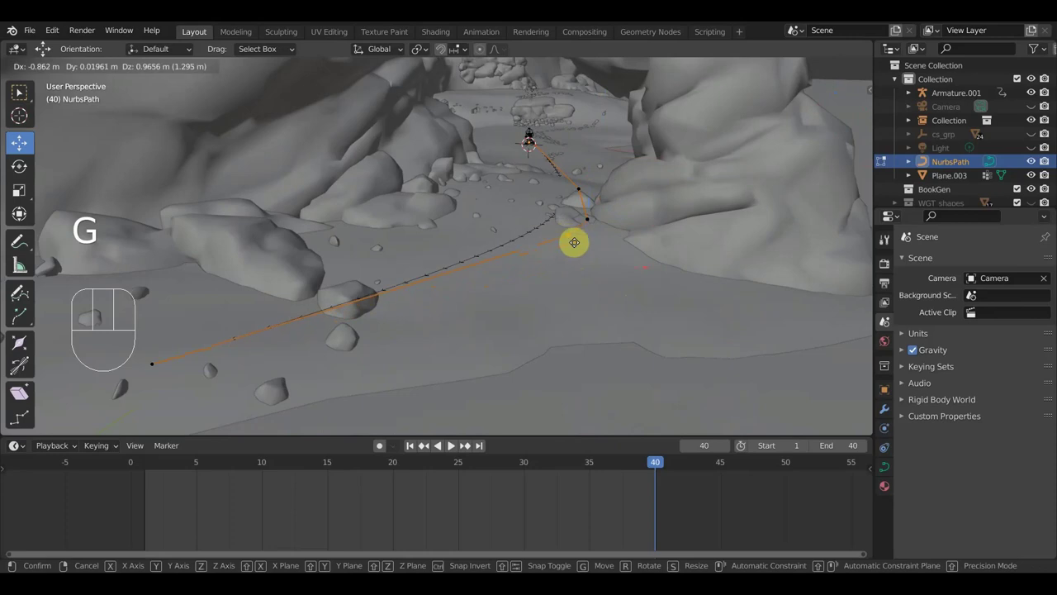
{"action": "left_click", "coordinate": [451, 444]}
{"action": "middle_click", "coordinate": [451, 443]}
{"action": "left_click_drag", "start_coordinate": [451, 443], "coordinate": [451, 444]}
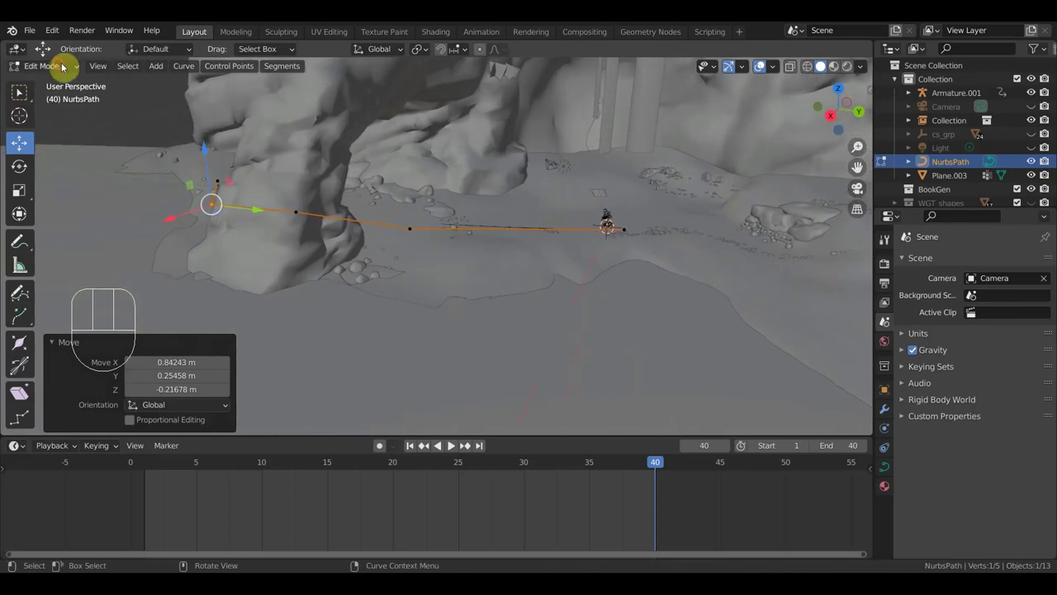
- Parent Armature.001 to NurbsPath with a Path Constraint (Follow Path)
{"action": "left_click", "coordinate": [61, 66]}
{"action": "middle_click", "coordinate": [451, 444]}
{"action": "left_click", "coordinate": [451, 444]}
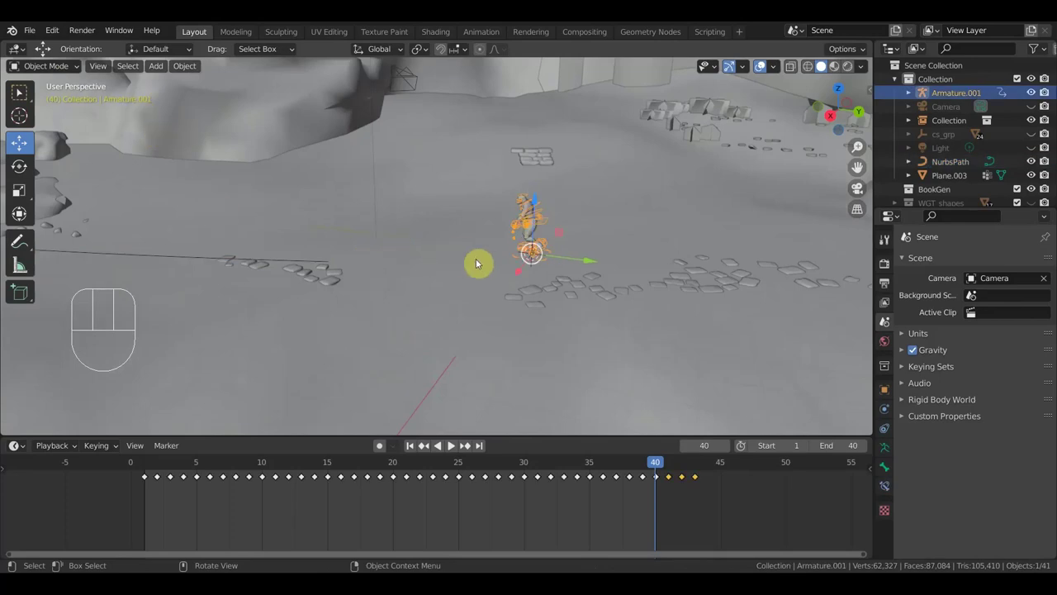
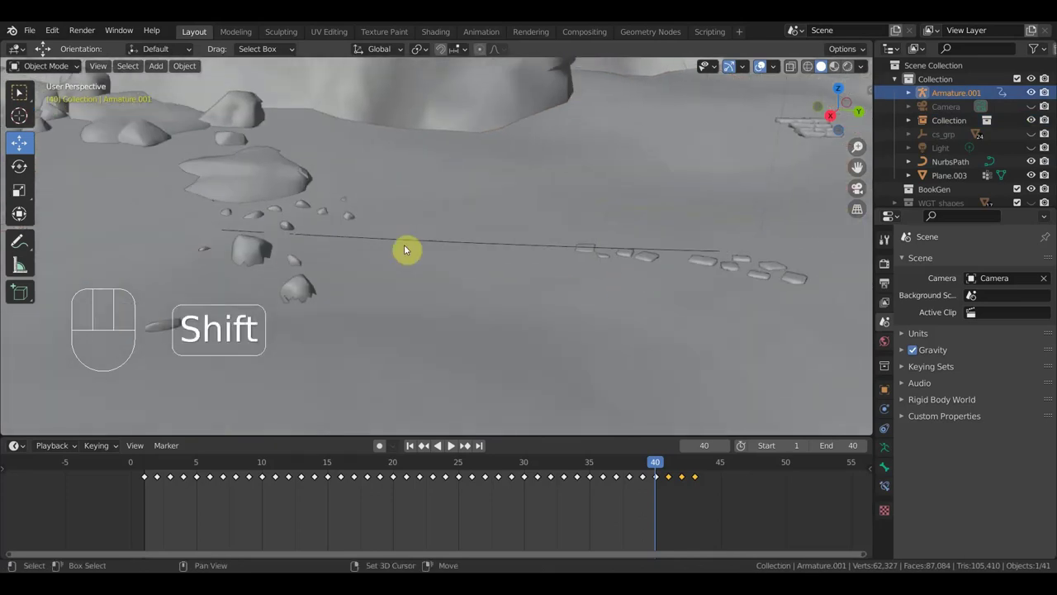
{"action": "left_click", "coordinate": [413, 241]}
{"action": "left_click_drag", "start_coordinate": [703, 296], "coordinate": [668, 292]}
{"action": "key", "text": "ctrl+p"}
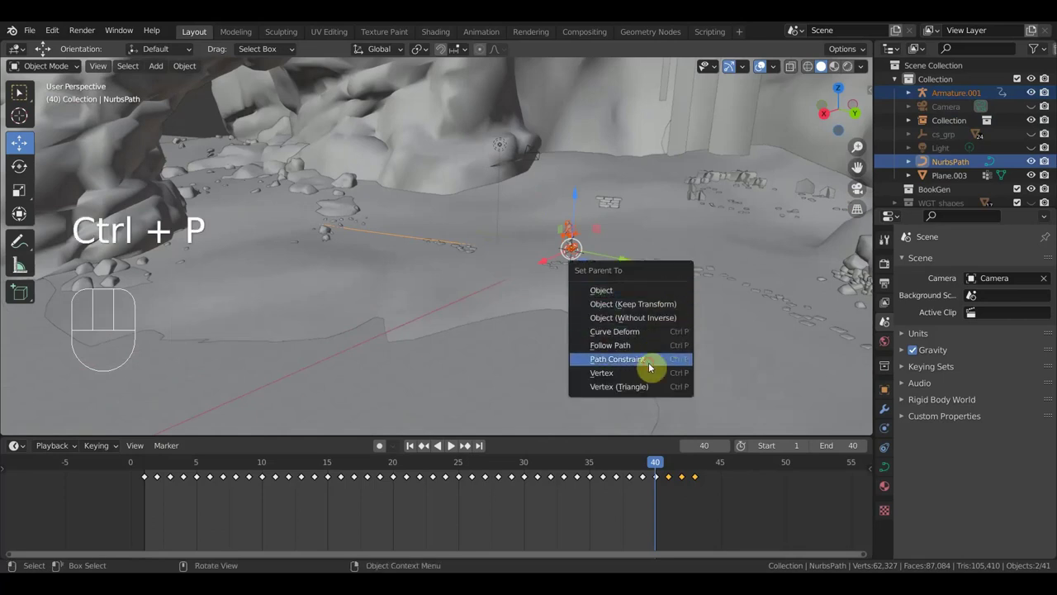
{"action": "left_click_drag", "start_coordinate": [676, 289], "coordinate": [571, 292]}
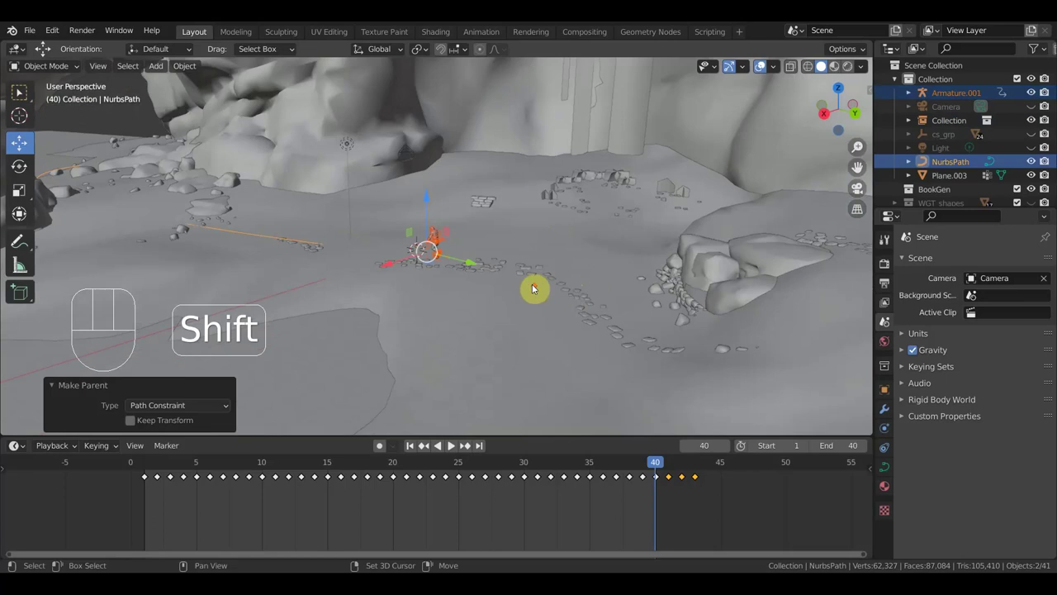
- Set the Follow Path constraint's up axis to Z and animate the path
{"action": "left_click", "coordinate": [454, 230]}
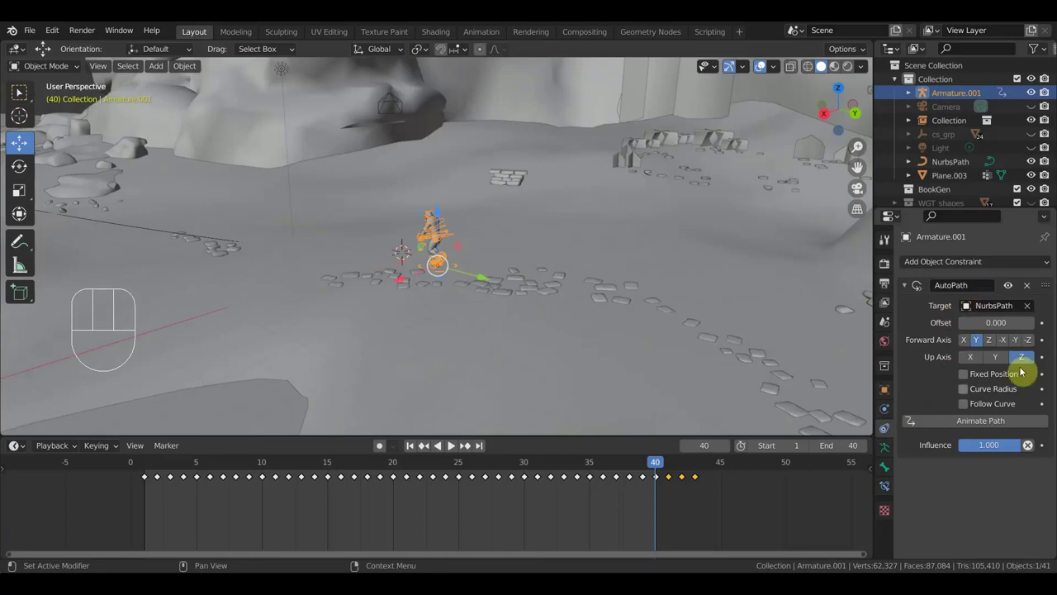
{"action": "left_click", "coordinate": [965, 407]}
{"action": "left_click", "coordinate": [969, 406]}
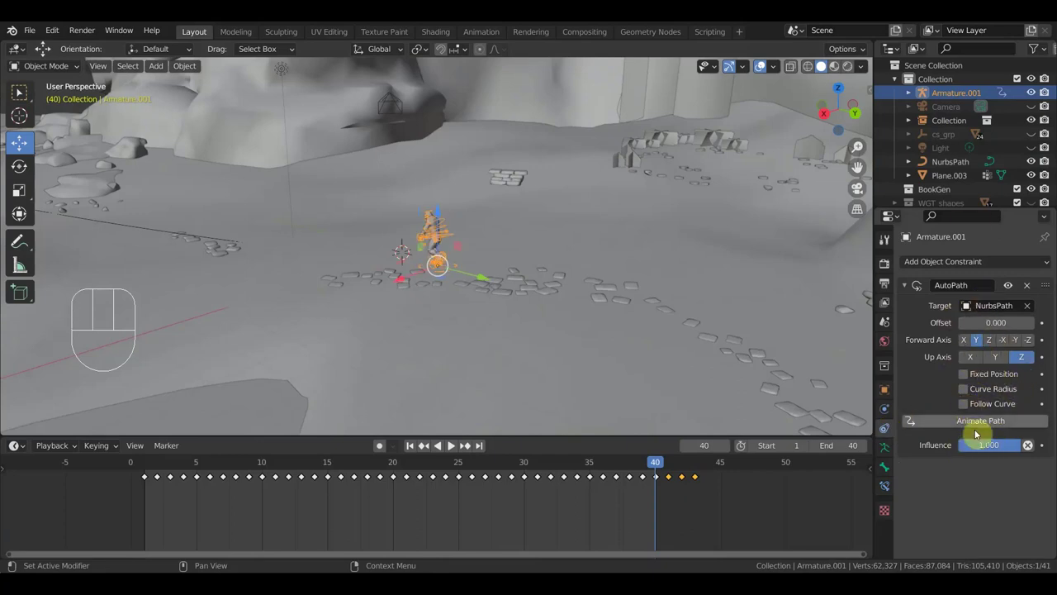
{"action": "left_click", "coordinate": [984, 422]}
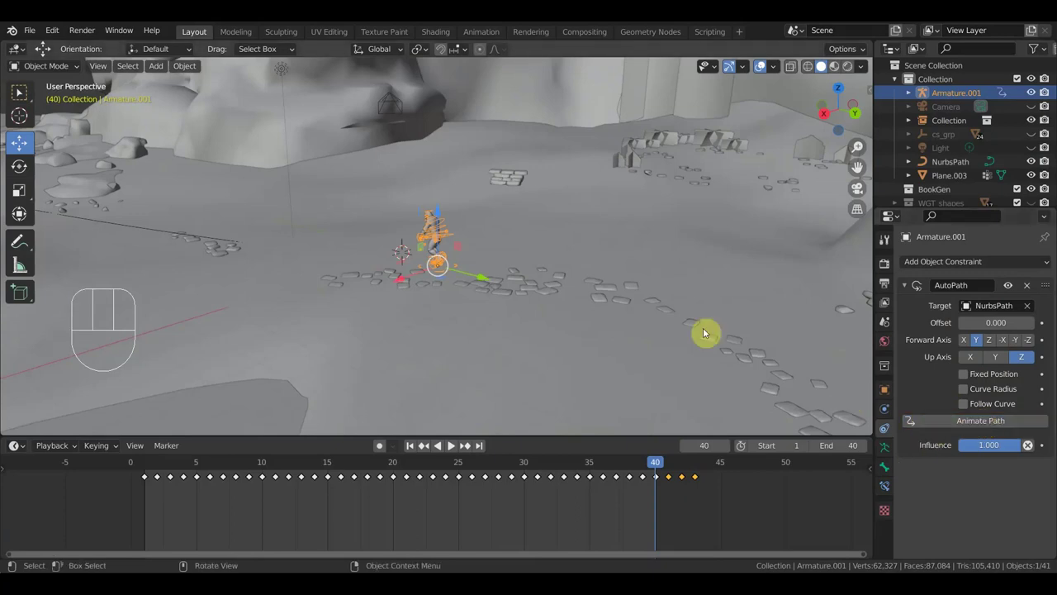
- Set NurbsPath's Path Animation to 800 frames and the scene end frame to 800
{"action": "left_click", "coordinate": [161, 234]}
{"action": "left_click", "coordinate": [162, 235]}
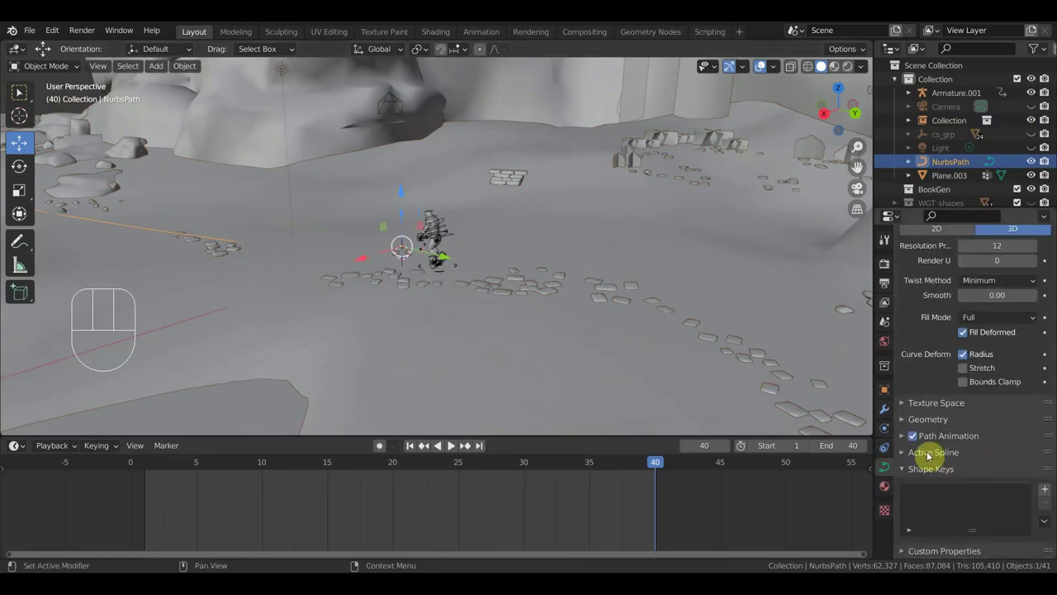
{"action": "left_click", "coordinate": [905, 438]}
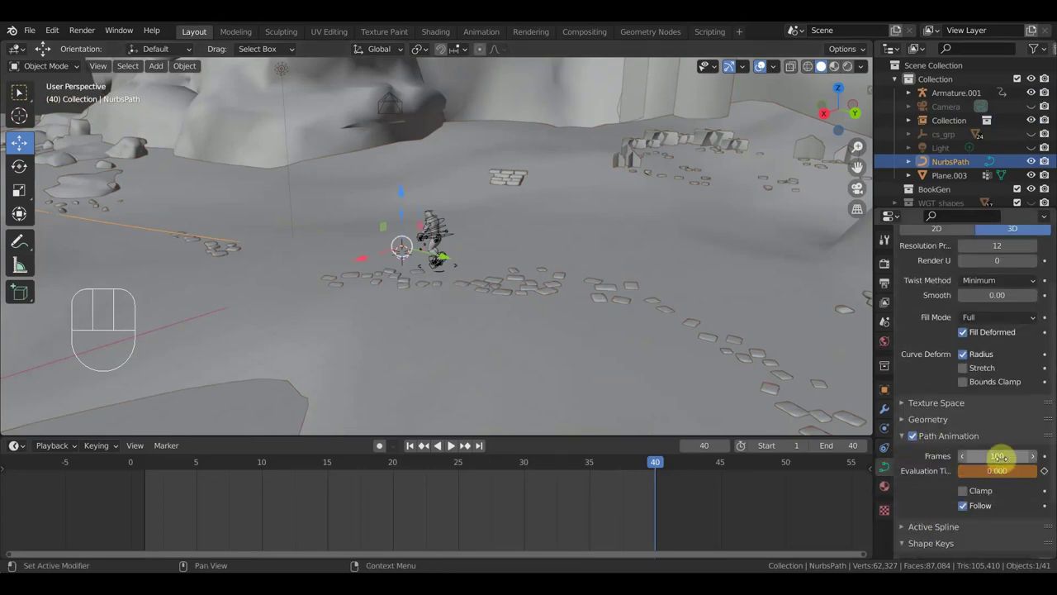
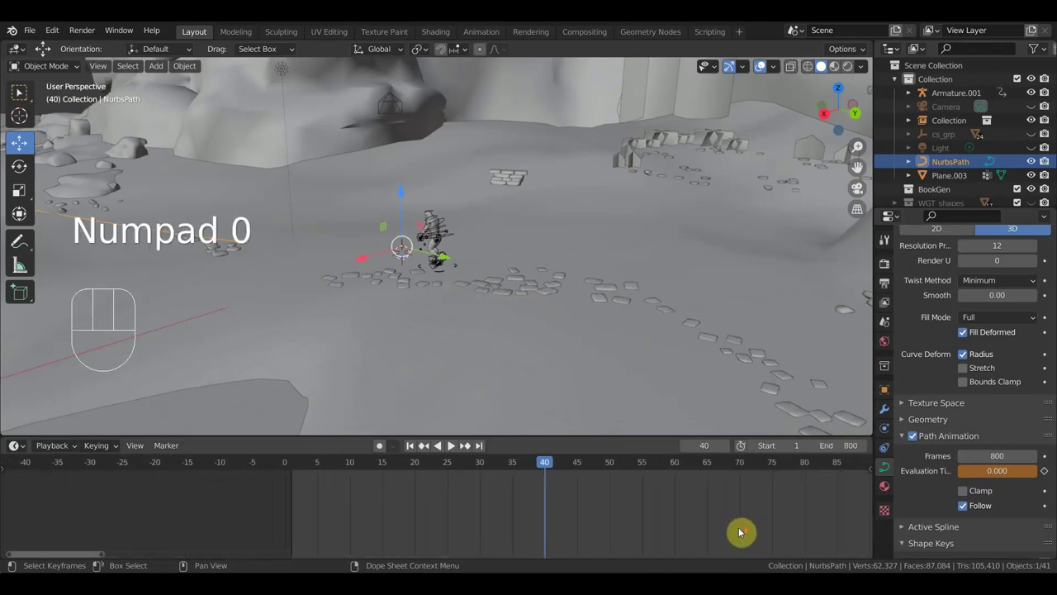
{"action": "left_click_drag", "start_coordinate": [752, 512], "coordinate": [558, 550]}
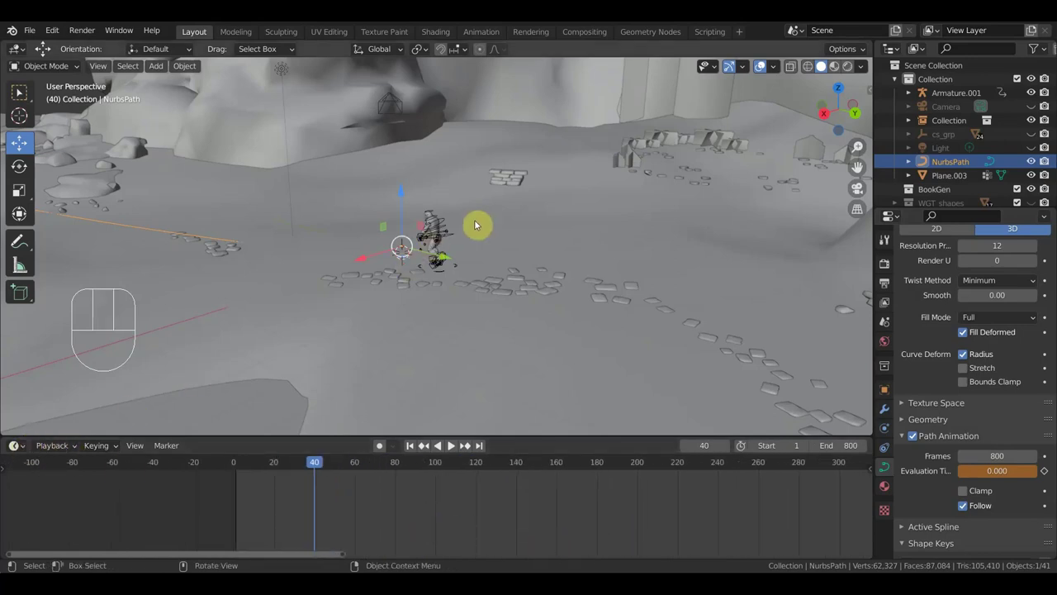
- Select the armature and show the NLA strip properties to set Action Clip Repeat to 19.1
{"action": "left_click", "coordinate": [451, 443]}
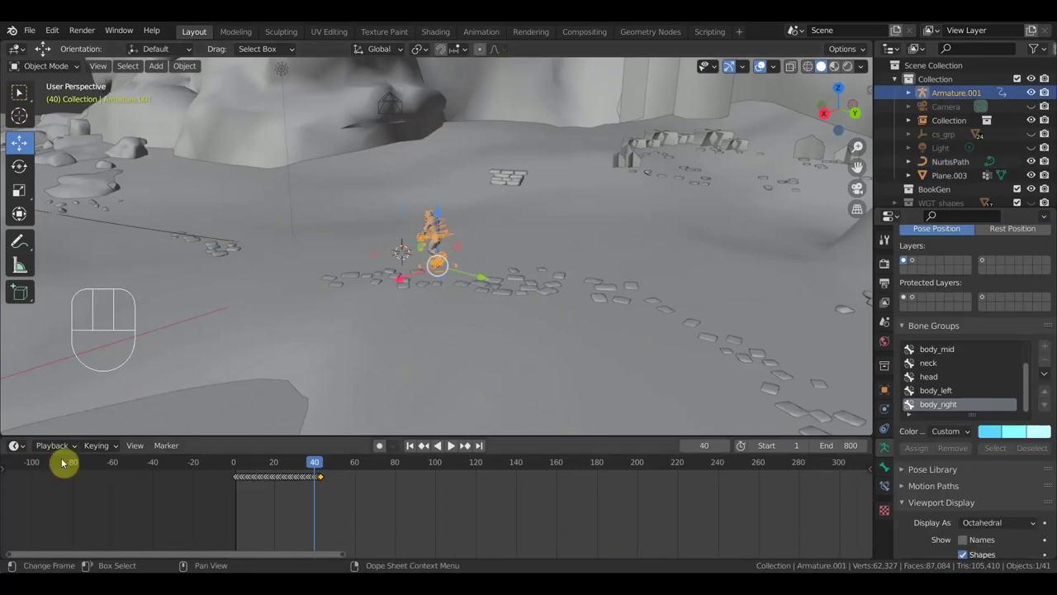
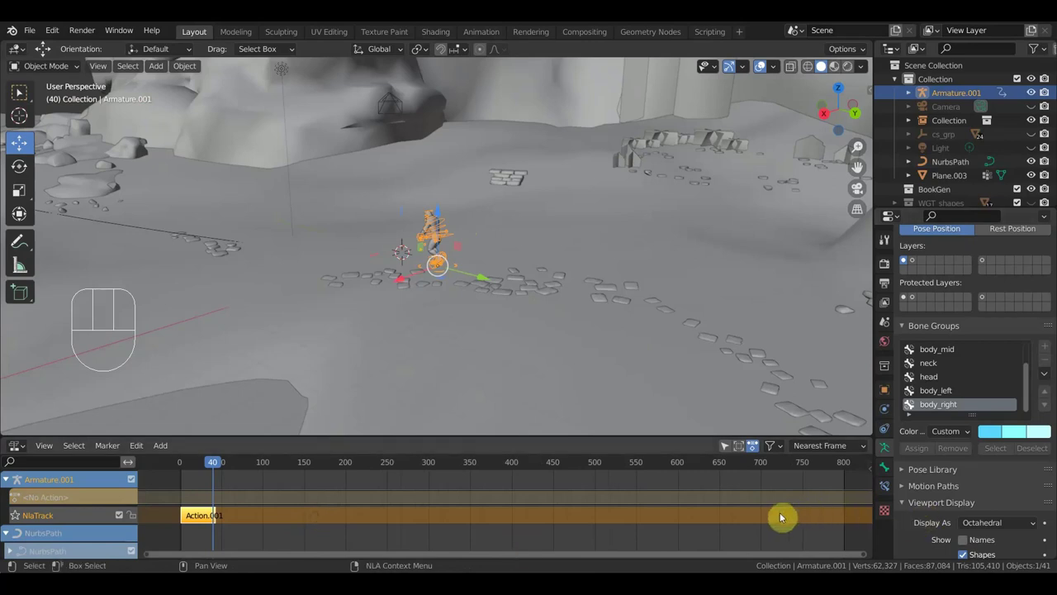
{"action": "key", "text": "n"}
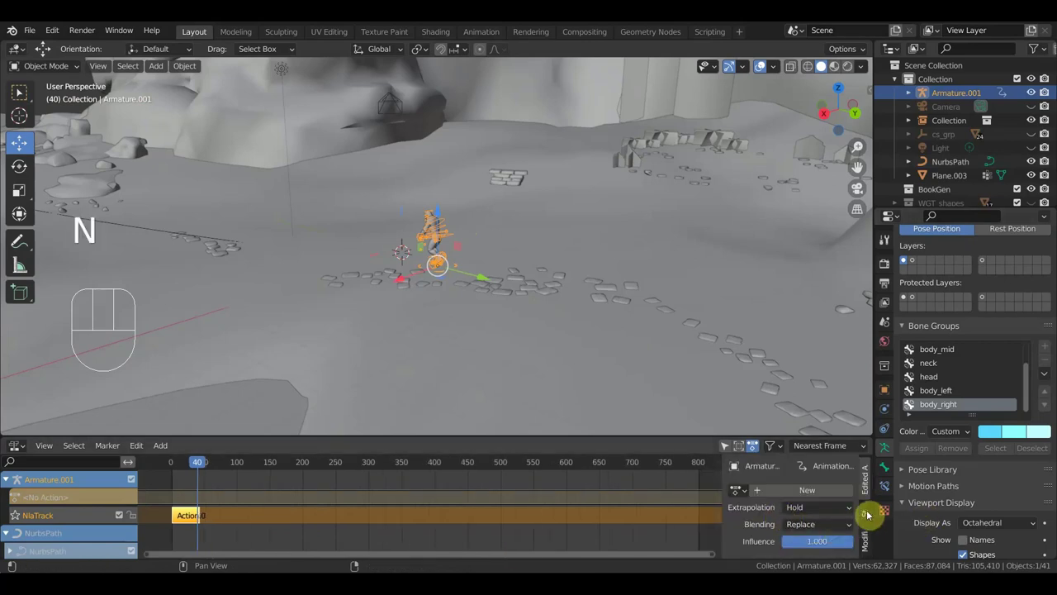
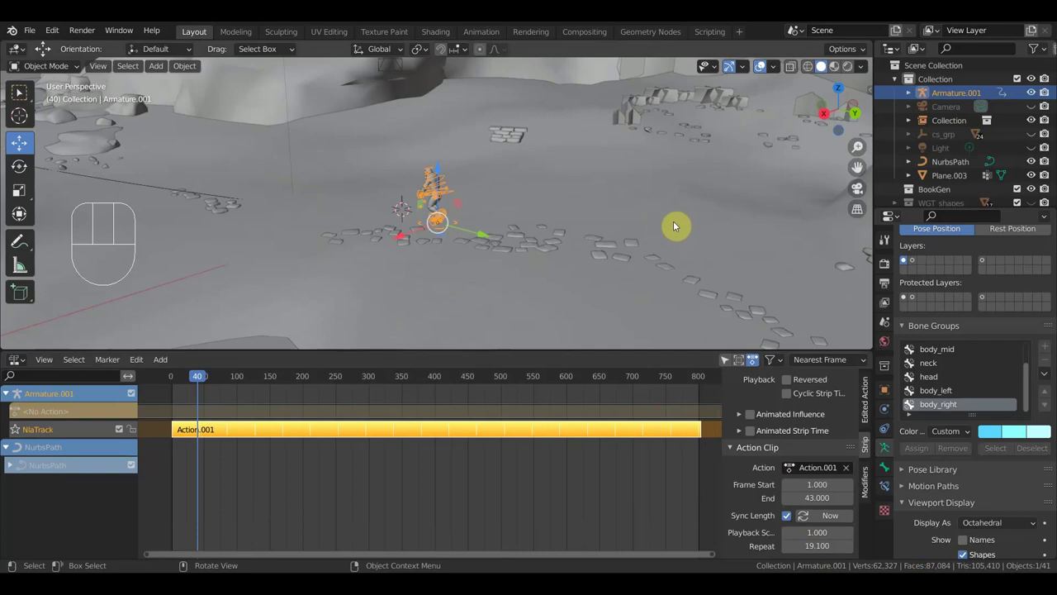
- Play back the repeating walk cycle and look over the path across the beach
{"action": "key", "text": "space"}
{"action": "left_click_drag", "start_coordinate": [702, 224], "coordinate": [798, 229]}
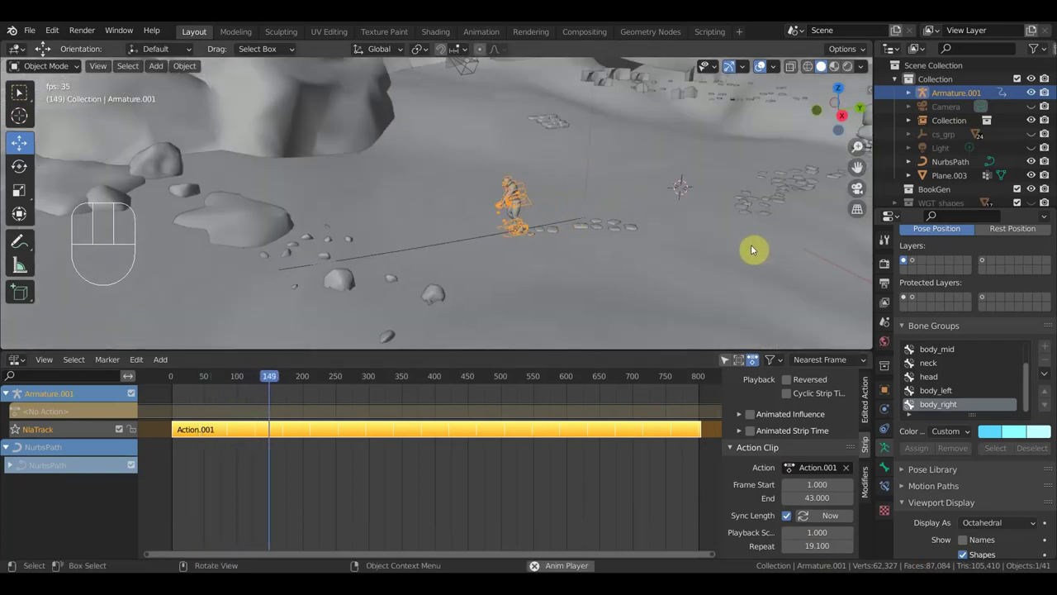
{"action": "left_click_drag", "start_coordinate": [755, 246], "coordinate": [779, 243]}
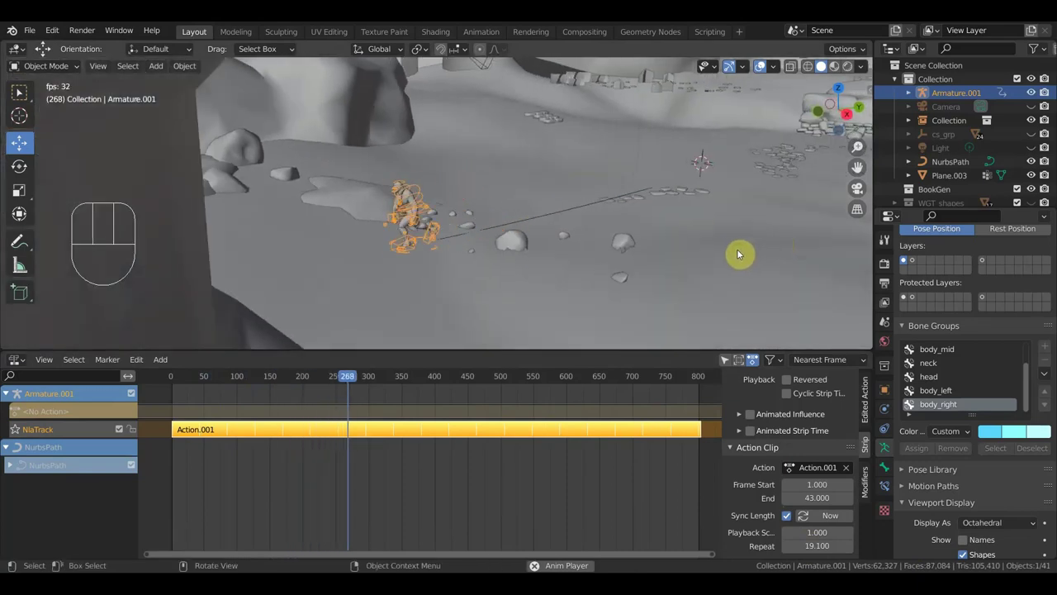
{"action": "key", "text": "space"}
{"action": "left_click_drag", "start_coordinate": [691, 259], "coordinate": [655, 258]}
{"action": "left_click_drag", "start_coordinate": [642, 261], "coordinate": [706, 267]}
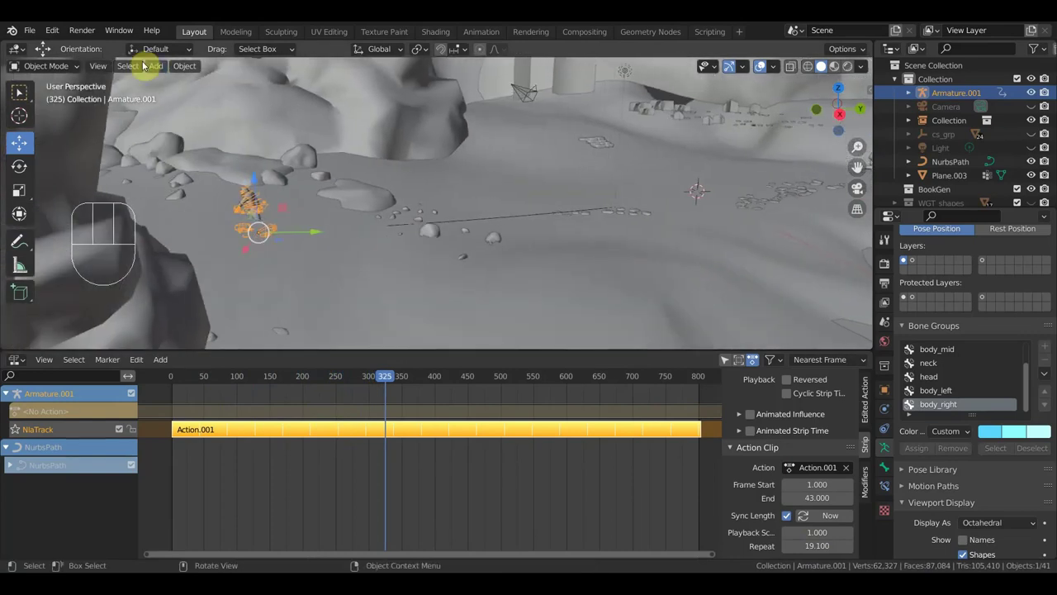
{"action": "left_click_drag", "start_coordinate": [62, 64], "coordinate": [65, 98]}
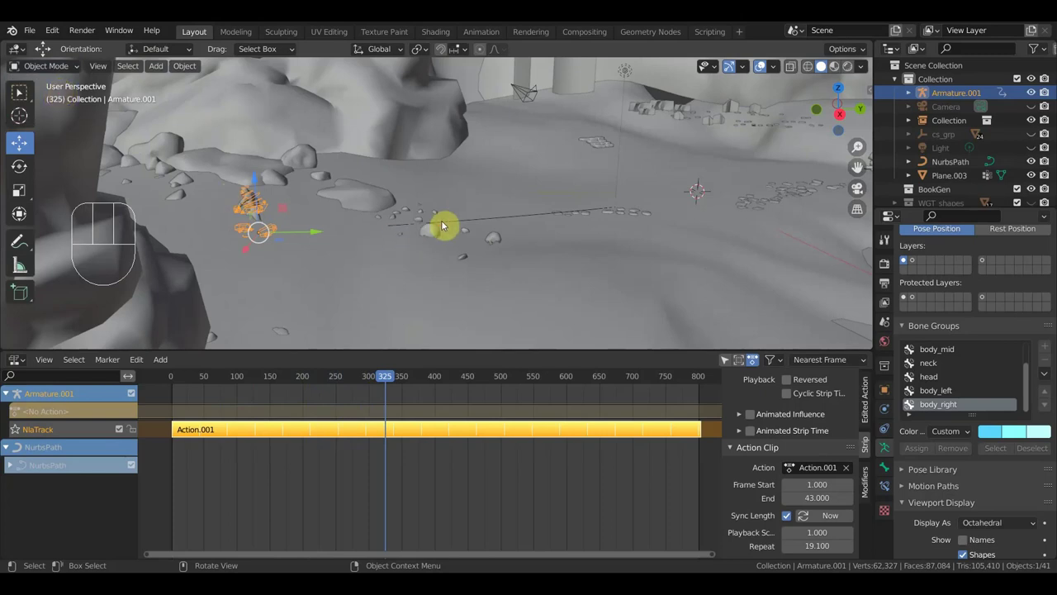
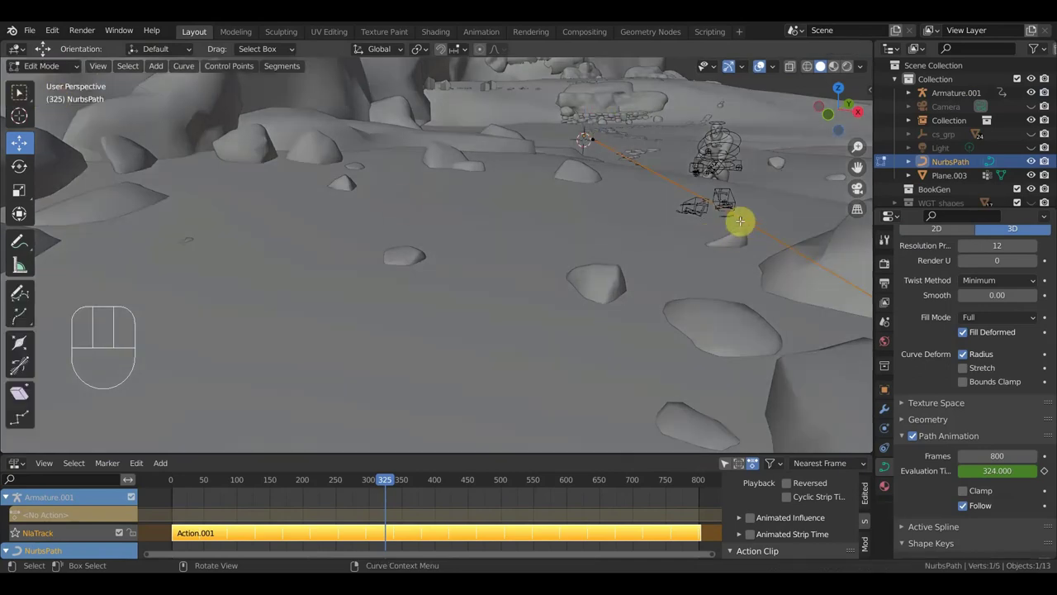
- Move a NurbsPath control point near the walking character in Edit Mode
{"action": "key", "text": "g"}
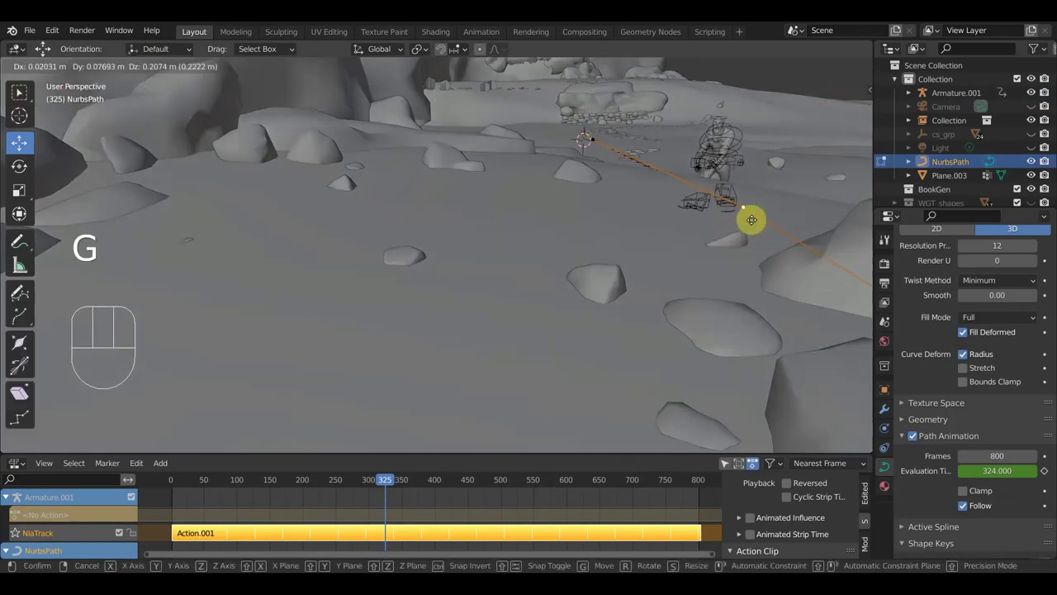
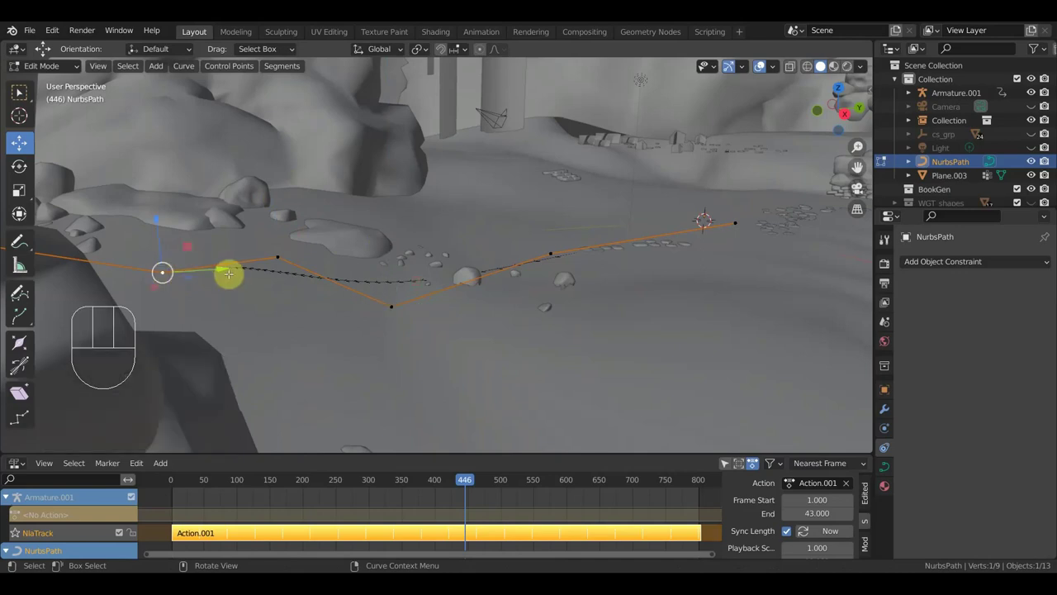
- Reshape the extended ten-point path and play back the walk along it
{"action": "key", "text": "g"}
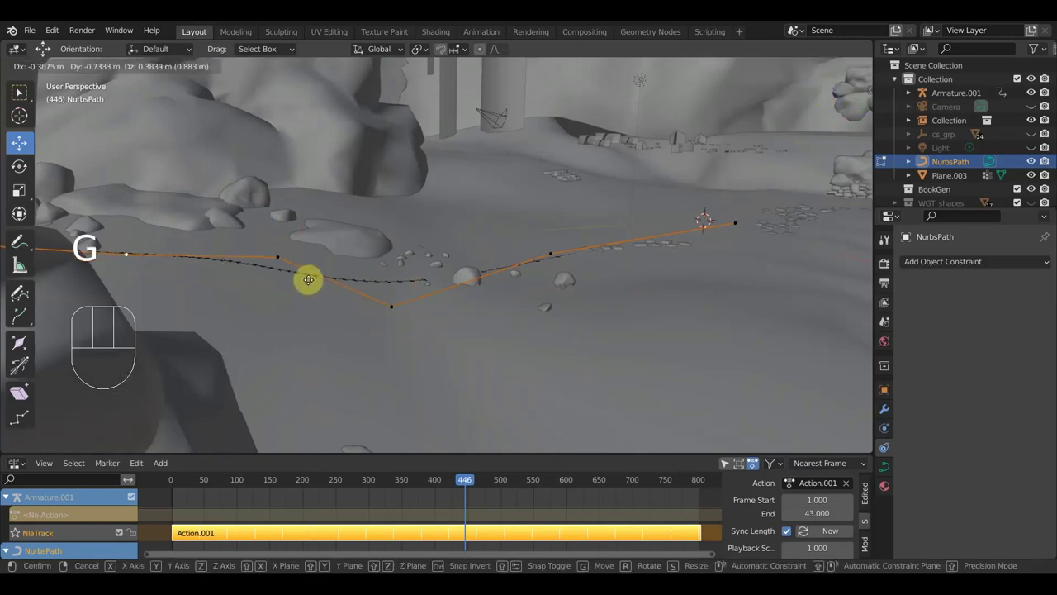
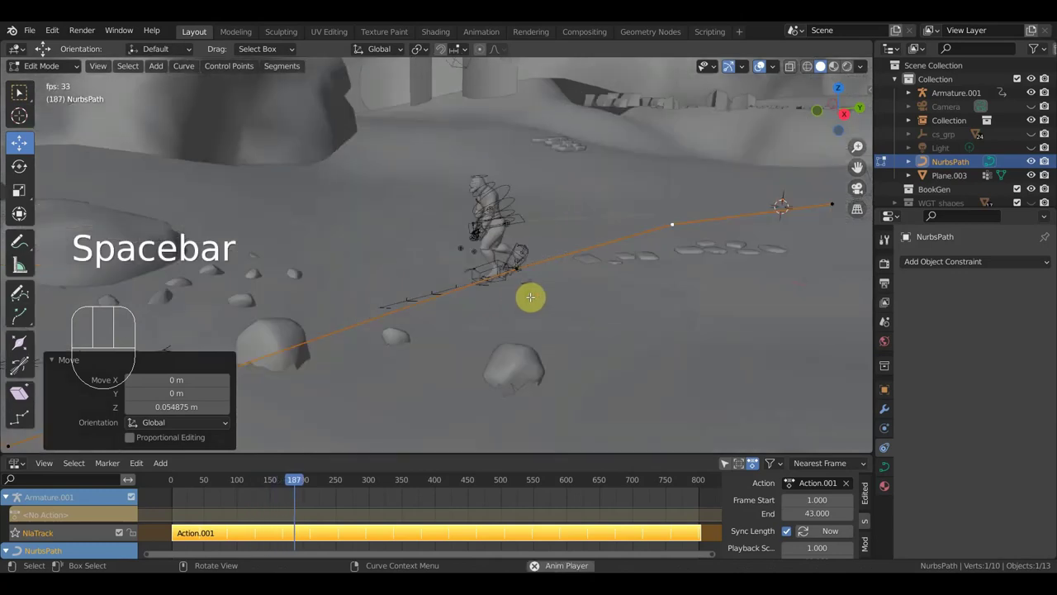
{"action": "key", "text": "space"}
{"action": "key", "text": "space"}
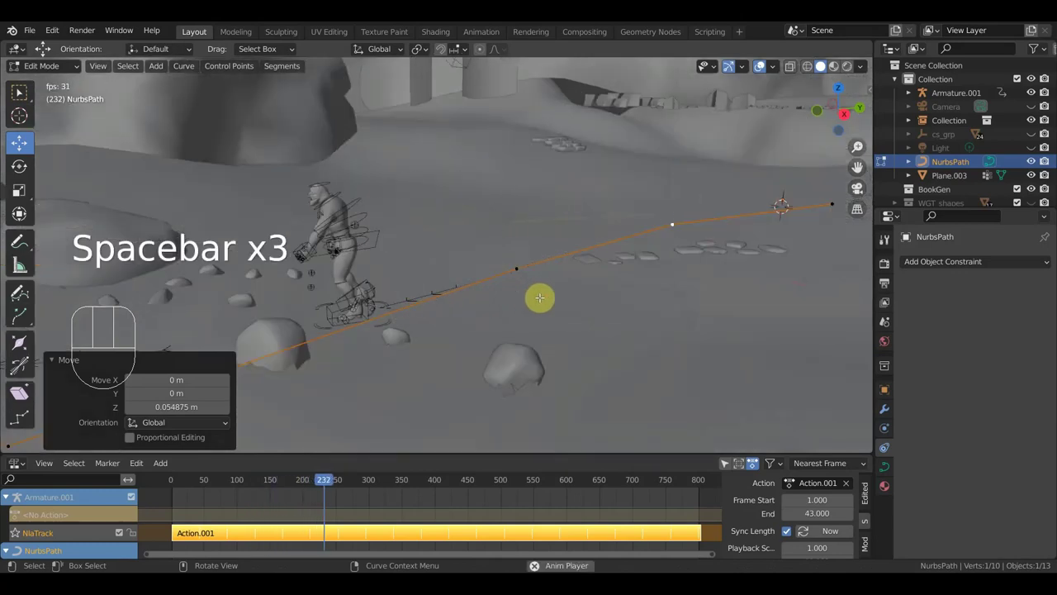
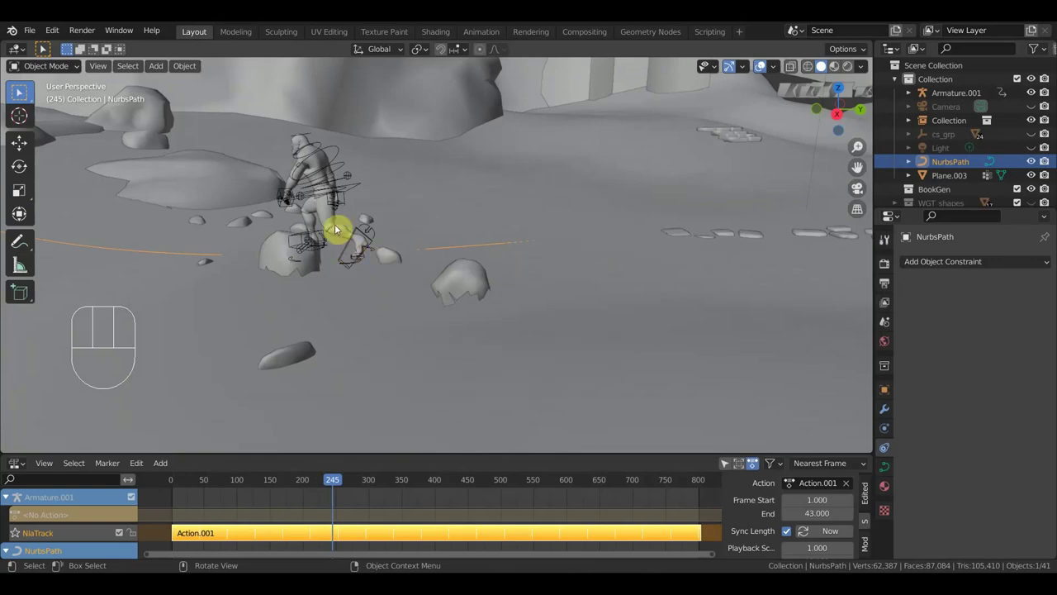
- Give the shoes object a Dynamic Paint brush, then select the rocks Collection
{"action": "left_click", "coordinate": [342, 239]}
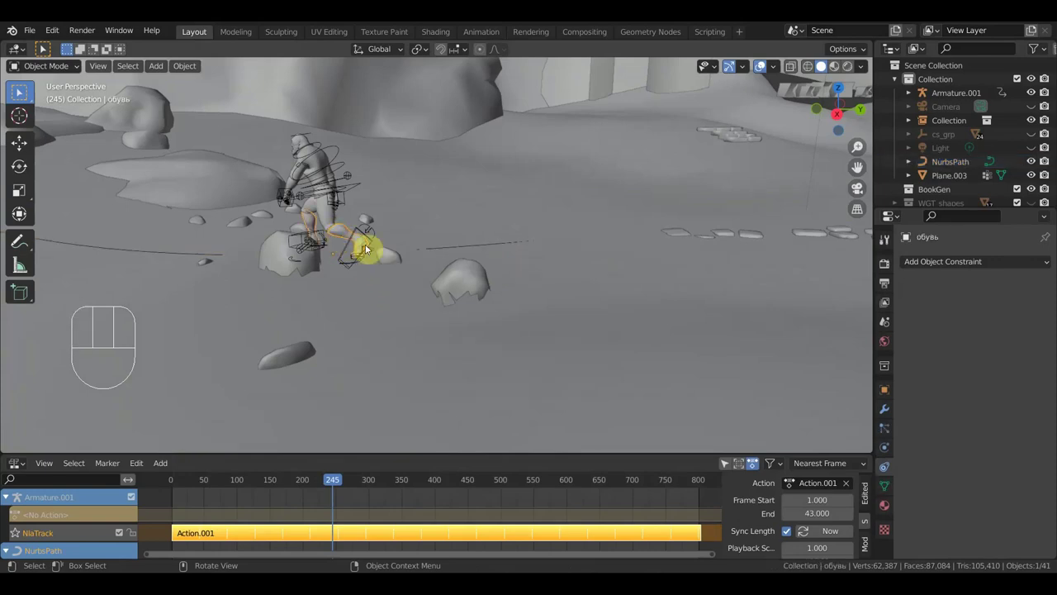
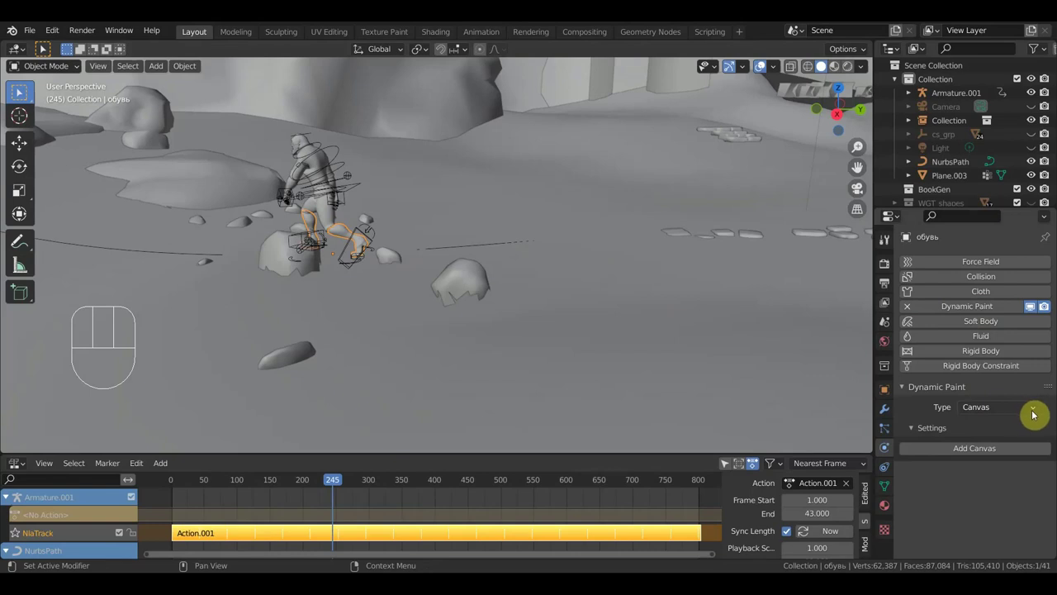
{"action": "left_click_drag", "start_coordinate": [1037, 416], "coordinate": [1004, 440]}
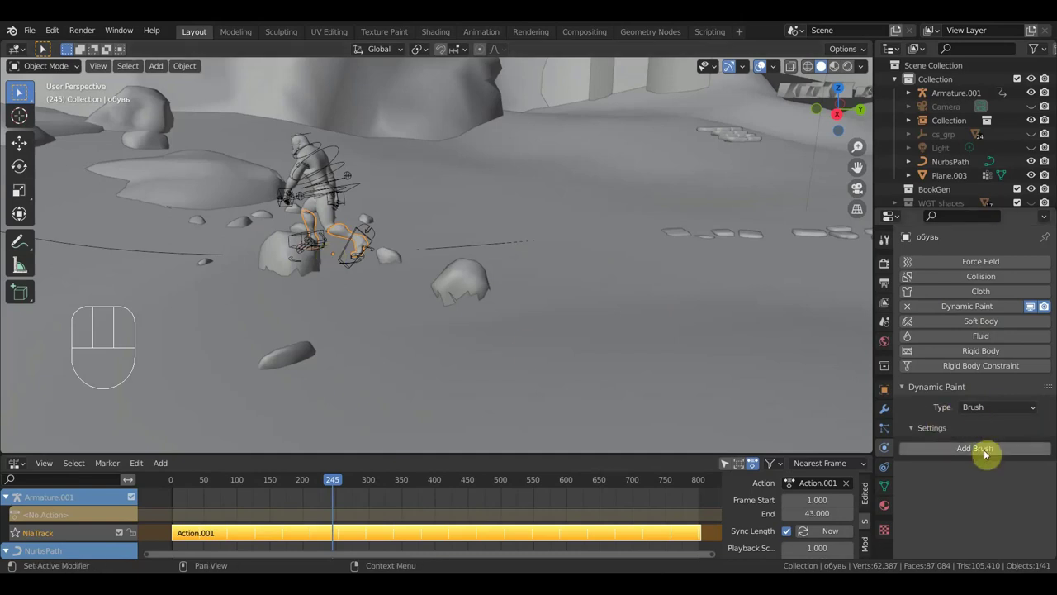
{"action": "left_click", "coordinate": [987, 452]}
{"action": "left_click", "coordinate": [607, 328]}
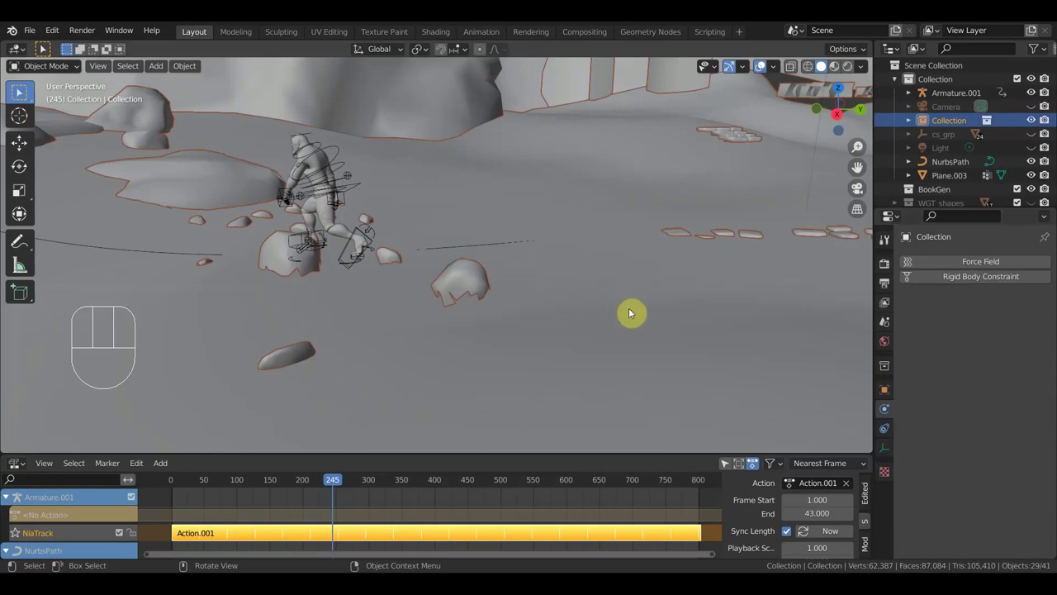
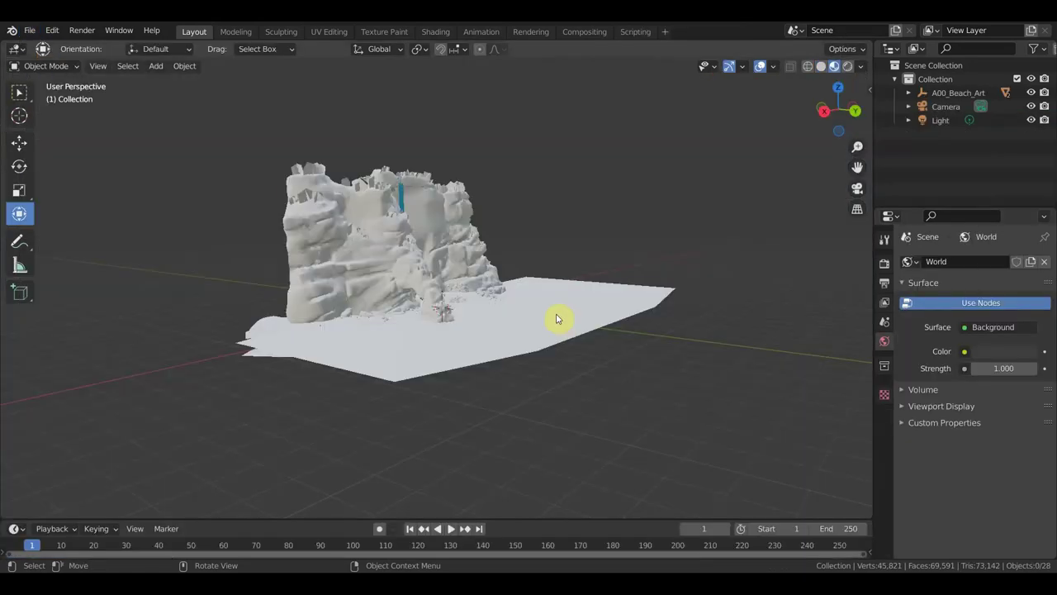
{"action": "left_click_drag", "start_coordinate": [550, 320], "coordinate": [475, 344]}
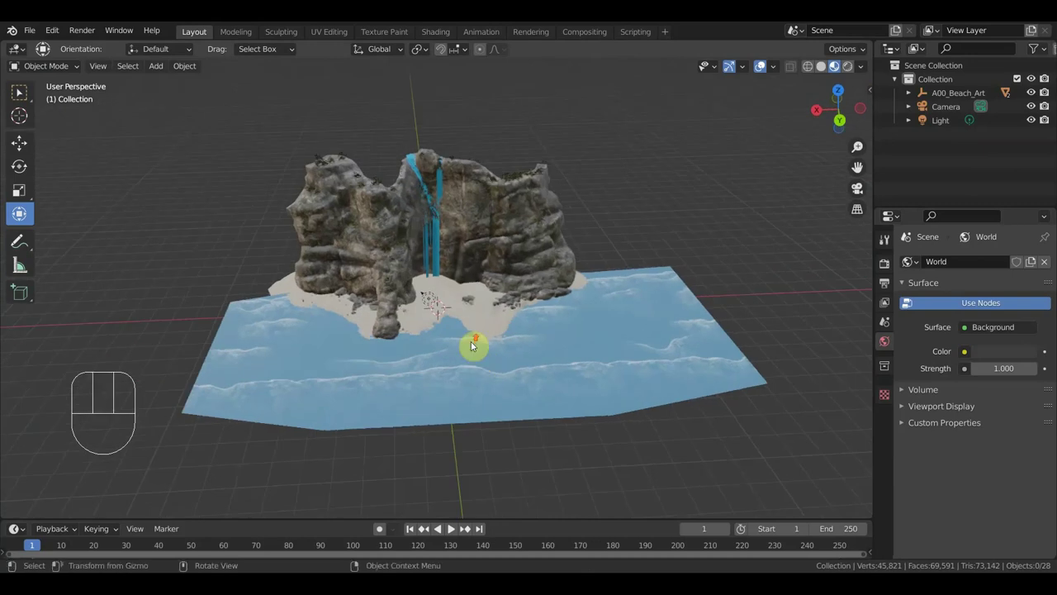
{"action": "left_click", "coordinate": [483, 330]}
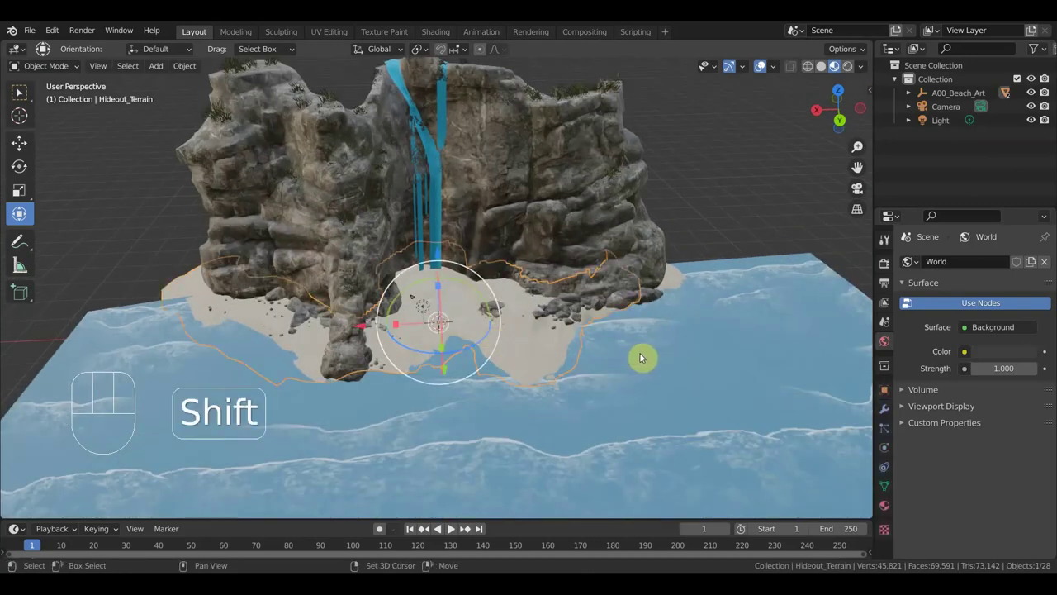
{"action": "left_click", "coordinate": [655, 355]}
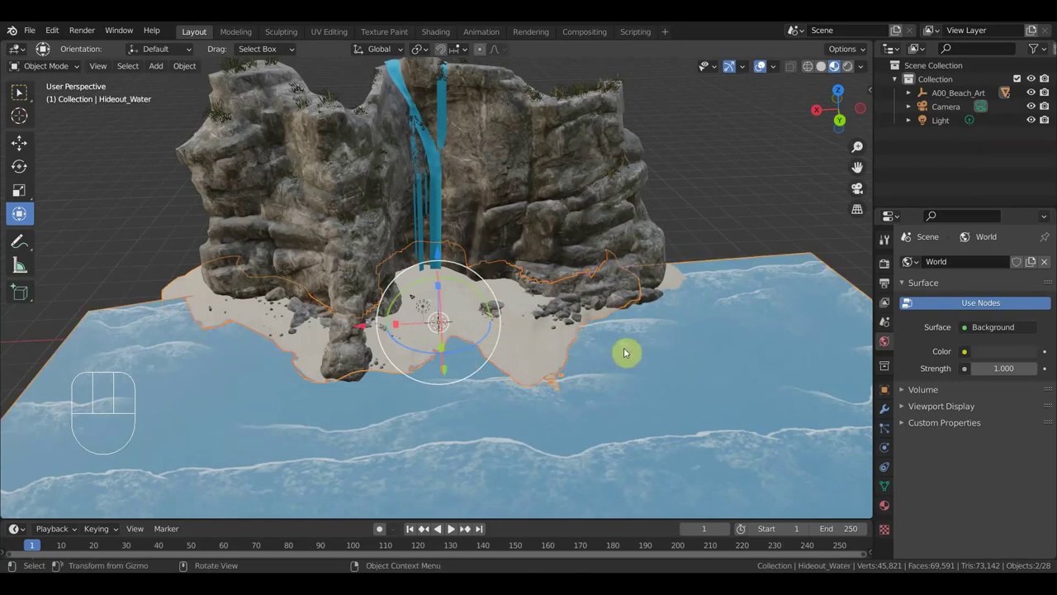
{"action": "middle_click", "coordinate": [614, 333]}
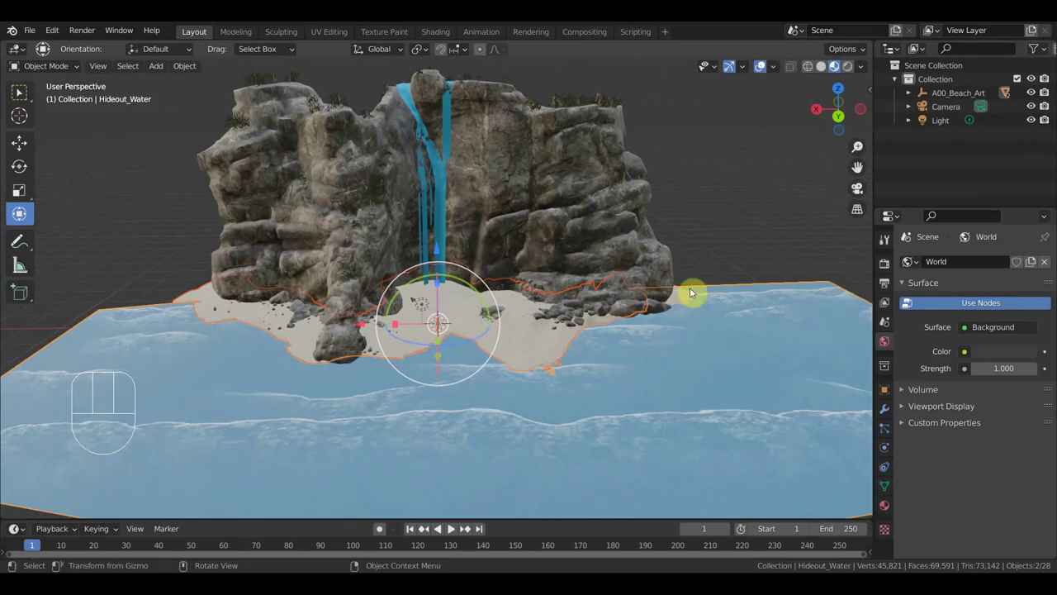
{"action": "key", "text": "ctrl+i"}
{"action": "key", "text": "Delete"}
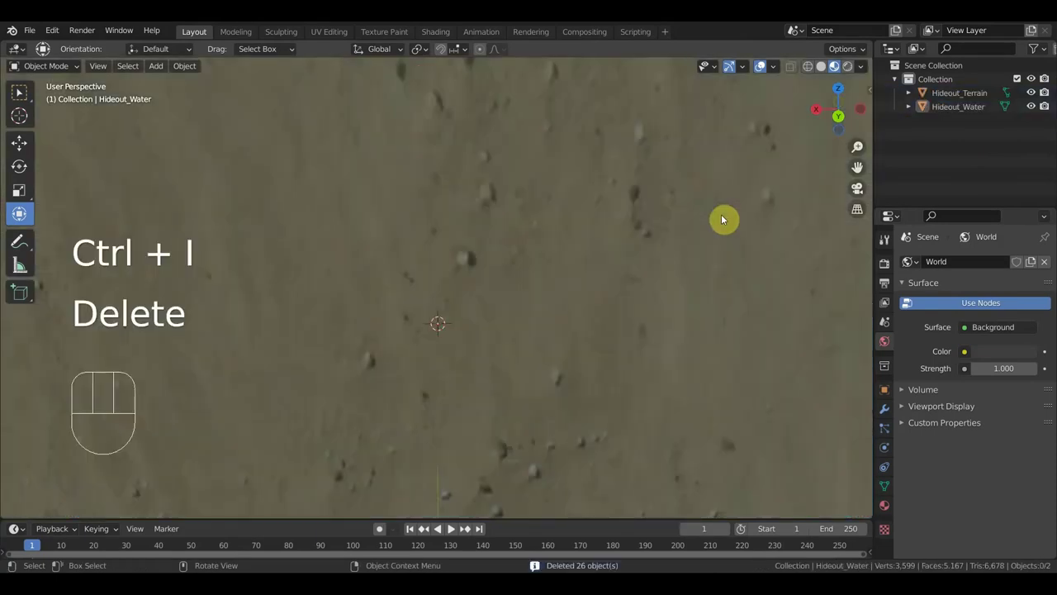
{"action": "key", "text": "KP_1"}
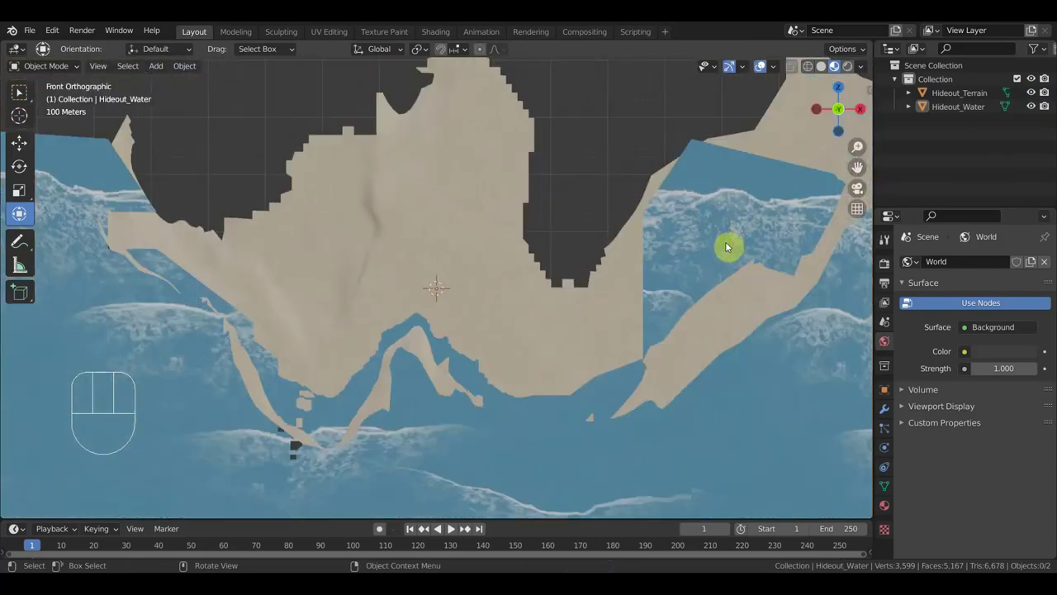
{"action": "left_click_drag", "start_coordinate": [718, 241], "coordinate": [703, 220]}
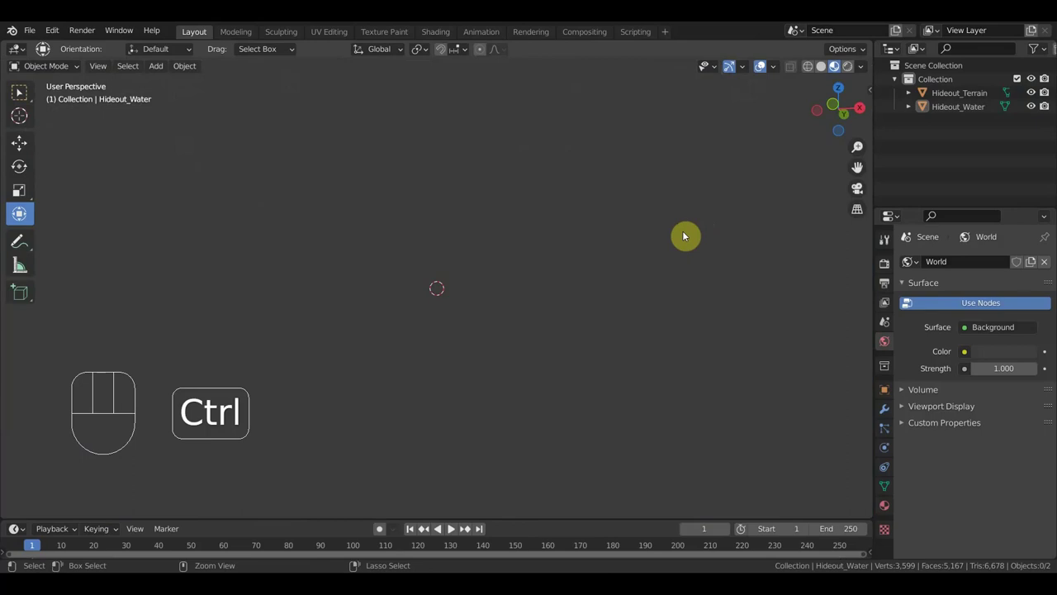
{"action": "key", "text": "ctrl+z"}
{"action": "key", "text": "ctrl+z"}
{"action": "key", "text": "ctrl+z"}
{"action": "key", "text": "ctrl+z"}
{"action": "key", "text": "ctrl+z"}
{"action": "key", "text": "KP_1"}
{"action": "left_click_drag", "start_coordinate": [619, 340], "coordinate": [523, 351]}
{"action": "left_click_drag", "start_coordinate": [623, 371], "coordinate": [717, 374]}
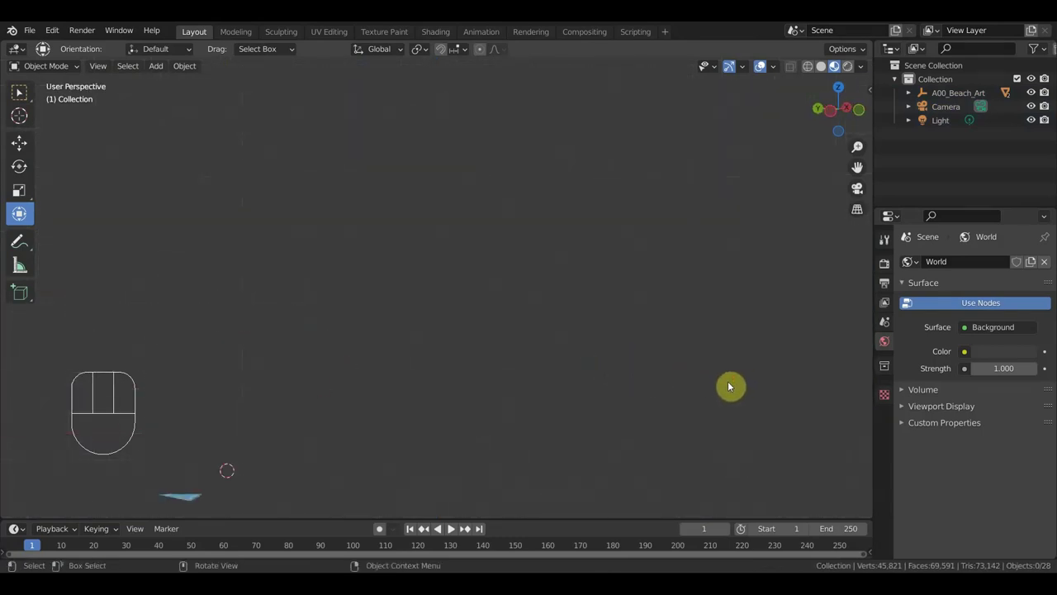
- Delete Hideout_Water and the other water objects from the beach art scene
{"action": "left_click_drag", "start_coordinate": [35, 35], "coordinate": [578, 318]}
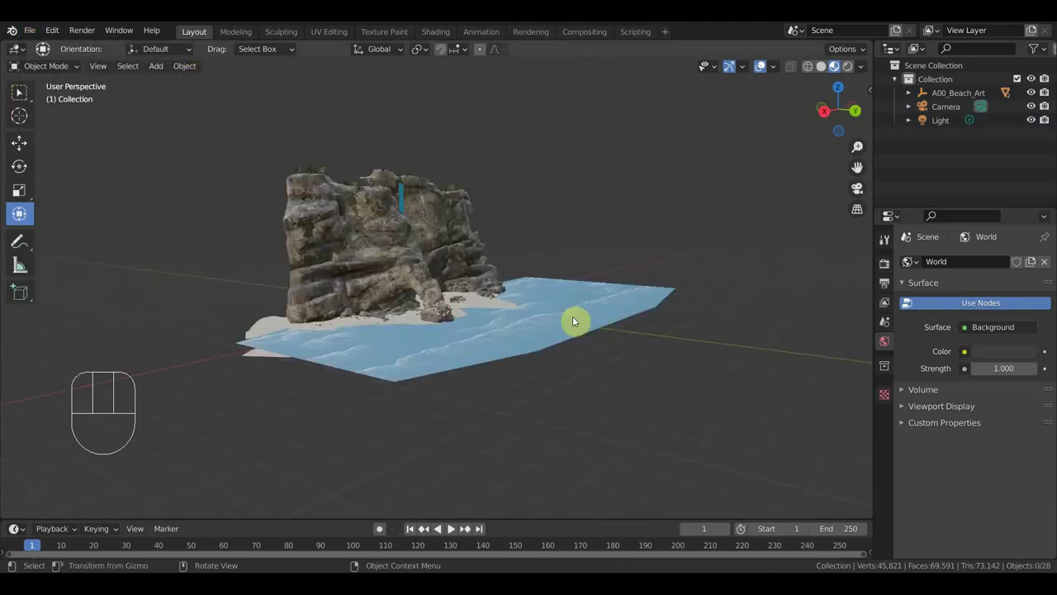
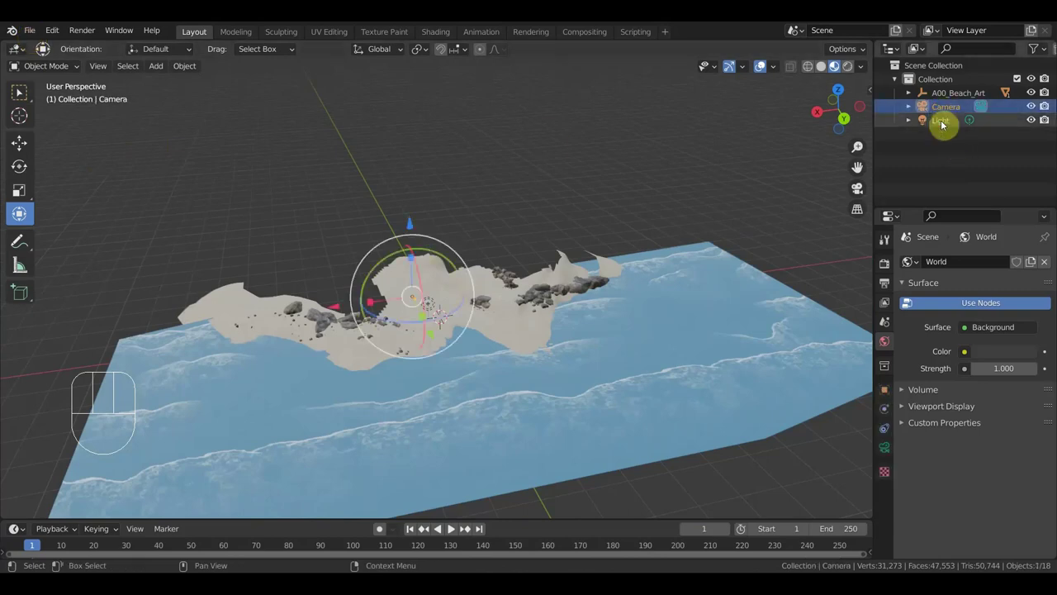
{"action": "left_click", "coordinate": [946, 126]}
{"action": "key", "text": "Delete"}
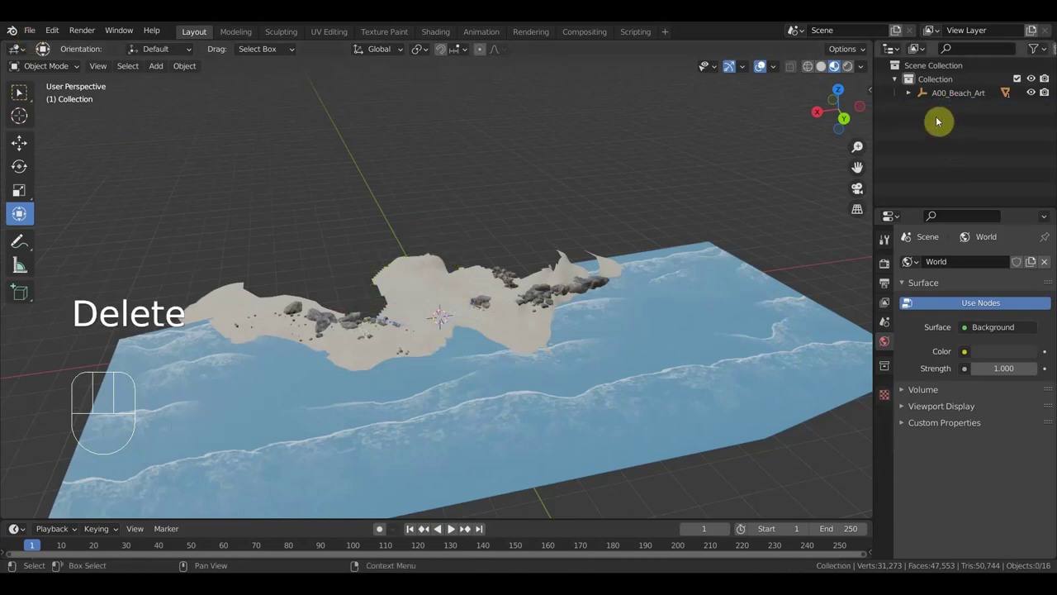
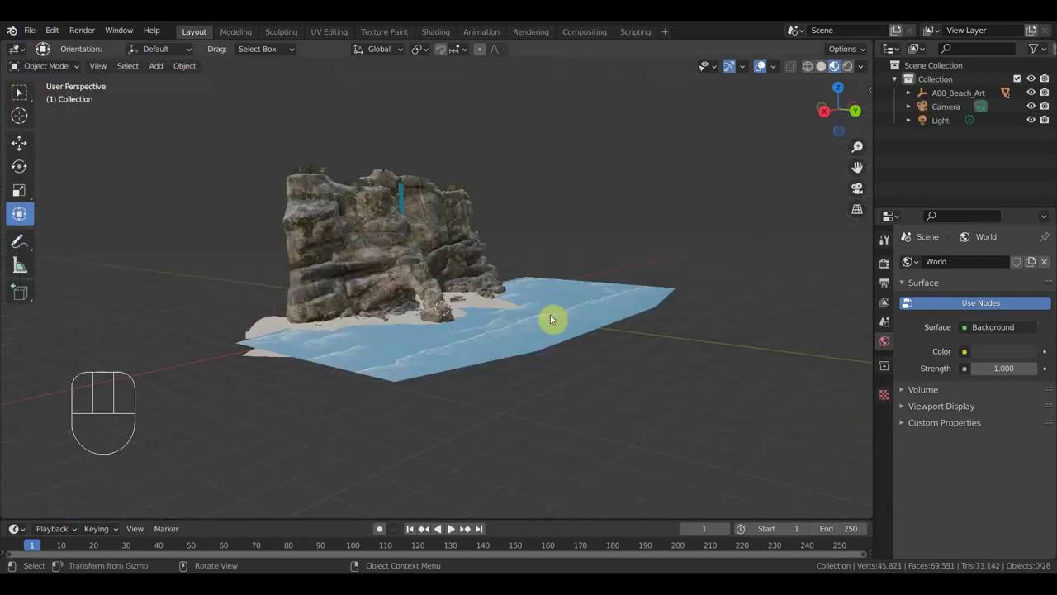
{"action": "left_click", "coordinate": [551, 319]}
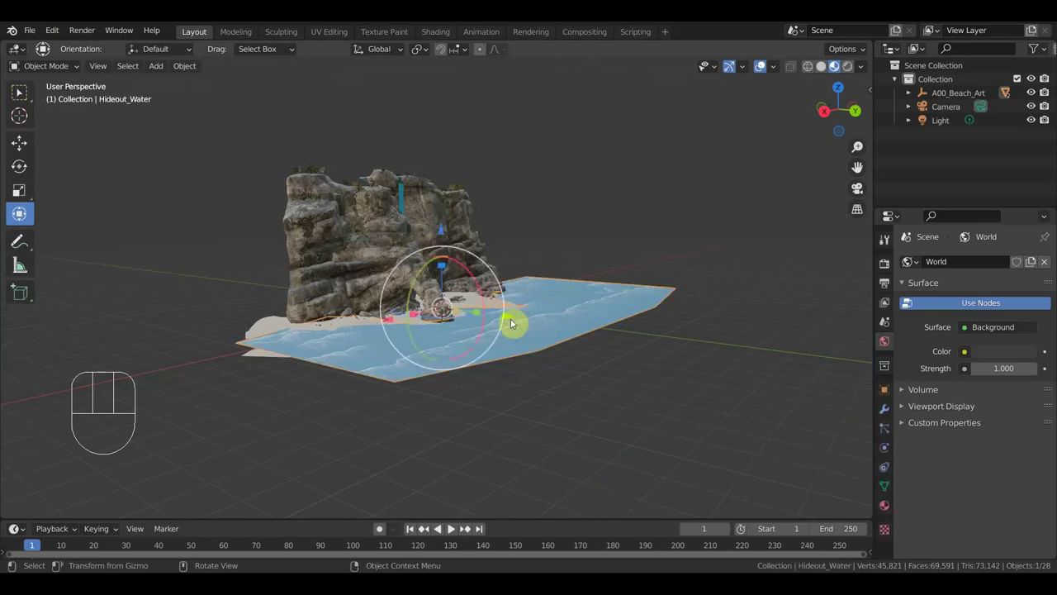
{"action": "left_click", "coordinate": [268, 325]}
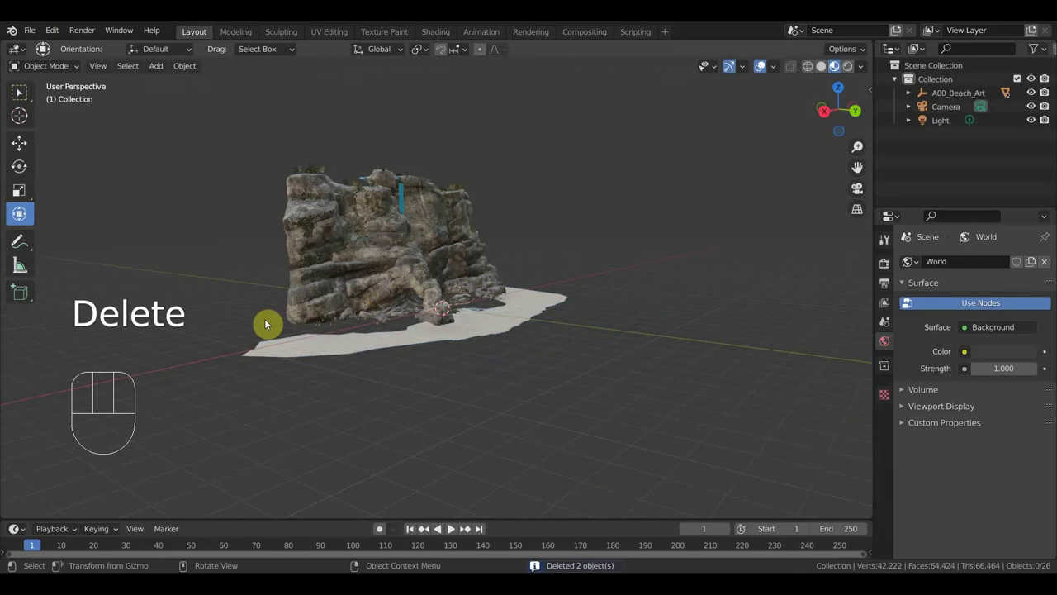
{"action": "left_click", "coordinate": [507, 328]}
{"action": "key", "text": "Delete"}
- Delete the path stones and inspect the remaining sand and rocks
{"action": "left_click_drag", "start_coordinate": [451, 340], "coordinate": [399, 357]}
{"action": "left_click", "coordinate": [505, 344]}
{"action": "key", "text": "Delete"}
{"action": "left_click", "coordinate": [515, 351]}
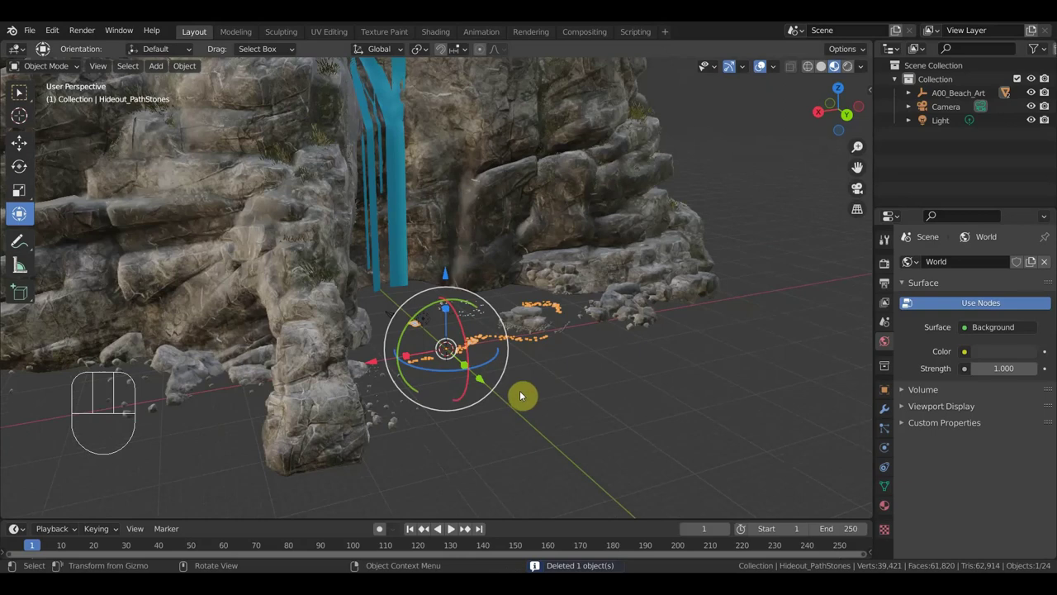
{"action": "left_click_drag", "start_coordinate": [38, 38], "coordinate": [68, 124]}
{"action": "left_click_drag", "start_coordinate": [36, 30], "coordinate": [202, 87]}
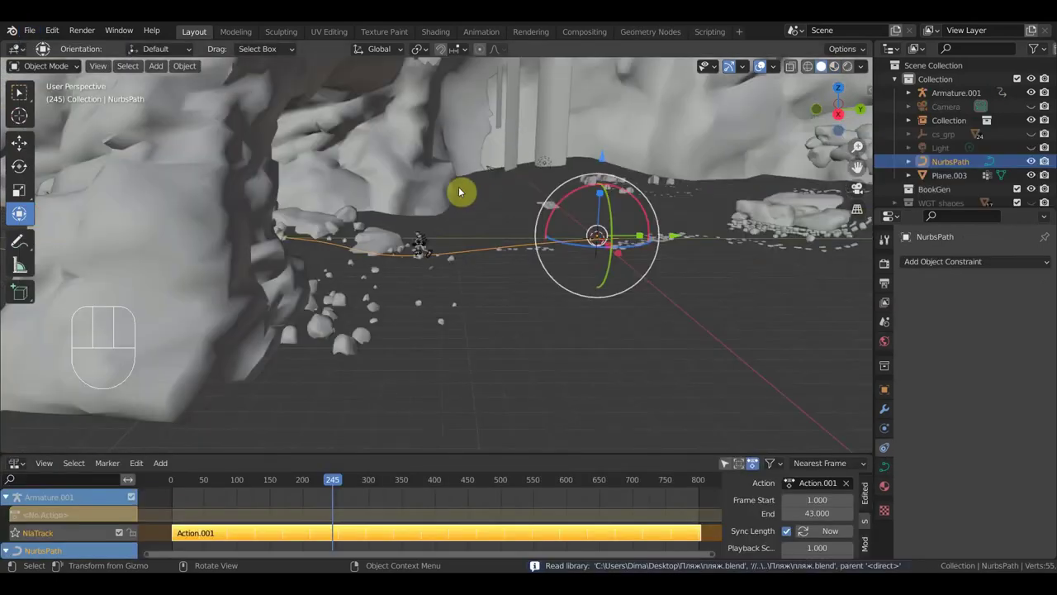
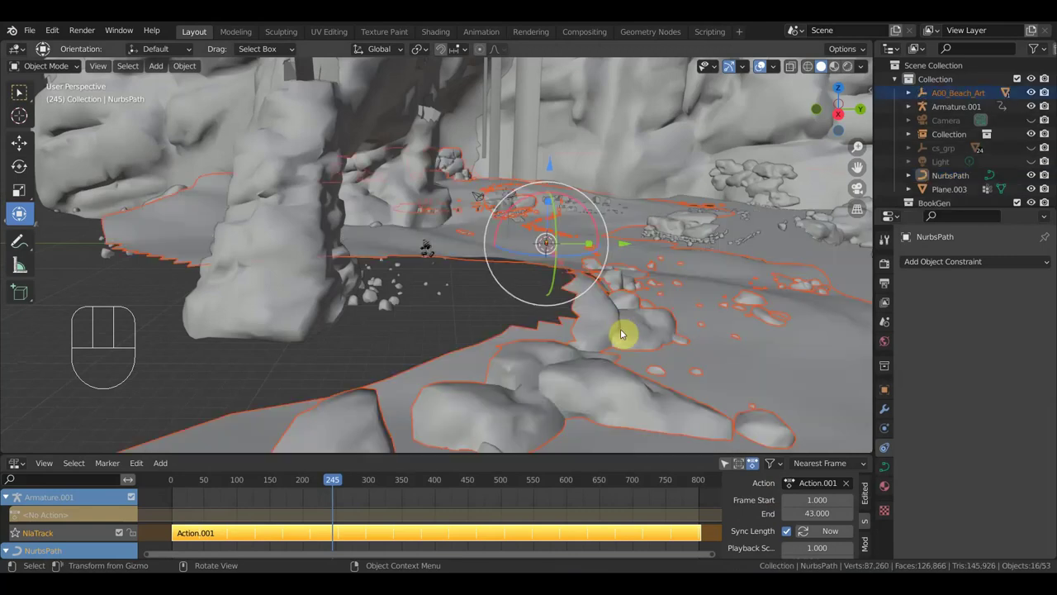
- Rotate the appended A00_Beach_Art from top view, then undo the misplacement
{"action": "key", "text": "KP_7"}
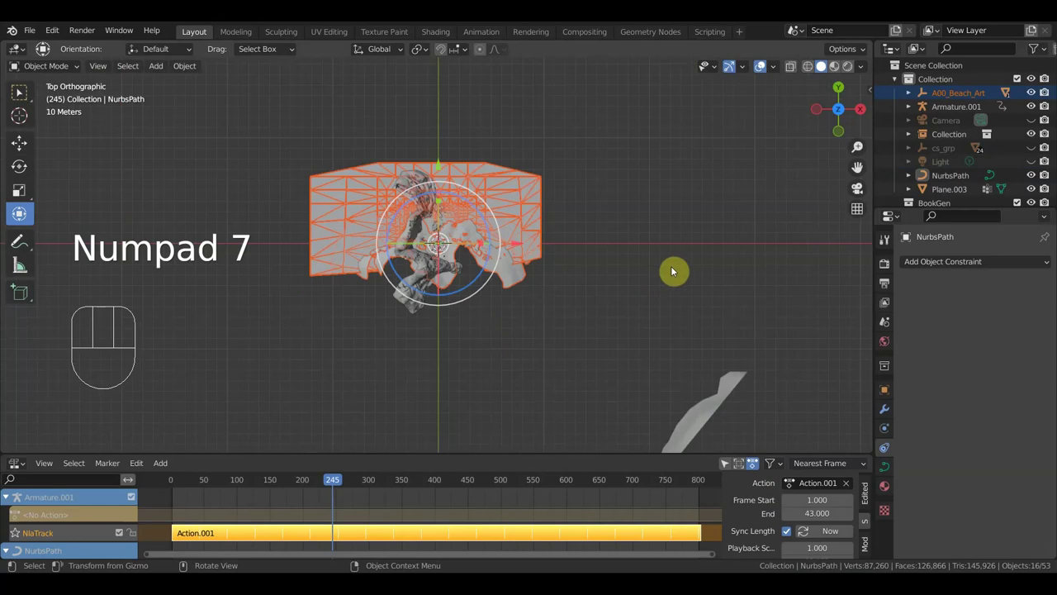
{"action": "key", "text": "r"}
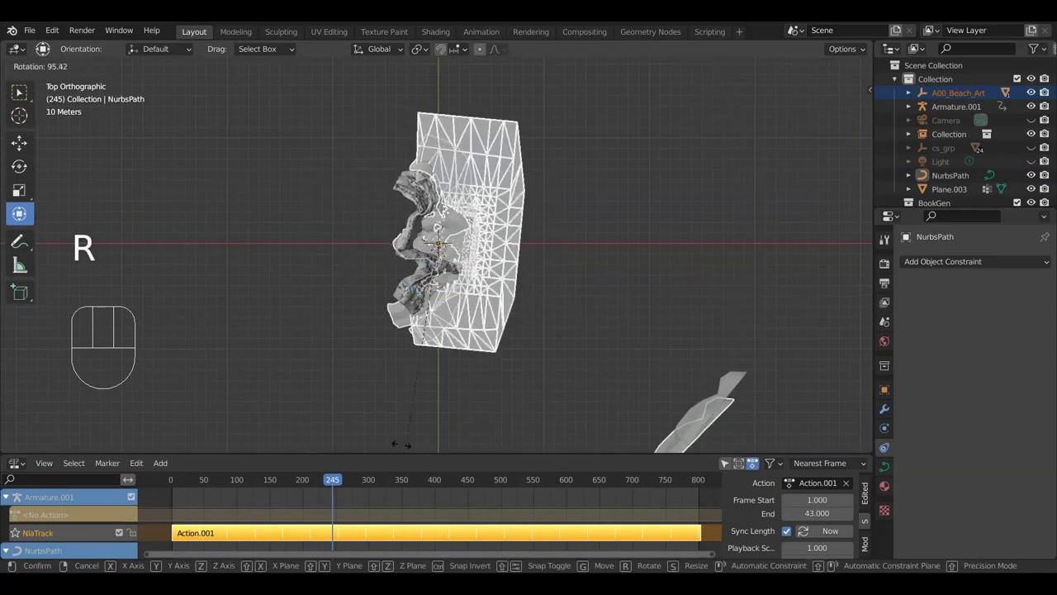
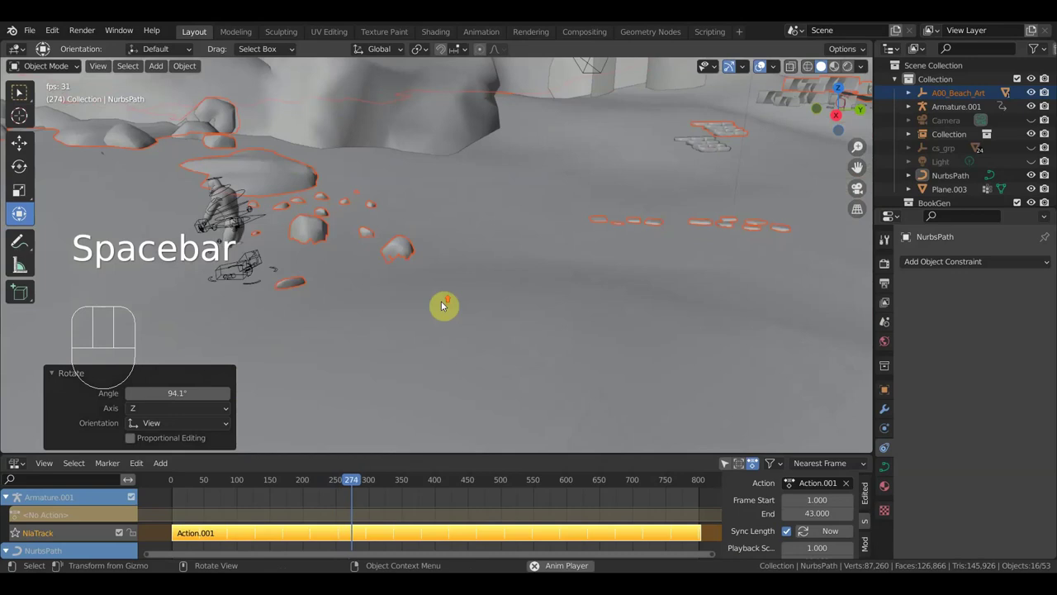
{"action": "key", "text": "space"}
{"action": "middle_click", "coordinate": [501, 290]}
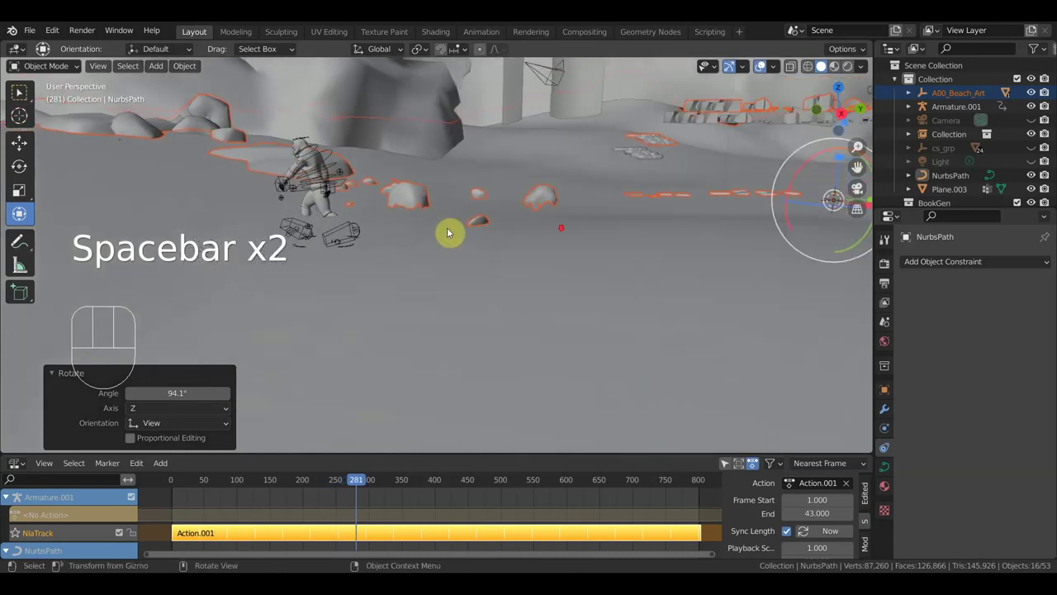
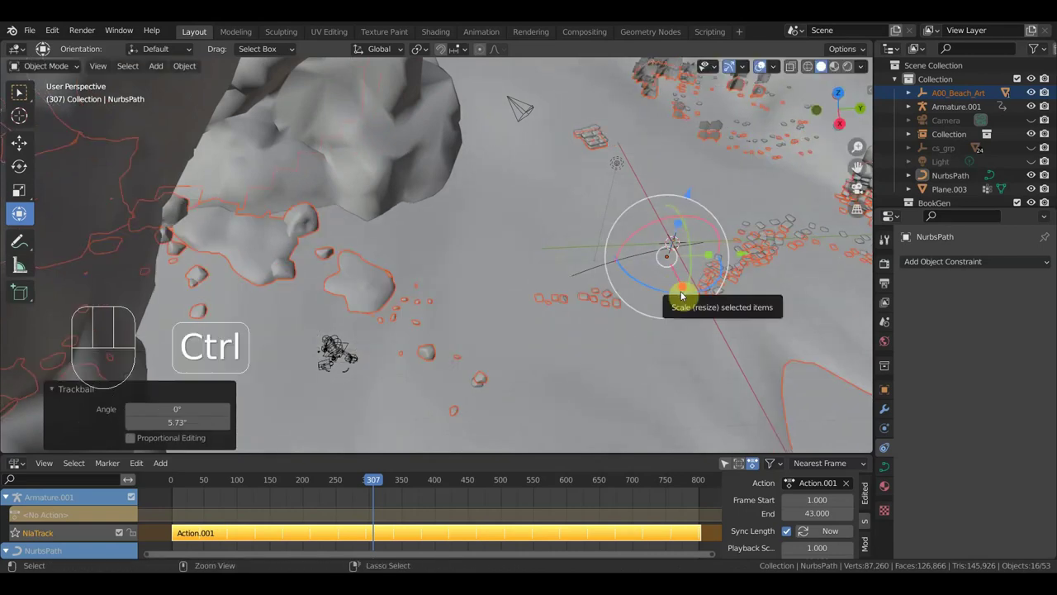
{"action": "key", "text": "ctrl+z"}
- Rotate and shift the beach under the NurbsPath and play the walk to check alignment
{"action": "key", "text": "KP_7"}
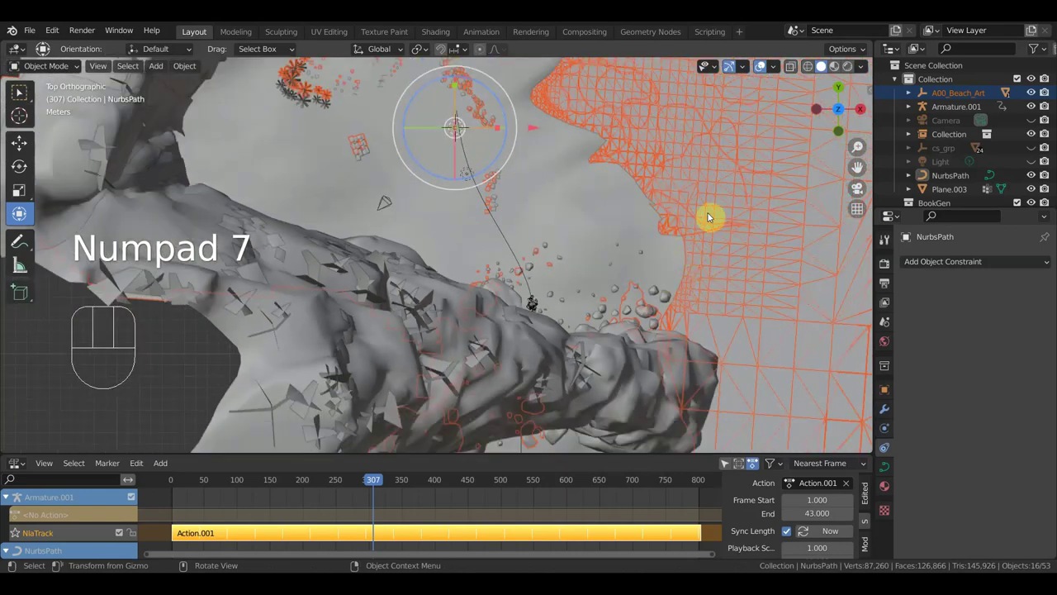
{"action": "key", "text": "r"}
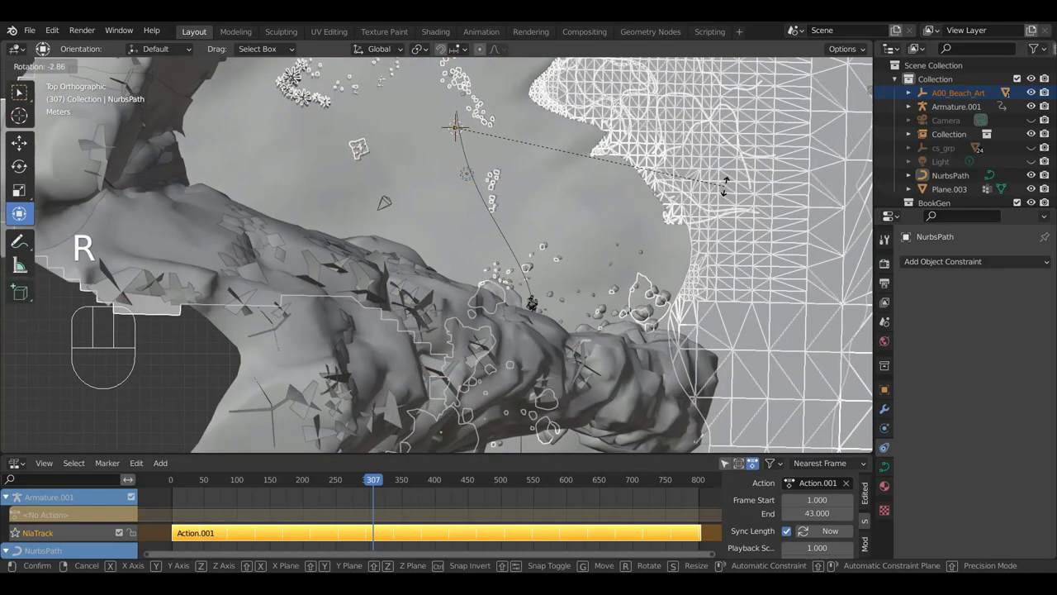
{"action": "left_click_drag", "start_coordinate": [711, 228], "coordinate": [551, 114]}
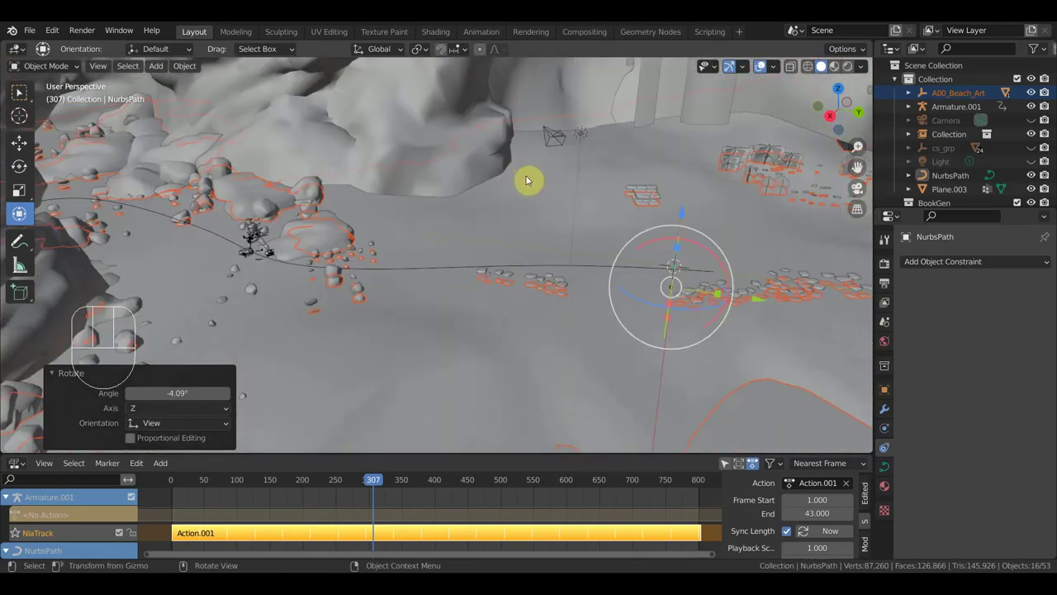
{"action": "key", "text": "space"}
{"action": "key", "text": "space"}
{"action": "left_click_drag", "start_coordinate": [537, 202], "coordinate": [466, 224]}
{"action": "key", "text": "space"}
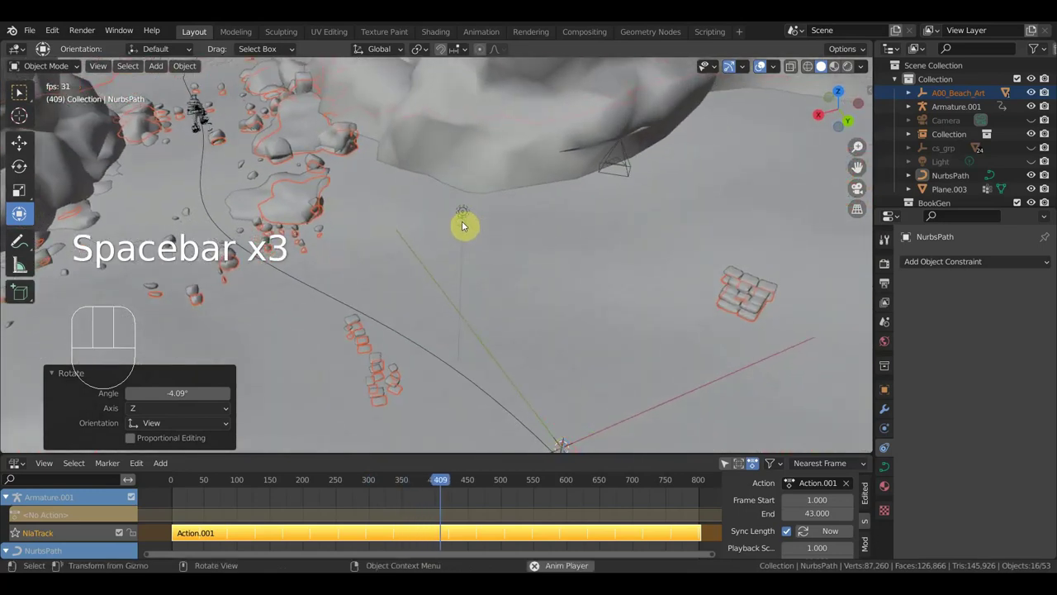
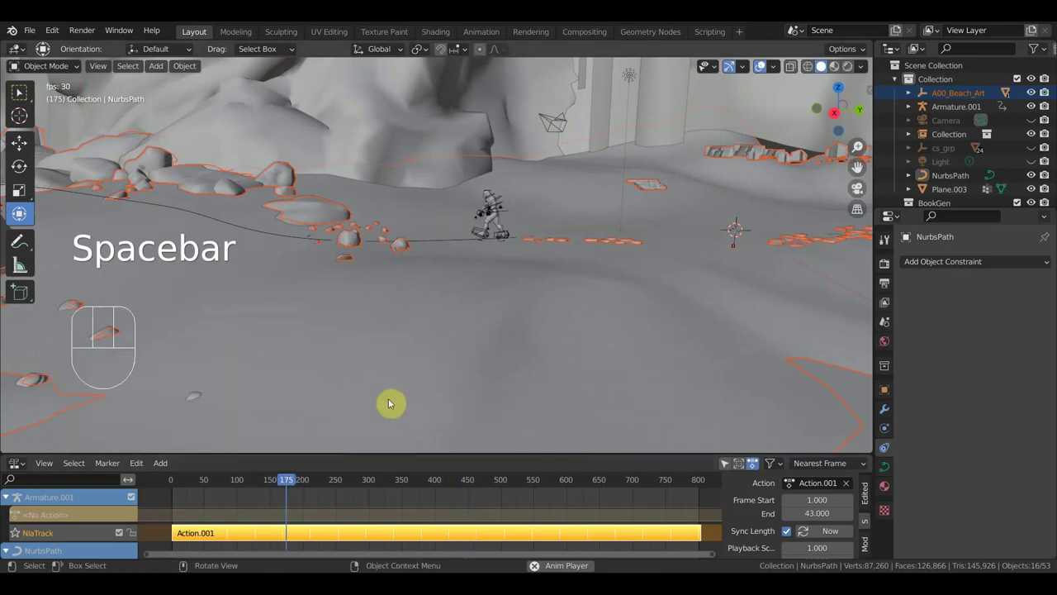
{"action": "key", "text": "space"}
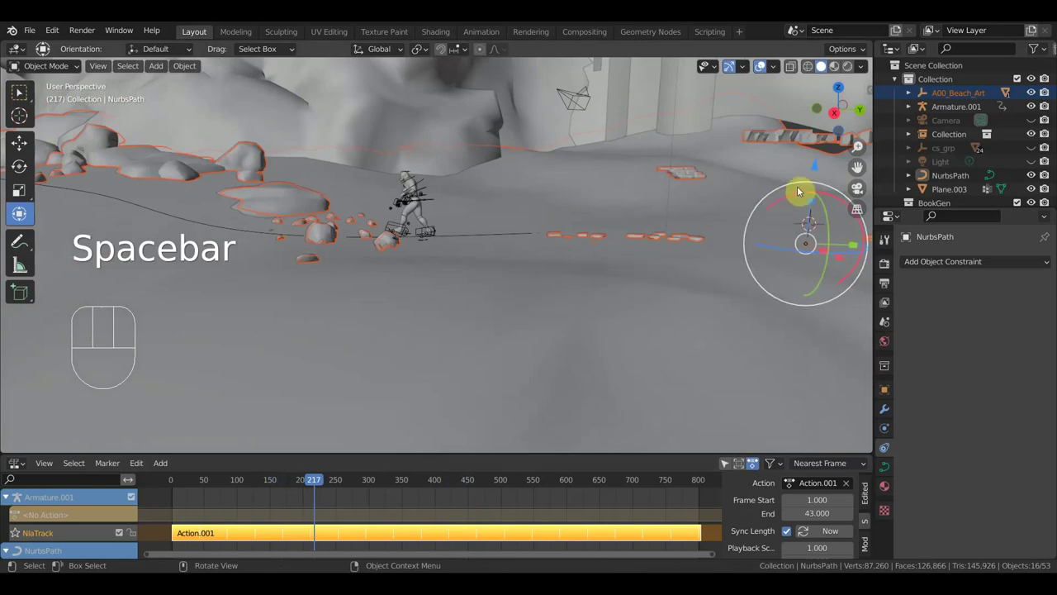
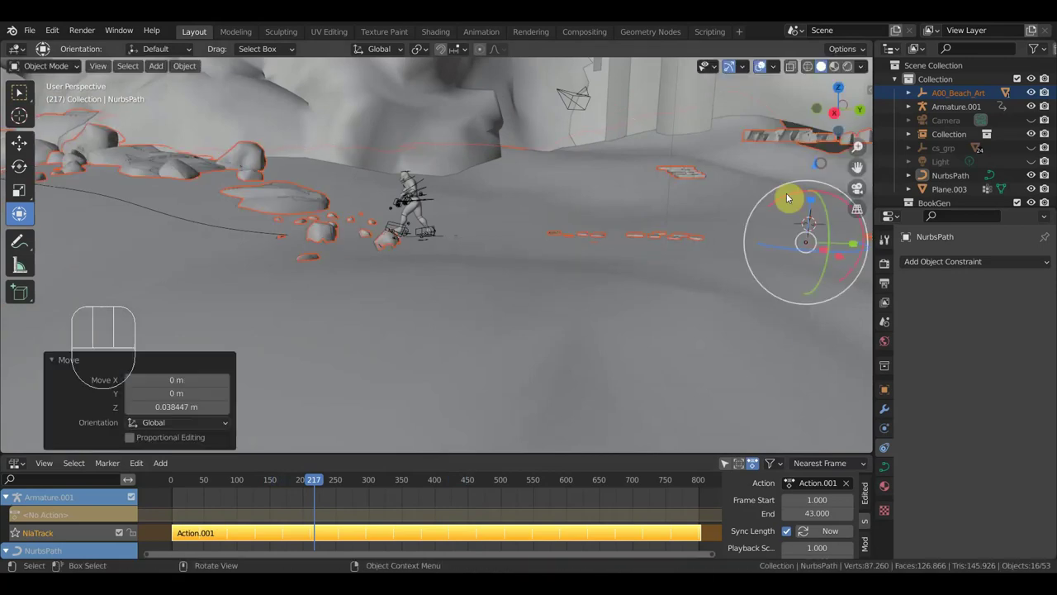
- Enable Dynamic Paint on the shoes and add a Dynamic Paint canvas to Hideout_Water
{"action": "middle_click", "coordinate": [585, 294]}
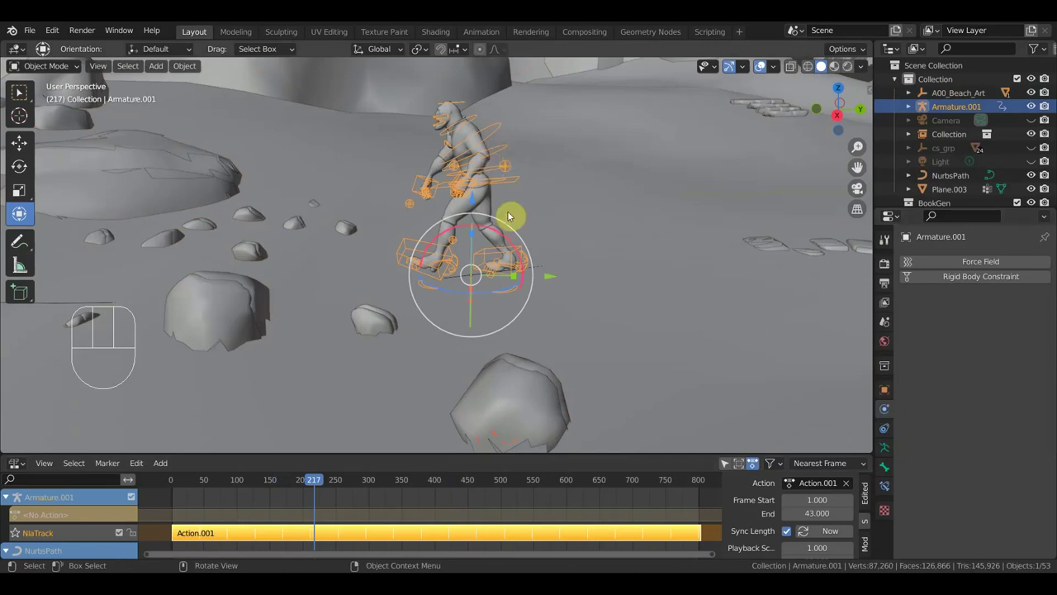
{"action": "left_click", "coordinate": [511, 262]}
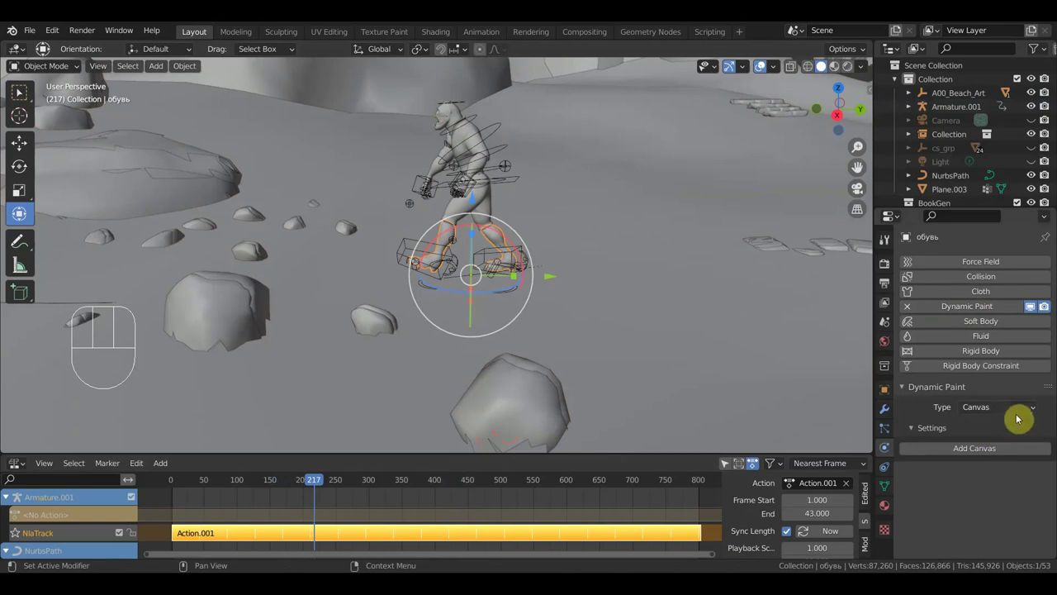
{"action": "left_click_drag", "start_coordinate": [1030, 414], "coordinate": [993, 443]}
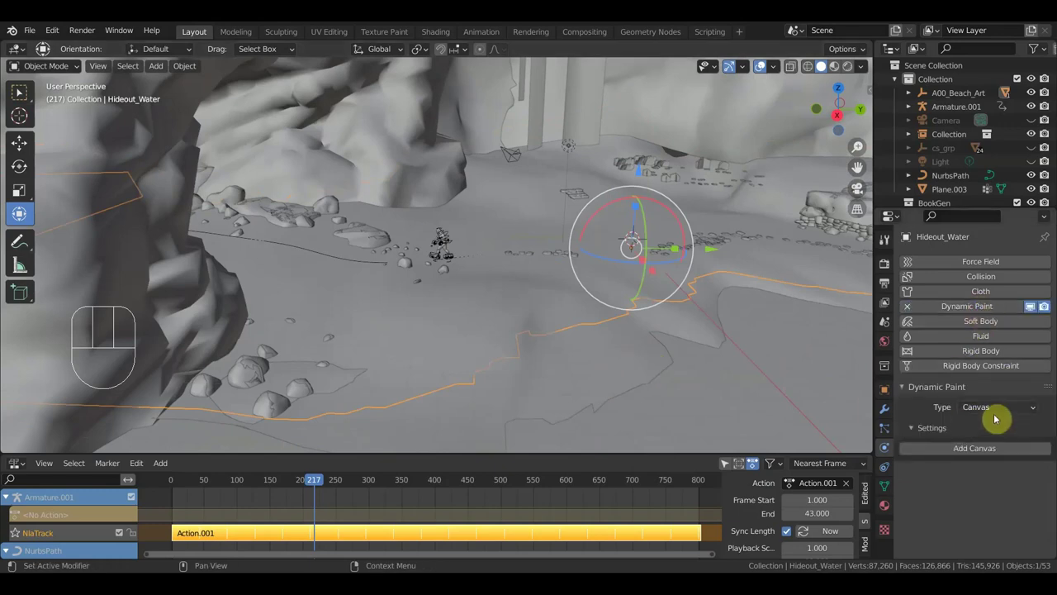
{"action": "left_click", "coordinate": [989, 450]}
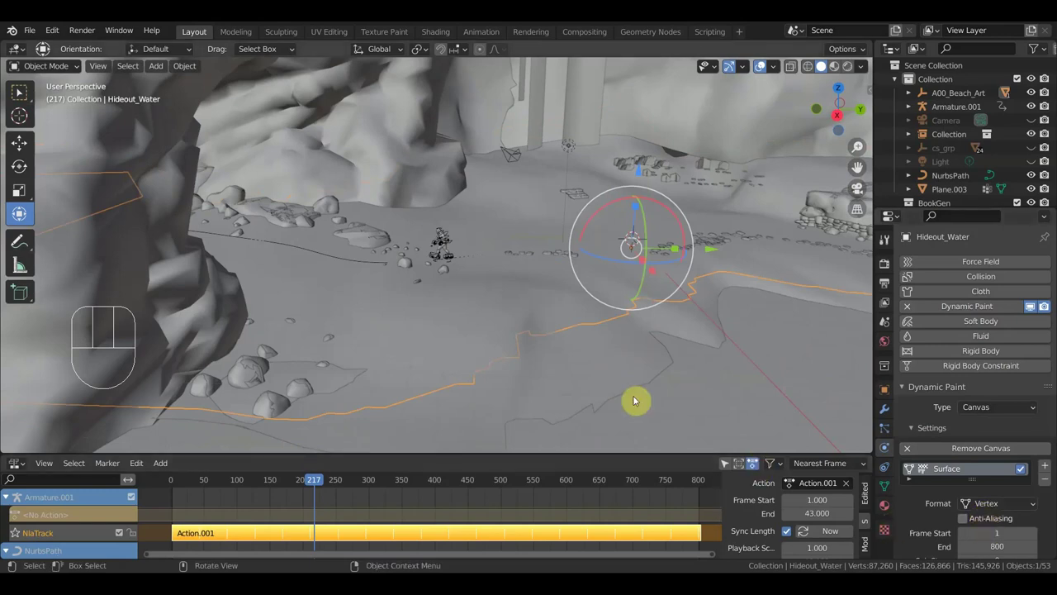
- Switch to Material Preview and play the animation while orbiting over the sand and rock
{"action": "left_click_drag", "start_coordinate": [664, 356], "coordinate": [672, 371]}
{"action": "key", "text": "space"}
{"action": "key", "text": "space"}
{"action": "middle_click", "coordinate": [644, 331]}
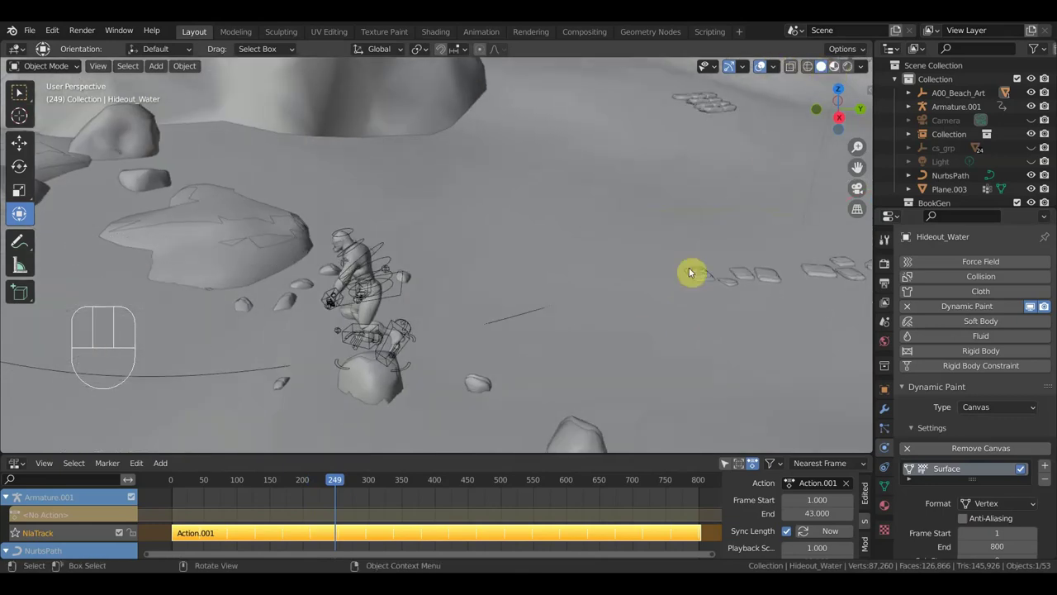
{"action": "left_click", "coordinate": [675, 289]}
{"action": "key", "text": "space"}
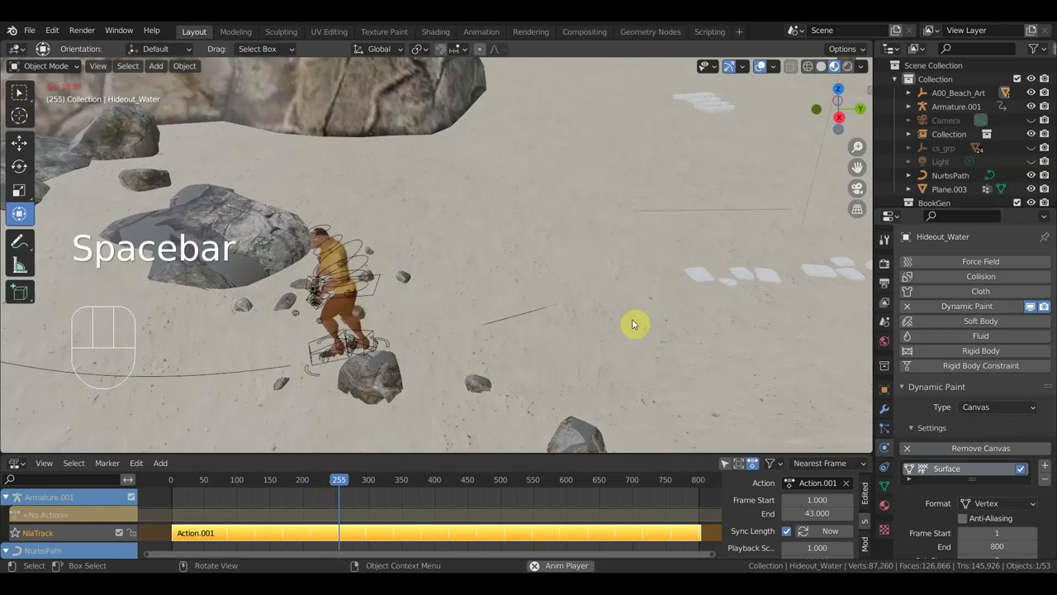
{"action": "key", "text": "space"}
{"action": "left_click_drag", "start_coordinate": [596, 337], "coordinate": [652, 256]}
{"action": "left_click_drag", "start_coordinate": [645, 292], "coordinate": [638, 312]}
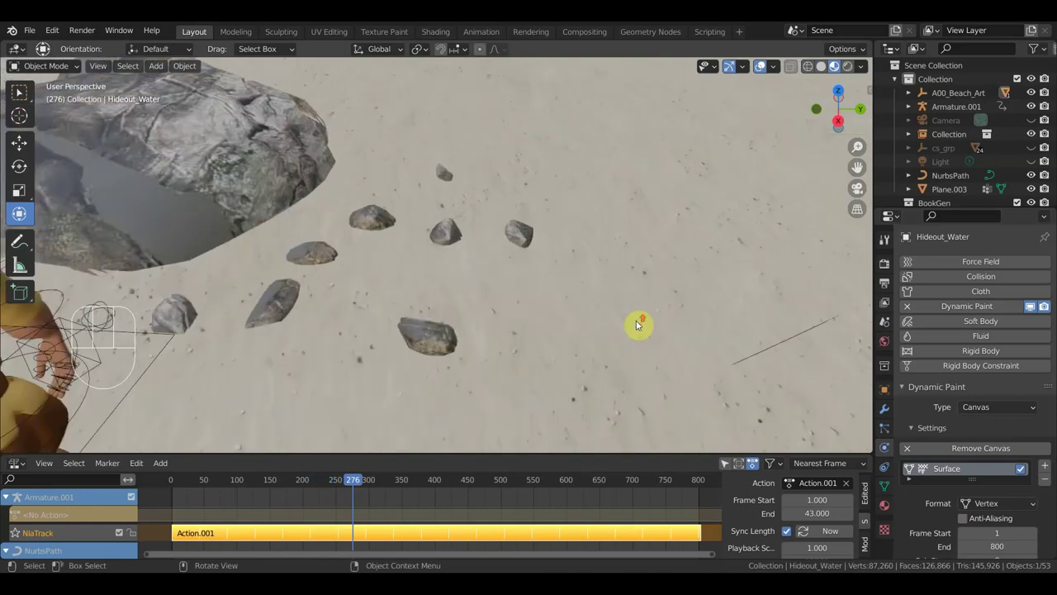
{"action": "left_click_drag", "start_coordinate": [640, 323], "coordinate": [652, 249]}
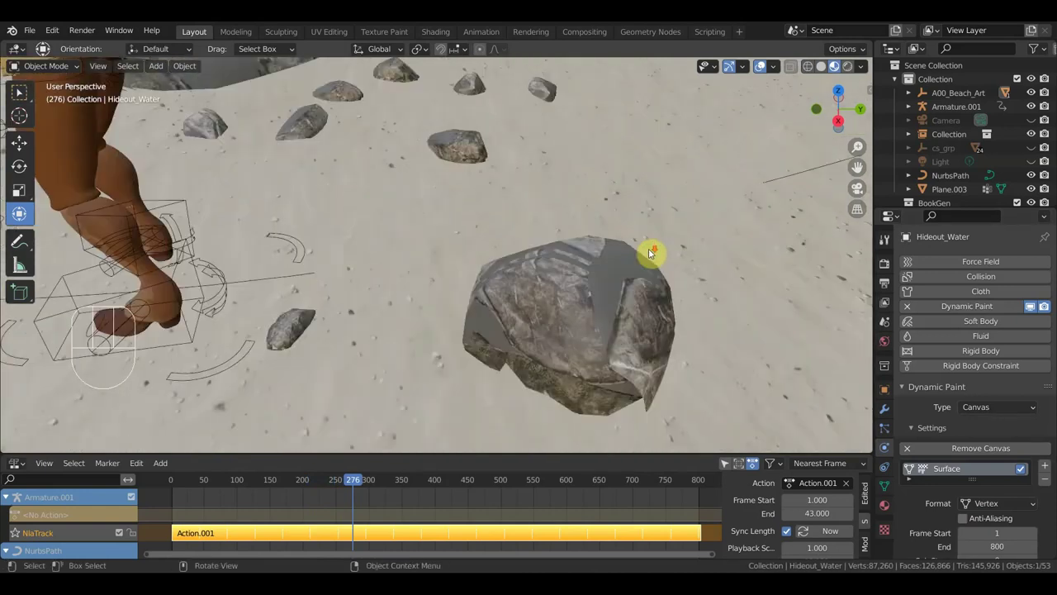
{"action": "left_click", "coordinate": [717, 257]}
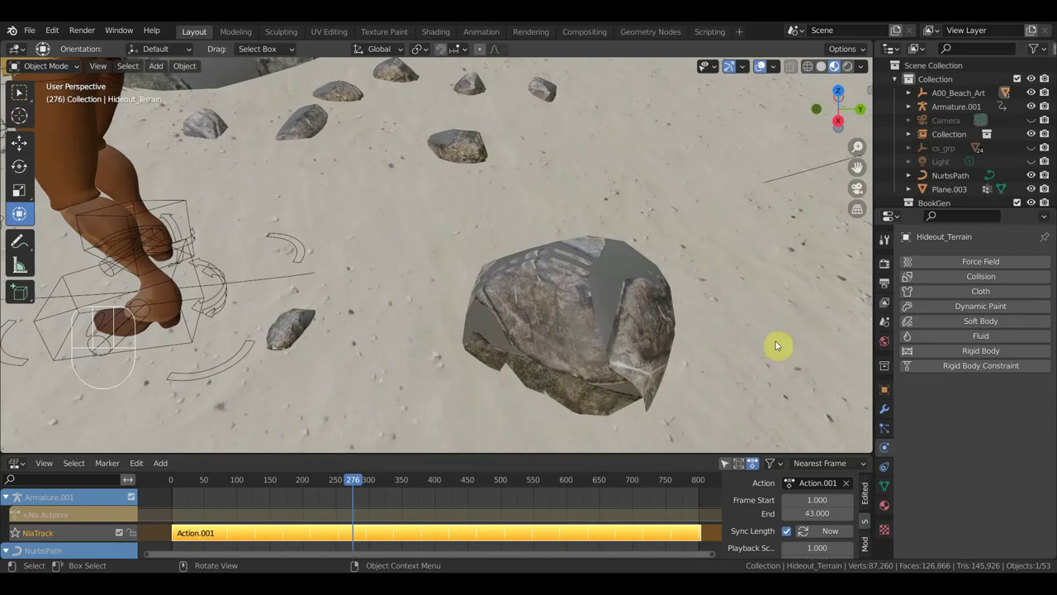
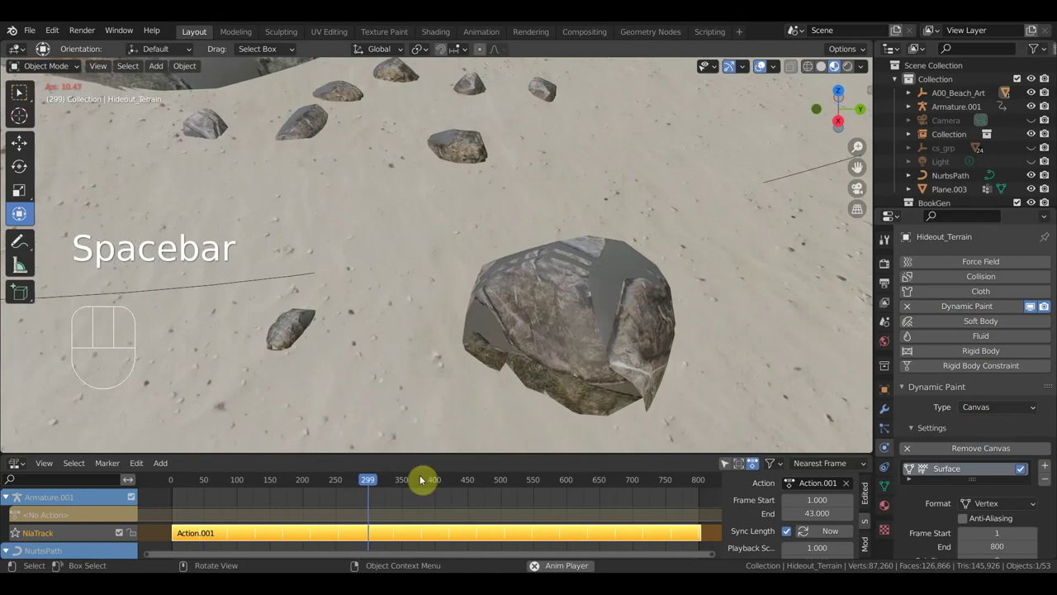
{"action": "left_click", "coordinate": [304, 488]}
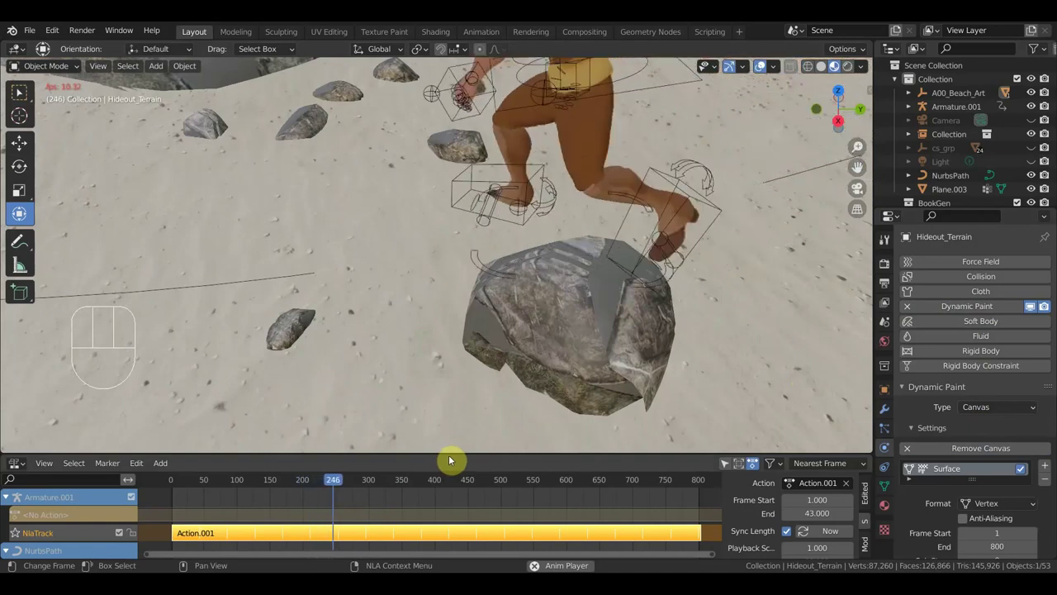
{"action": "key", "text": "space"}
{"action": "left_click_drag", "start_coordinate": [550, 427], "coordinate": [510, 440]}
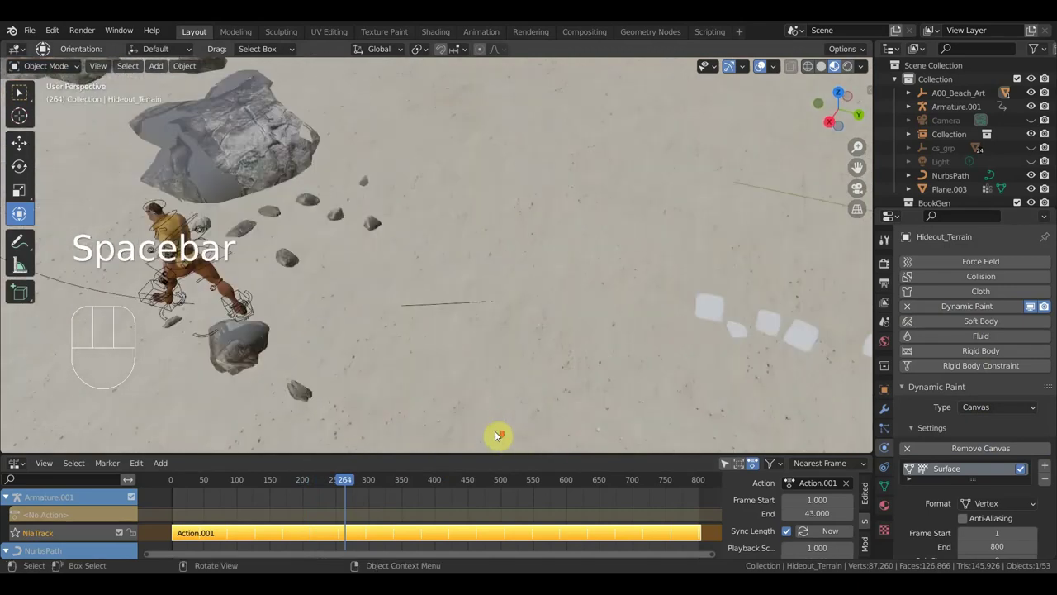
{"action": "key", "text": "space"}
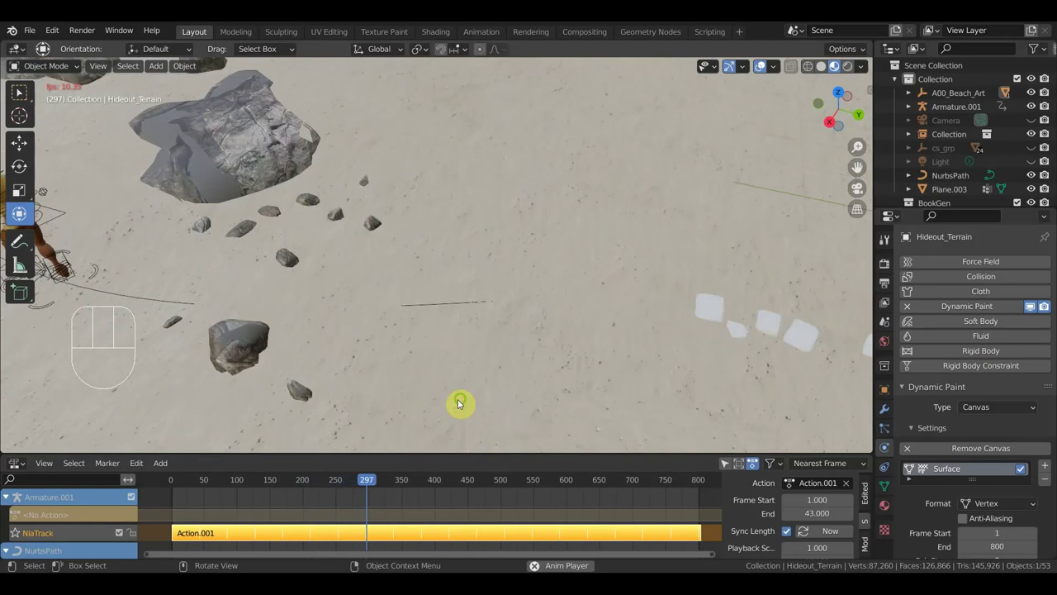
{"action": "middle_click", "coordinate": [500, 394]}
{"action": "middle_click", "coordinate": [508, 374]}
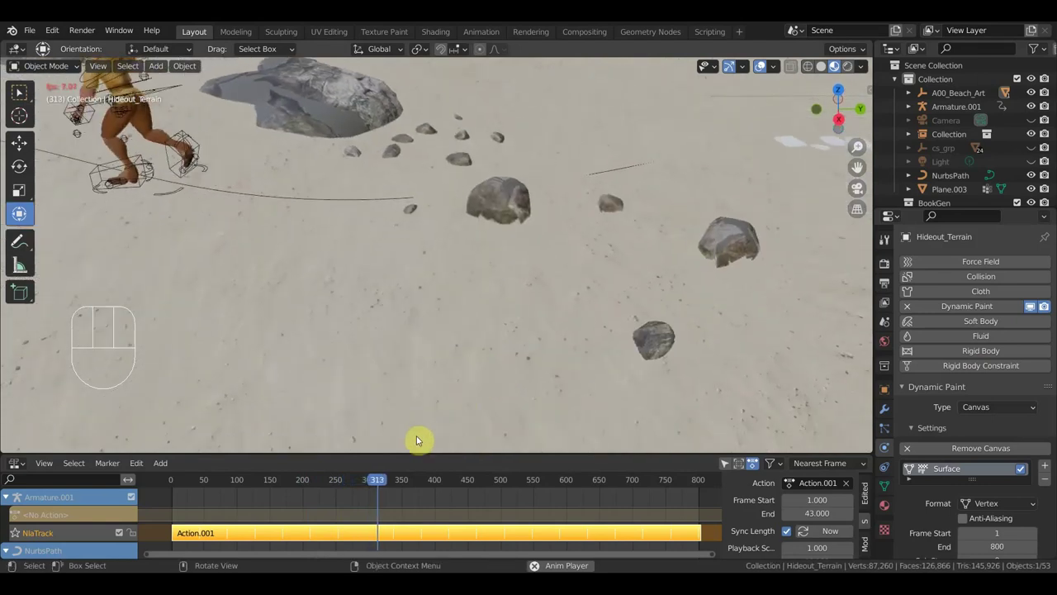
- Play and pause the animation to check the repeated walk strip across the timeline
{"action": "key", "text": "space"}
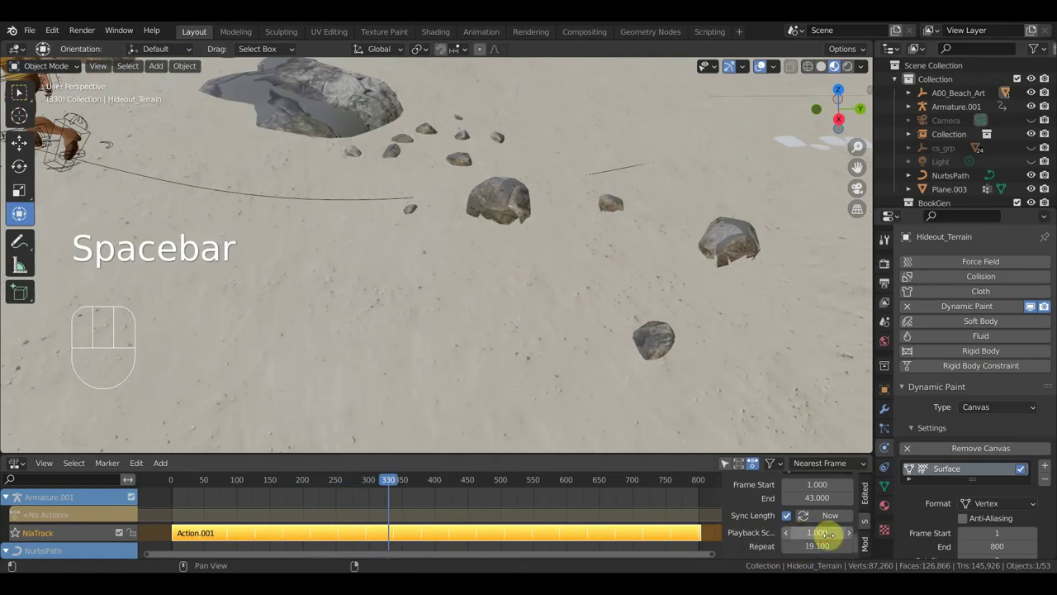
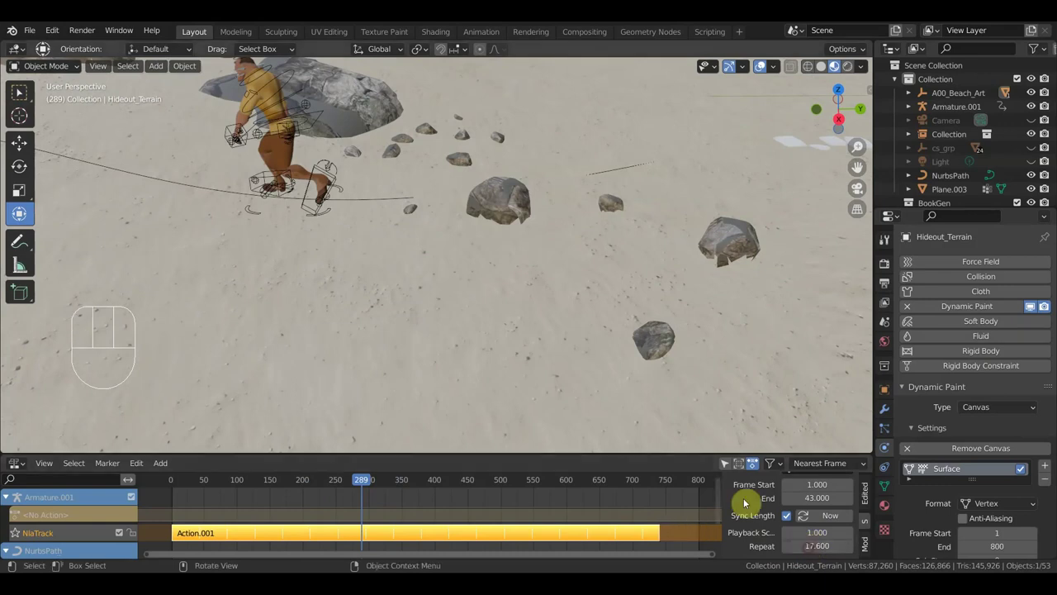
{"action": "key", "text": "space"}
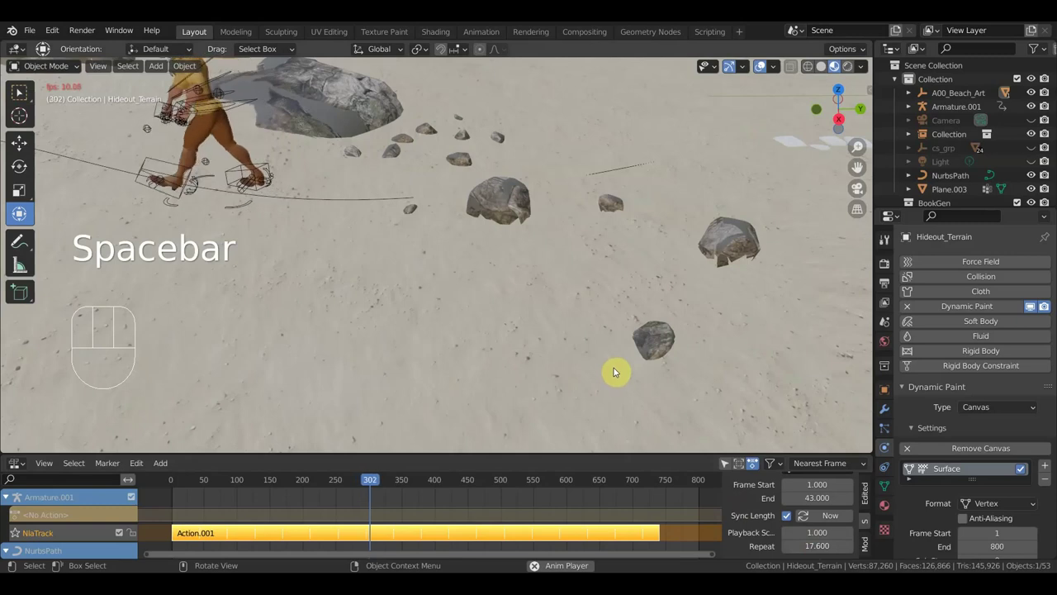
{"action": "key", "text": "space"}
{"action": "key", "text": "space"}
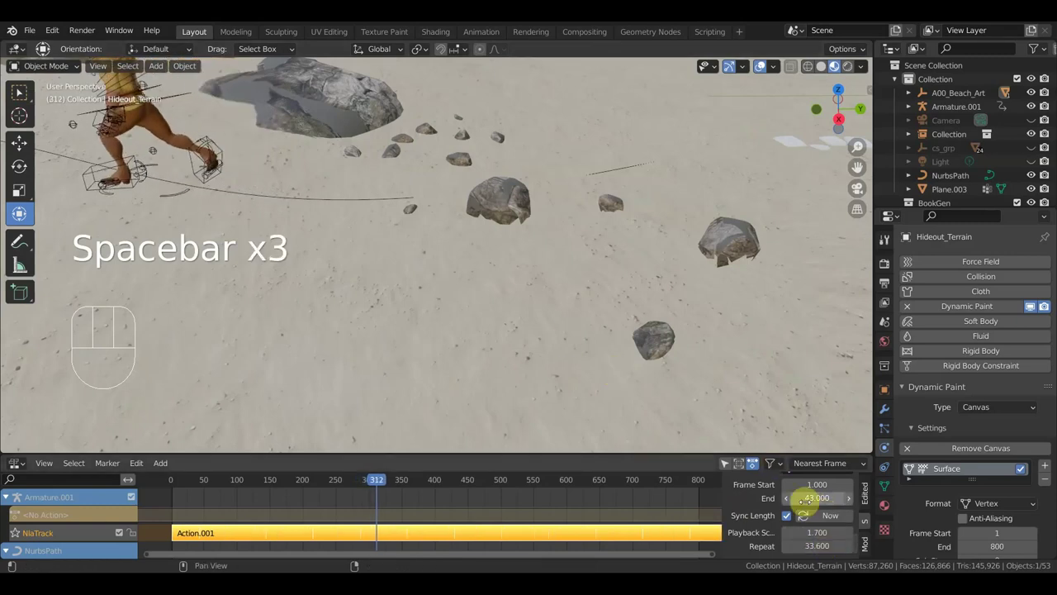
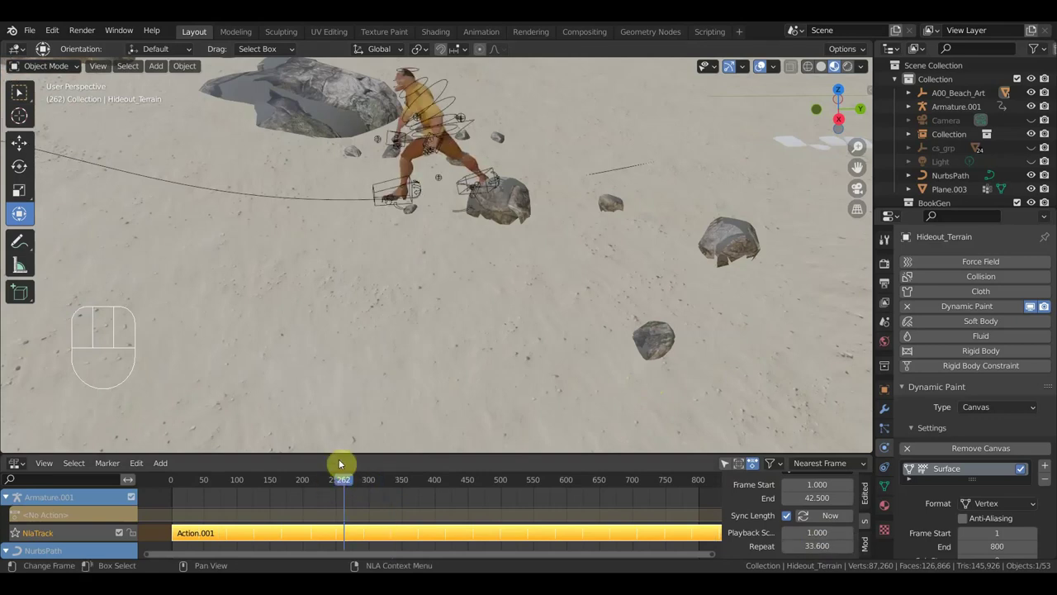
{"action": "key", "text": "space"}
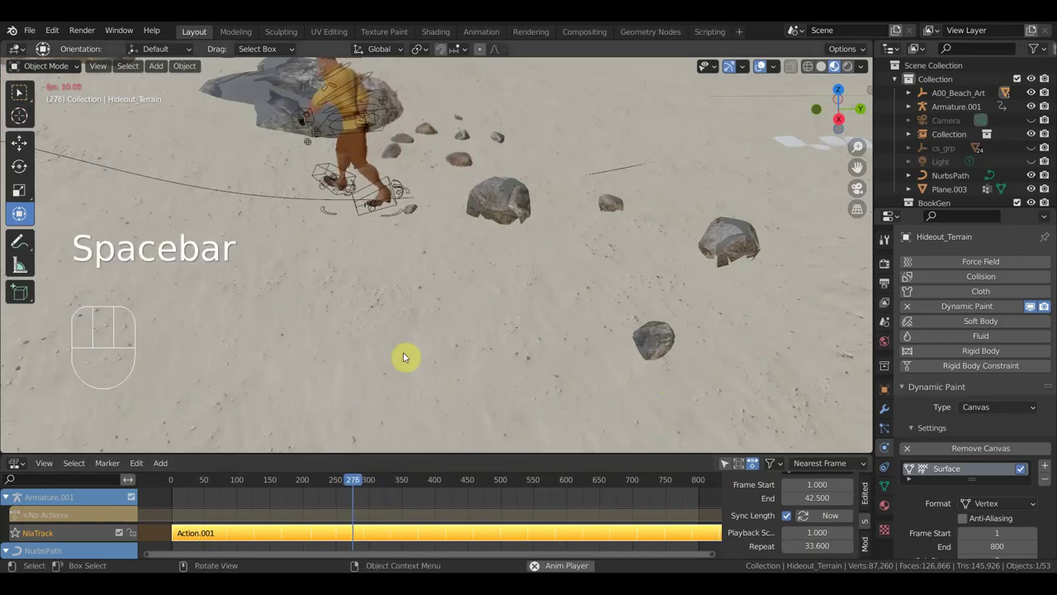
{"action": "key", "text": "space"}
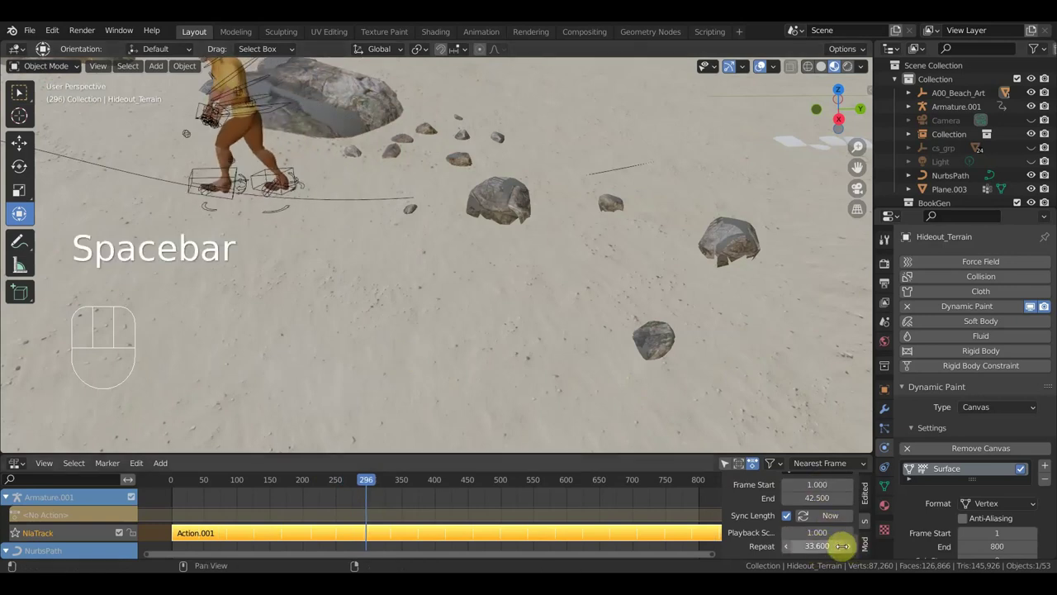
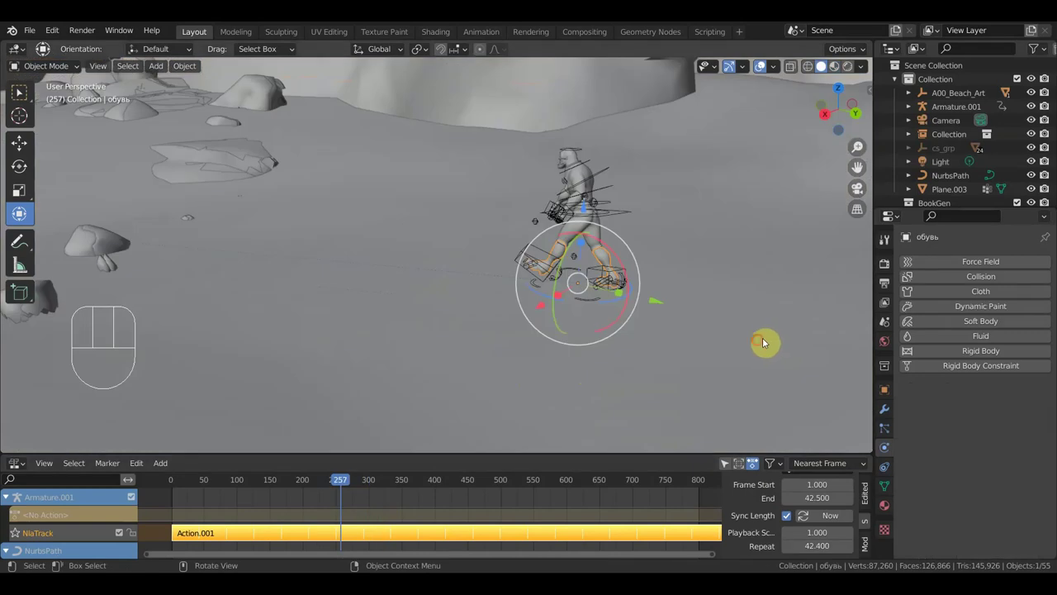
- Orbit the view around the walking character
{"action": "middle_click", "coordinate": [775, 344]}
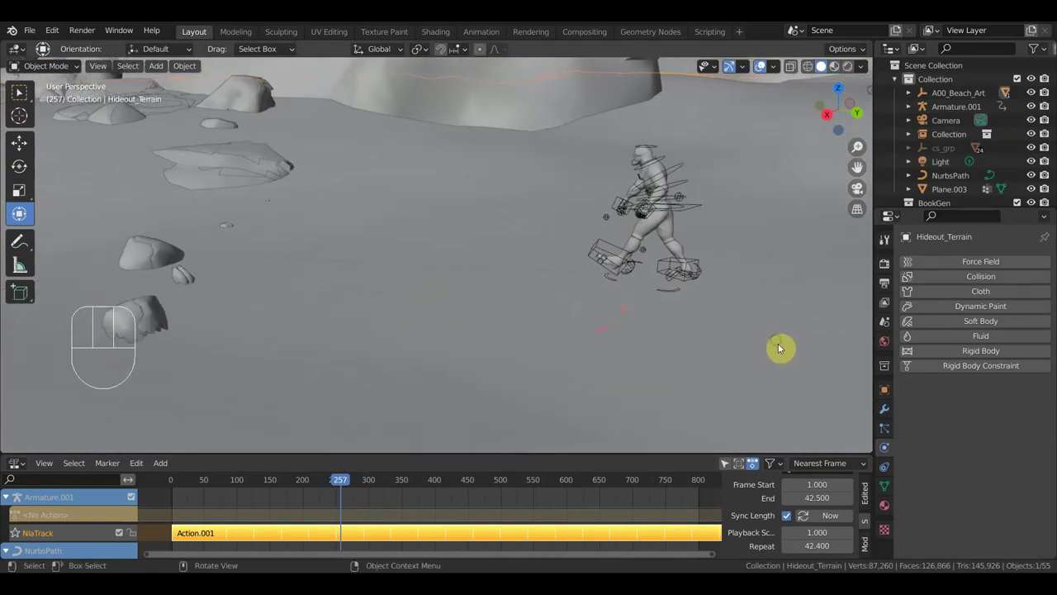
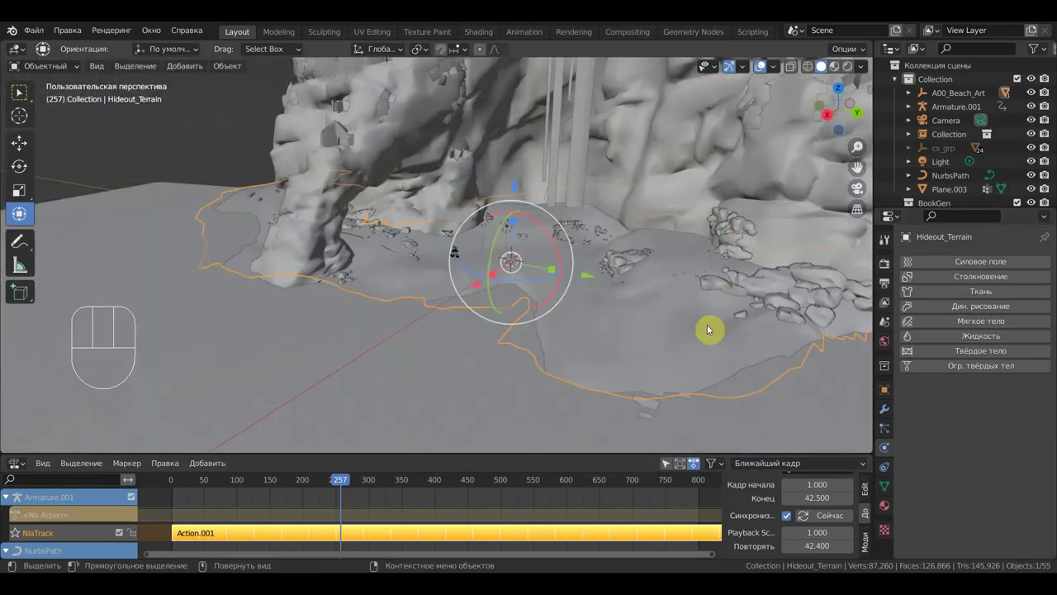
- Enable Dynamic Paint on Hideout_Terrain, add a canvas and turn on anti-aliasing for its surface
{"action": "left_click", "coordinate": [645, 332]}
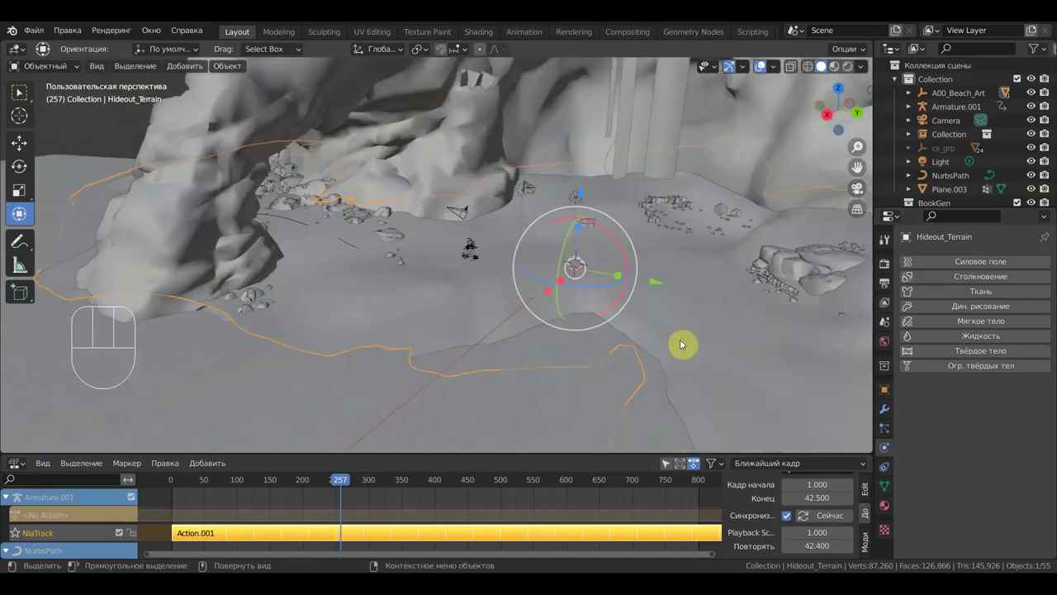
{"action": "left_click_drag", "start_coordinate": [789, 343], "coordinate": [782, 349]}
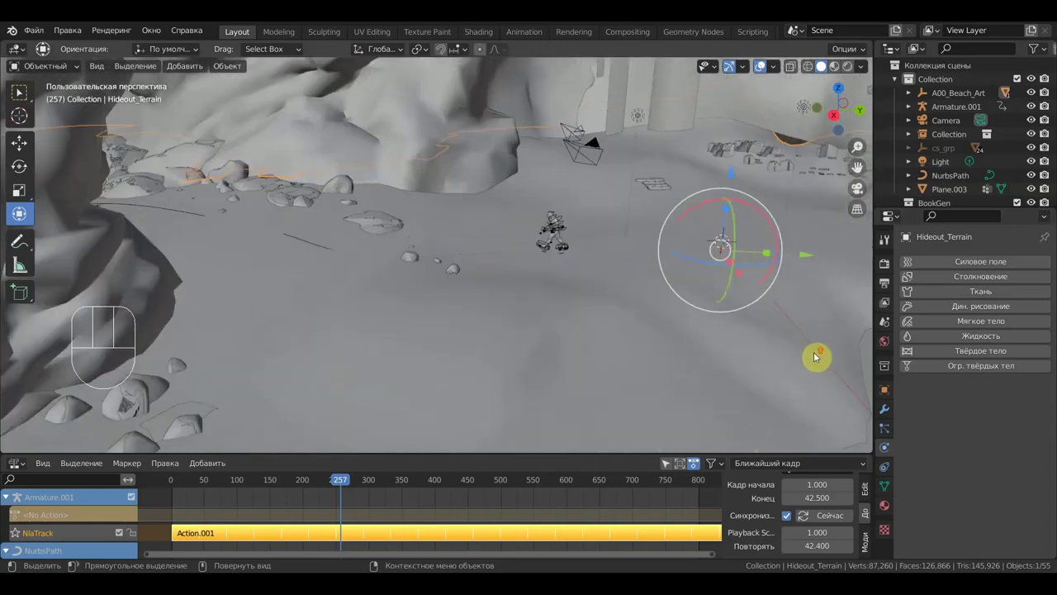
{"action": "left_click", "coordinate": [991, 306]}
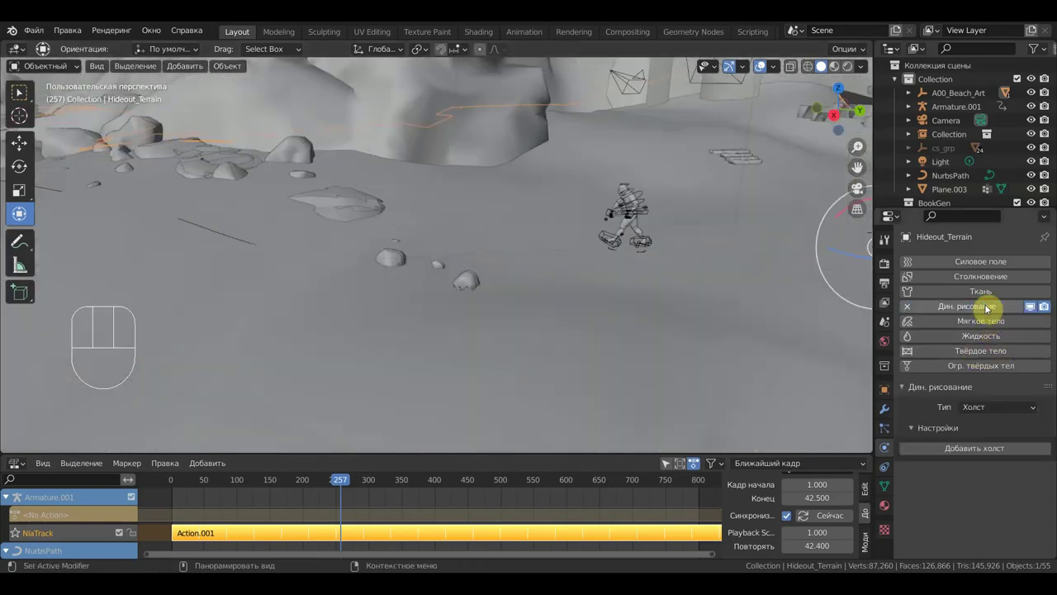
{"action": "left_click", "coordinate": [976, 453]}
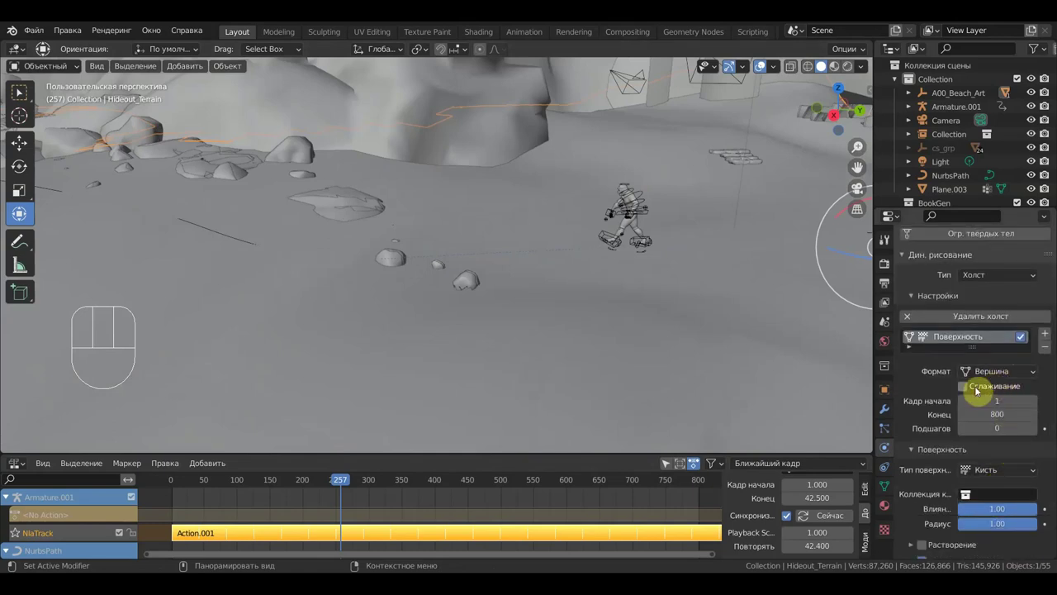
{"action": "left_click", "coordinate": [970, 395]}
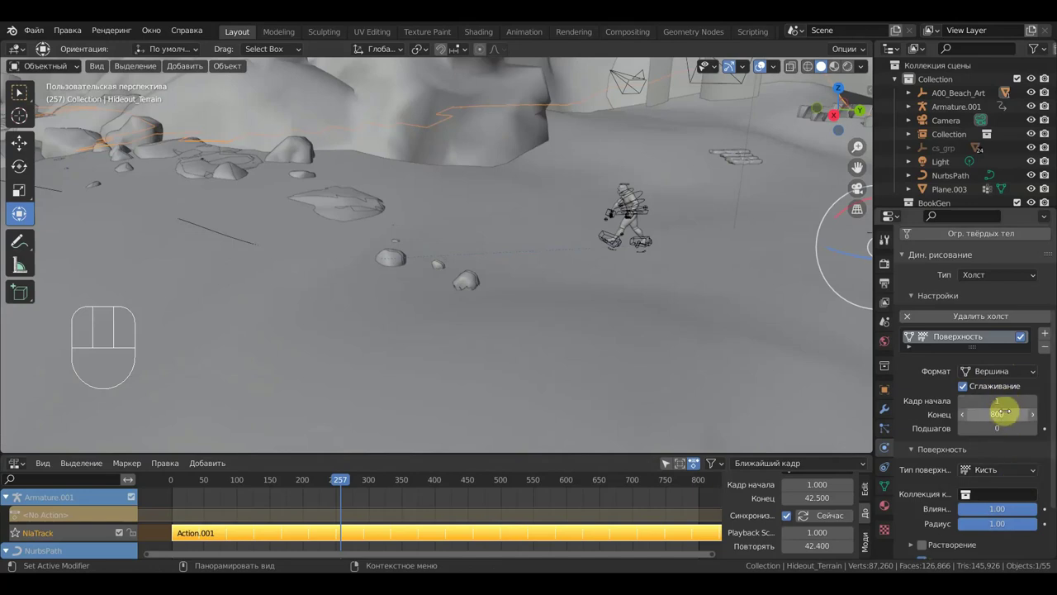
- Move the view to the character's feet and jump to a later frame
{"action": "left_click_drag", "start_coordinate": [1016, 471], "coordinate": [893, 465]}
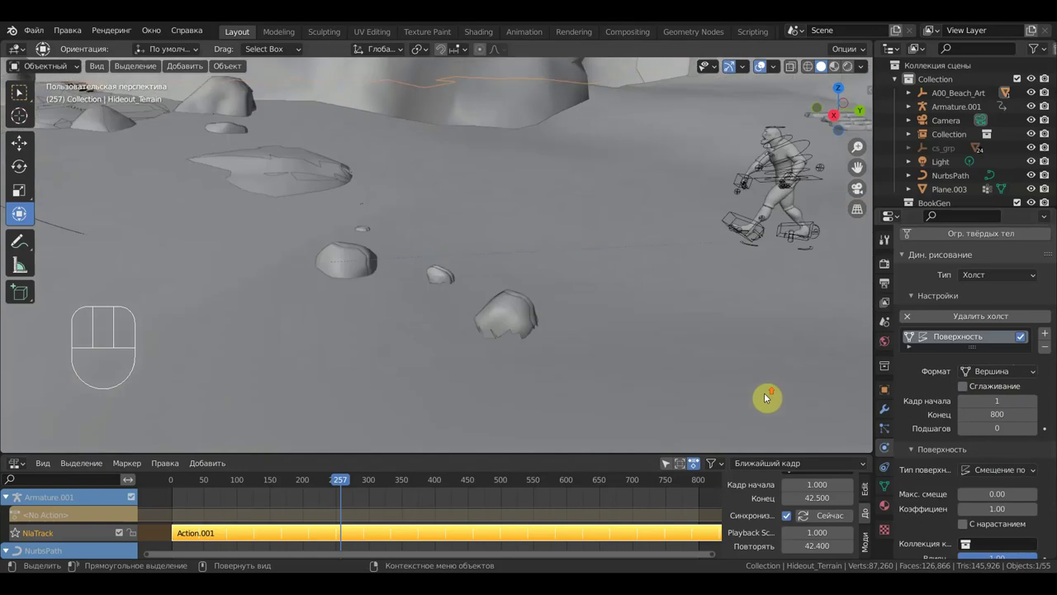
{"action": "left_click_drag", "start_coordinate": [749, 393], "coordinate": [711, 394]}
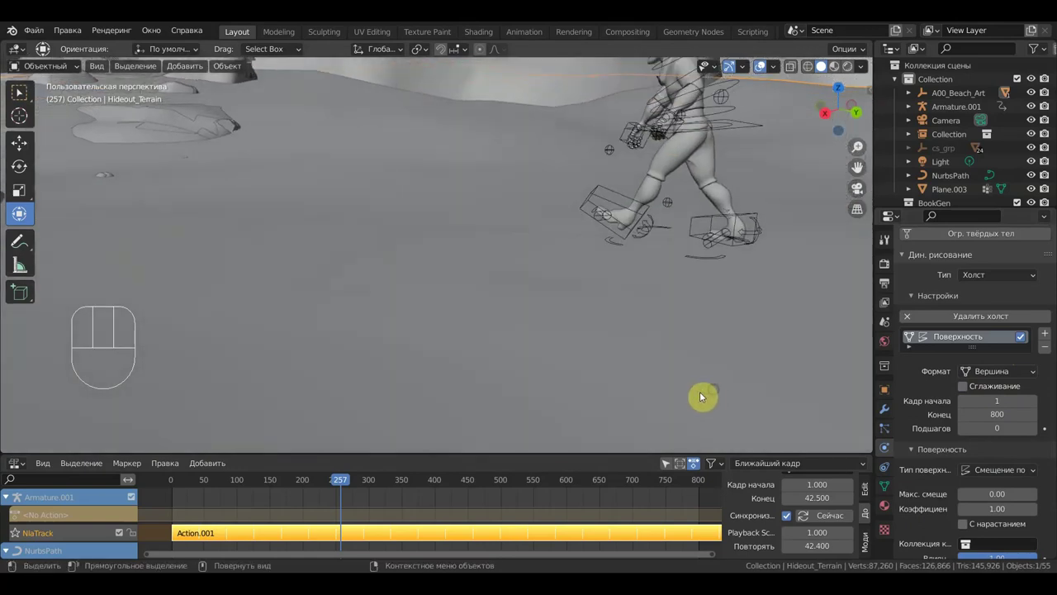
{"action": "left_click", "coordinate": [358, 487]}
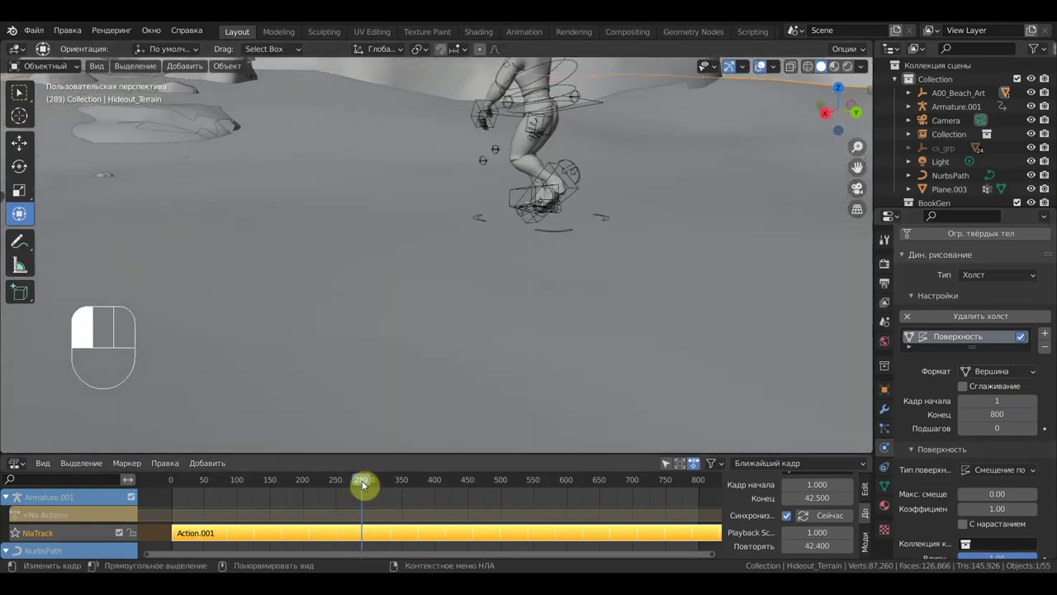
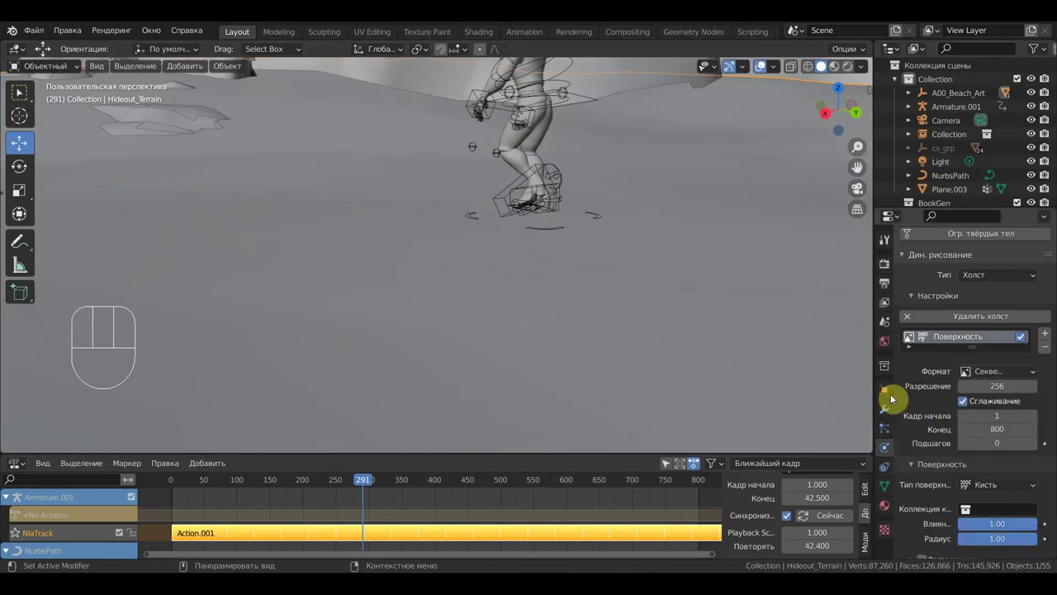
- Step back a few frames and inspect the terrain mesh in wireframe from several angles
{"action": "left_click_drag", "start_coordinate": [371, 480], "coordinate": [424, 445]}
{"action": "left_click_drag", "start_coordinate": [635, 401], "coordinate": [629, 411]}
{"action": "middle_click", "coordinate": [641, 402]}
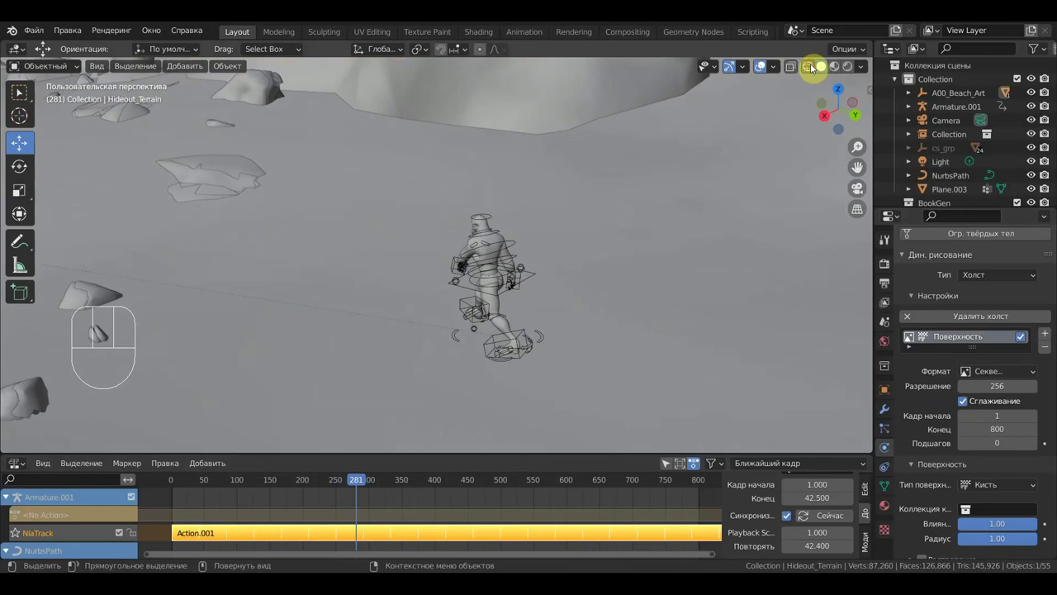
{"action": "left_click", "coordinate": [794, 106]}
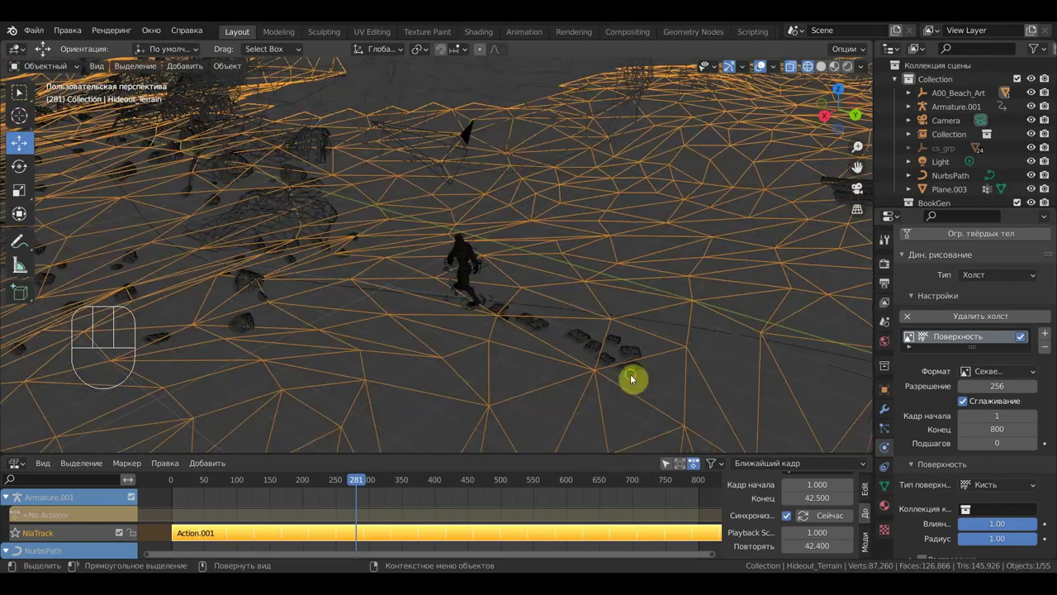
{"action": "middle_click", "coordinate": [629, 381]}
{"action": "middle_click", "coordinate": [685, 357]}
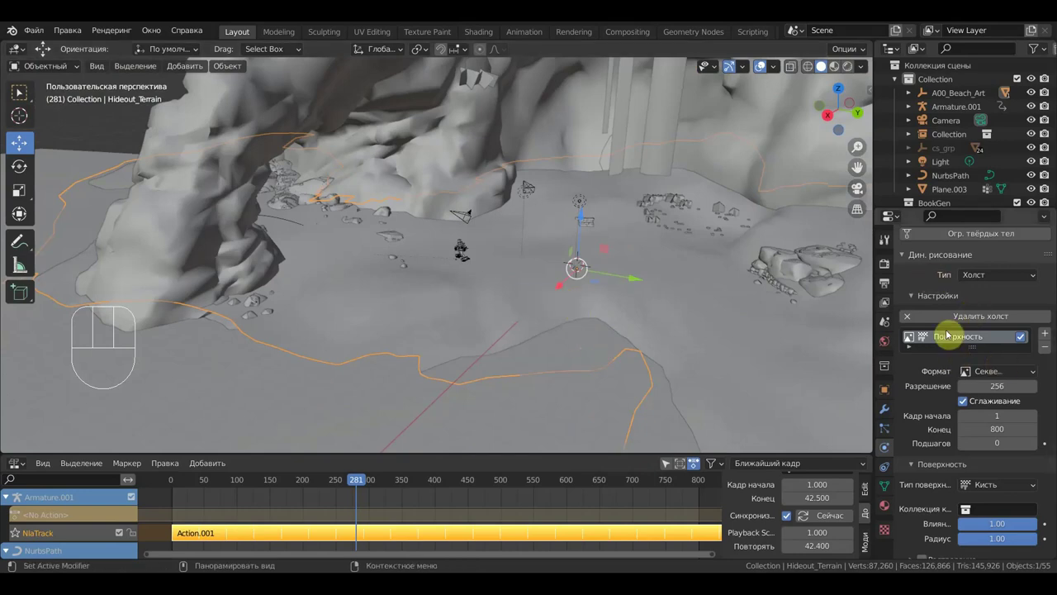
- Bring up the Add menu to insert a new mesh plane
{"action": "key", "text": "h"}
{"action": "key", "text": "shift+a"}
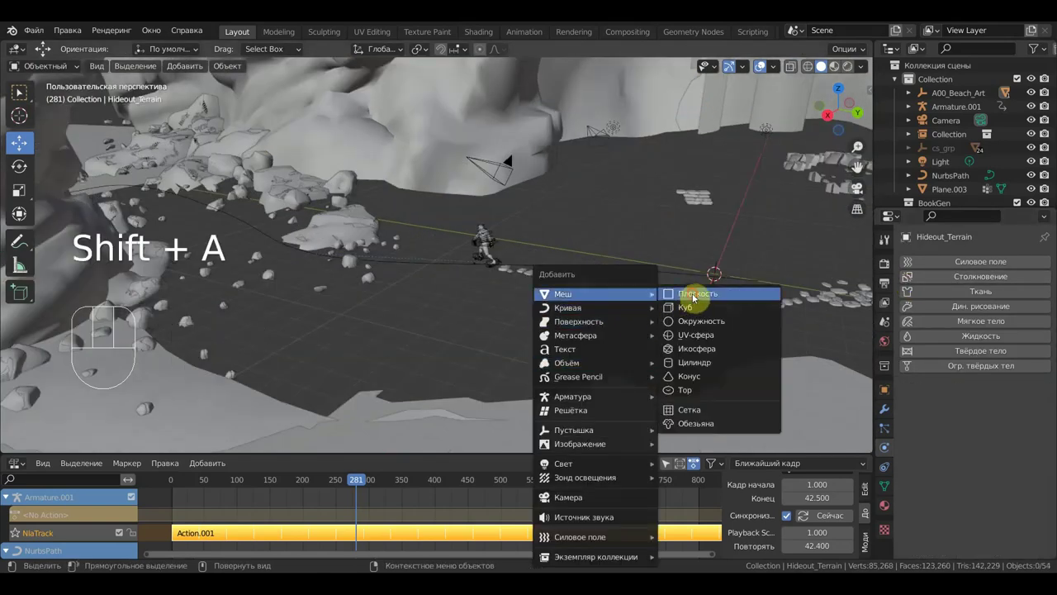
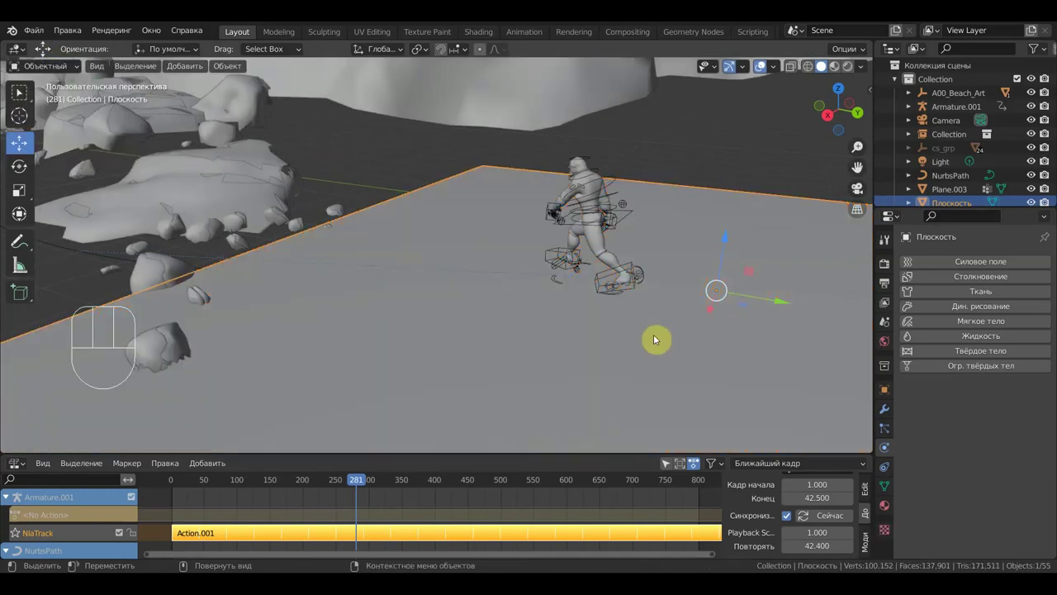
- Enable Dynamic Paint on the new plane and add a canvas to it
{"action": "left_click", "coordinate": [963, 307]}
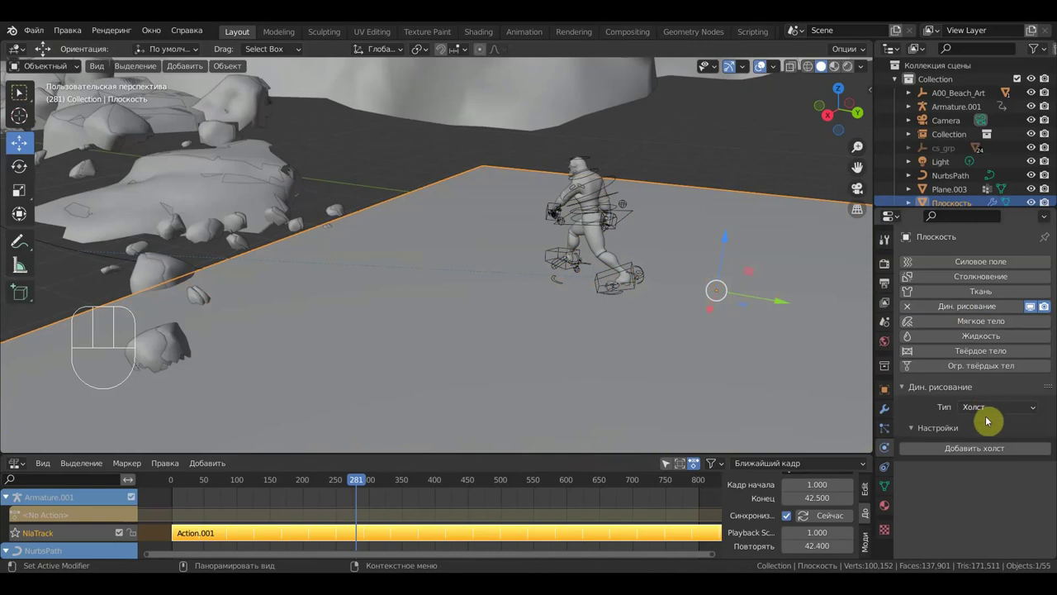
{"action": "left_click", "coordinate": [991, 457]}
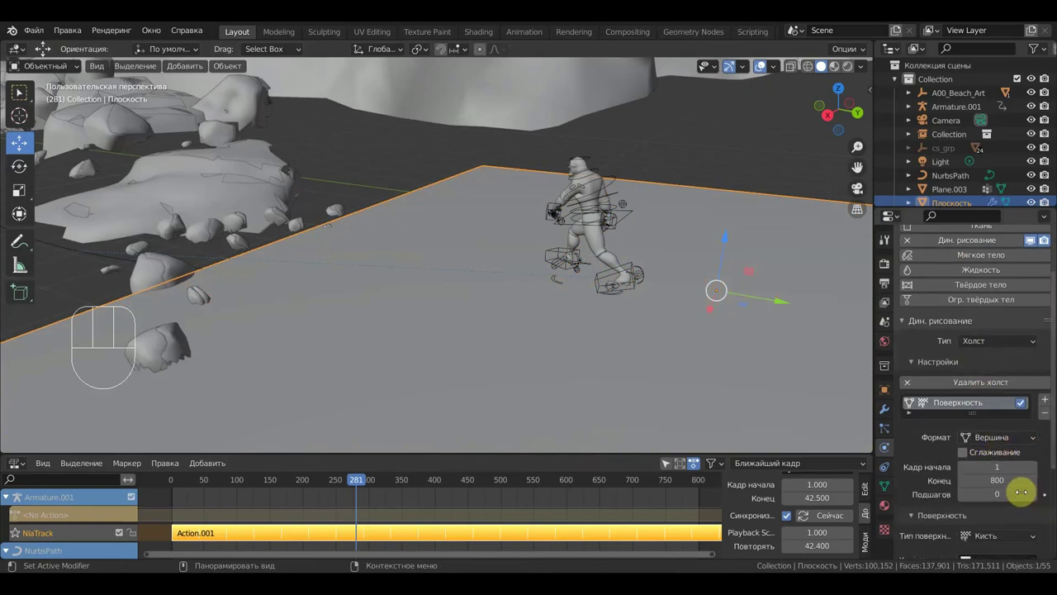
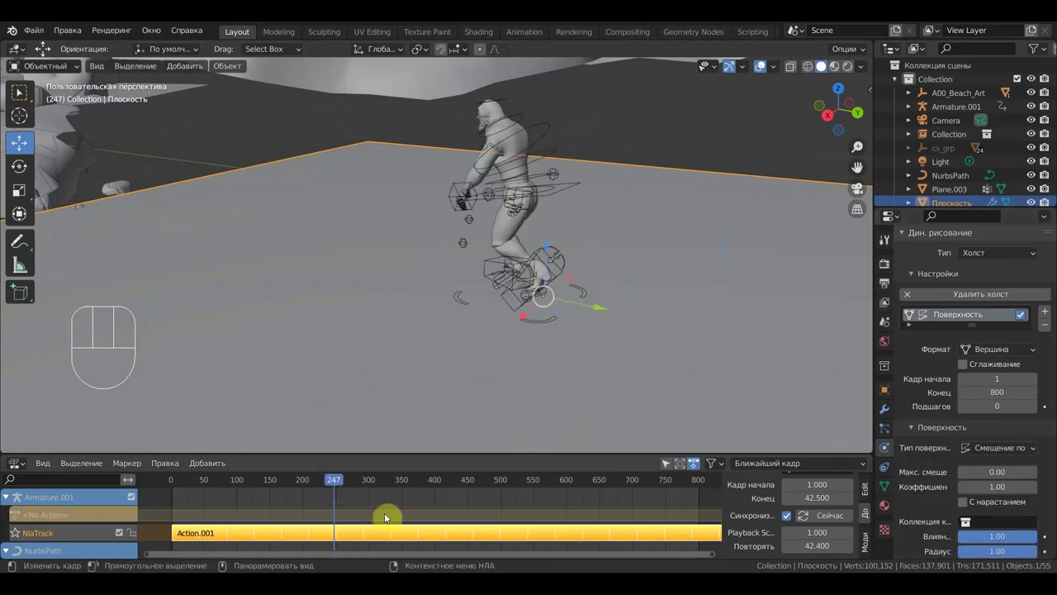
- Scrub through the timeline to watch footprint dents form in the plane
{"action": "left_click_drag", "start_coordinate": [345, 483], "coordinate": [450, 480]}
{"action": "left_click_drag", "start_coordinate": [546, 420], "coordinate": [552, 430]}
{"action": "left_click_drag", "start_coordinate": [566, 406], "coordinate": [561, 395]}
{"action": "left_click_drag", "start_coordinate": [559, 405], "coordinate": [513, 440]}
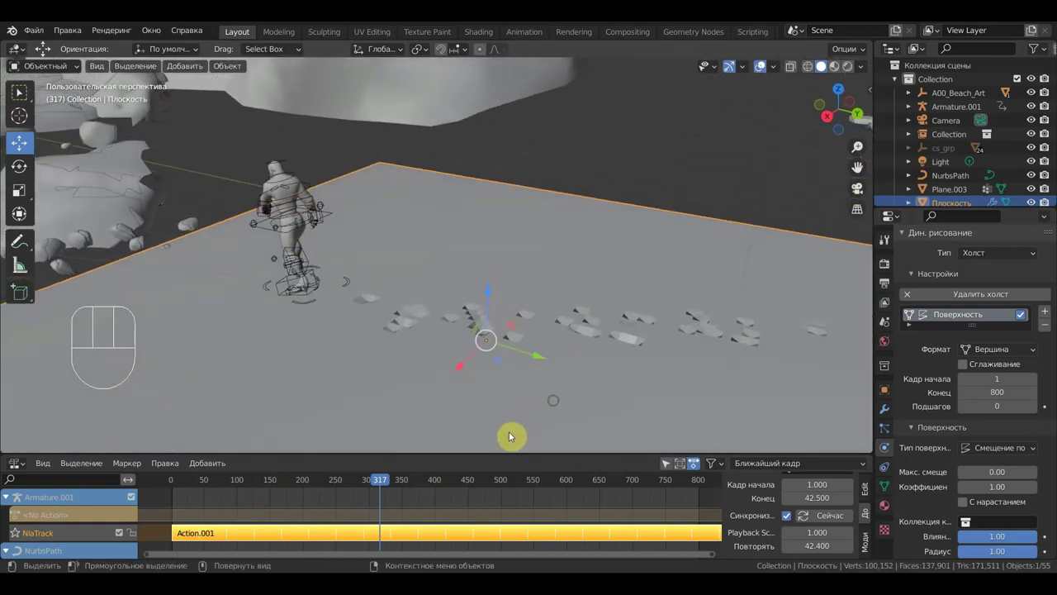
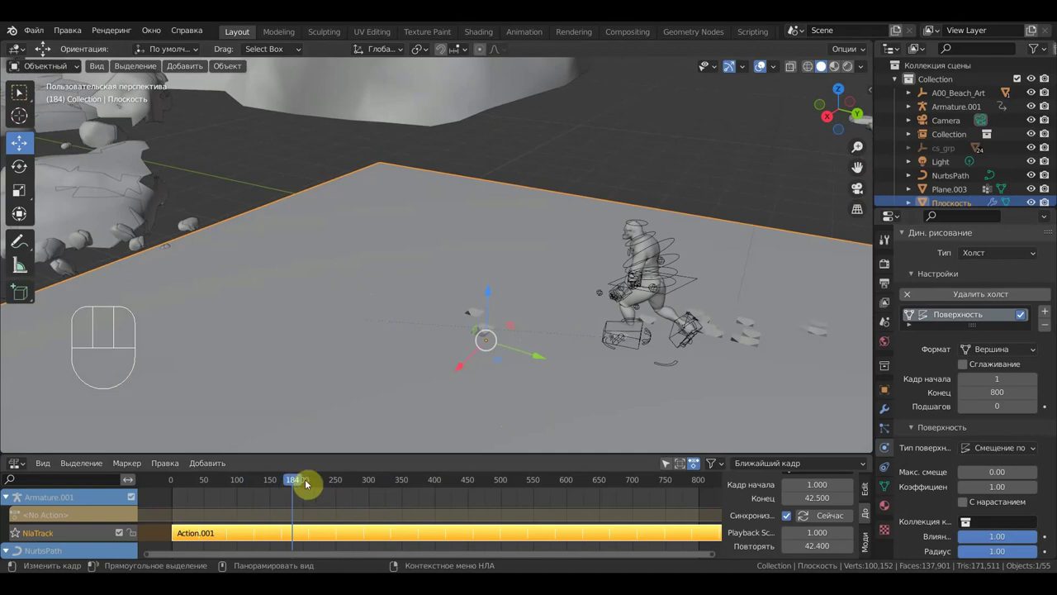
- Play the walk animation, then orbit closer to inspect the footprint dents
{"action": "key", "text": "space"}
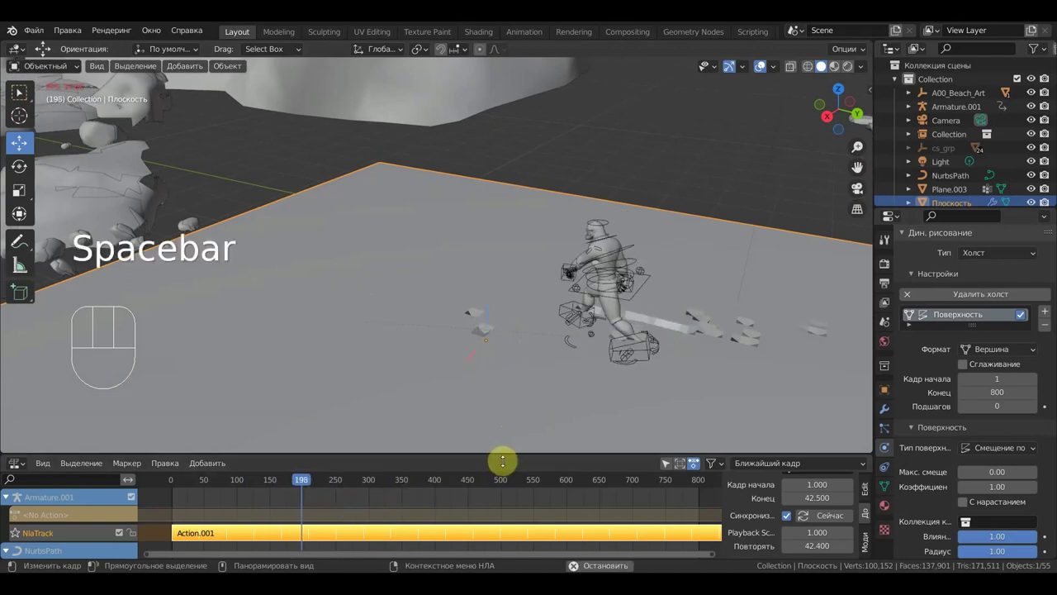
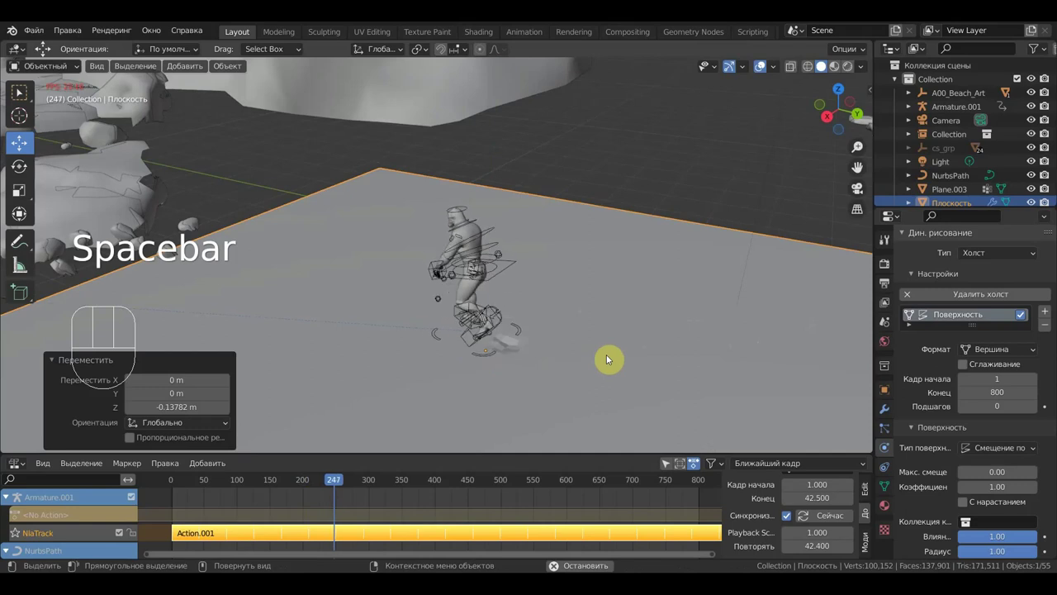
{"action": "key", "text": "space"}
{"action": "left_click_drag", "start_coordinate": [603, 353], "coordinate": [622, 311]}
{"action": "middle_click", "coordinate": [603, 316]}
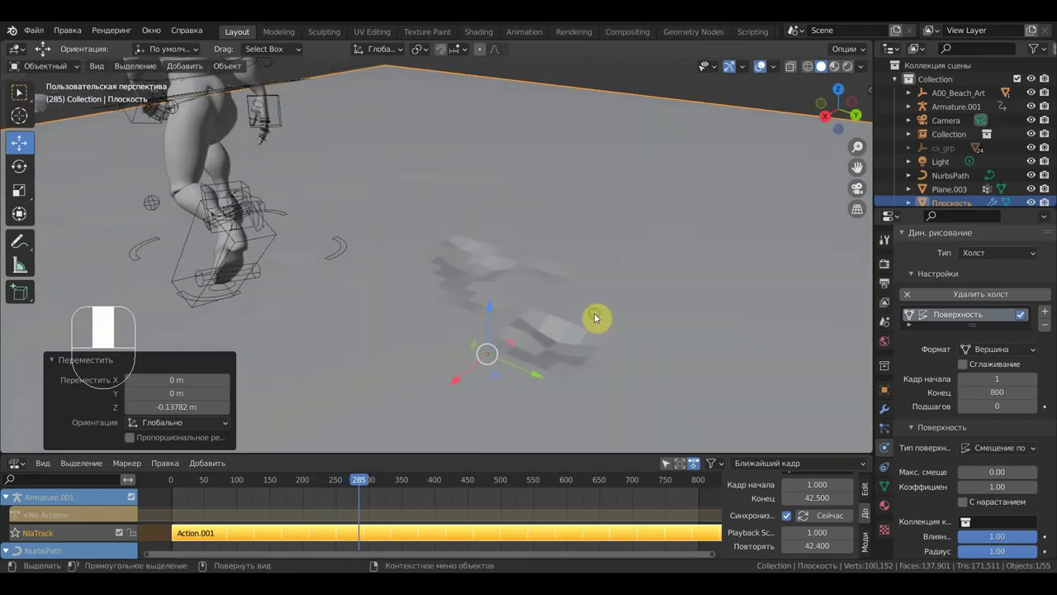
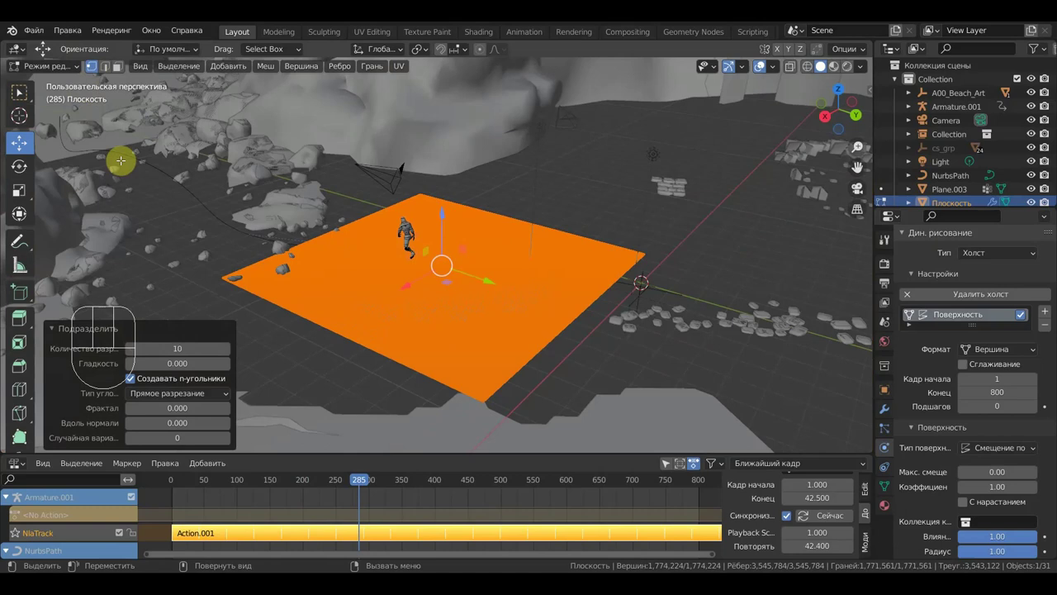
- Zoom in on the plane's dense vertex grid
{"action": "key", "text": "ctrl+z"}
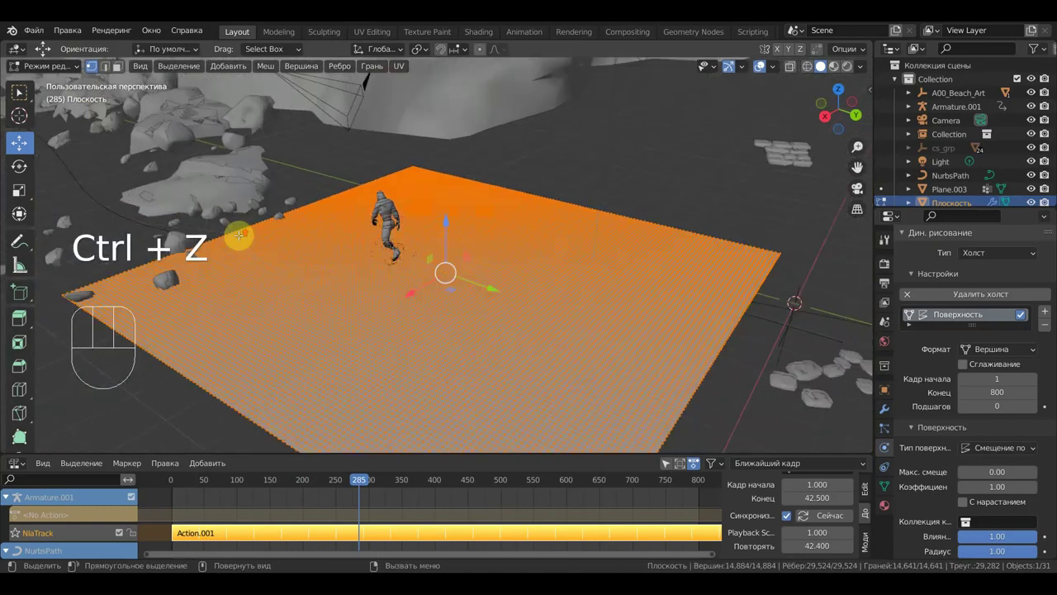
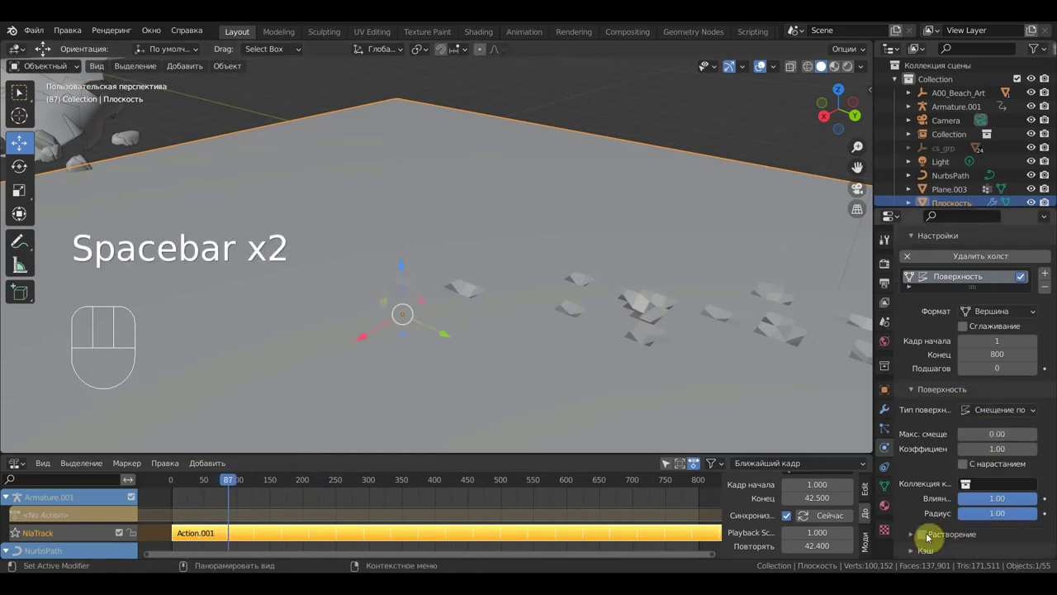
- Play and scrub the timeline to watch older footprints dissolve away
{"action": "key", "text": "space"}
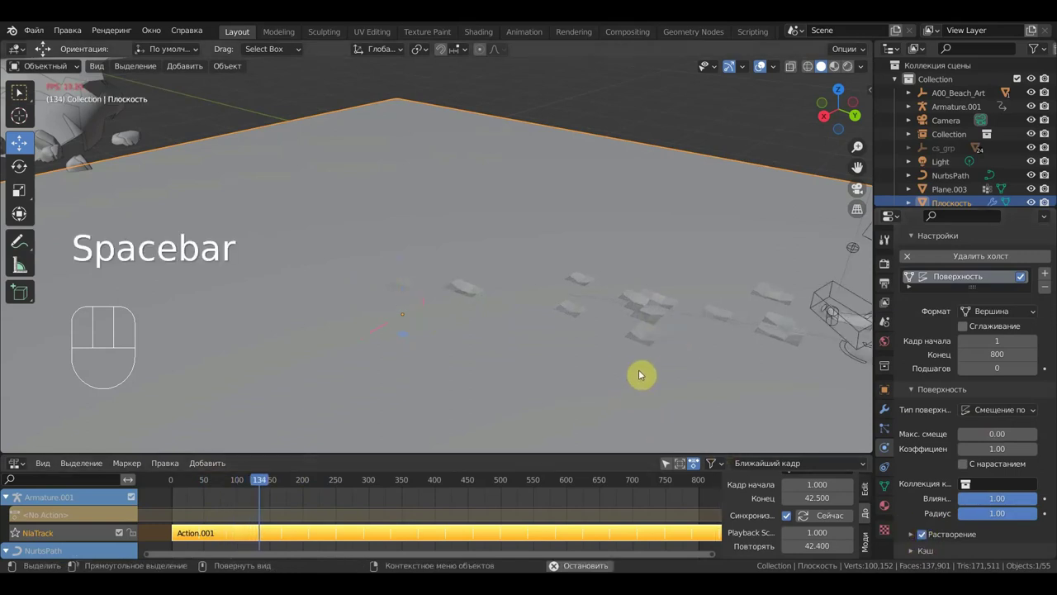
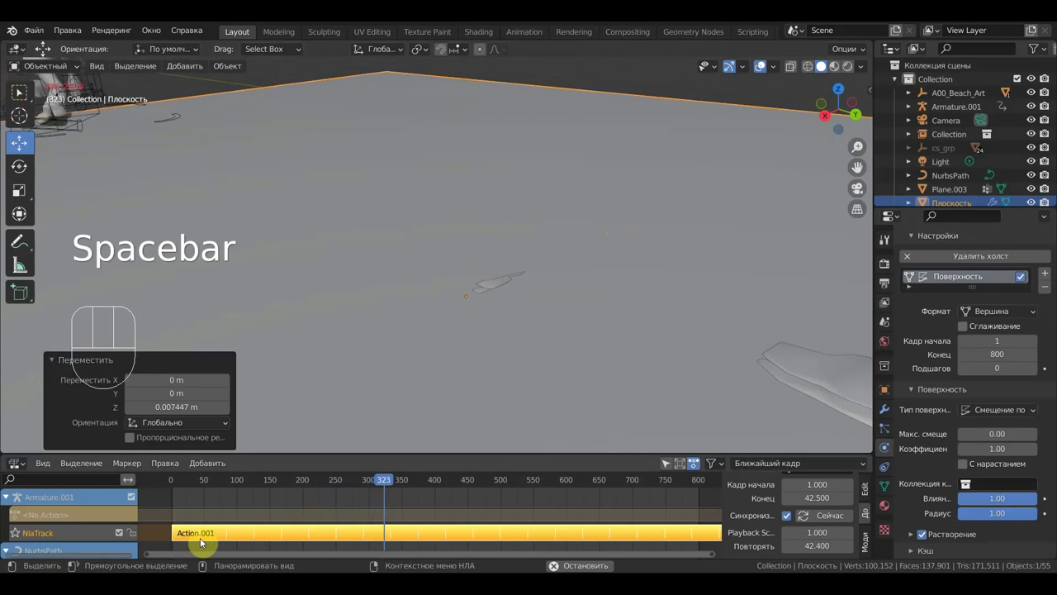
{"action": "left_click", "coordinate": [226, 485]}
{"action": "left_click", "coordinate": [280, 487]}
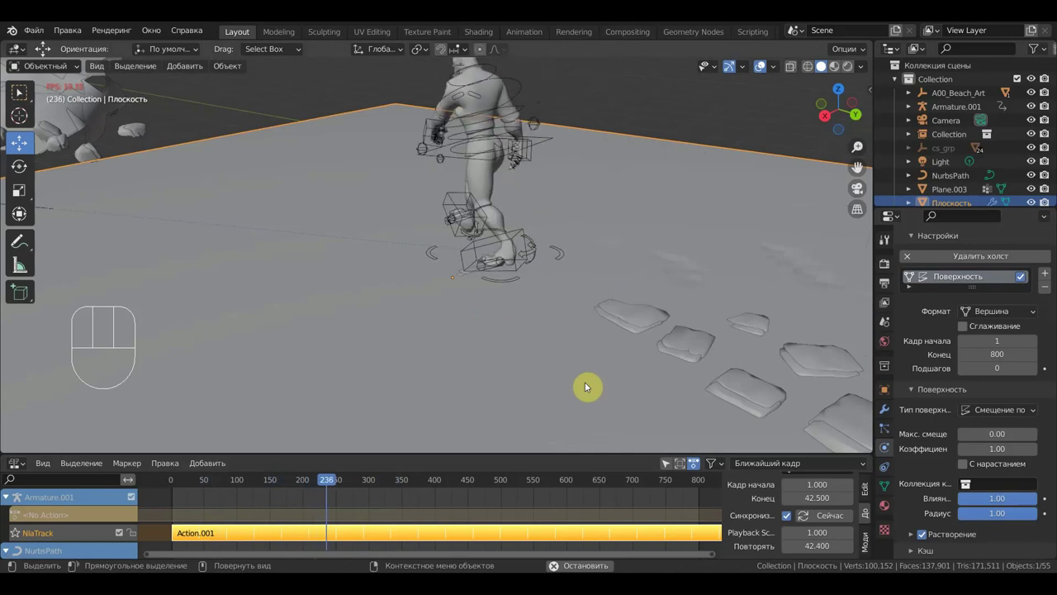
{"action": "key", "text": "space"}
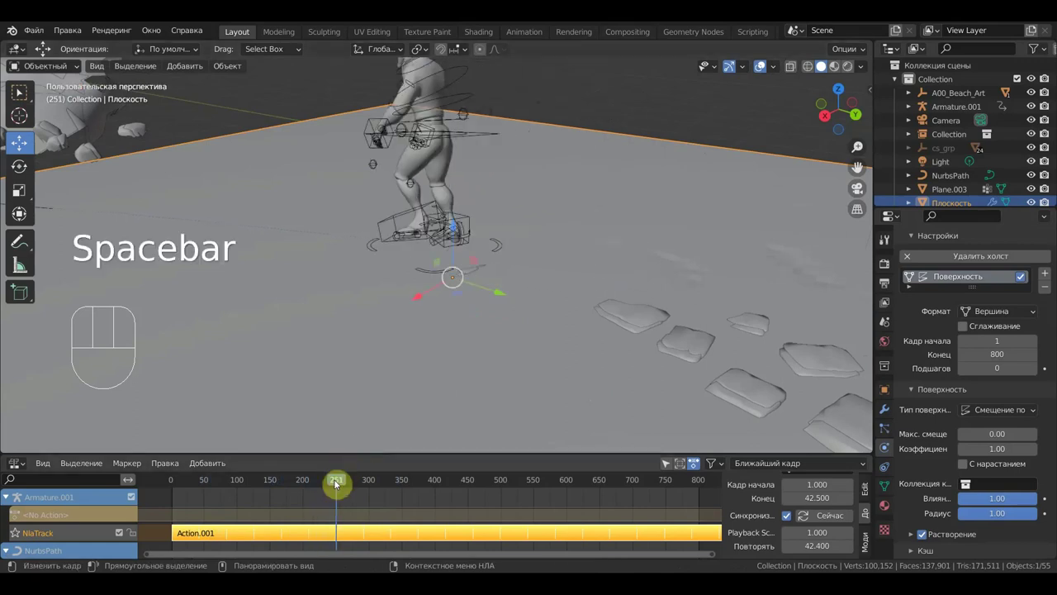
{"action": "left_click_drag", "start_coordinate": [459, 239], "coordinate": [456, 256]}
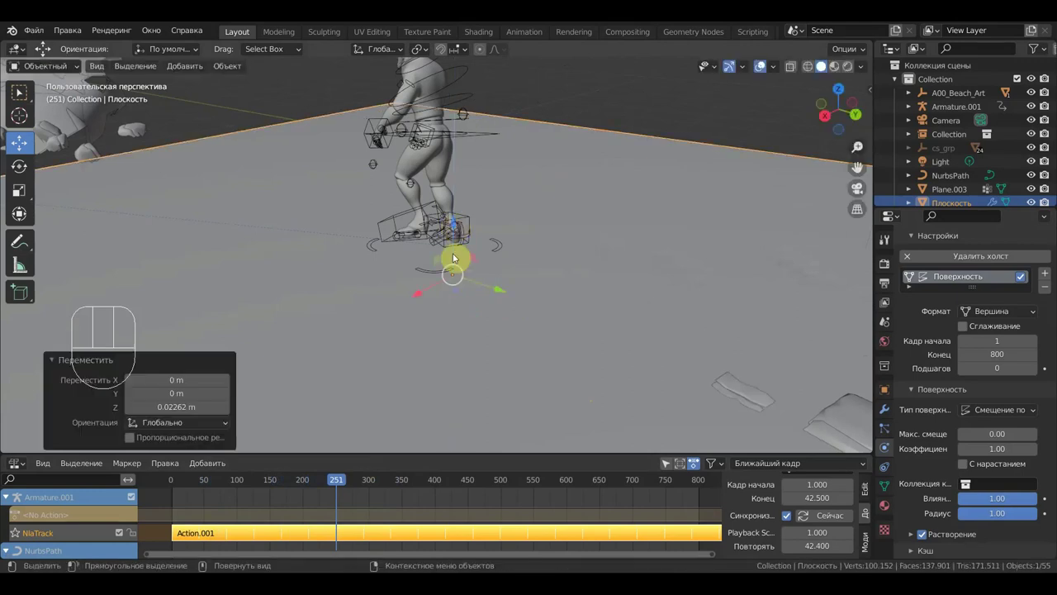
{"action": "left_click", "coordinate": [320, 482]}
{"action": "key", "text": "space"}
{"action": "key", "text": "space"}
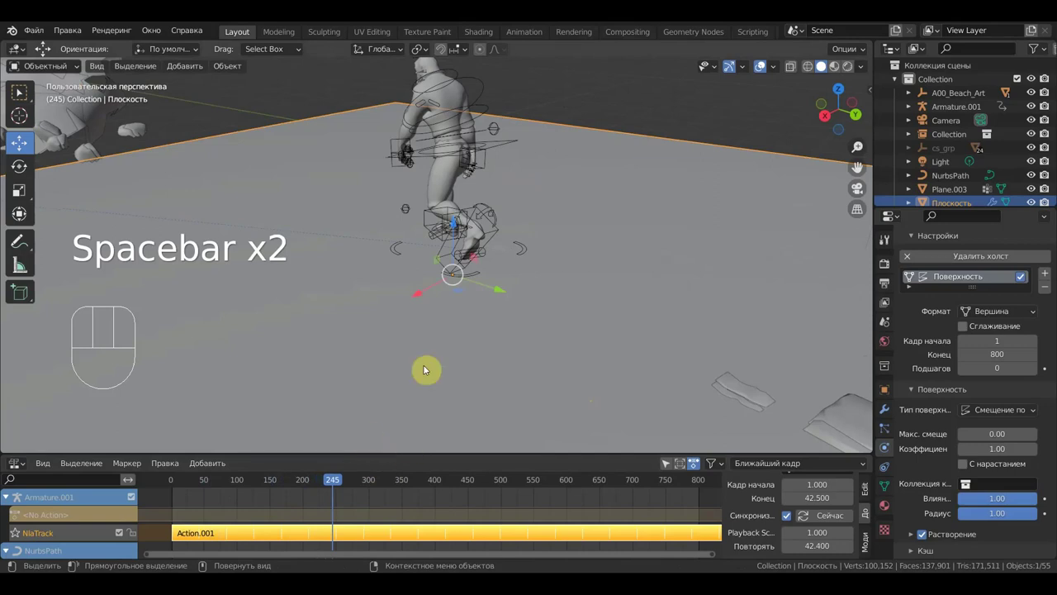
- Zoom in on the shoe touching the ground and replay the step
{"action": "left_click_drag", "start_coordinate": [461, 232], "coordinate": [469, 219]}
{"action": "left_click_drag", "start_coordinate": [556, 262], "coordinate": [691, 253]}
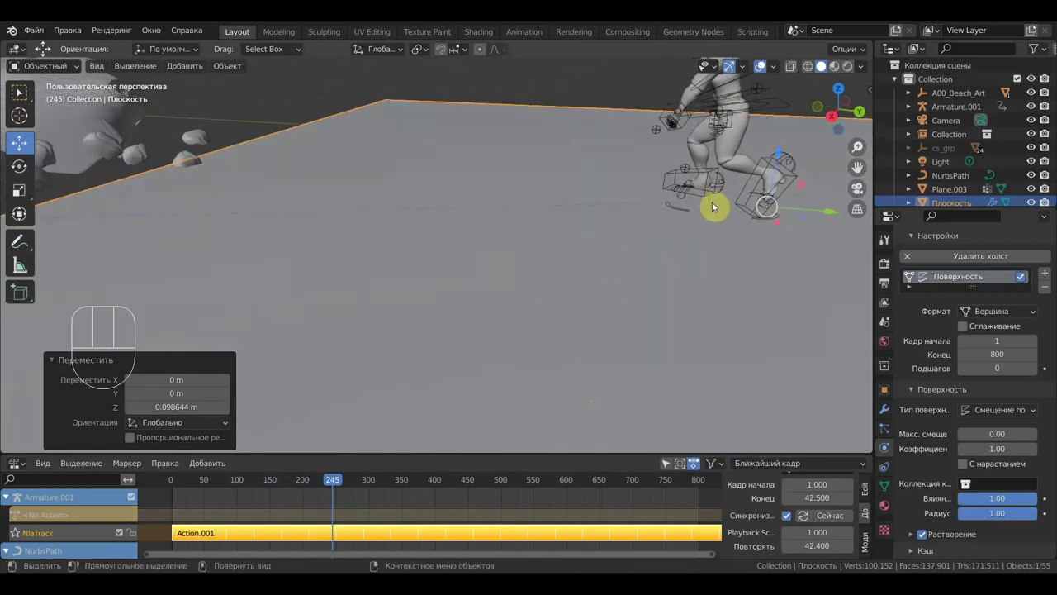
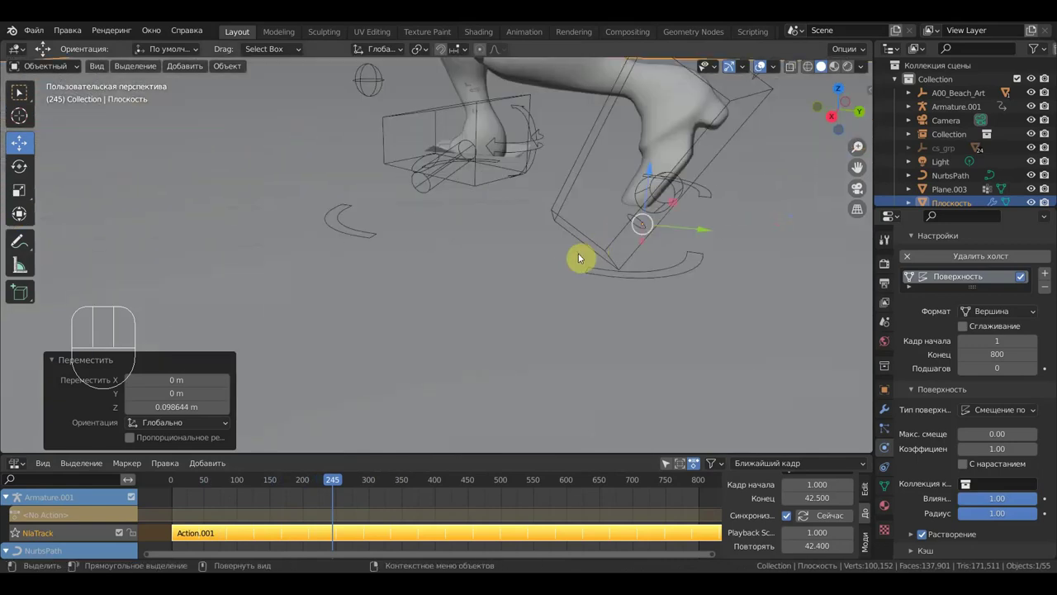
{"action": "key", "text": "space"}
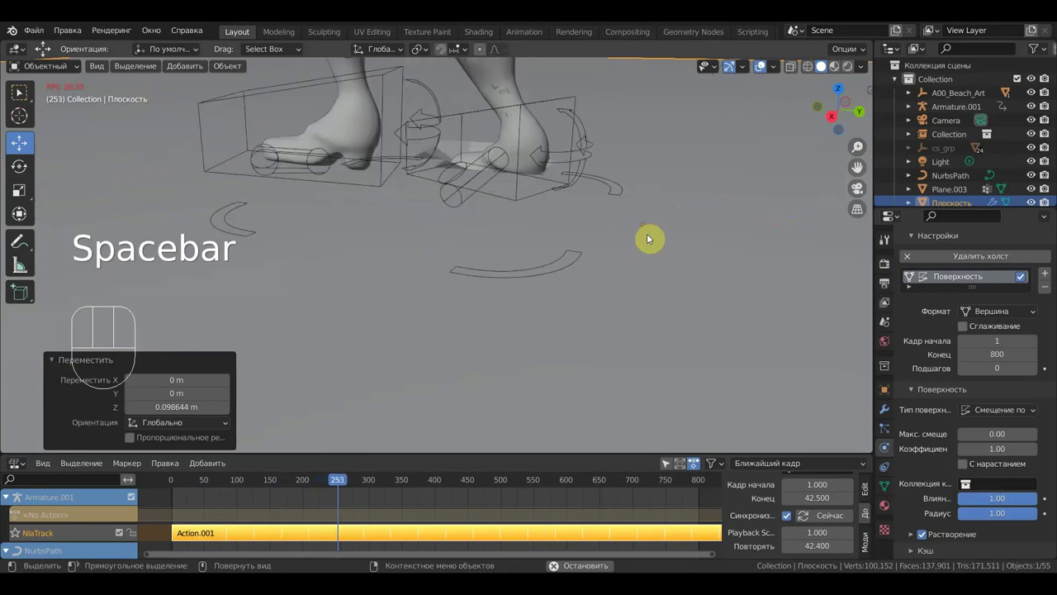
{"action": "key", "text": "space"}
- Toggle wireframe to see through the canvas plane and select the shoe object for its brush settings
{"action": "left_click_drag", "start_coordinate": [659, 246], "coordinate": [740, 278]}
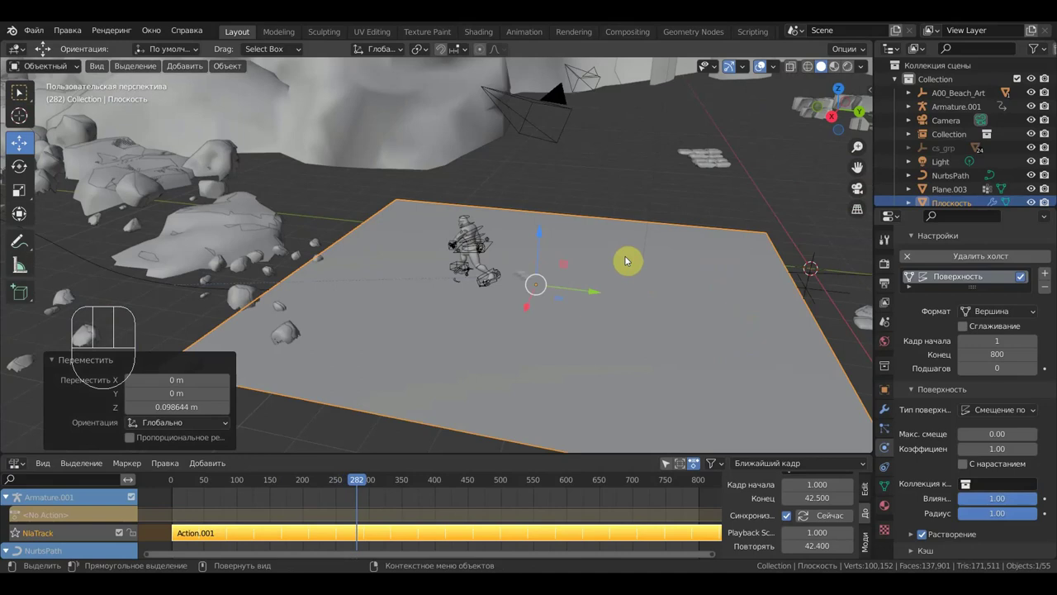
{"action": "left_click_drag", "start_coordinate": [646, 255], "coordinate": [655, 238]}
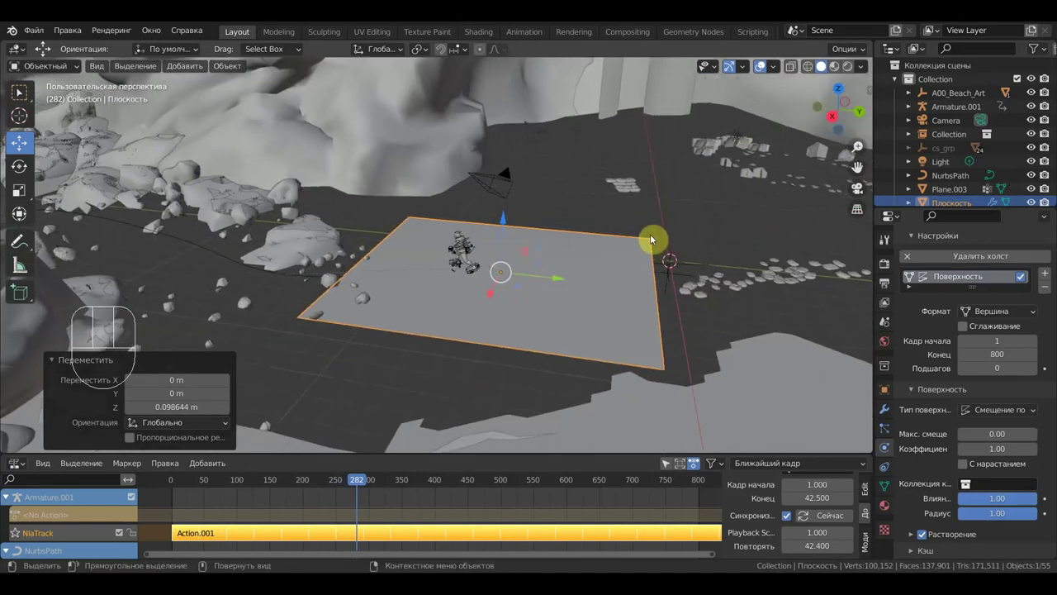
{"action": "key", "text": "alt+h"}
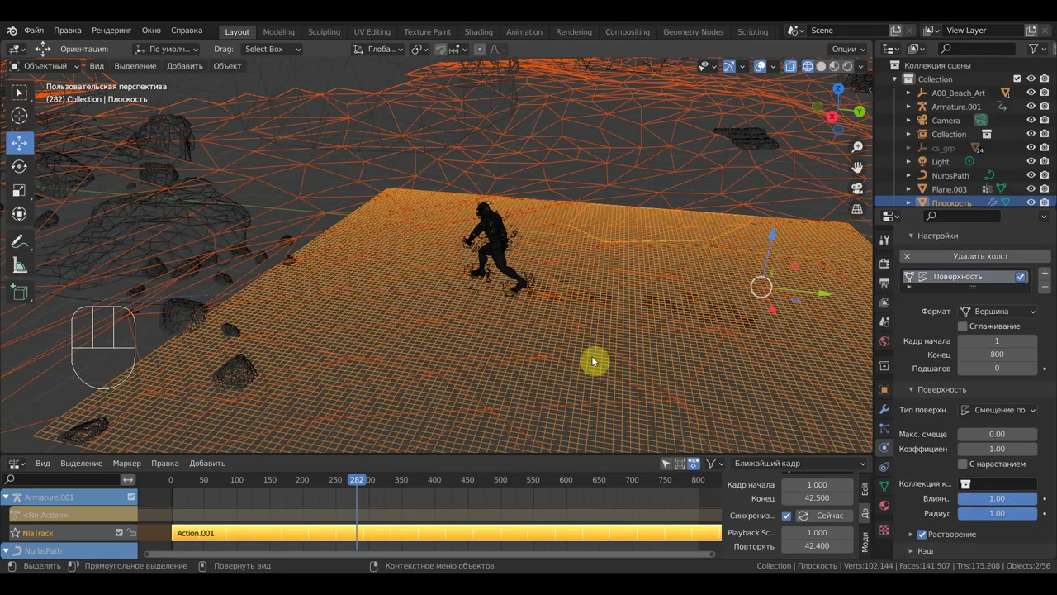
{"action": "left_click_drag", "start_coordinate": [580, 338], "coordinate": [548, 371]}
{"action": "left_click_drag", "start_coordinate": [475, 365], "coordinate": [452, 345]}
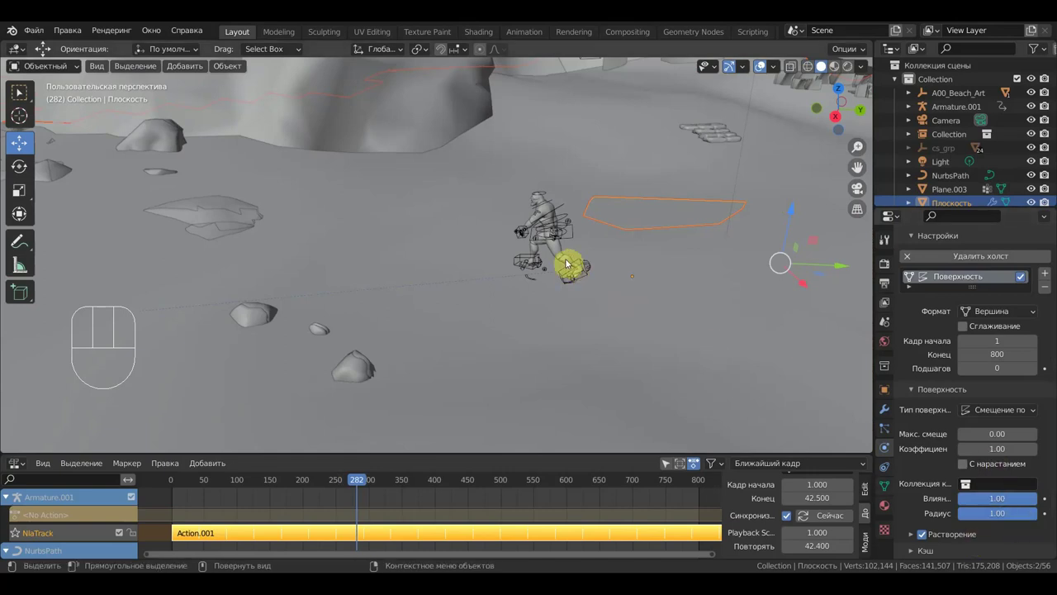
- Set the shoe's Brush Source to Particle System and replay the walk to check the footprints
{"action": "left_click_drag", "start_coordinate": [1003, 419], "coordinate": [984, 435]}
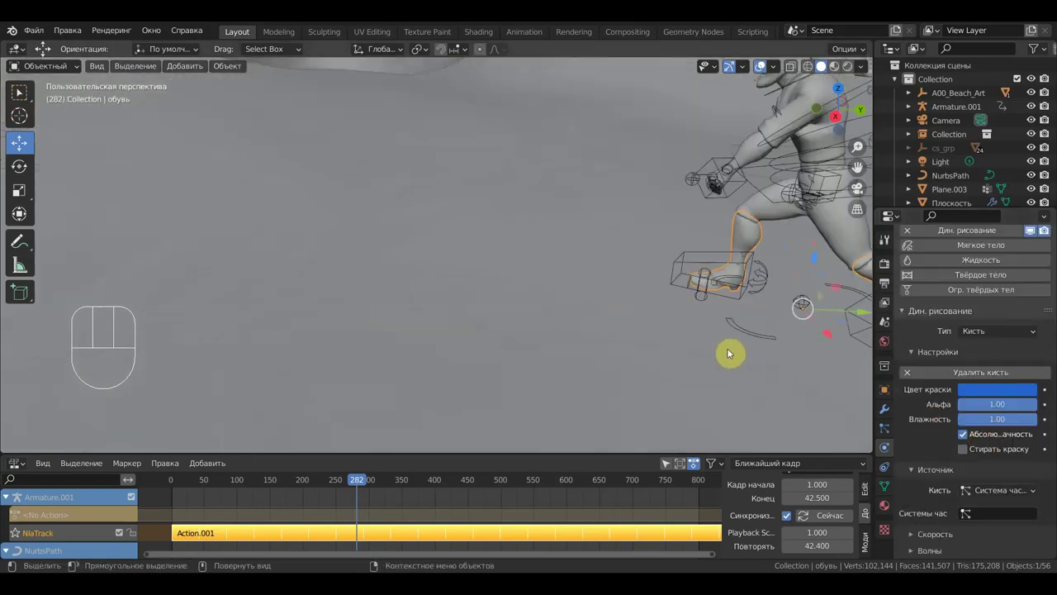
{"action": "left_click_drag", "start_coordinate": [728, 353], "coordinate": [693, 351]}
{"action": "key", "text": "space"}
{"action": "key", "text": "space"}
{"action": "left_click_drag", "start_coordinate": [741, 369], "coordinate": [784, 383]}
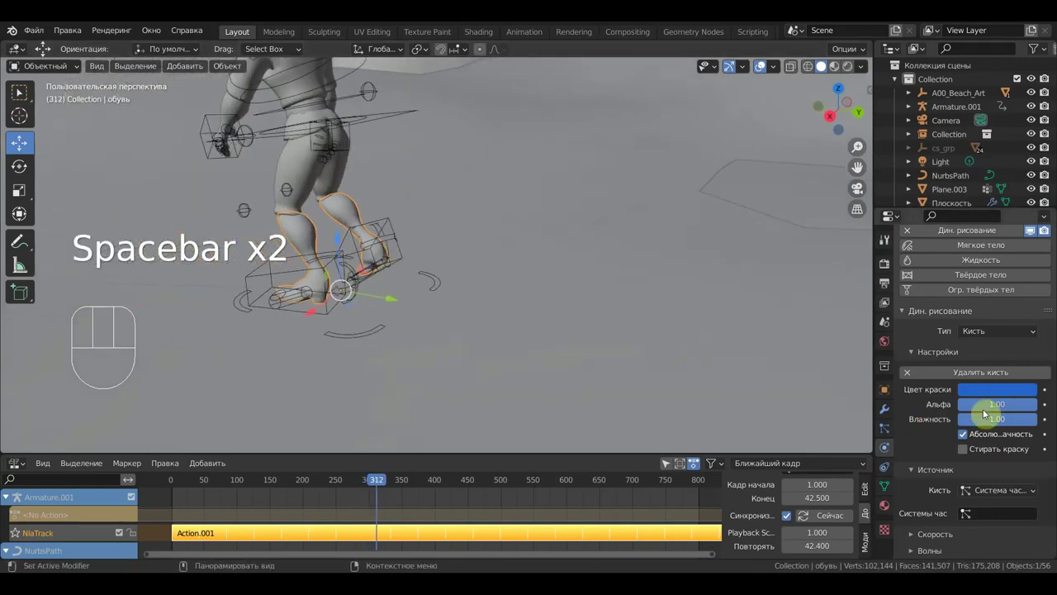
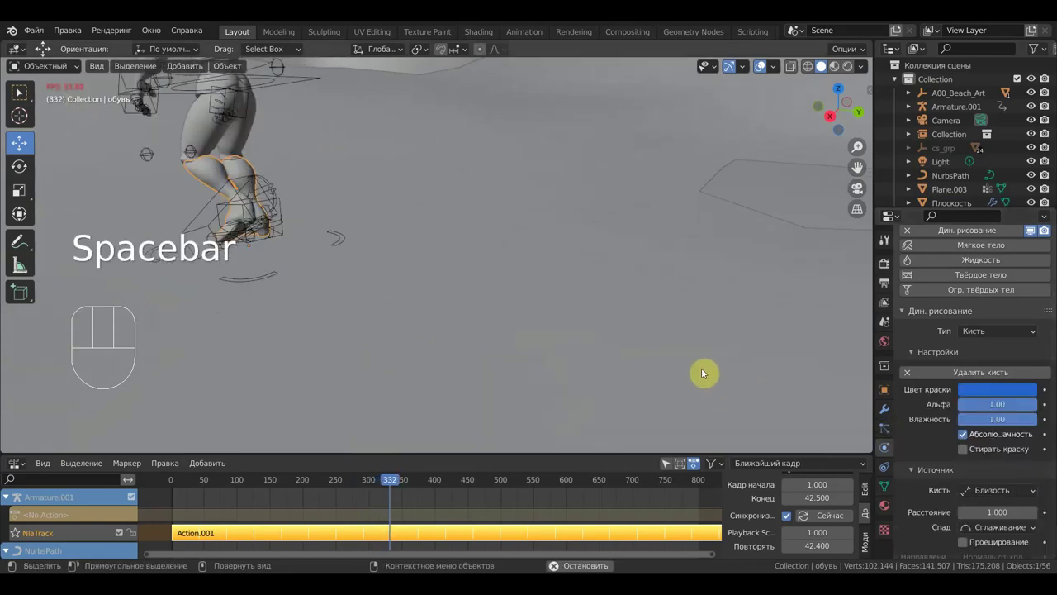
{"action": "key", "text": "space"}
- Replay the walk from another angle and select the Hideout_Terrain ground
{"action": "left_click_drag", "start_coordinate": [1004, 494], "coordinate": [683, 375]}
{"action": "key", "text": "space"}
{"action": "key", "text": "space"}
{"action": "left_click", "coordinate": [702, 330]}
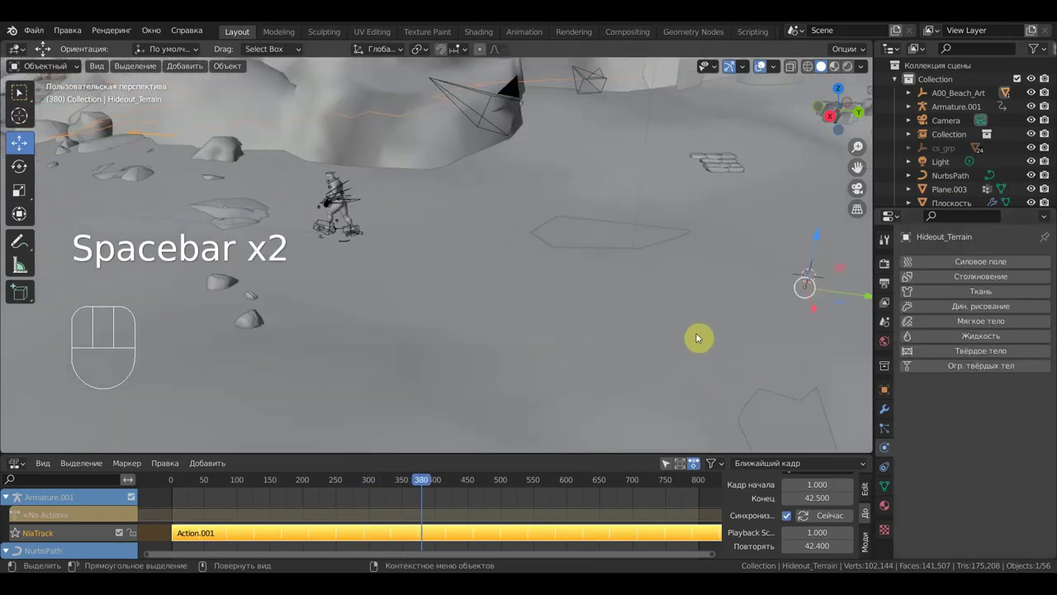
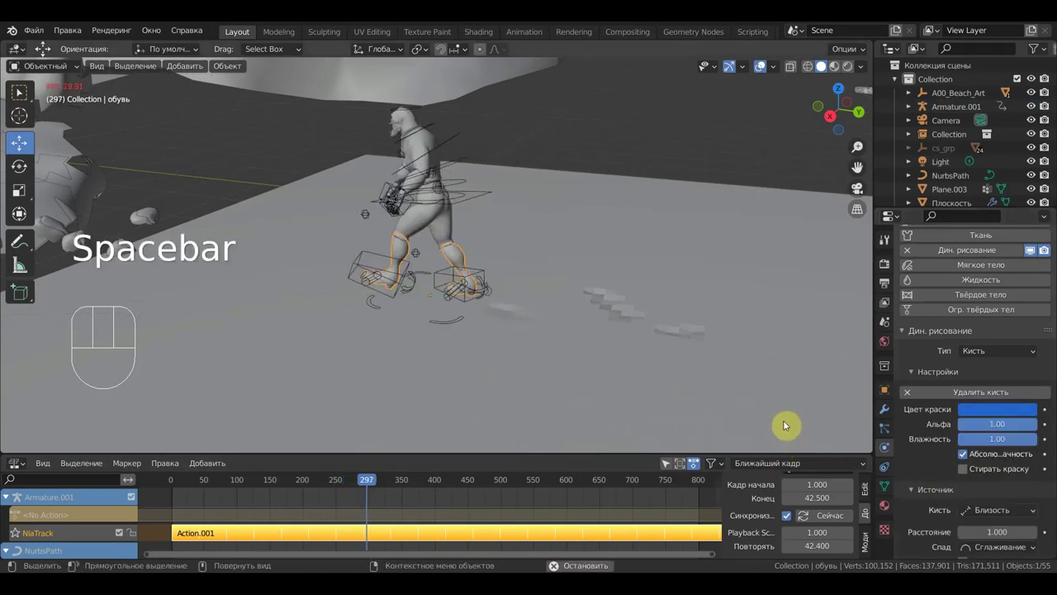
- Set the shoe's Brush Source to Mesh Volume + Proximity and replay the walk to compare footprints
{"action": "key", "text": "space"}
{"action": "left_click_drag", "start_coordinate": [1000, 514], "coordinate": [925, 451]}
{"action": "key", "text": "space"}
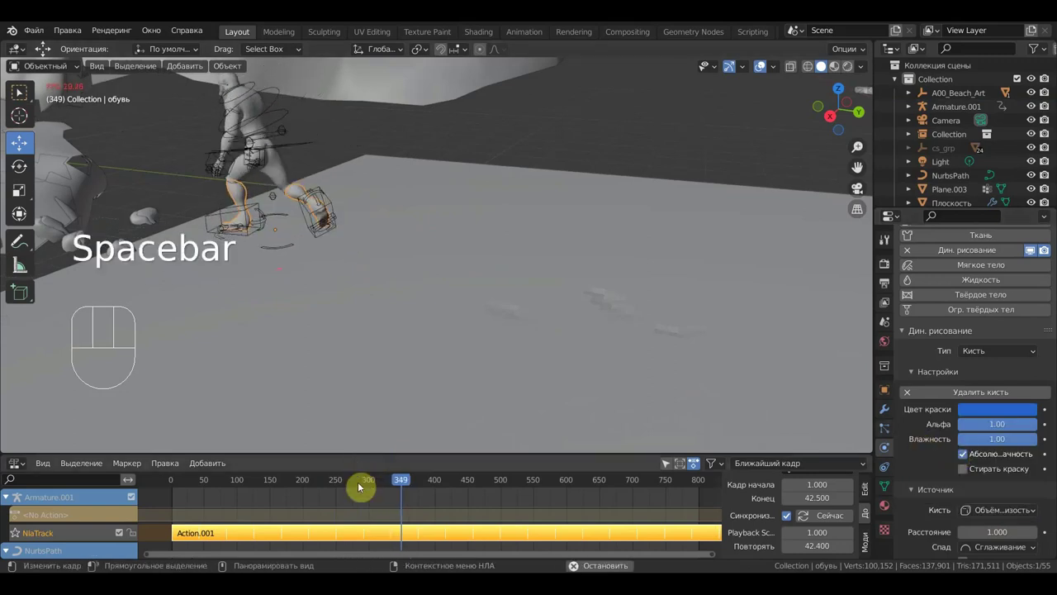
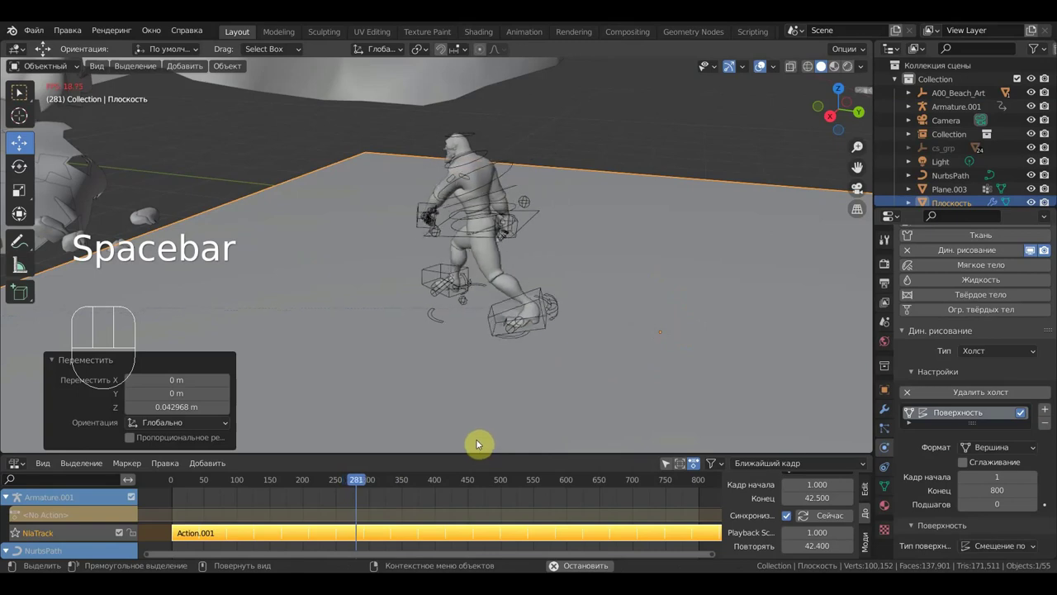
- Scrub back to around frame 221 and replay to inspect the dented footprint trail on the canvas plane
{"action": "key", "text": "space"}
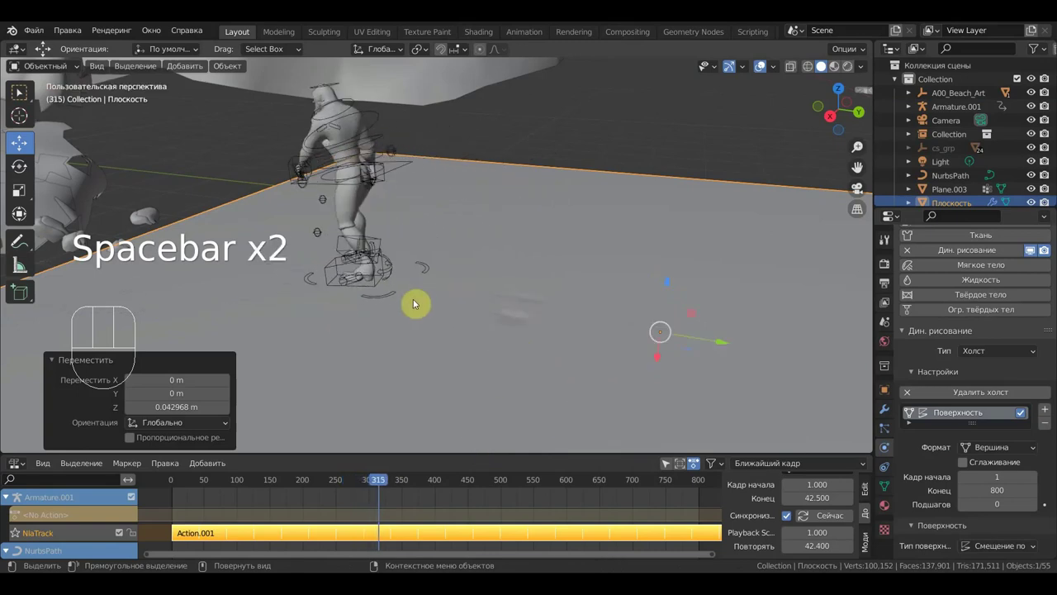
{"action": "left_click_drag", "start_coordinate": [510, 326], "coordinate": [500, 309]}
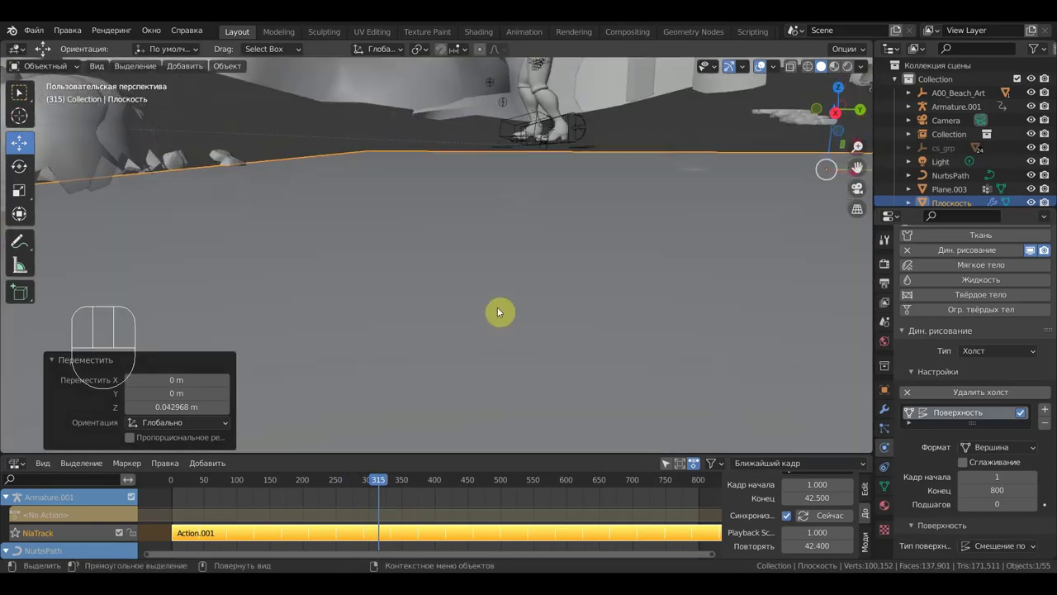
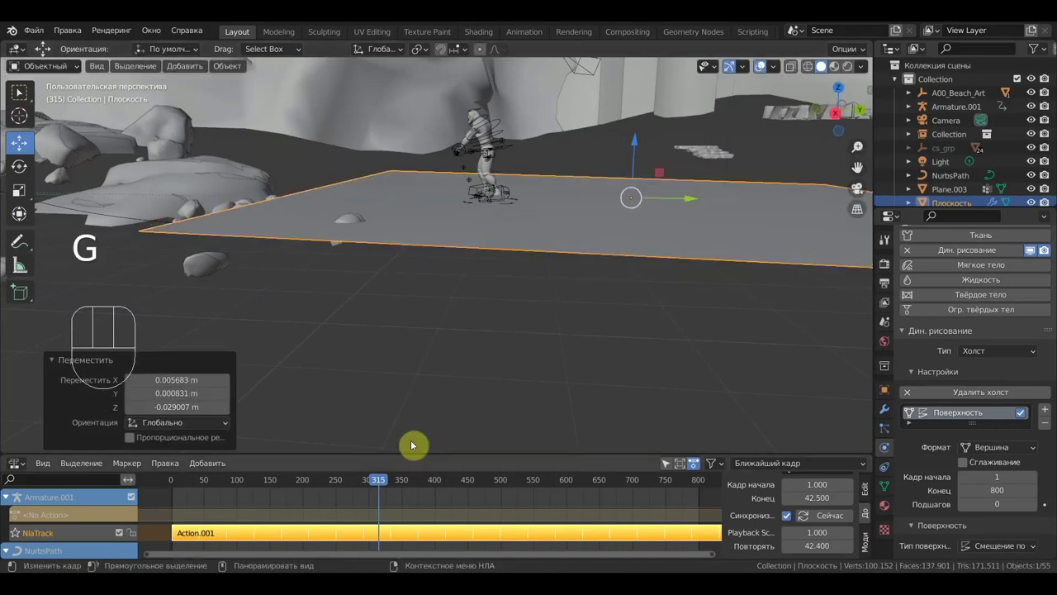
{"action": "left_click", "coordinate": [467, 404]}
{"action": "left_click_drag", "start_coordinate": [656, 300], "coordinate": [618, 348]}
{"action": "left_click", "coordinate": [319, 480]}
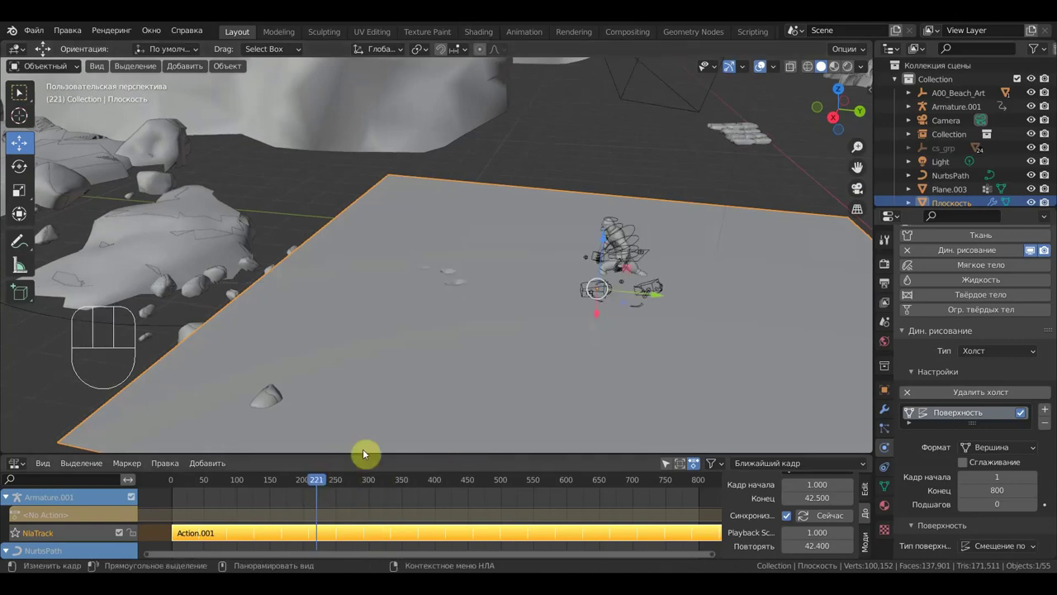
{"action": "key", "text": "space"}
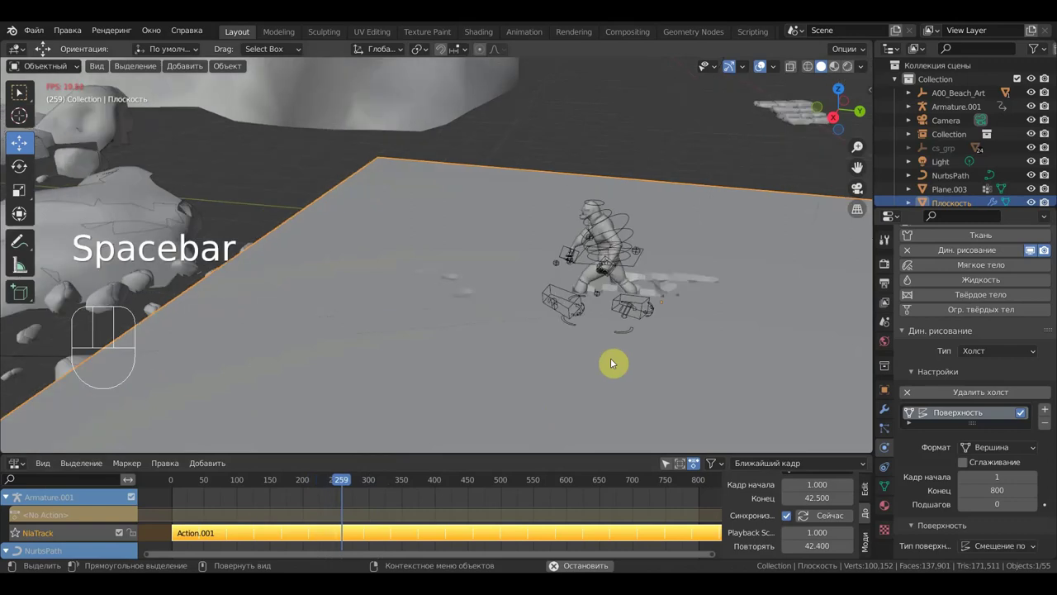
{"action": "key", "text": "space"}
- Move in on the footprints and reveal the canvas plane's Dynamic Paint cache section
{"action": "left_click_drag", "start_coordinate": [655, 349], "coordinate": [631, 349]}
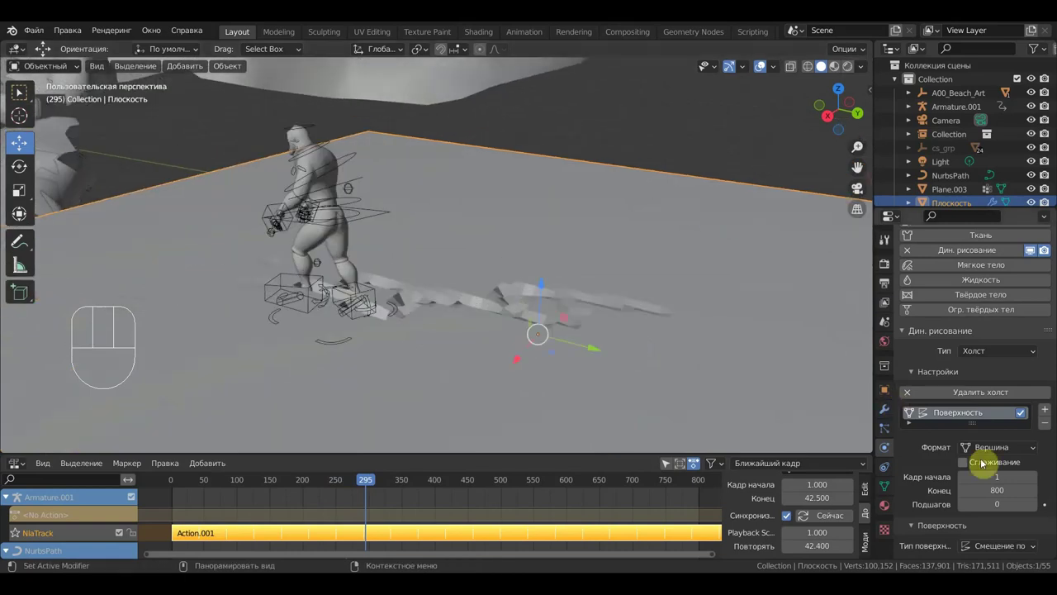
{"action": "left_click_drag", "start_coordinate": [1015, 454], "coordinate": [547, 394]}
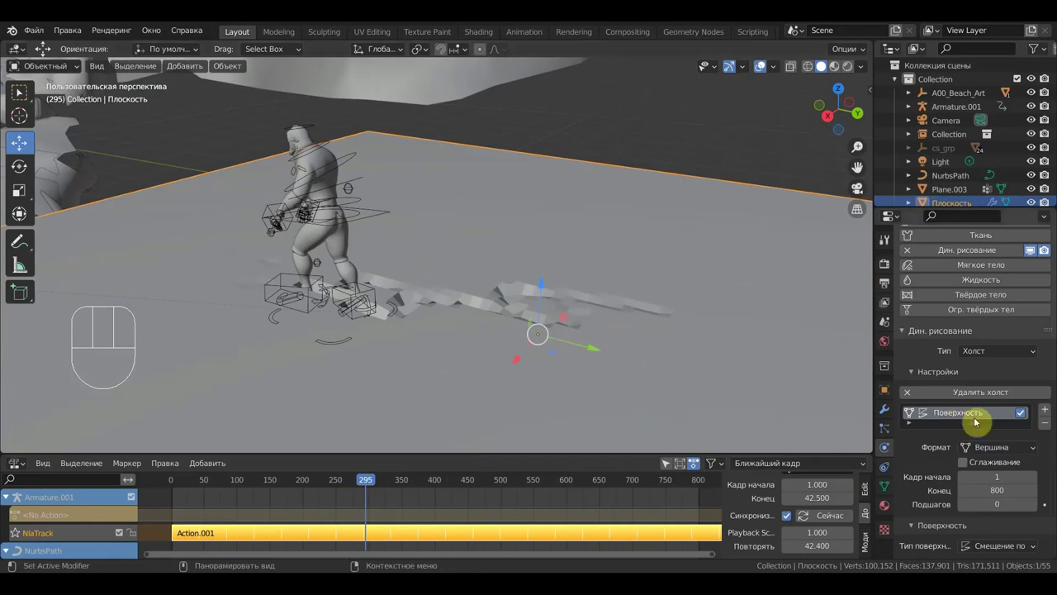
{"action": "left_click_drag", "start_coordinate": [999, 502], "coordinate": [956, 471]}
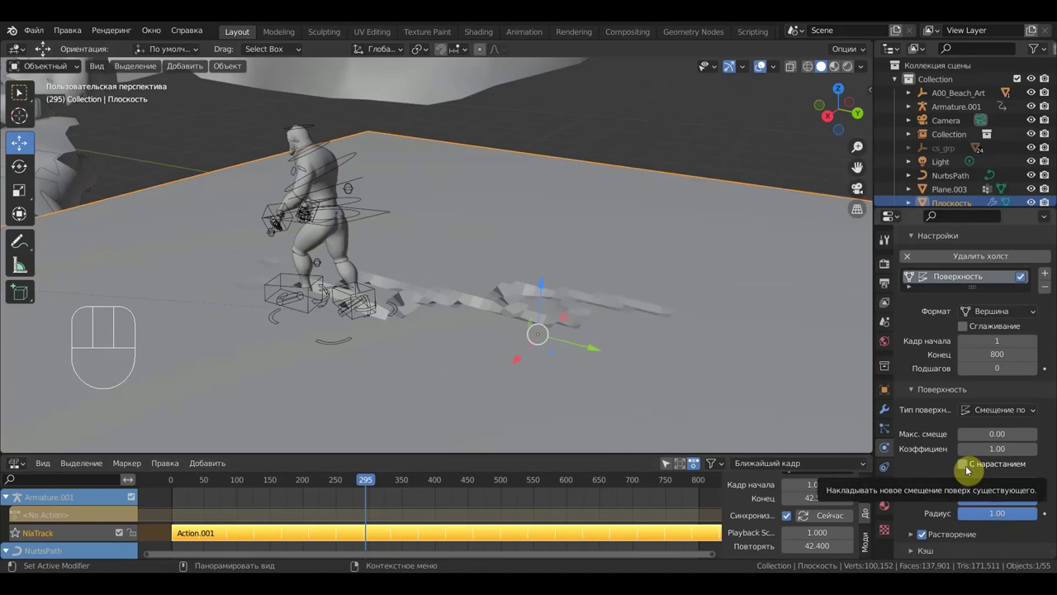
{"action": "left_click", "coordinate": [969, 468]}
{"action": "left_click", "coordinate": [968, 467]}
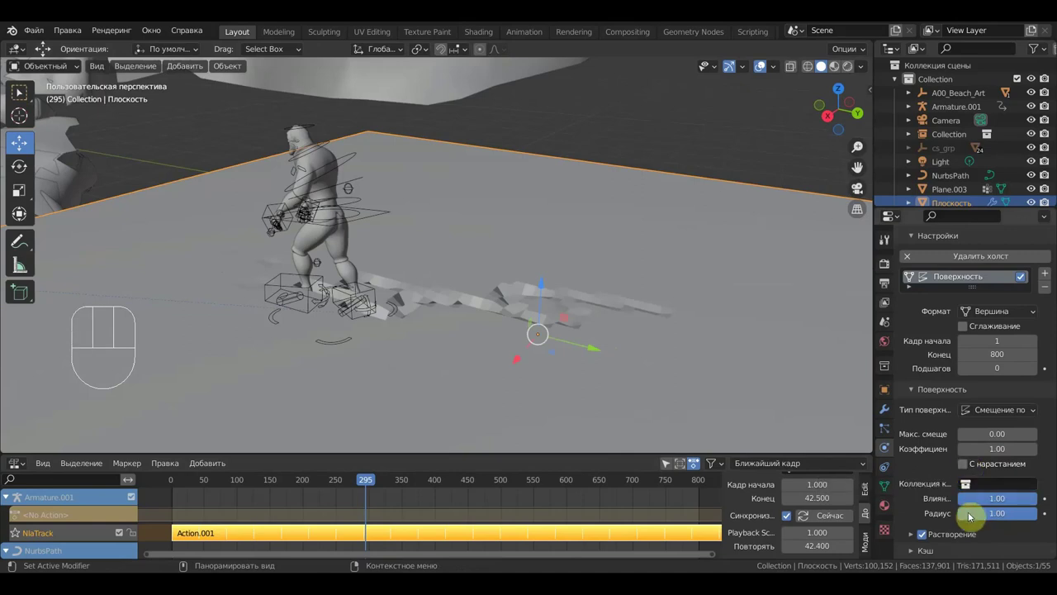
{"action": "left_click", "coordinate": [913, 553]}
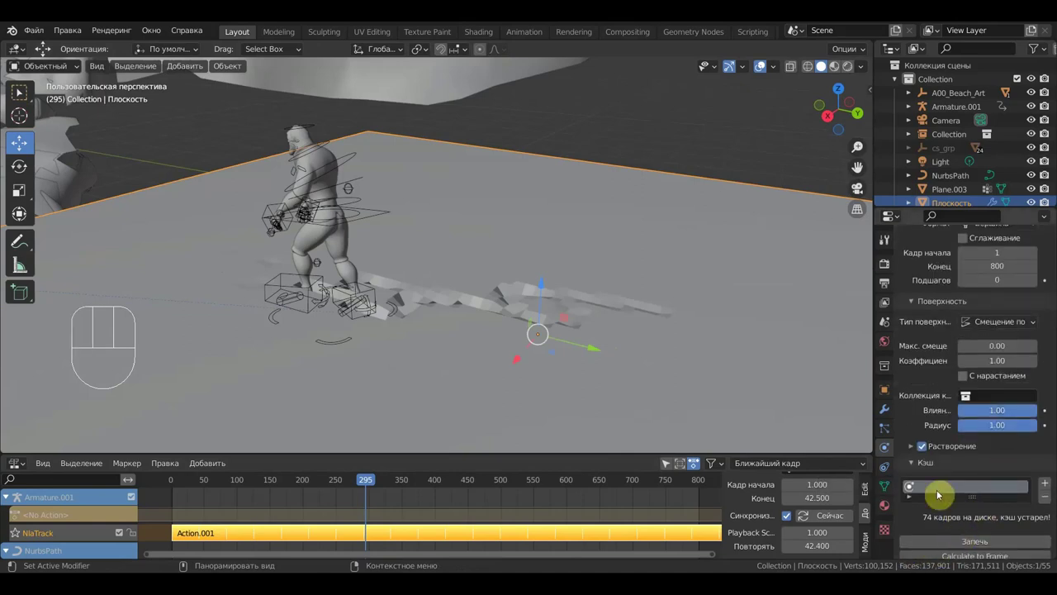
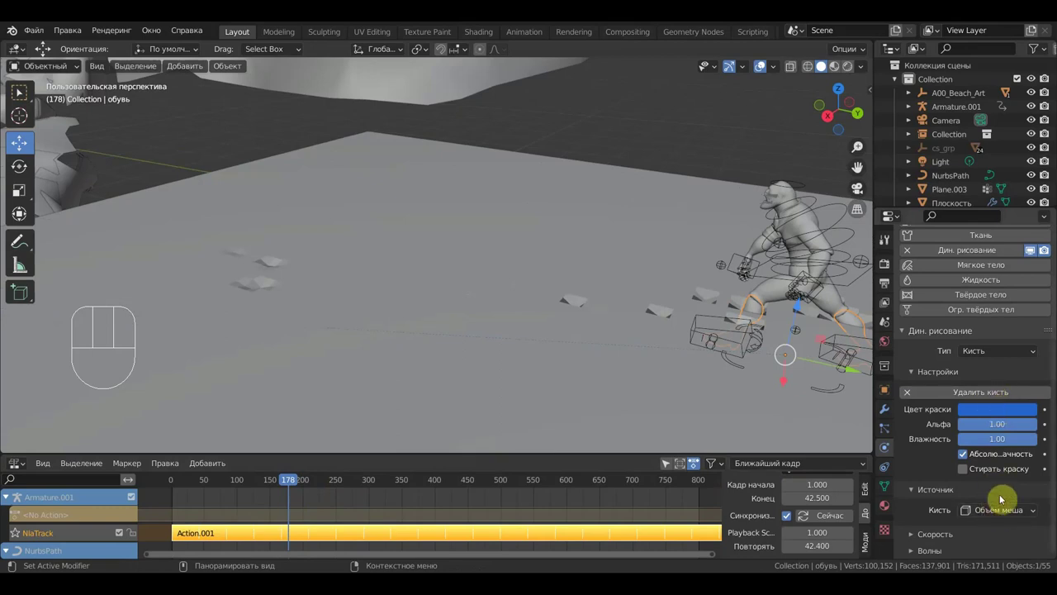
- Advance to around frame 297 and reselect the canvas plane to reach its surface settings
{"action": "left_click_drag", "start_coordinate": [1003, 516], "coordinate": [821, 477]}
{"action": "left_click_drag", "start_coordinate": [287, 480], "coordinate": [389, 516]}
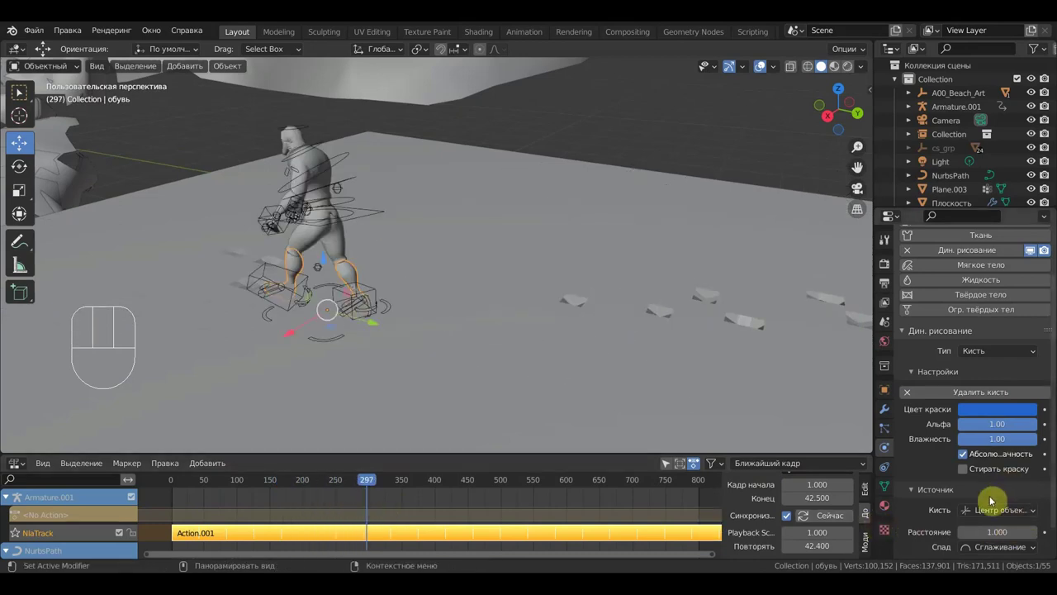
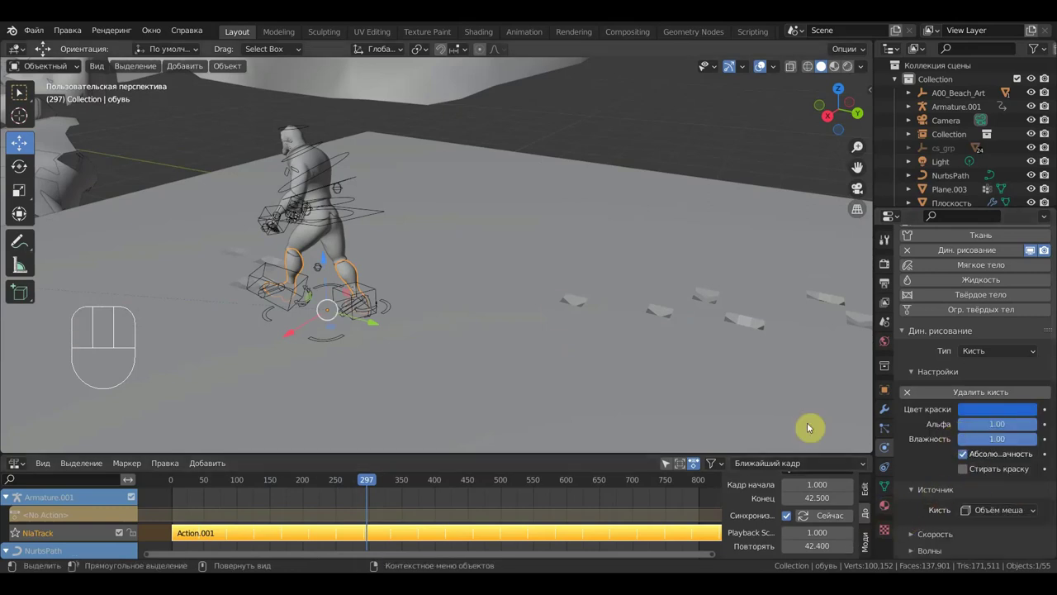
{"action": "left_click", "coordinate": [571, 317]}
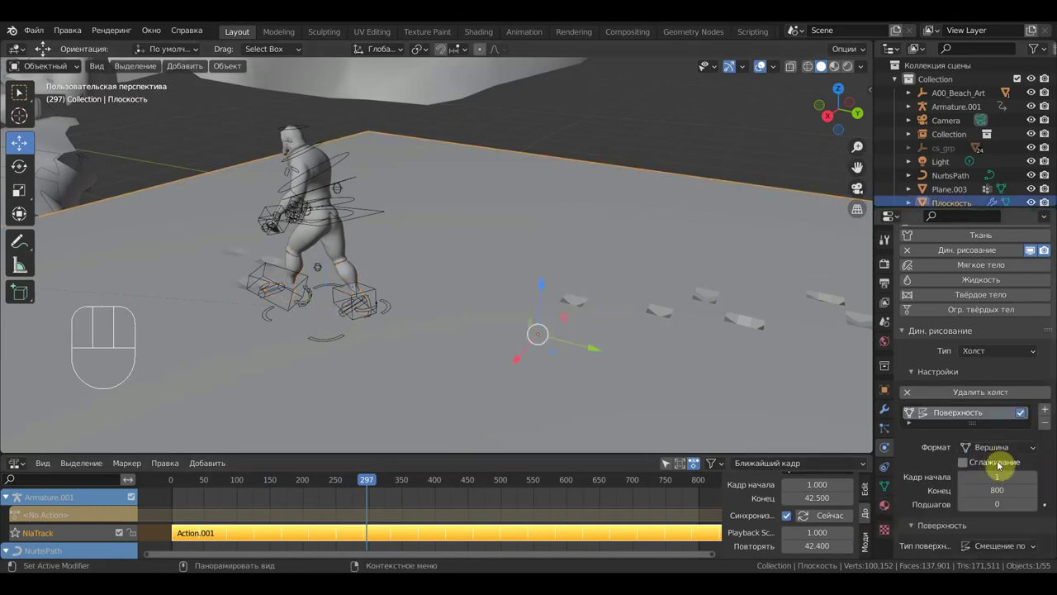
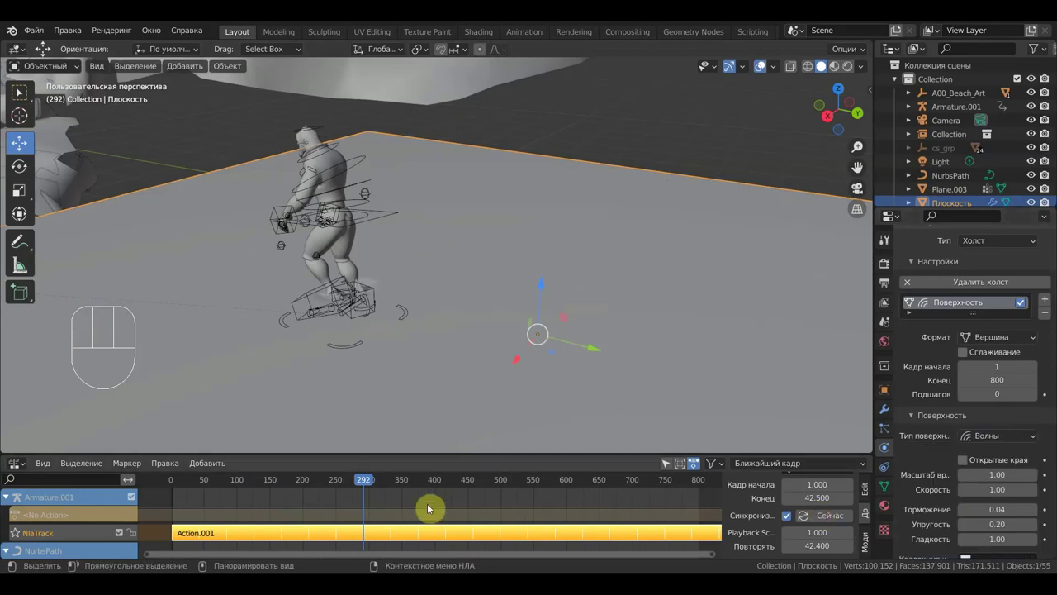
- Rewind and replay the walk so wave ripples spread around the feet, viewing the whole plane
{"action": "left_click_drag", "start_coordinate": [373, 481], "coordinate": [366, 491]}
{"action": "key", "text": "space"}
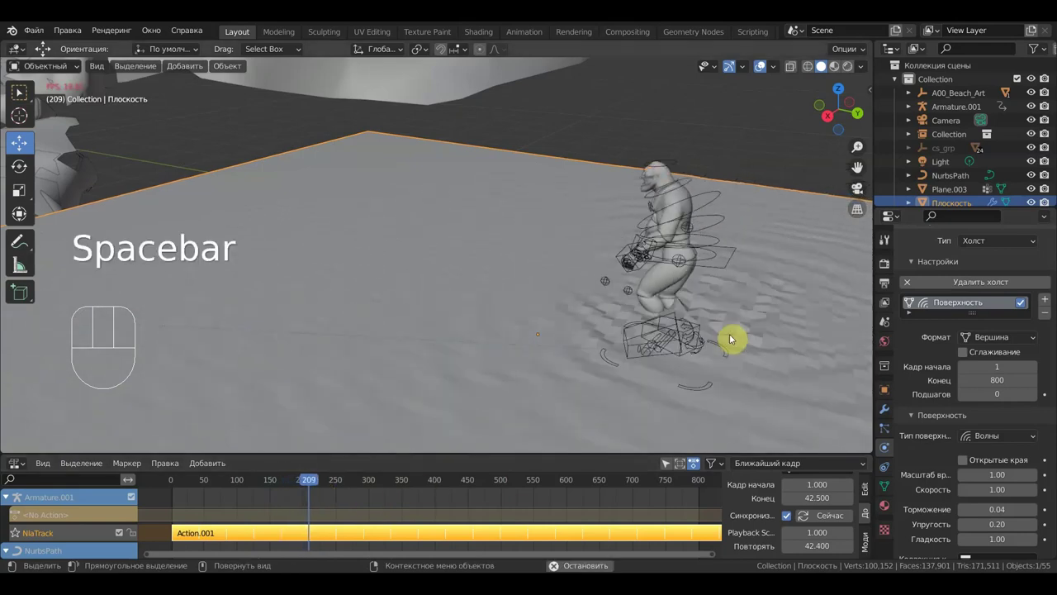
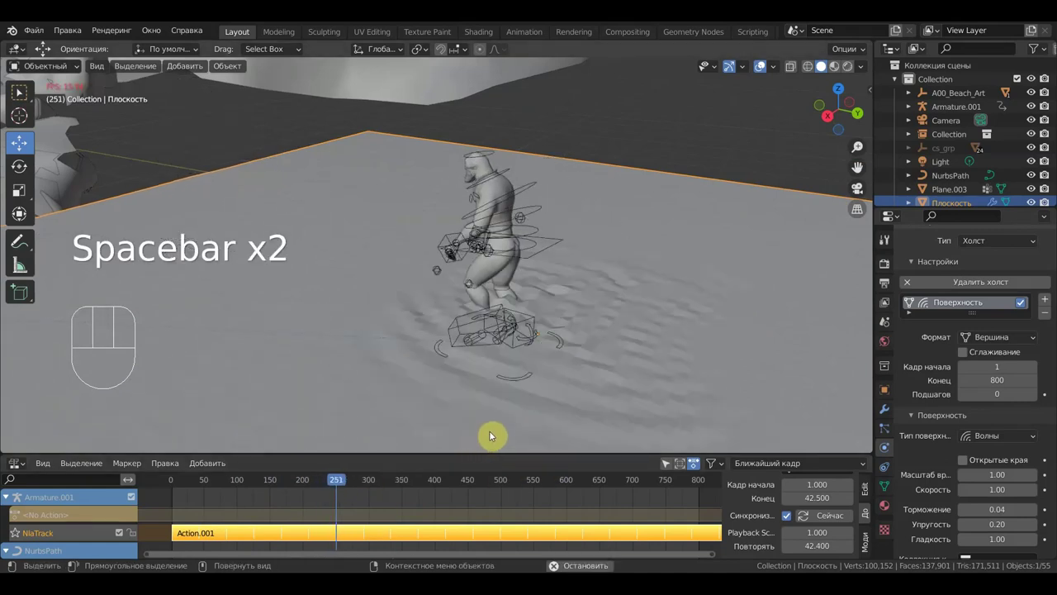
{"action": "key", "text": "space"}
{"action": "left_click_drag", "start_coordinate": [682, 390], "coordinate": [713, 388]}
{"action": "left_click_drag", "start_coordinate": [739, 349], "coordinate": [631, 352]}
{"action": "left_click_drag", "start_coordinate": [652, 353], "coordinate": [685, 359]}
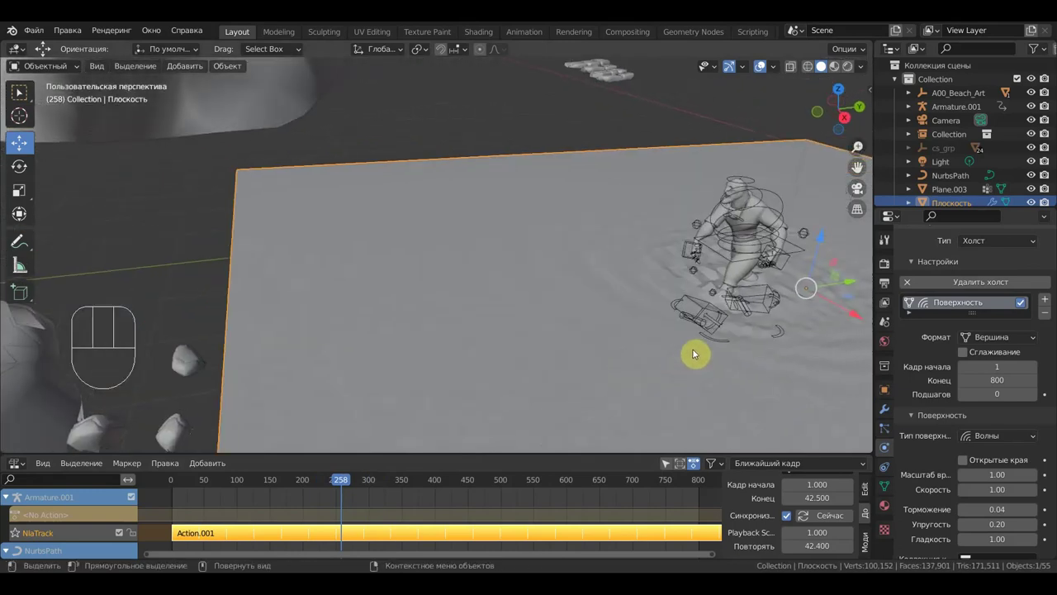
{"action": "left_click_drag", "start_coordinate": [674, 337], "coordinate": [588, 332]}
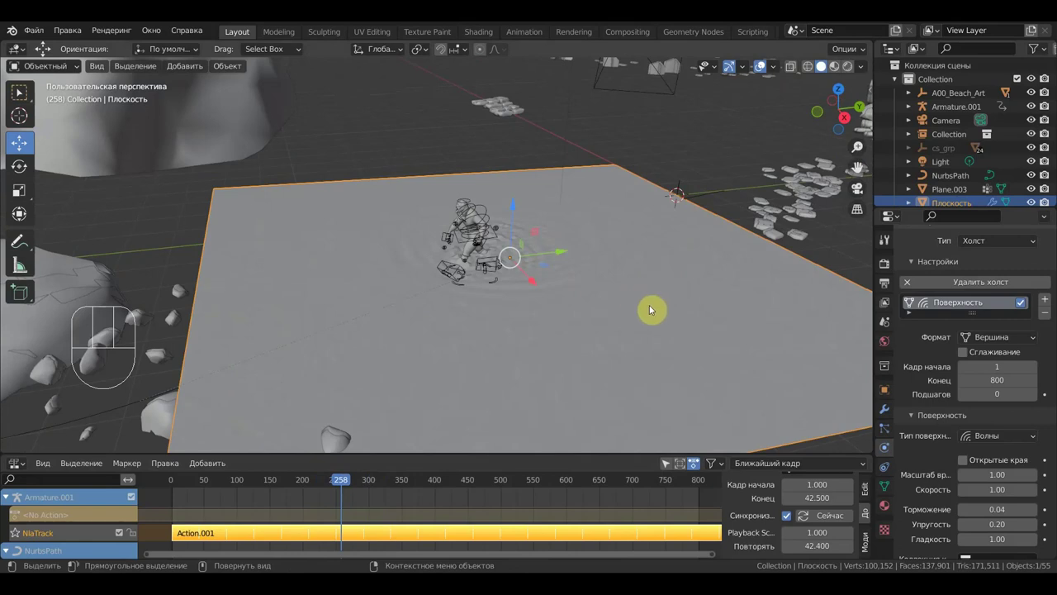
- Delete the wave canvas plane and unhide the Hideout_Terrain ground with Alt+H
{"action": "key", "text": "Delete"}
{"action": "key", "text": "space"}
{"action": "key", "text": "space"}
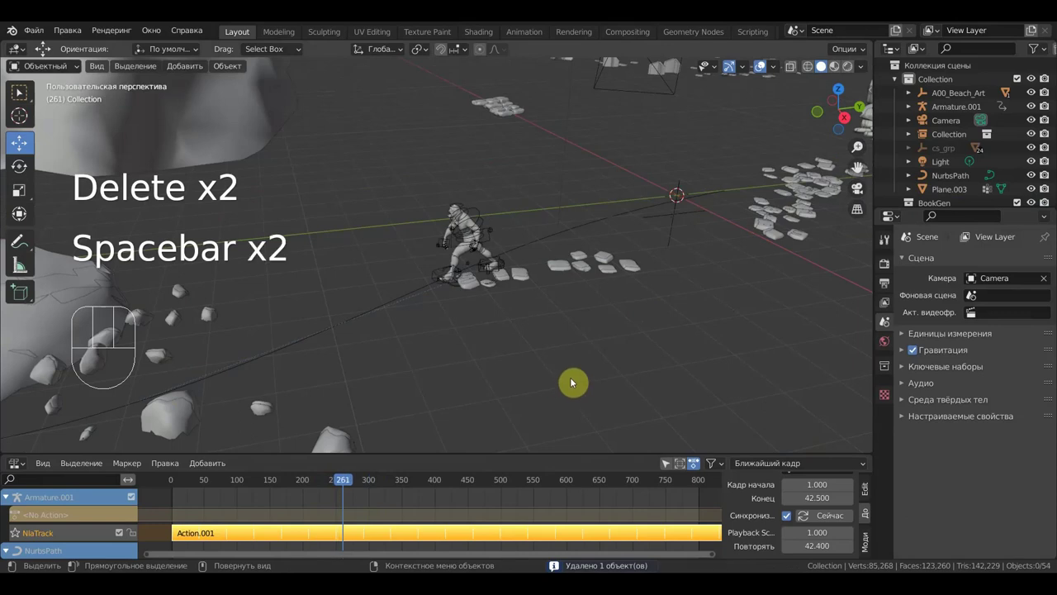
{"action": "left_click_drag", "start_coordinate": [637, 351], "coordinate": [659, 343]}
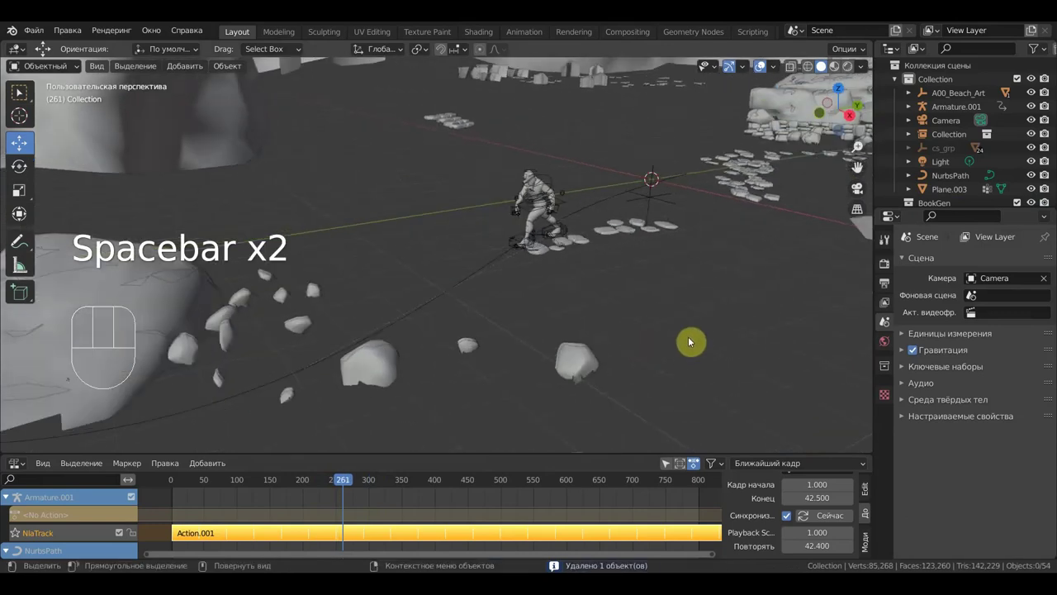
{"action": "key", "text": "alt+h"}
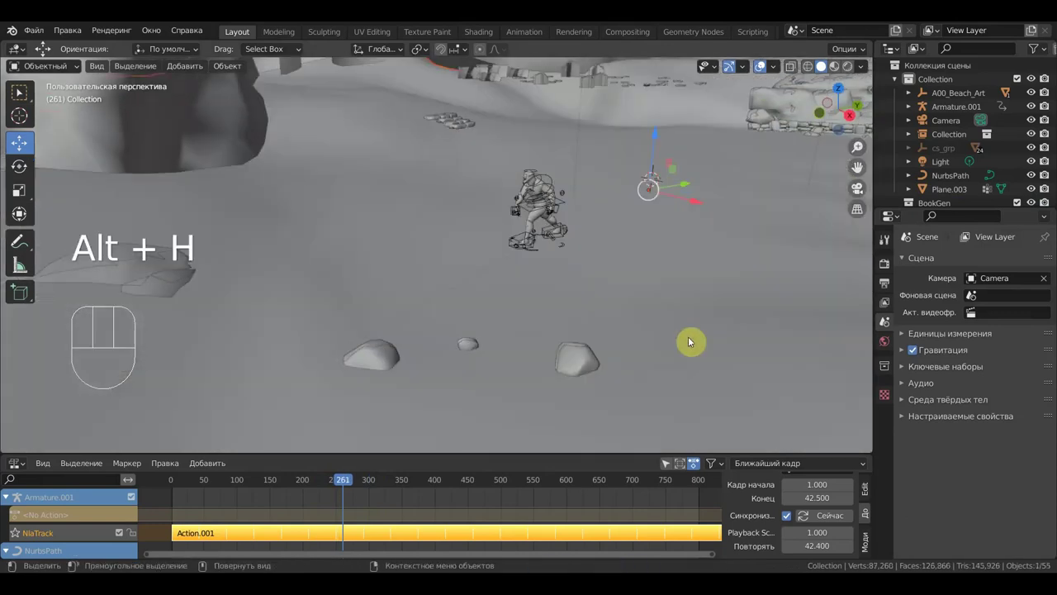
- Select the Hideout_Terrain to check its physics, then select the character's armature
{"action": "middle_click", "coordinate": [630, 310]}
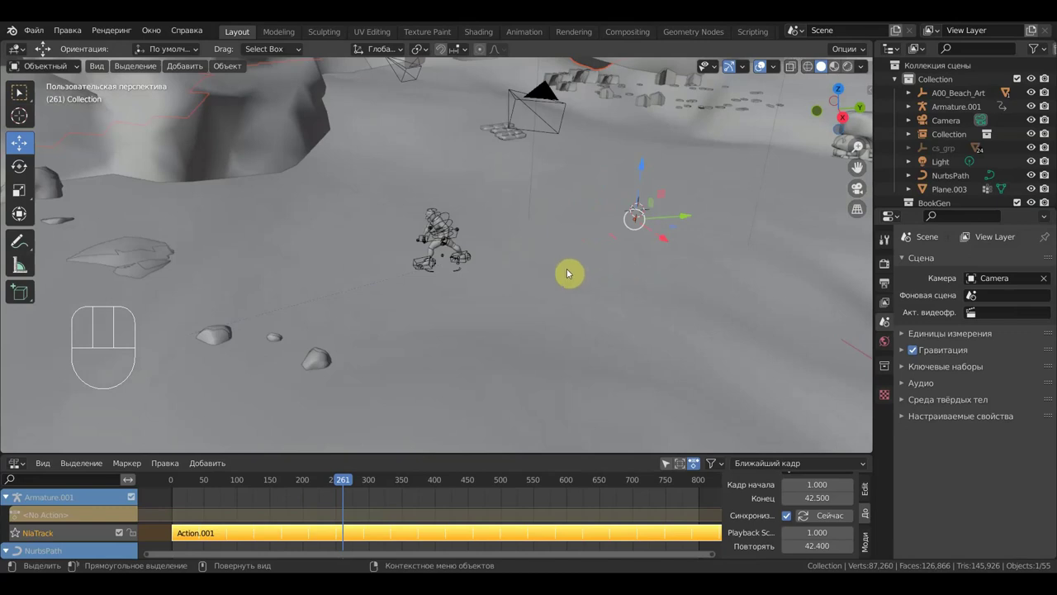
{"action": "left_click_drag", "start_coordinate": [322, 326], "coordinate": [366, 292]}
{"action": "left_click", "coordinate": [364, 280]}
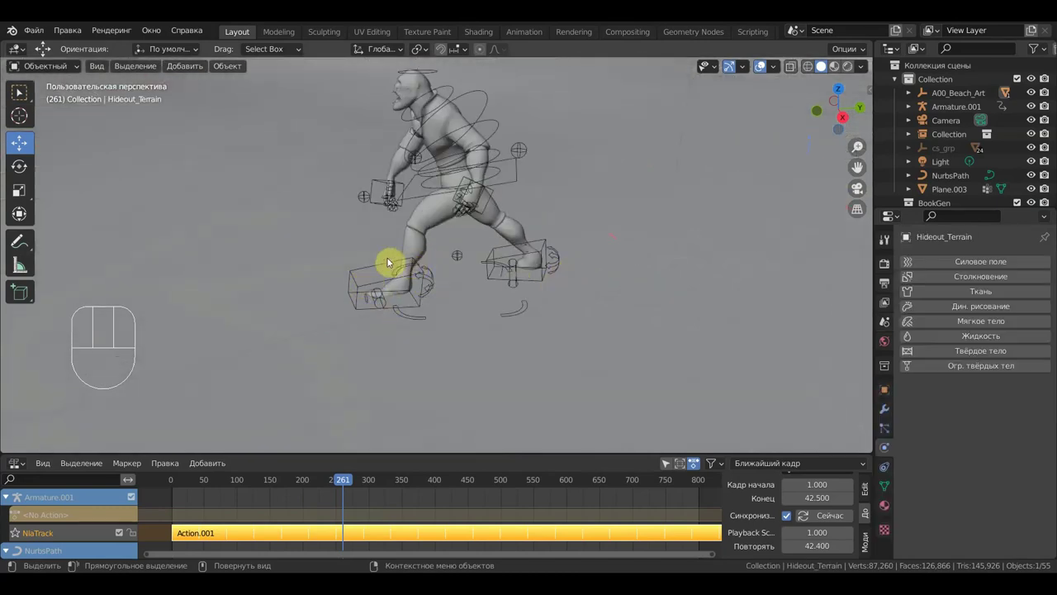
{"action": "left_click", "coordinate": [375, 268]}
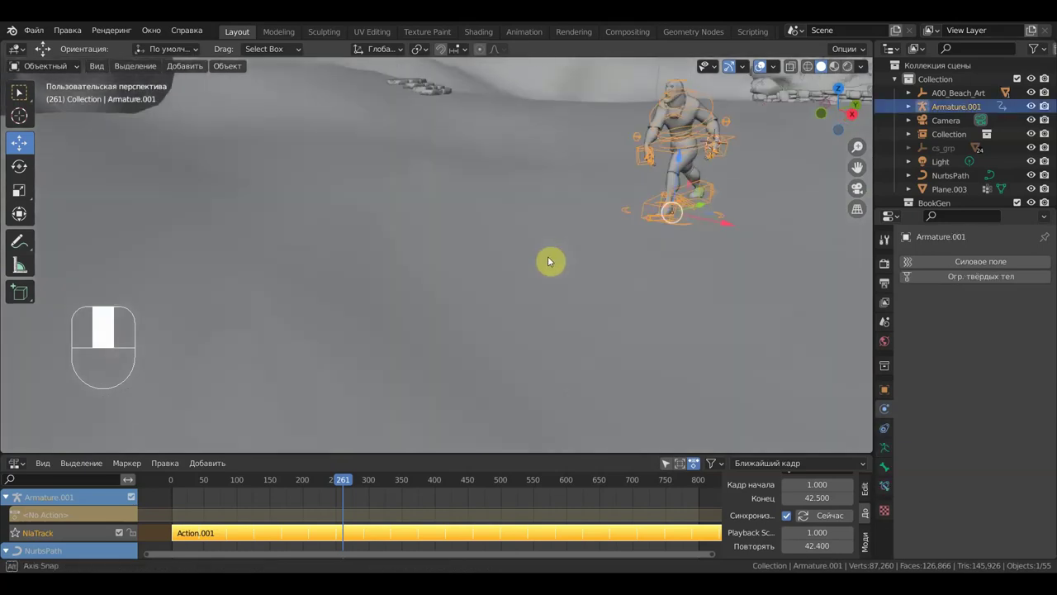